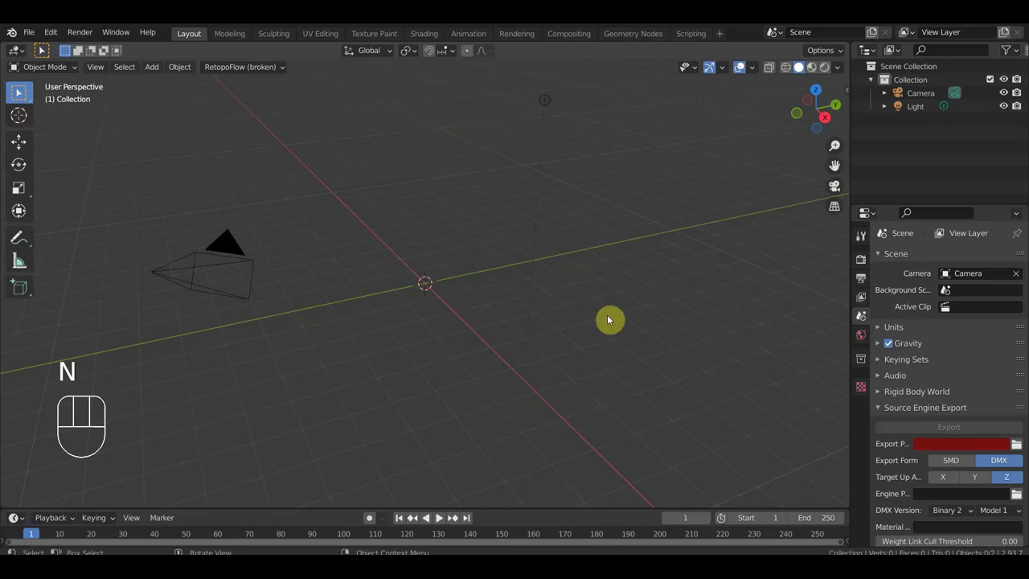
Step: Import the hair and jacket OBJ files in front view, then delete the jacket mesh
{"action": "key", "text": "KP_1"}
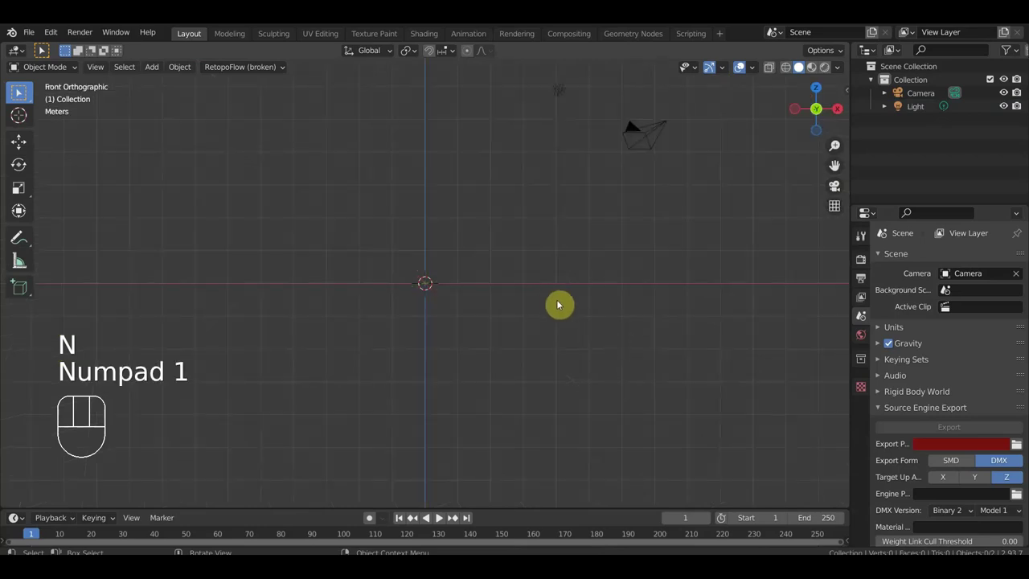
{"action": "left_click_drag", "start_coordinate": [602, 318], "coordinate": [586, 338]}
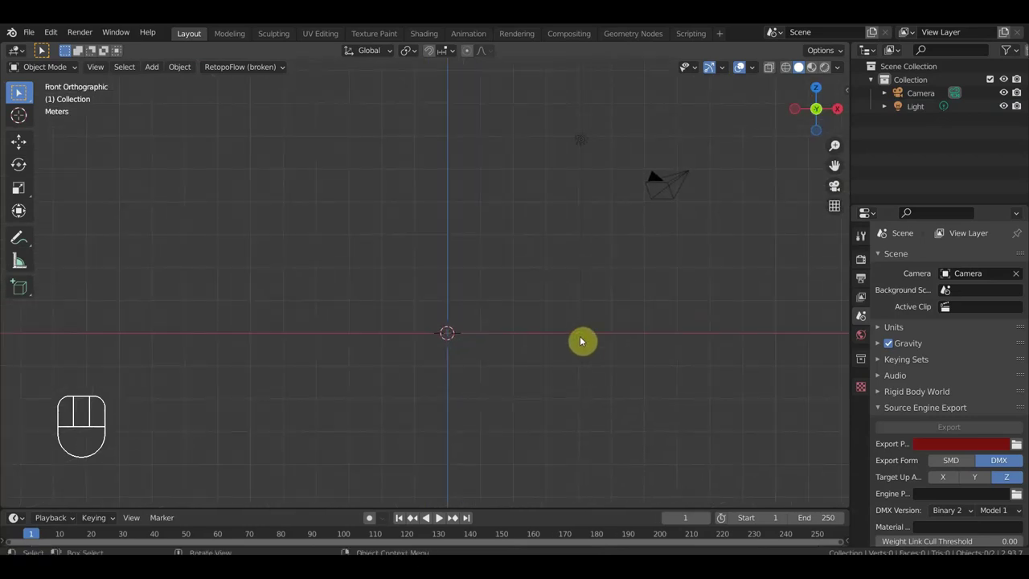
{"action": "left_click_drag", "start_coordinate": [36, 33], "coordinate": [345, 297]}
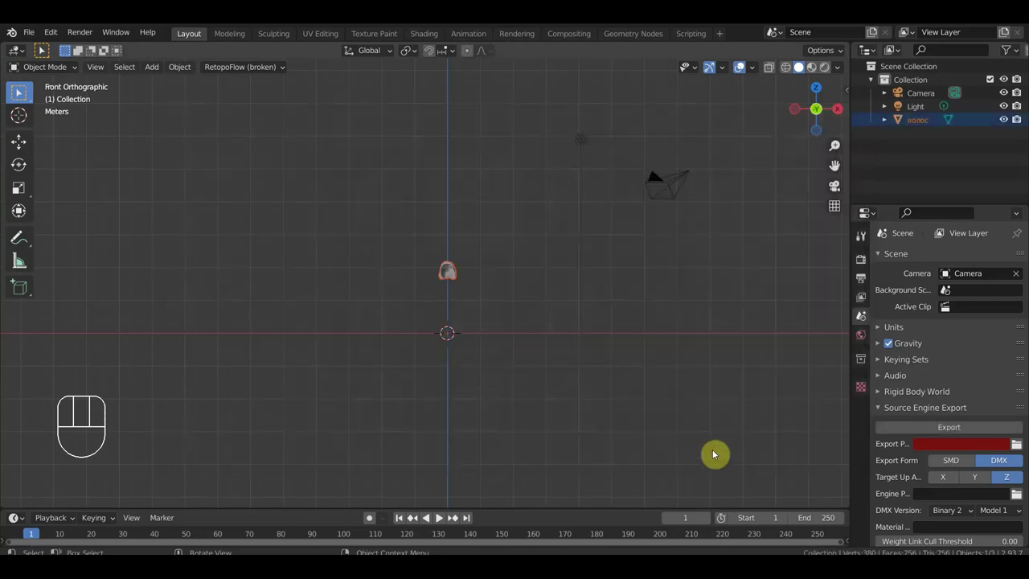
{"action": "left_click_drag", "start_coordinate": [38, 36], "coordinate": [260, 324]}
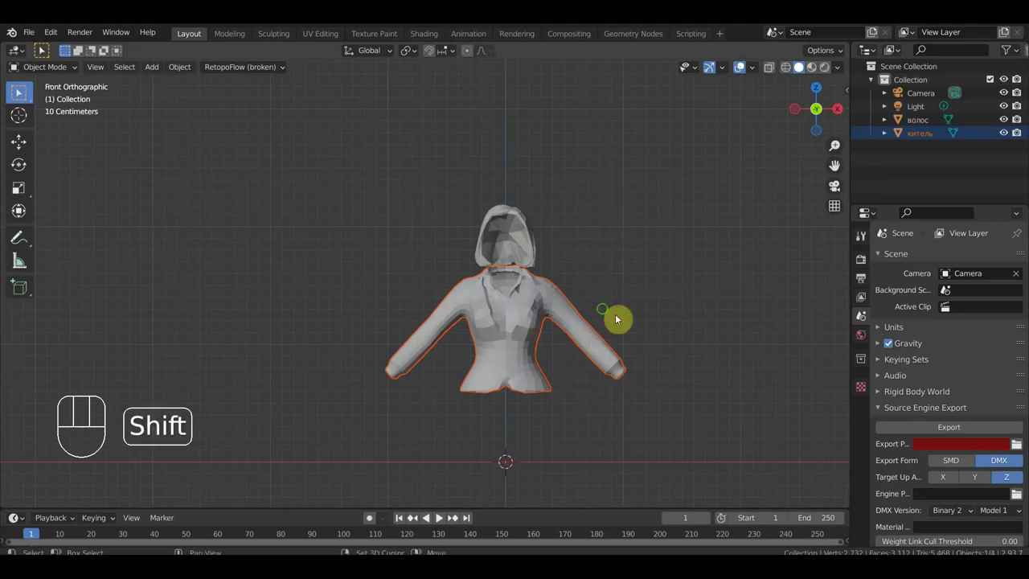
{"action": "middle_click", "coordinate": [508, 322]}
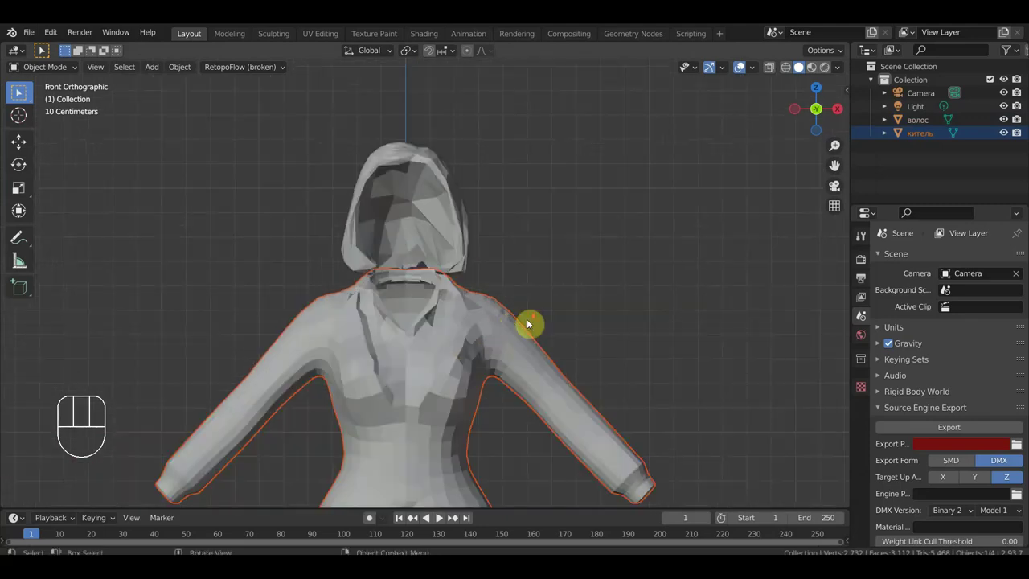
{"action": "key", "text": "Delete"}
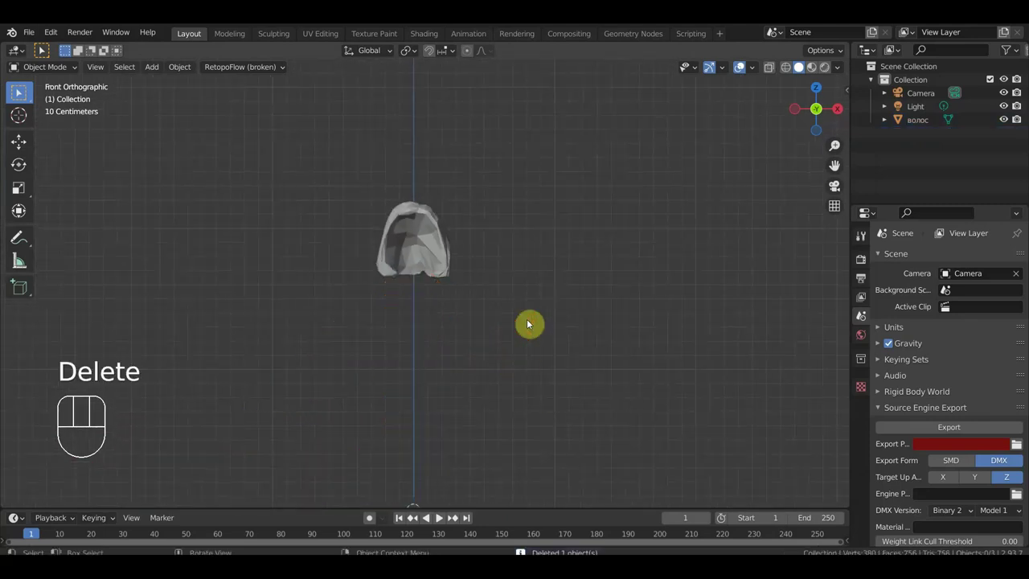
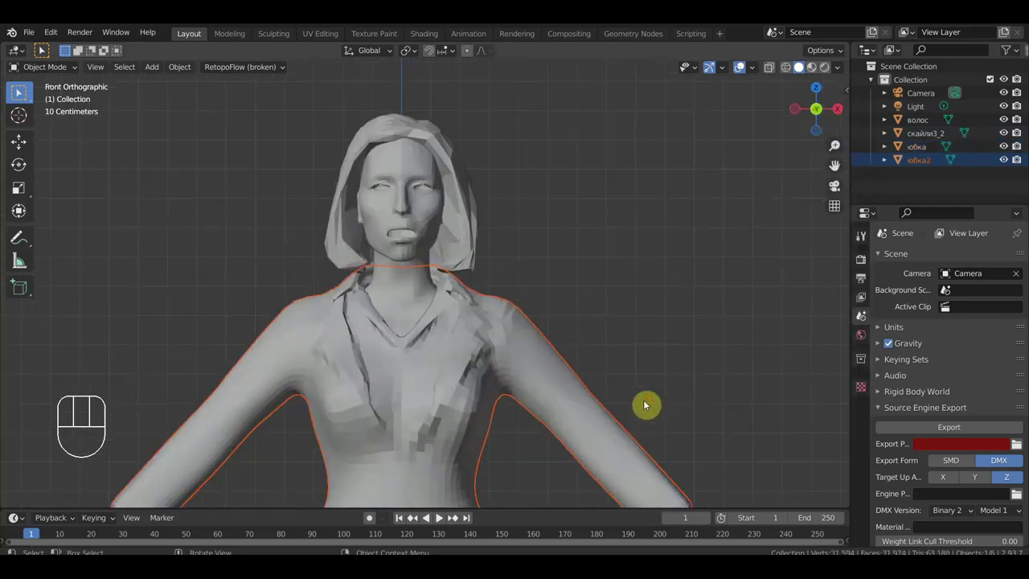
Step: Switch the viewport to Material Preview so the body and suit meshes show their textures
{"action": "left_click_drag", "start_coordinate": [666, 376], "coordinate": [582, 308]}
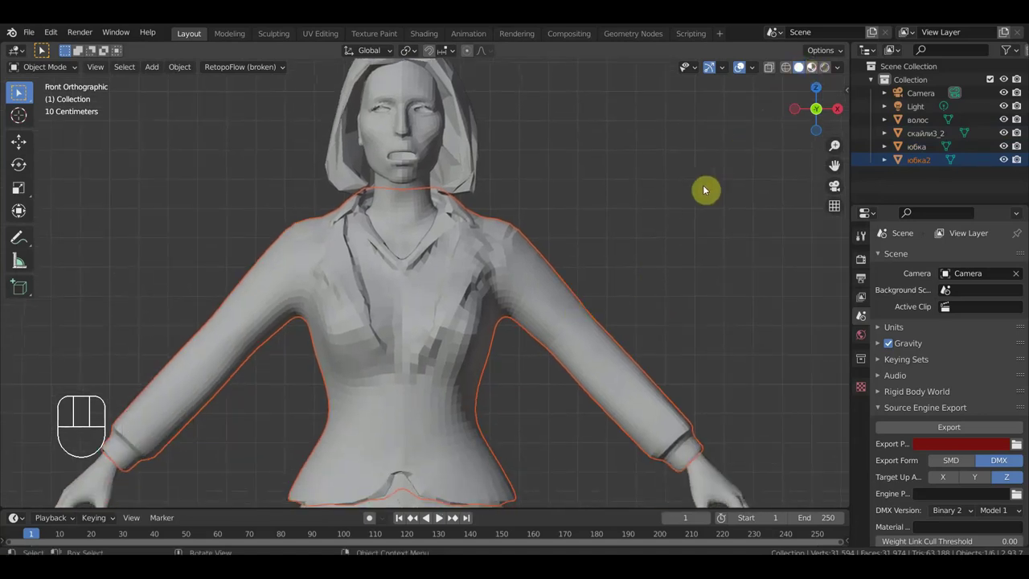
{"action": "left_click", "coordinate": [711, 188]}
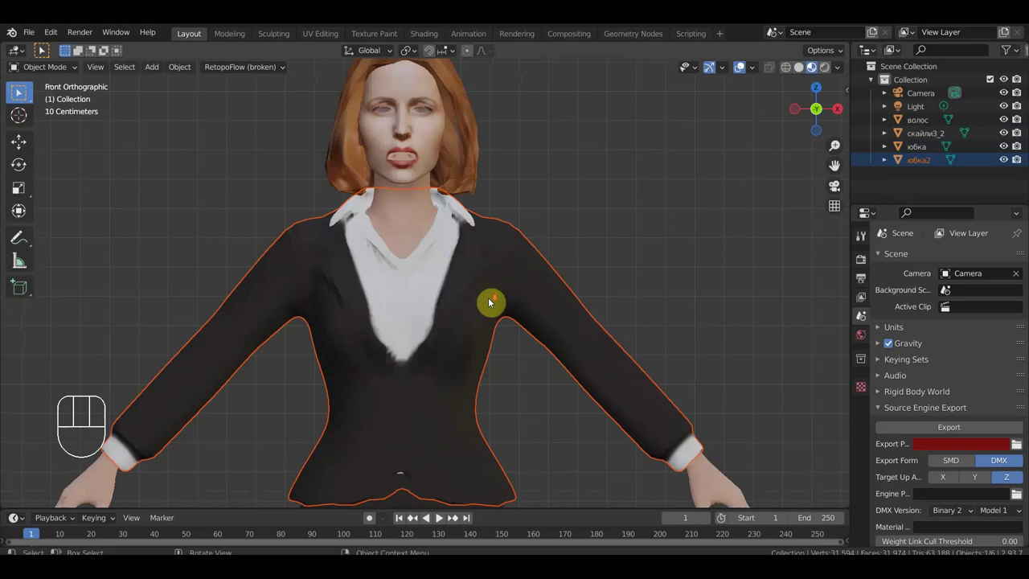
Step: Apply Shade Smooth to the suit jacket mesh
{"action": "left_click_drag", "start_coordinate": [600, 233], "coordinate": [496, 295]}
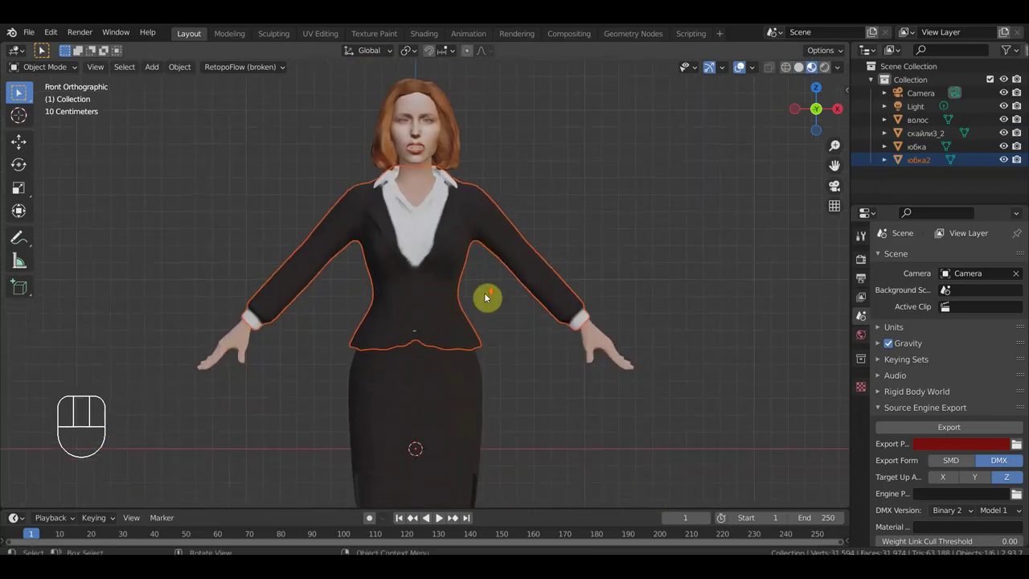
{"action": "left_click", "coordinate": [470, 298]}
{"action": "right_click", "coordinate": [470, 298]}
{"action": "left_click", "coordinate": [492, 450]}
Step: Apply Shade Smooth to the hair and body meshes
{"action": "left_click_drag", "start_coordinate": [492, 450], "coordinate": [473, 318]}
{"action": "left_click_drag", "start_coordinate": [656, 234], "coordinate": [592, 369]}
{"action": "left_click", "coordinate": [498, 297]}
{"action": "right_click", "coordinate": [497, 297]}
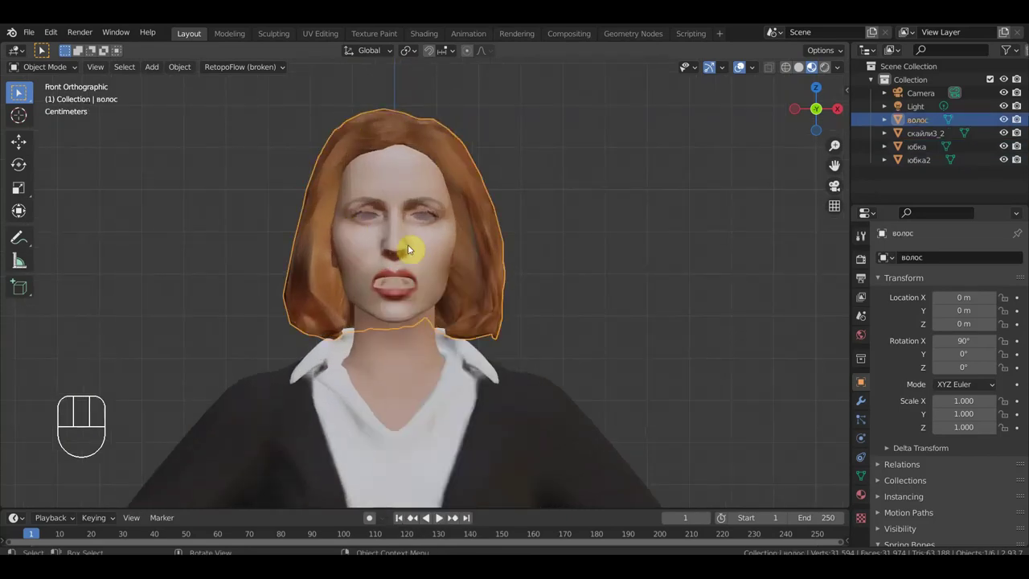
{"action": "right_click", "coordinate": [439, 268]}
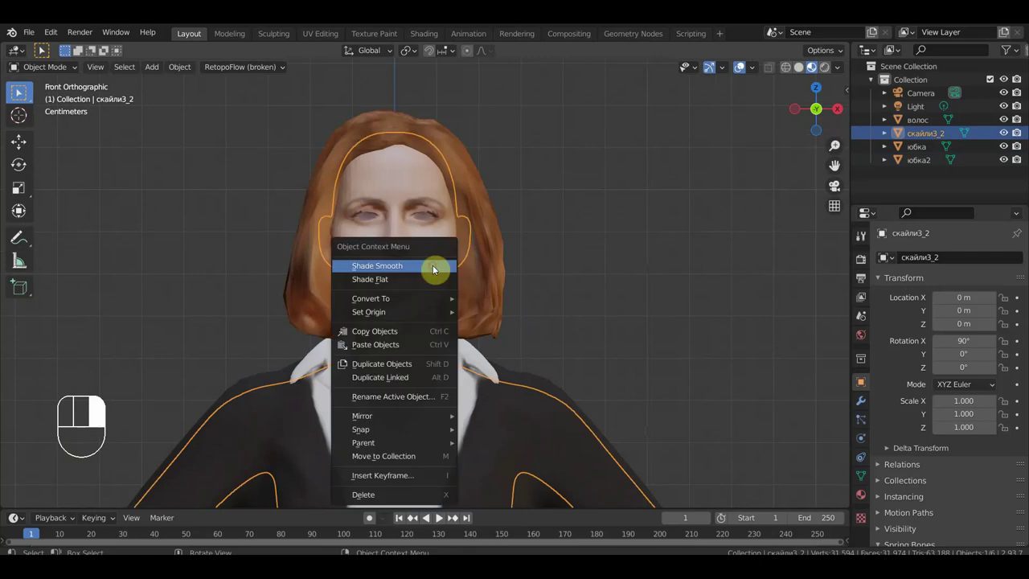
{"action": "left_click_drag", "start_coordinate": [573, 198], "coordinate": [564, 199]}
{"action": "left_click", "coordinate": [618, 312]}
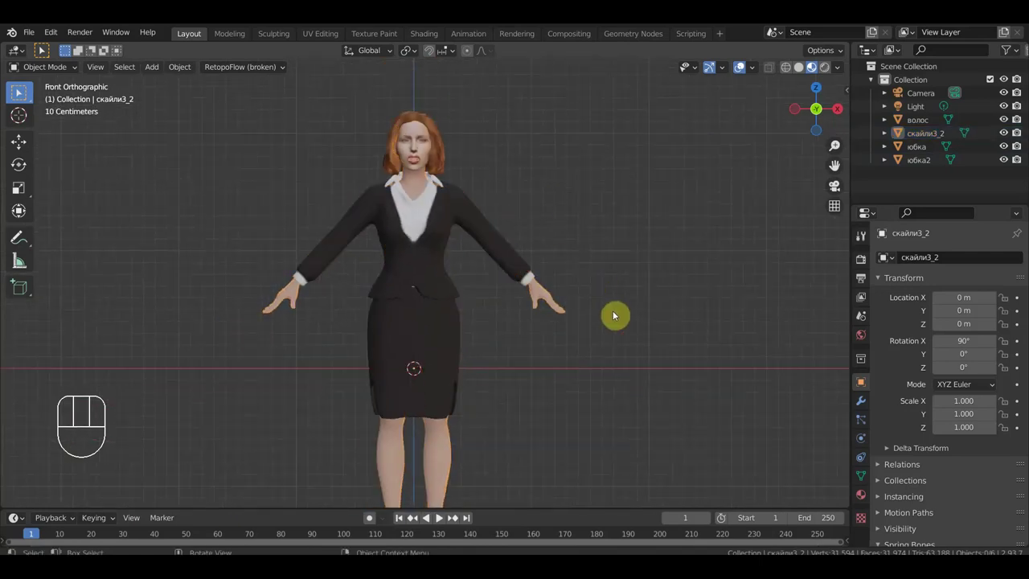
Step: Frame the whole character in front view
{"action": "left_click_drag", "start_coordinate": [624, 305], "coordinate": [624, 245]}
{"action": "middle_click", "coordinate": [624, 246]}
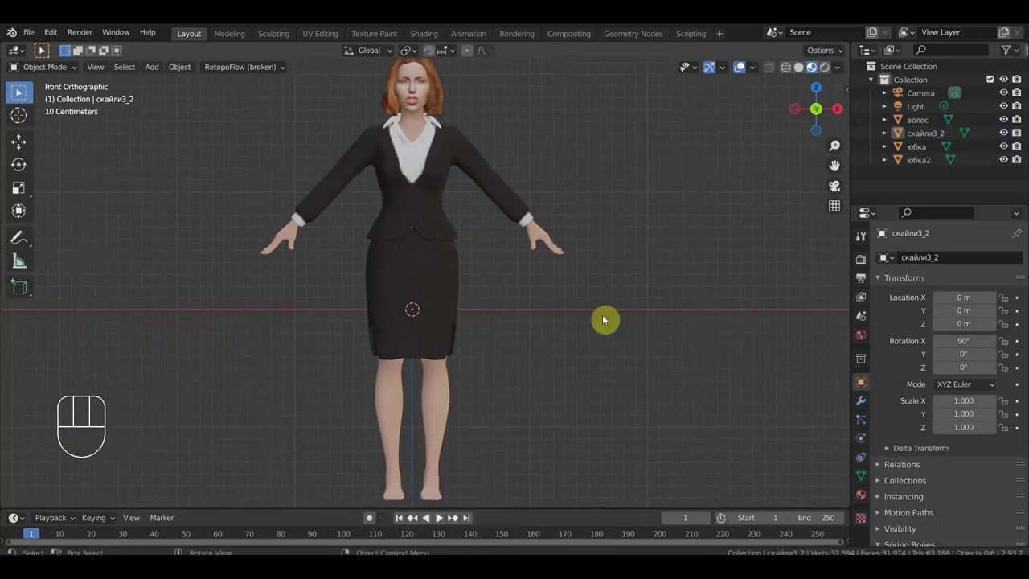
{"action": "left_click_drag", "start_coordinate": [466, 436], "coordinate": [471, 435]}
{"action": "key", "text": "KP_1"}
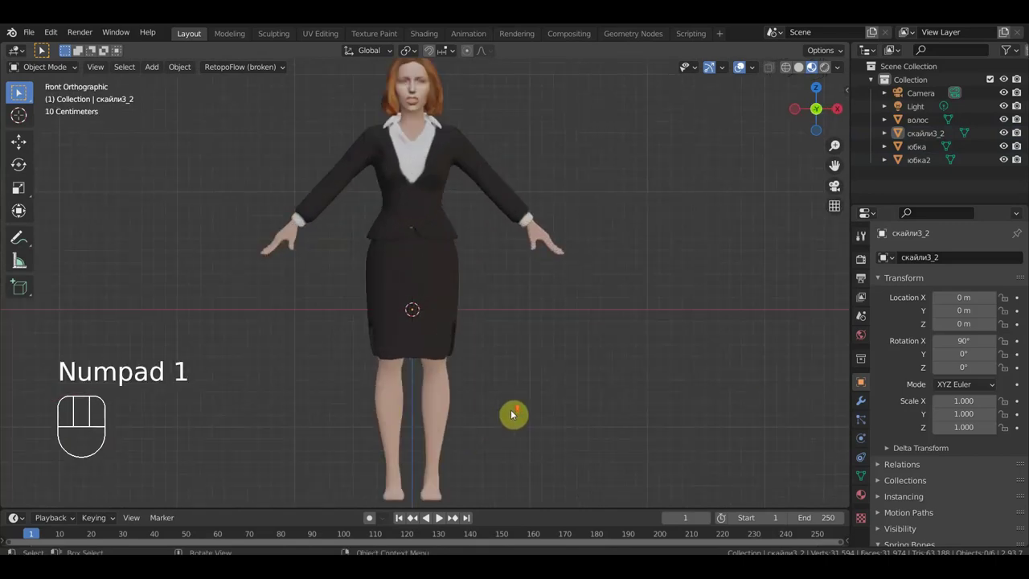
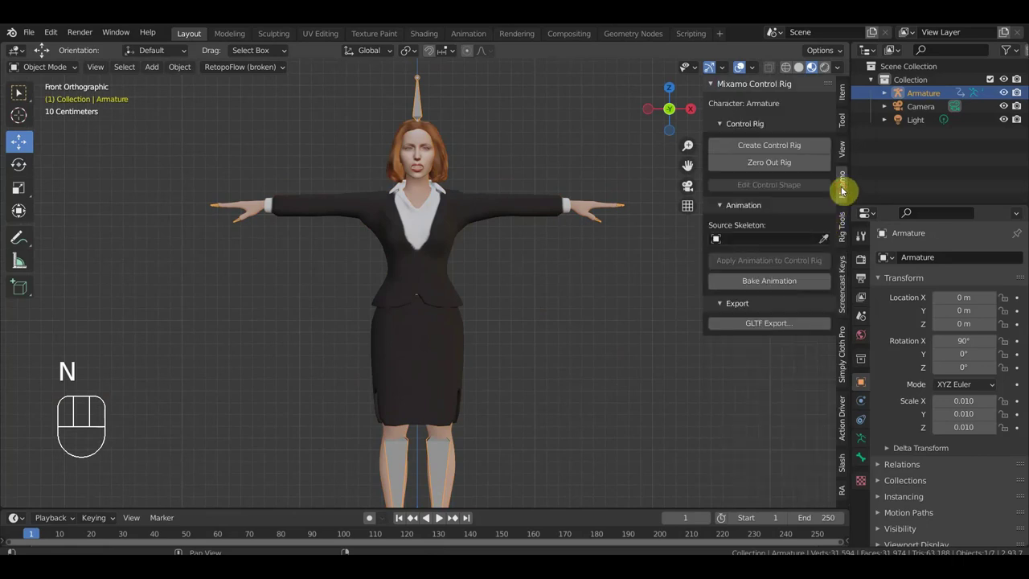
Step: Expand the armature's Viewport Display options with Shapes and In Front enabled, then frame the character in front view
{"action": "left_click_drag", "start_coordinate": [790, 145], "coordinate": [760, 235]}
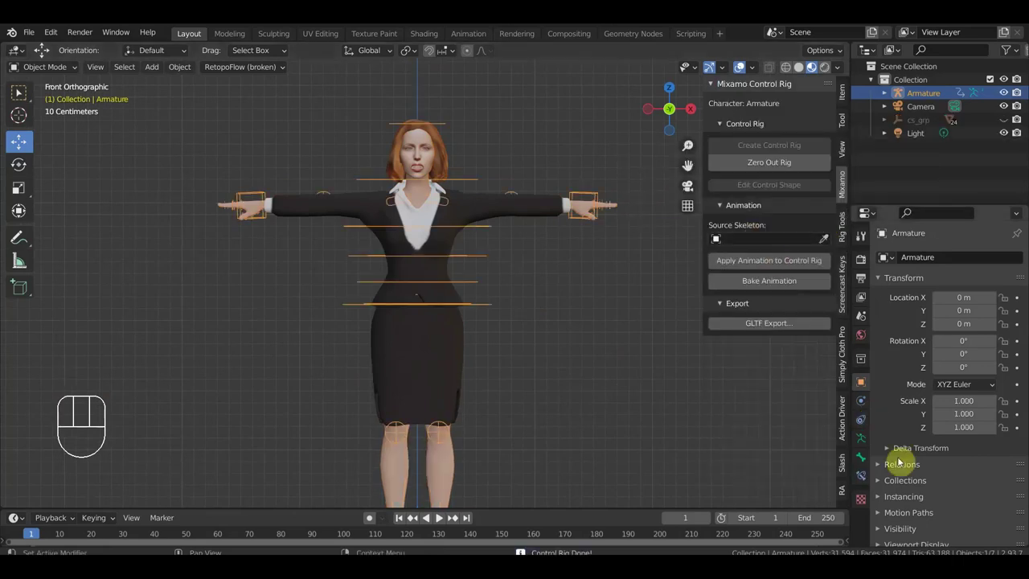
{"action": "left_click", "coordinate": [869, 443]}
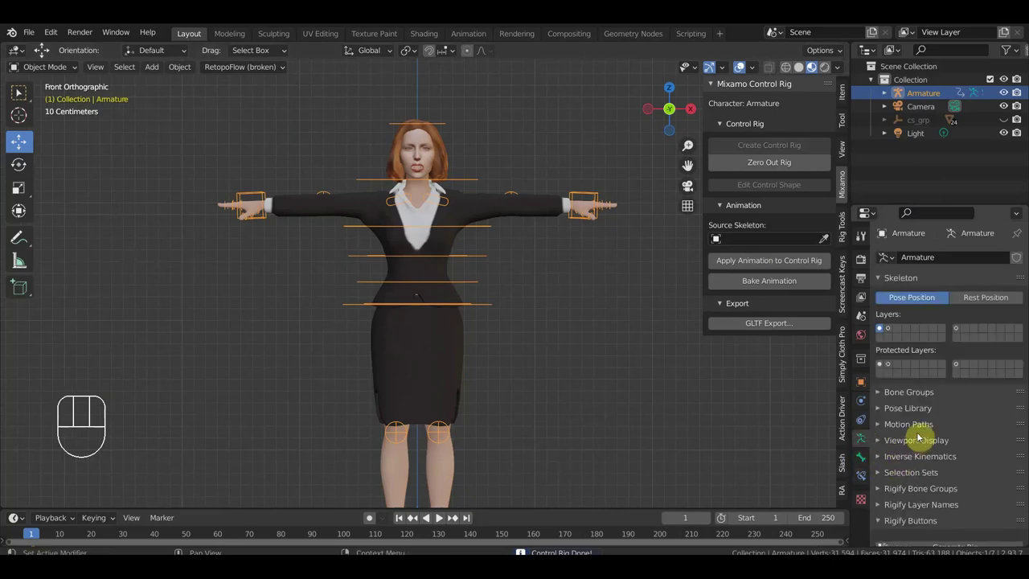
{"action": "left_click", "coordinate": [923, 442]}
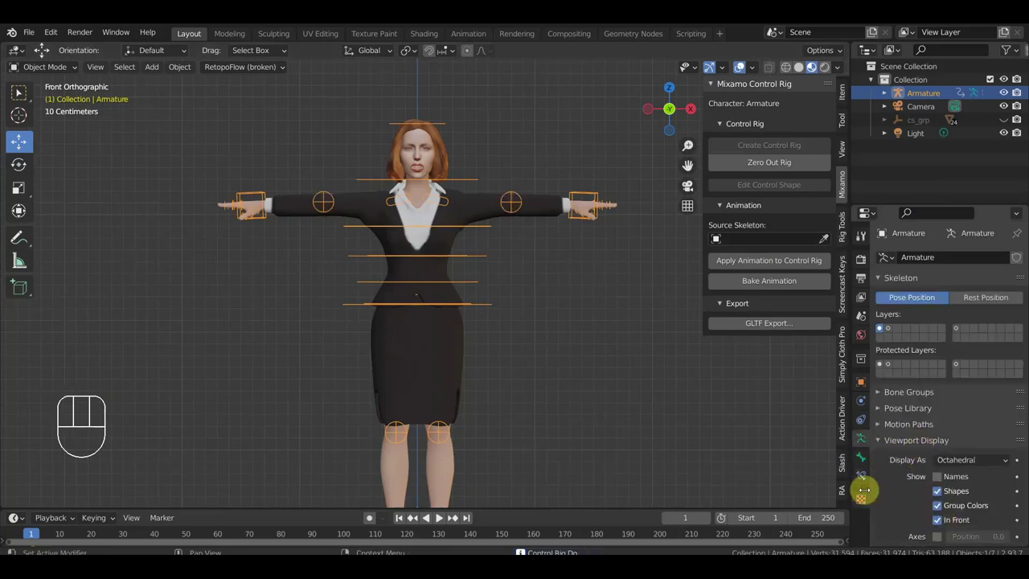
{"action": "left_click_drag", "start_coordinate": [508, 420], "coordinate": [404, 412]}
{"action": "left_click_drag", "start_coordinate": [487, 407], "coordinate": [587, 409]}
{"action": "key", "text": "KP_1"}
{"action": "key", "text": "n"}
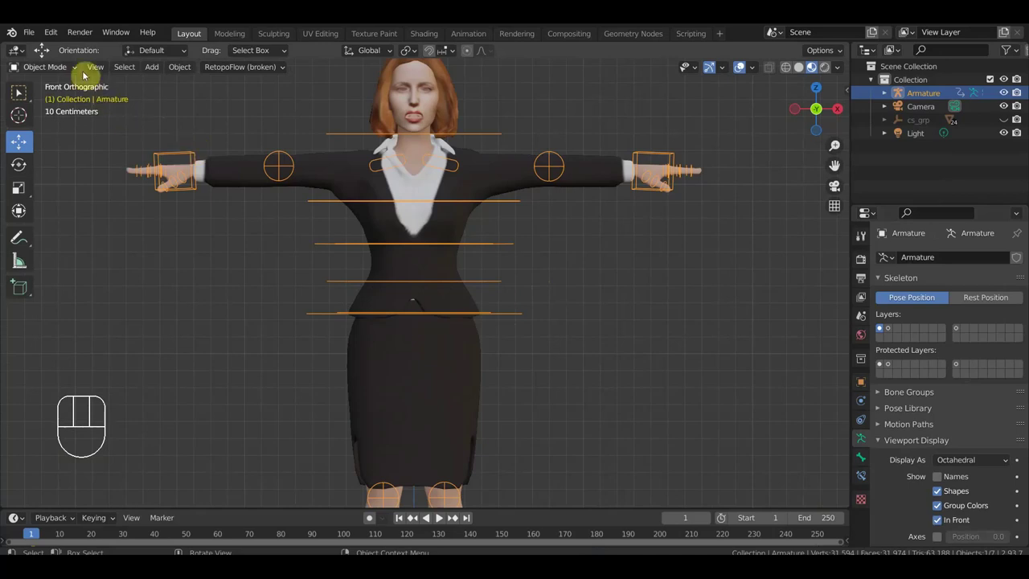
Step: In side view, extrude and shrink a small bone from the head top and rotate Ctrl_Head.001 about -19°
{"action": "left_click_drag", "start_coordinate": [59, 68], "coordinate": [367, 242]}
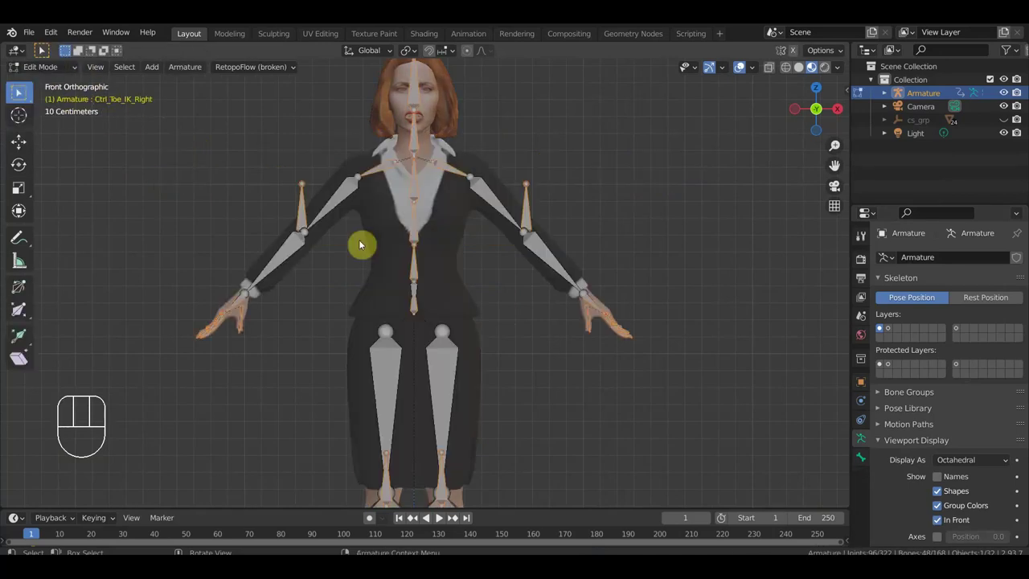
{"action": "key", "text": "KP_3"}
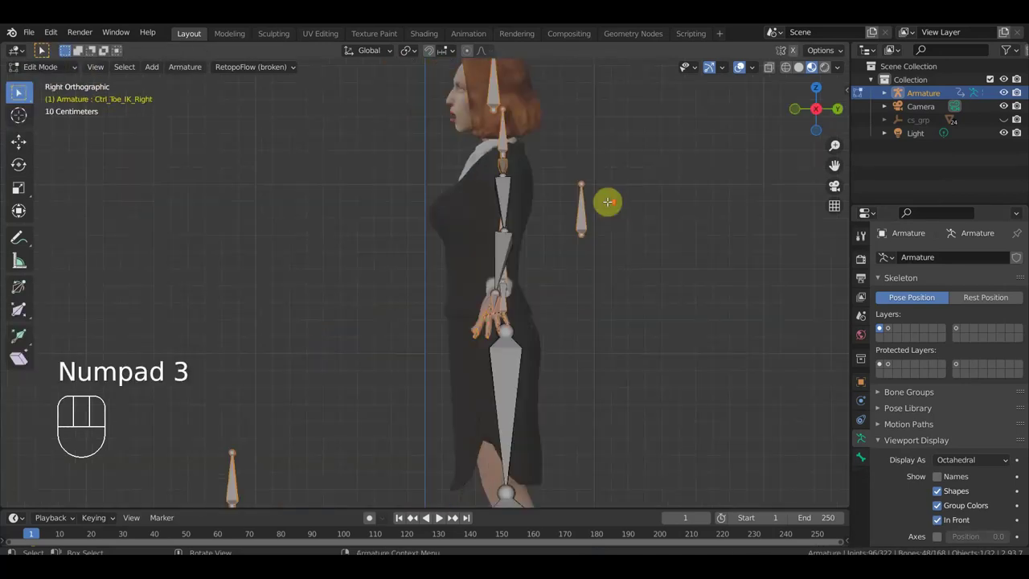
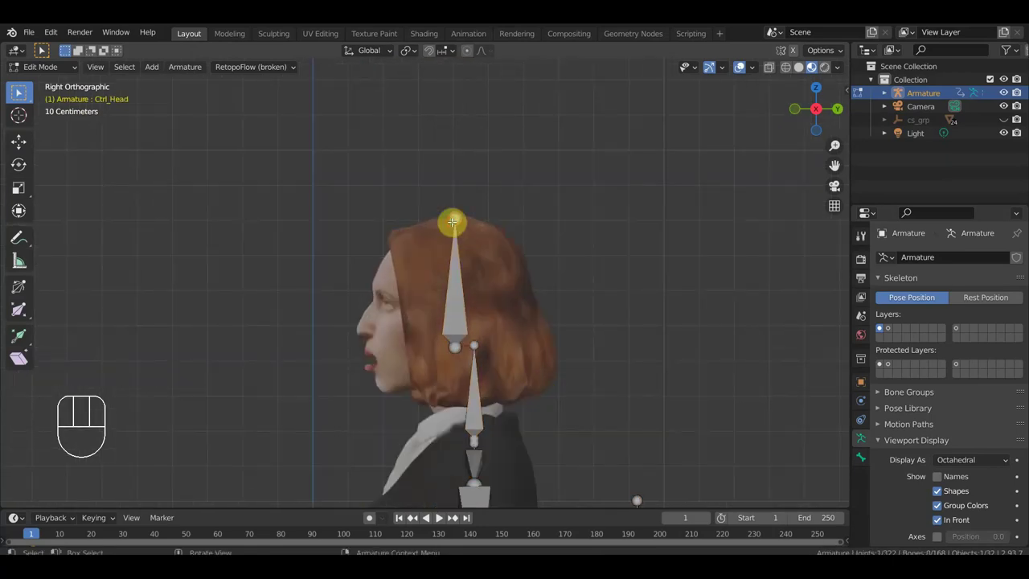
{"action": "key", "text": "e"}
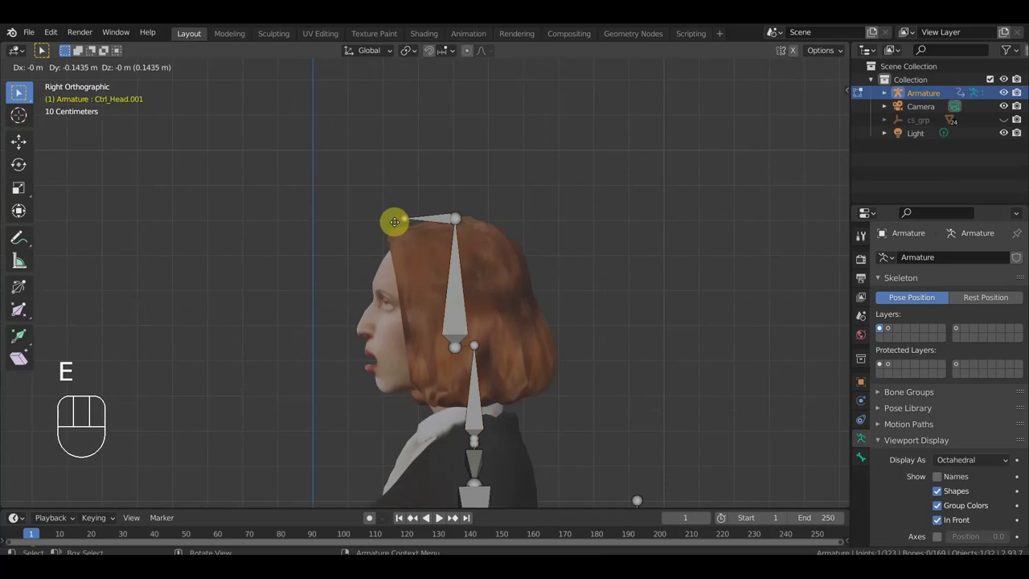
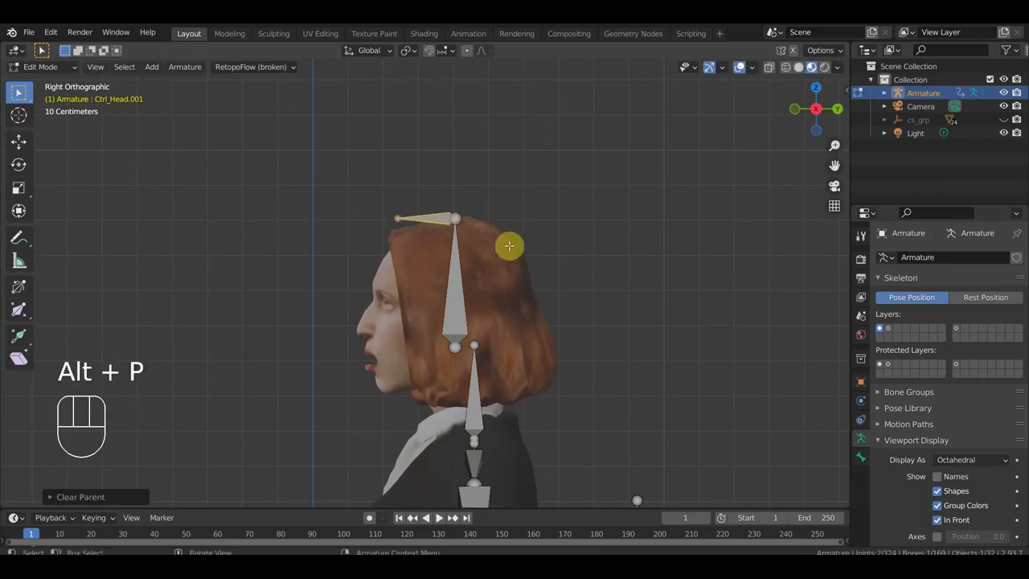
{"action": "key", "text": "s"}
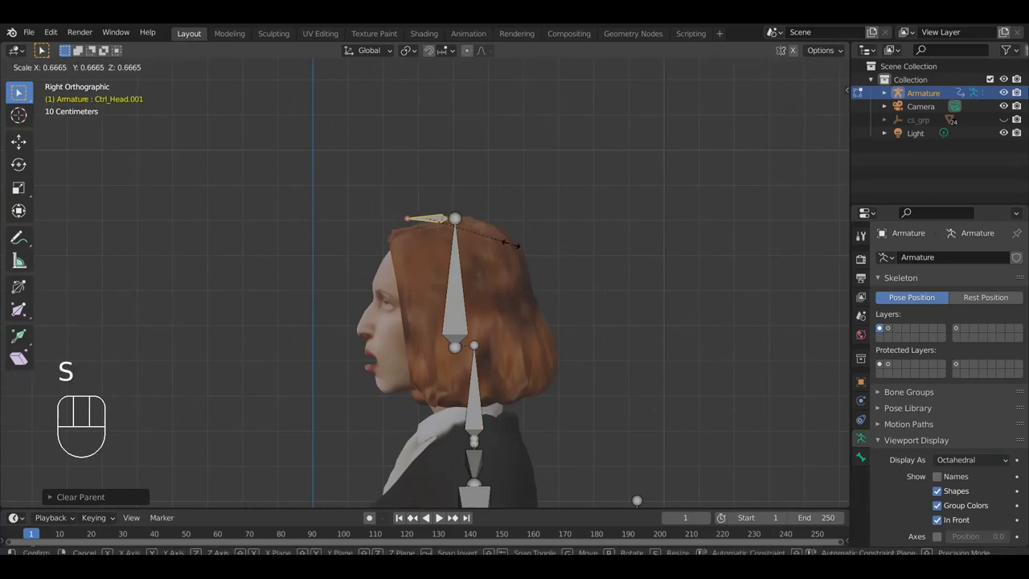
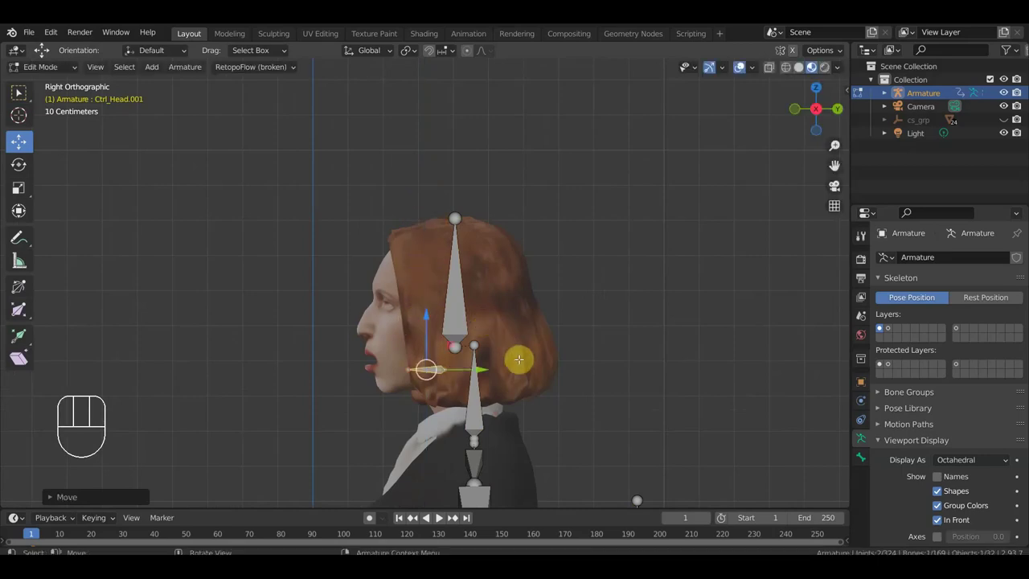
{"action": "key", "text": "r"}
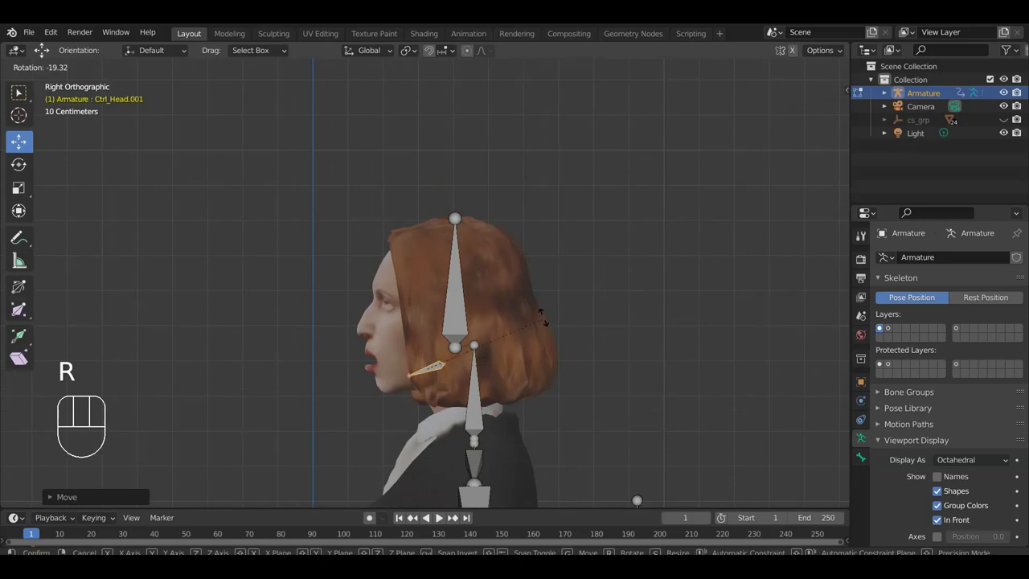
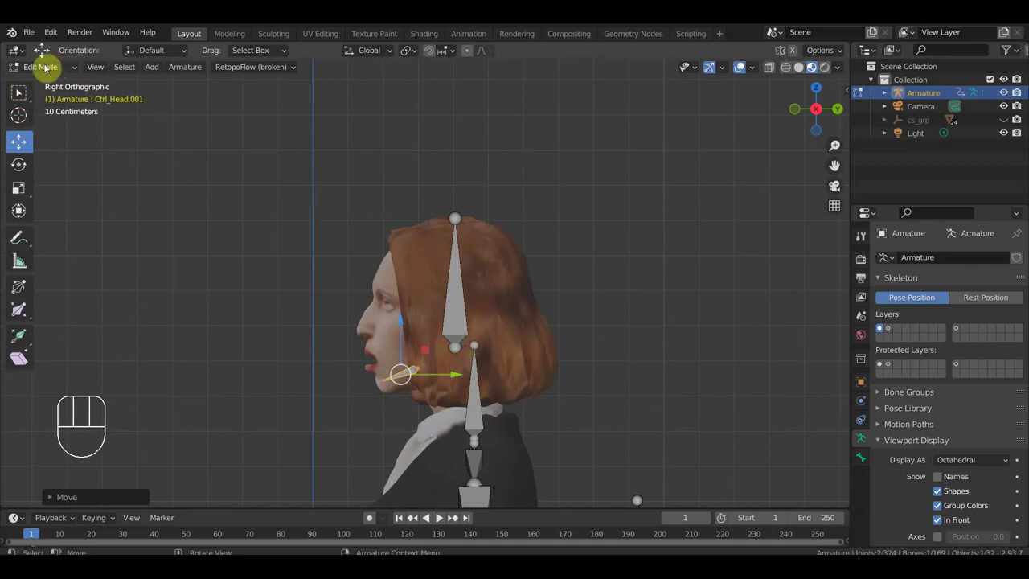
Step: Return the armature to Object Mode
{"action": "left_click_drag", "start_coordinate": [52, 66], "coordinate": [402, 326]}
{"action": "left_click_drag", "start_coordinate": [519, 340], "coordinate": [556, 259]}
Step: Apply the Armature modifier on the black suit jacket
{"action": "left_click_drag", "start_coordinate": [602, 268], "coordinate": [613, 283]}
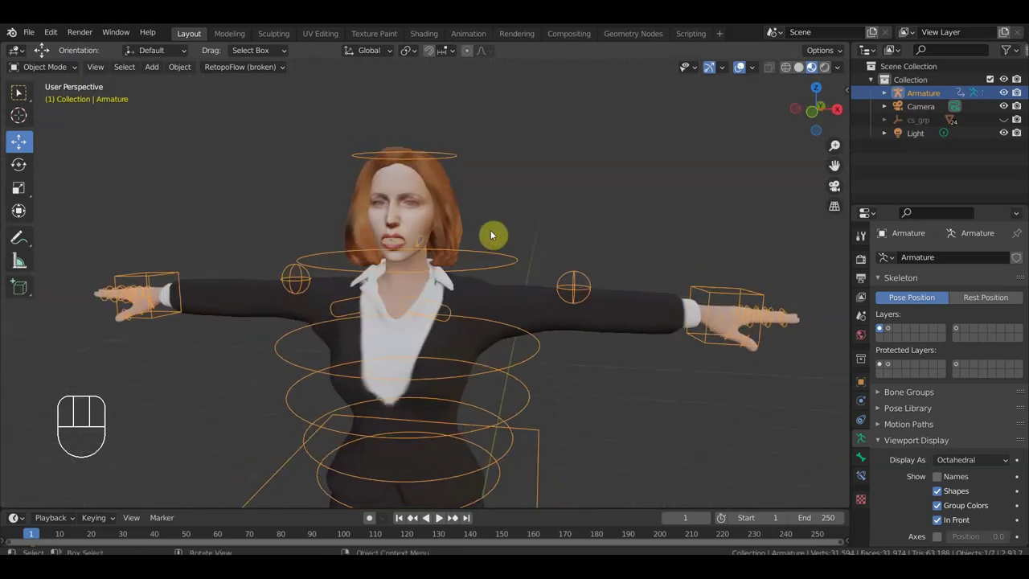
{"action": "left_click", "coordinate": [427, 220]}
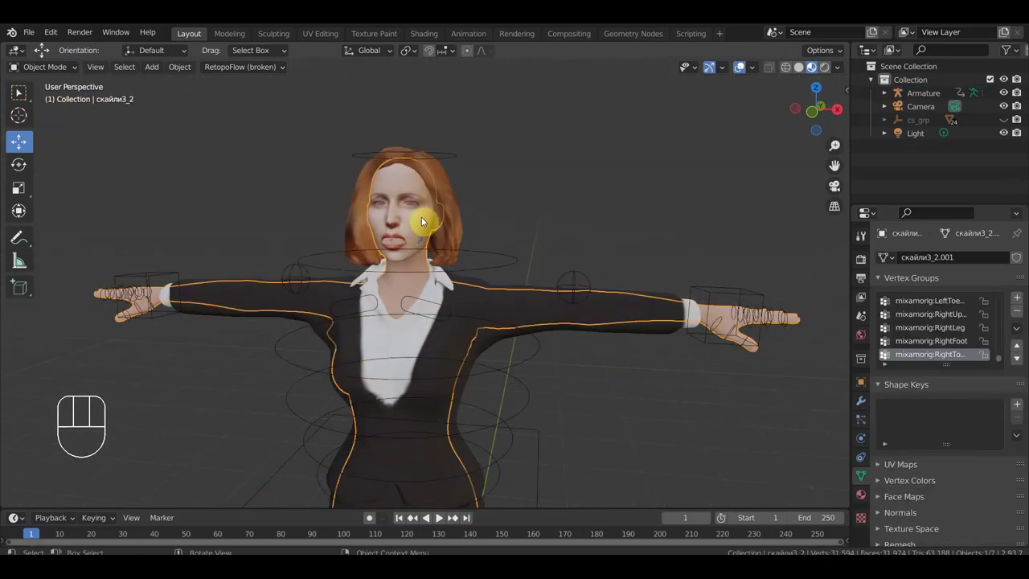
{"action": "left_click", "coordinate": [456, 207]}
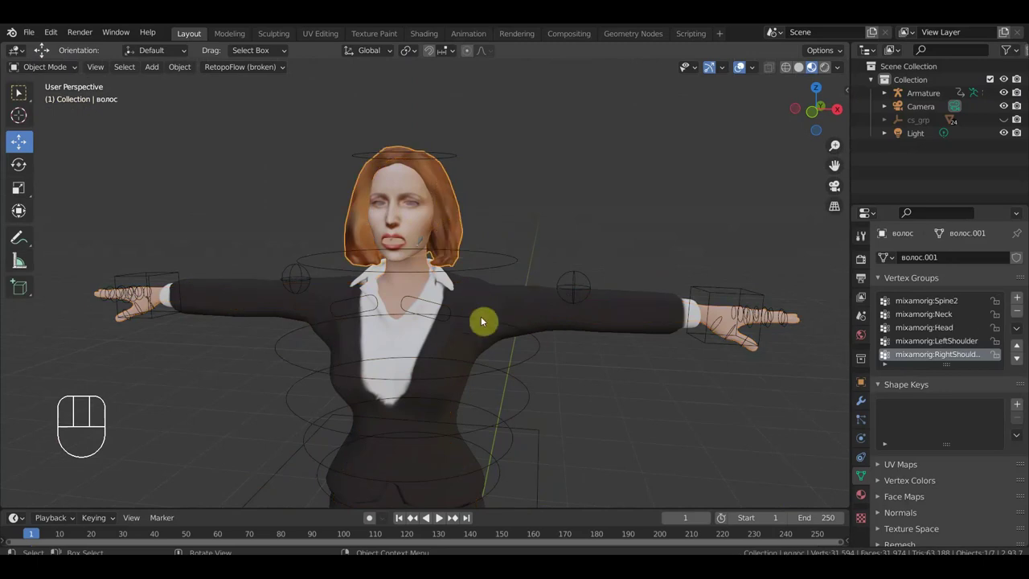
{"action": "left_click", "coordinate": [470, 347]}
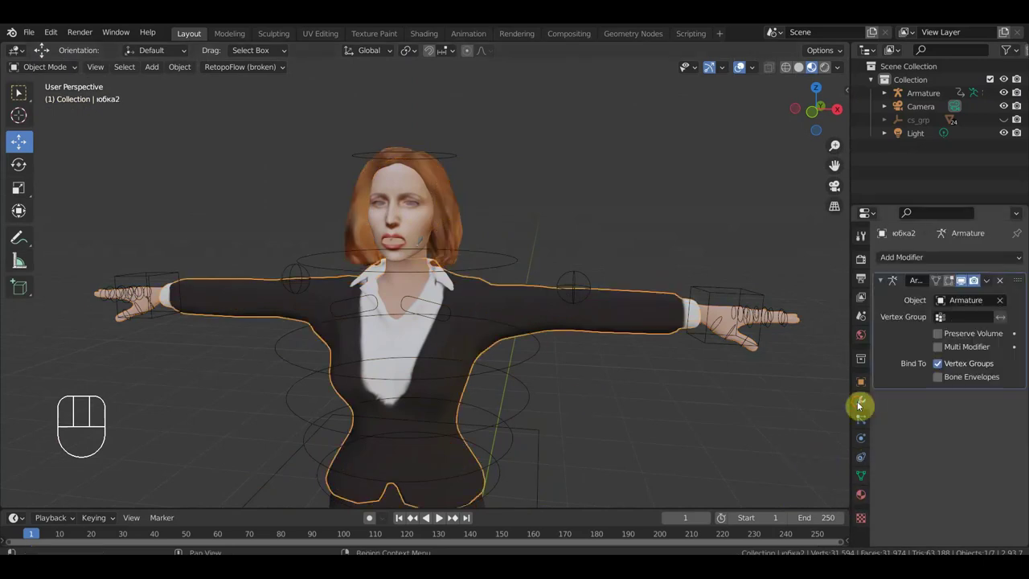
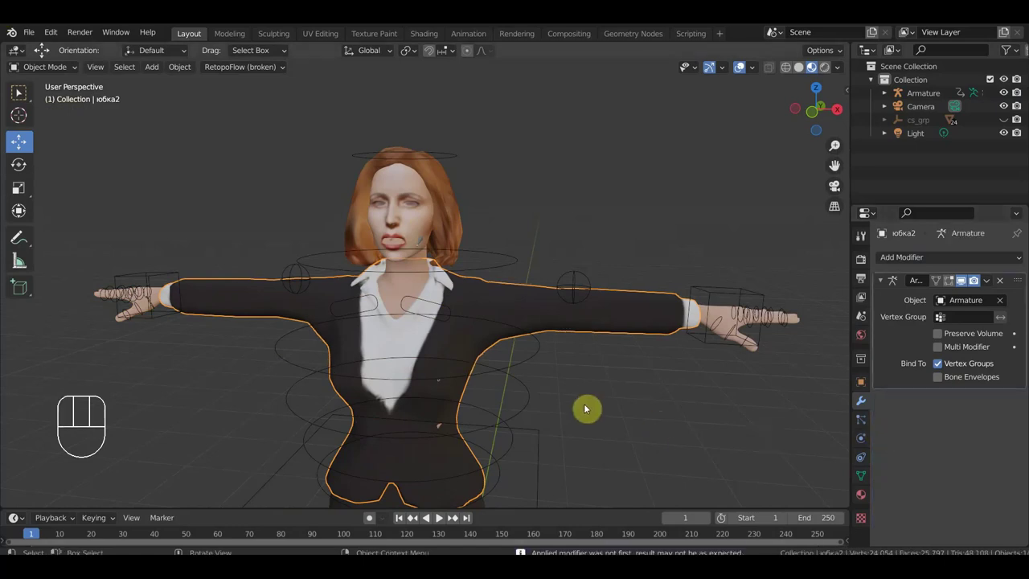
Step: Select the hair mesh and view the character from the right side
{"action": "left_click_drag", "start_coordinate": [564, 386], "coordinate": [590, 277]}
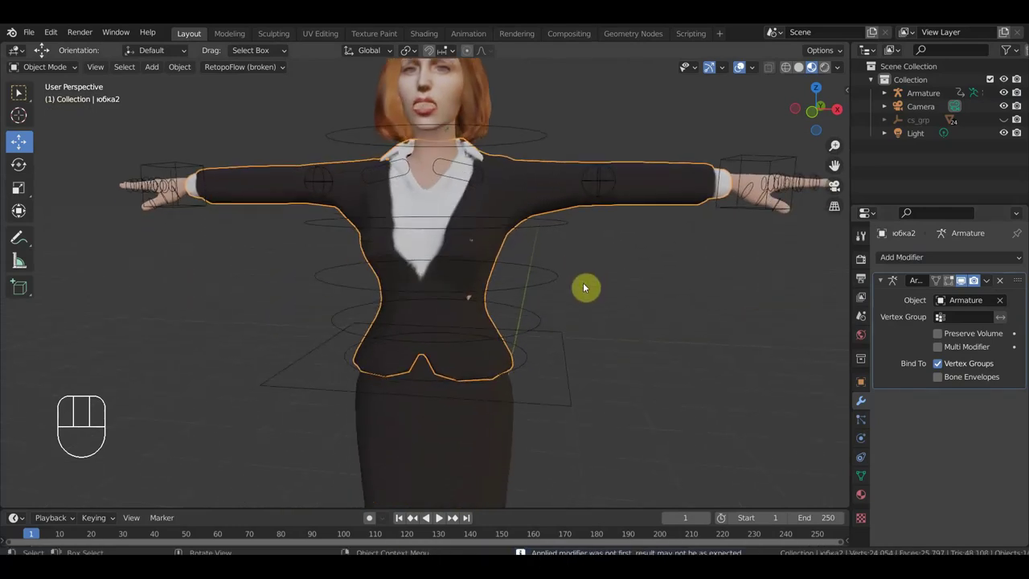
{"action": "left_click", "coordinate": [482, 463]}
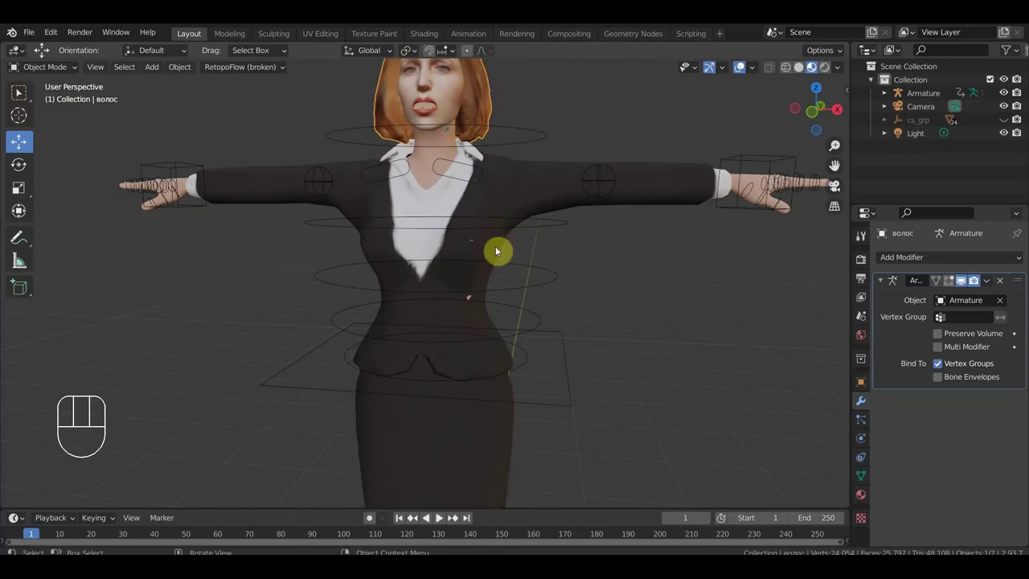
{"action": "left_click_drag", "start_coordinate": [527, 341], "coordinate": [407, 338]}
{"action": "key", "text": "KP_3"}
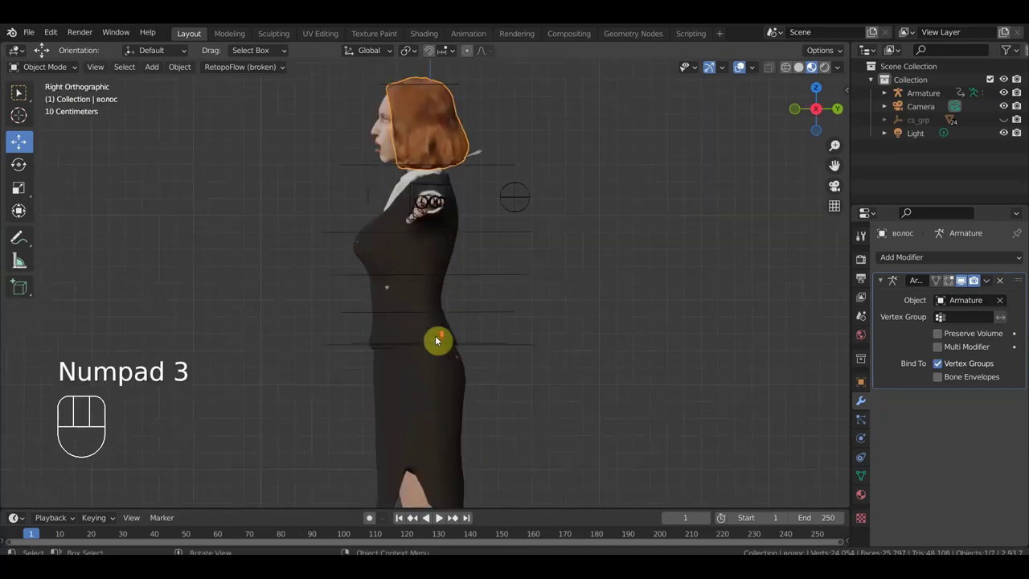
Step: Zoom in on the head from the side before duplicating the Ctrl_Head bone
{"action": "left_click_drag", "start_coordinate": [492, 419], "coordinate": [496, 373]}
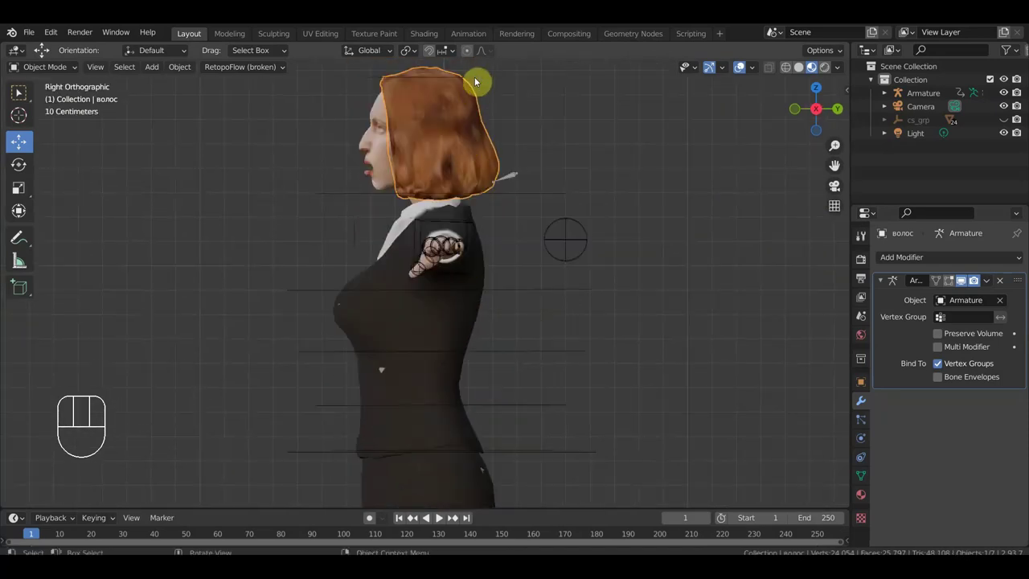
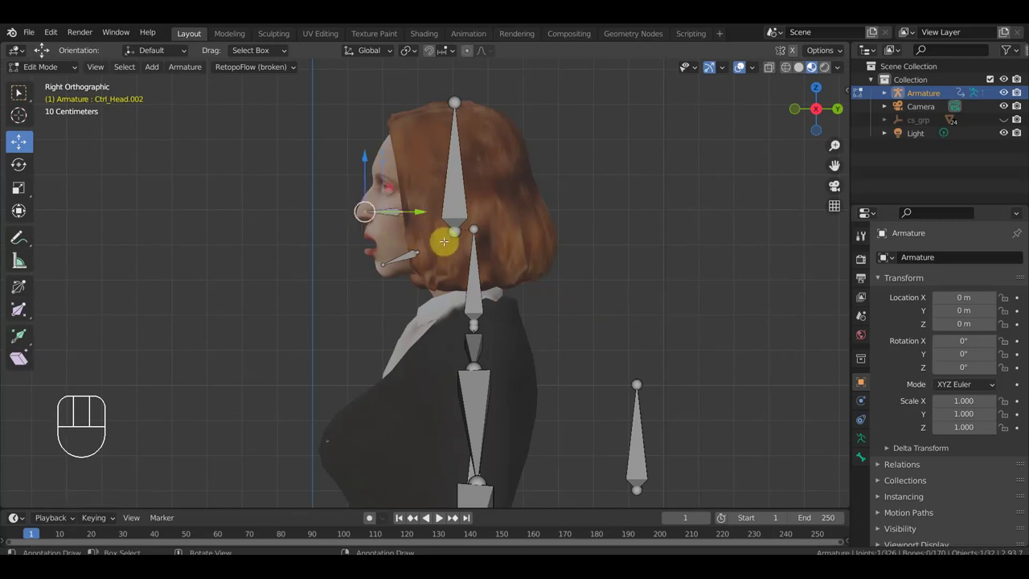
Step: Duplicate the head control forward, clear its parent, duplicate again and parent the face bone with Keep Offset
{"action": "key", "text": "e"}
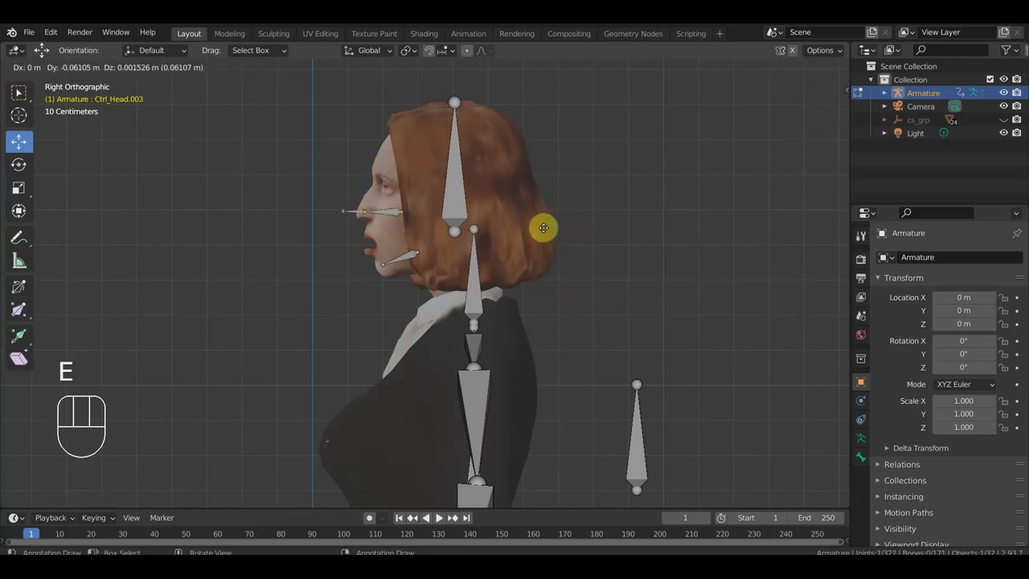
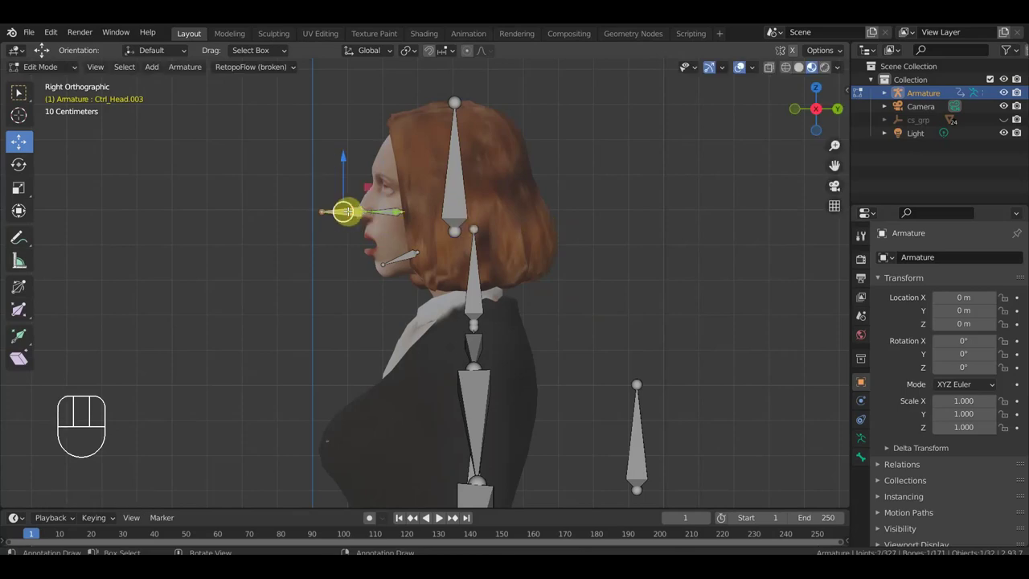
{"action": "key", "text": "alt+p"}
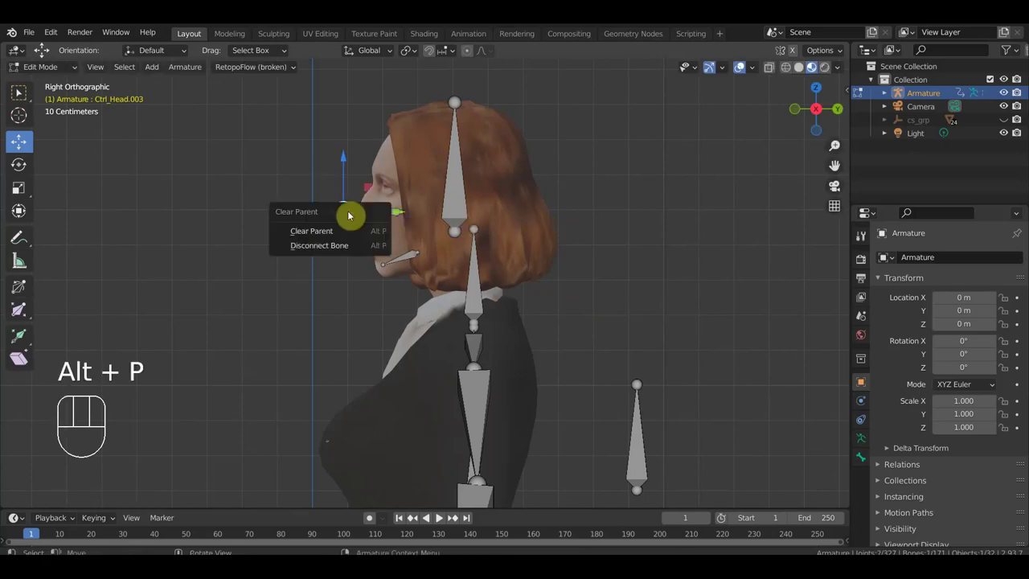
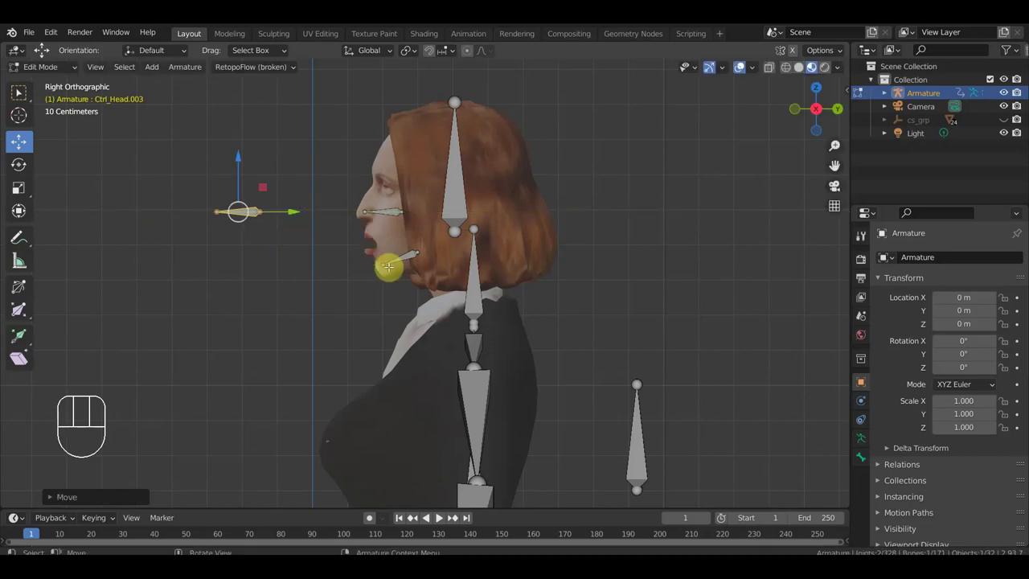
{"action": "key", "text": "e"}
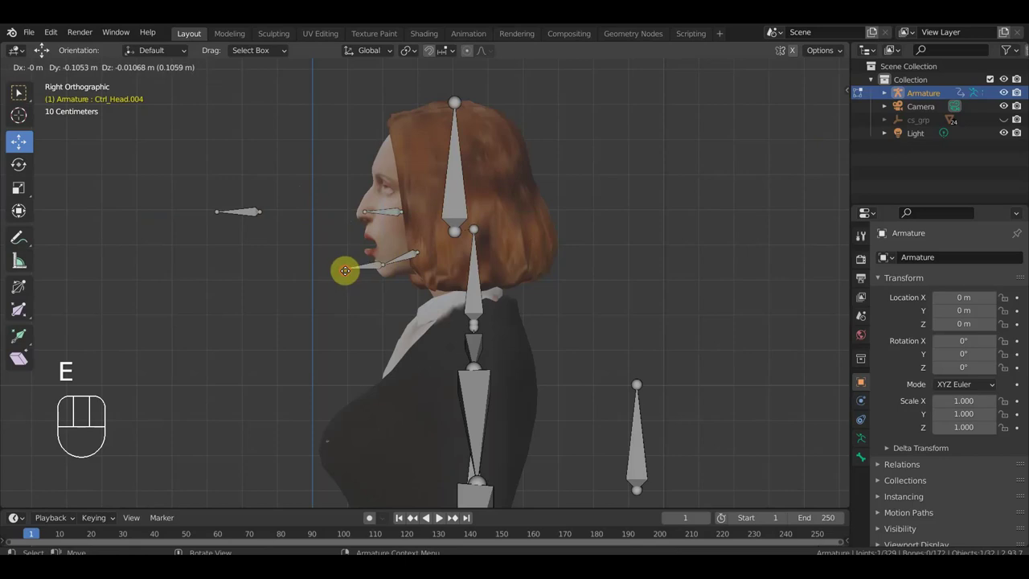
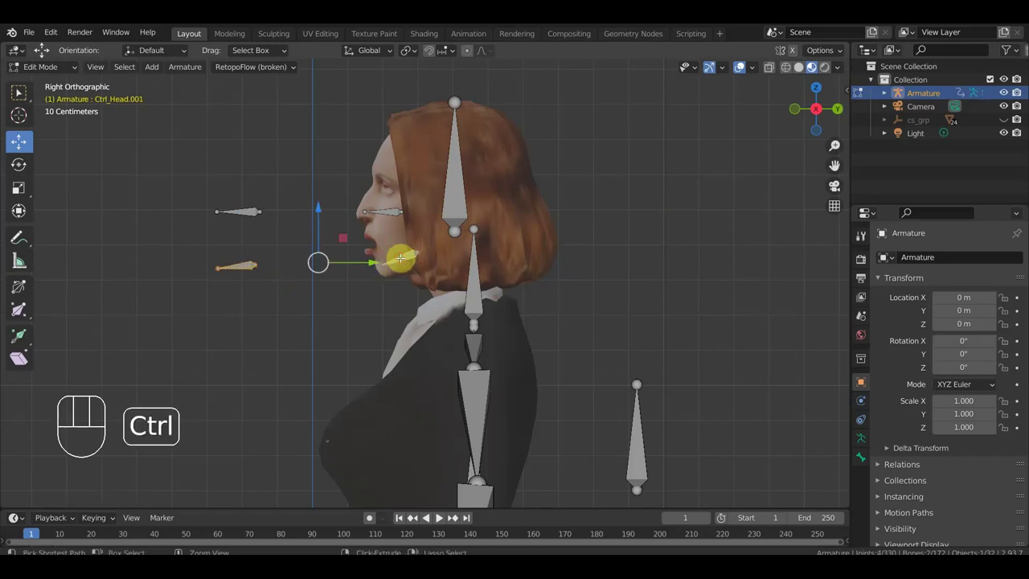
{"action": "key", "text": "ctrl+p"}
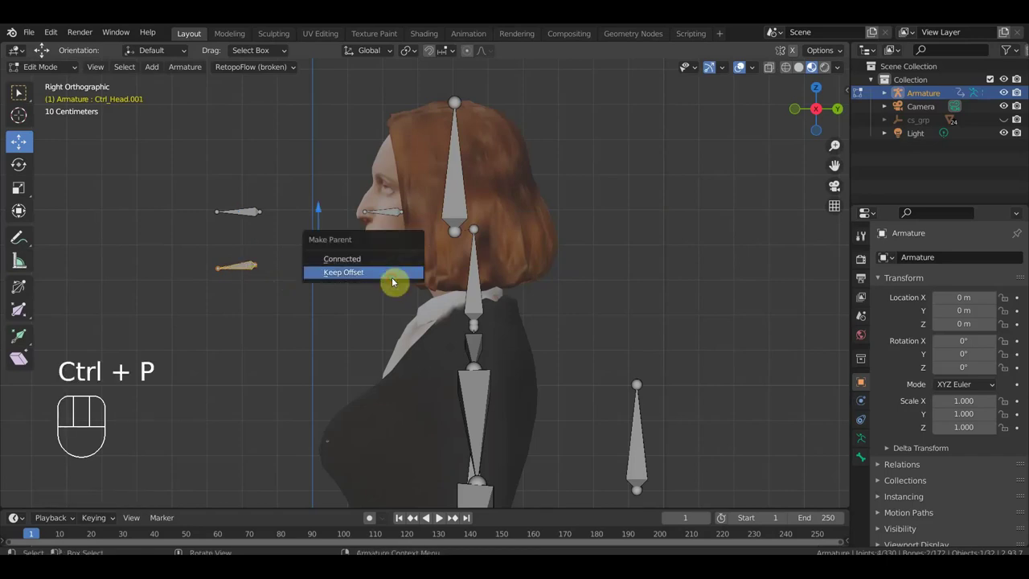
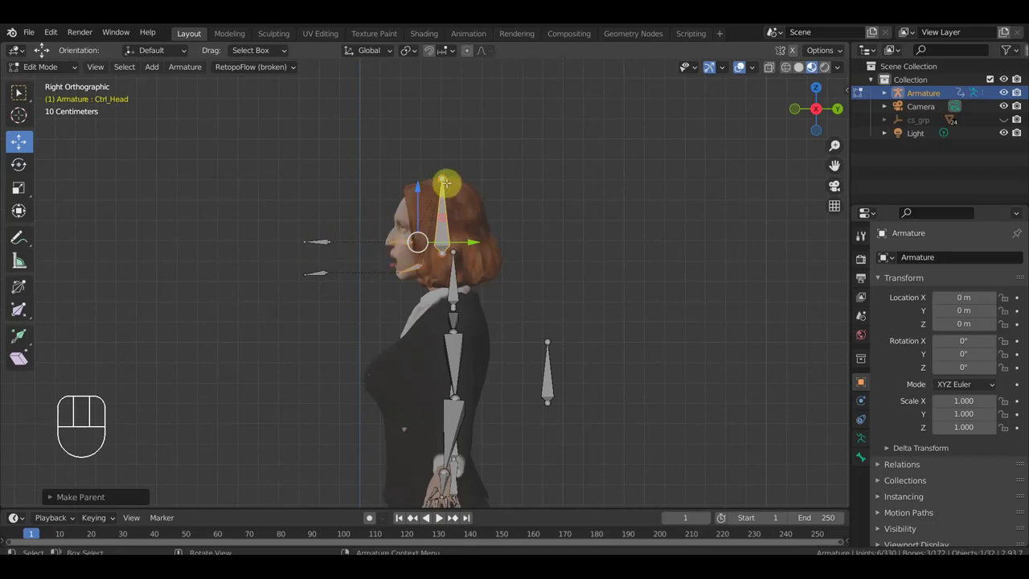
Step: Duplicate the head-top bone into two floating controls in front of the face, one shrunk and one enlarged
{"action": "key", "text": "e"}
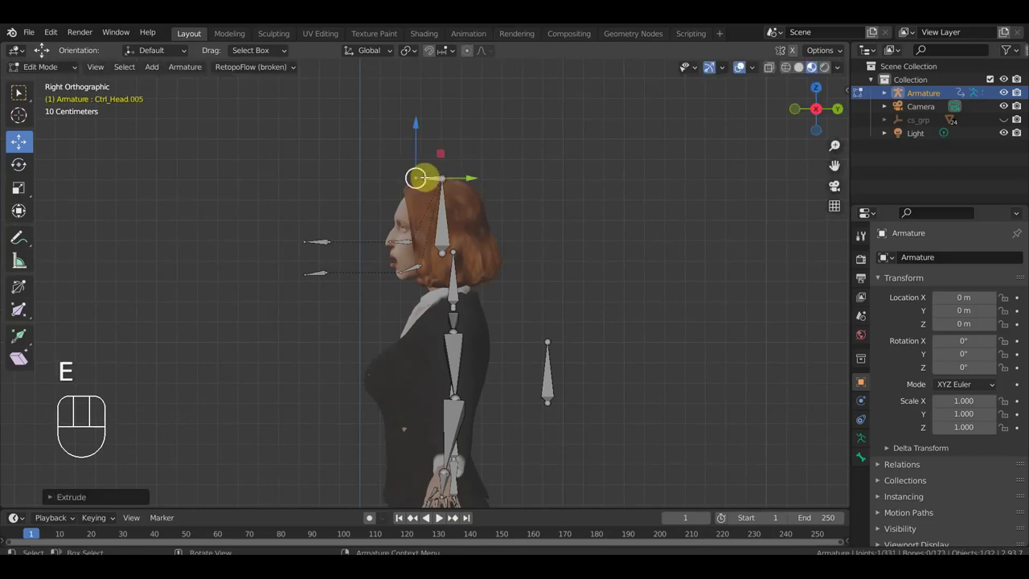
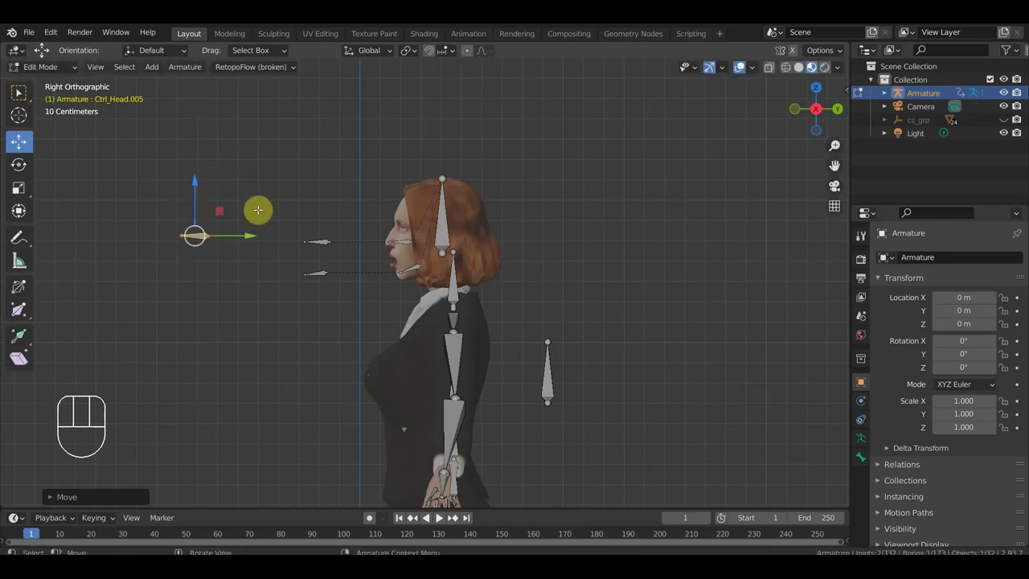
{"action": "key", "text": "s"}
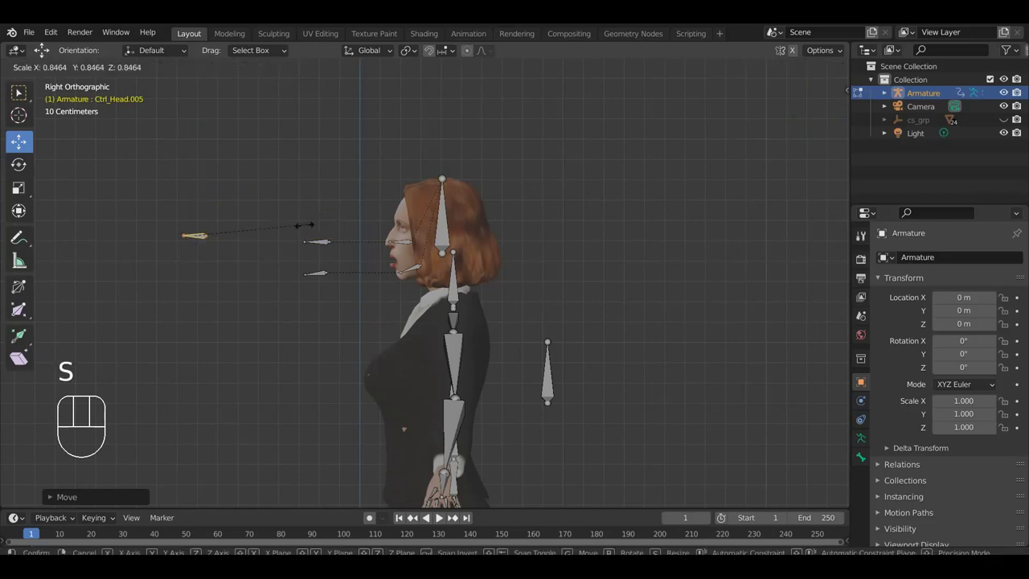
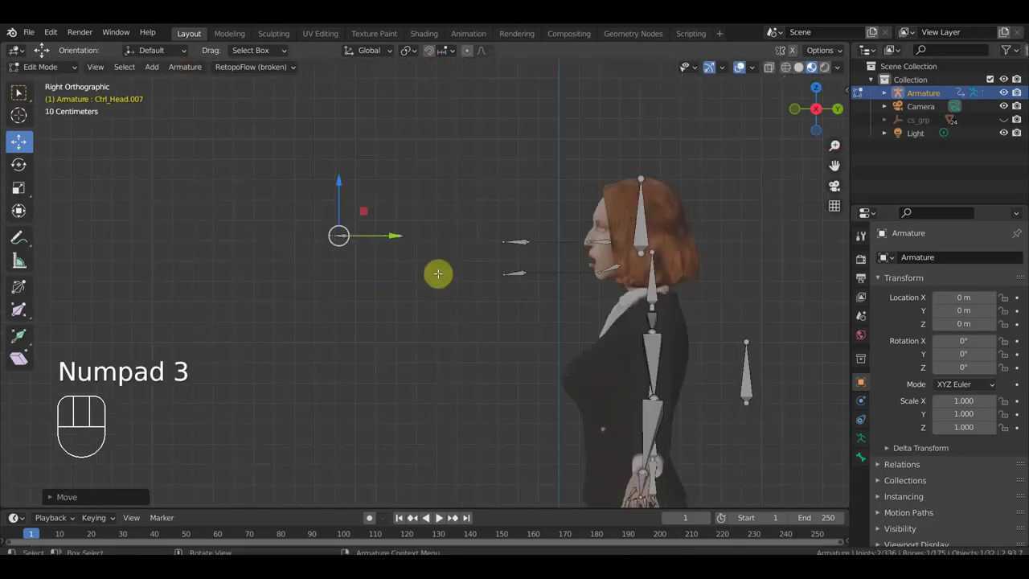
{"action": "key", "text": "s"}
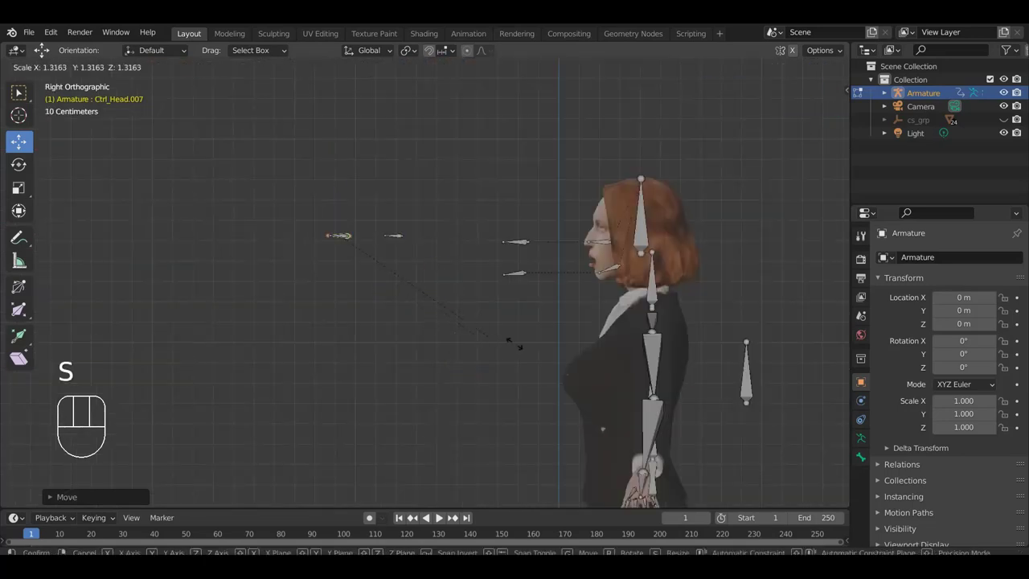
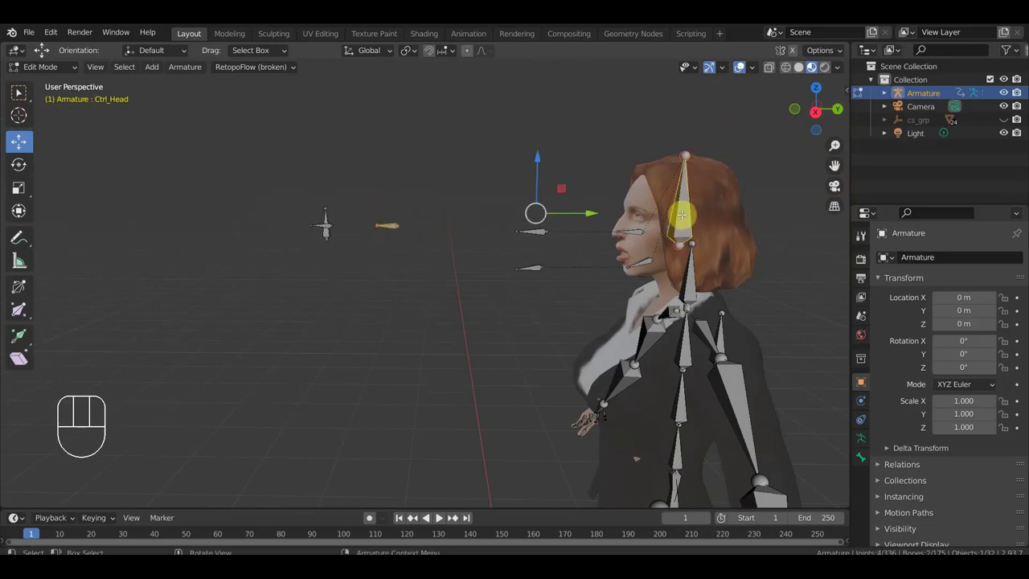
Step: Parent the Ctrl_Head controls with Keep Offset and check the rig from top and front views
{"action": "key", "text": "ctrl+p"}
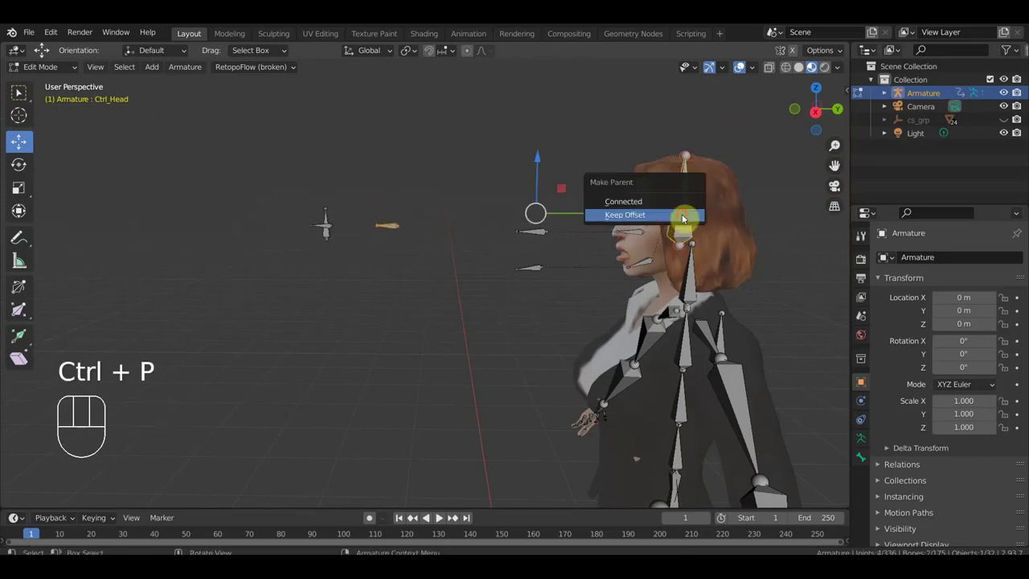
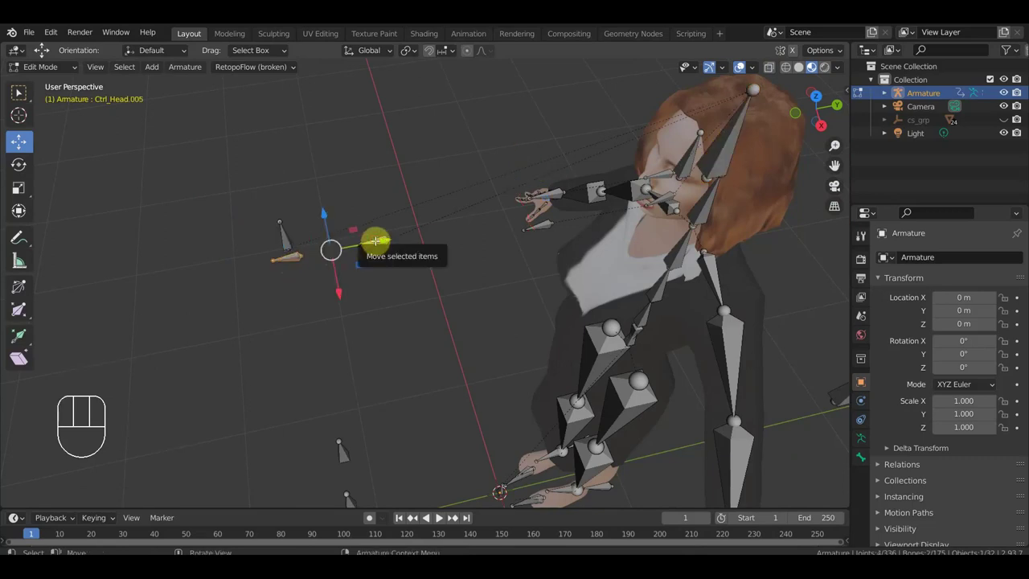
{"action": "key", "text": "KP_7"}
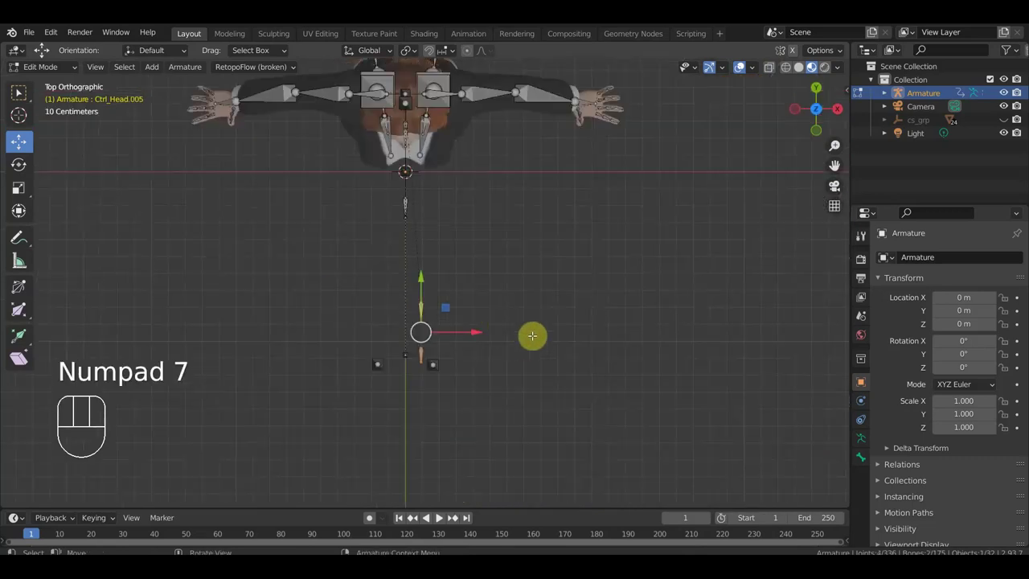
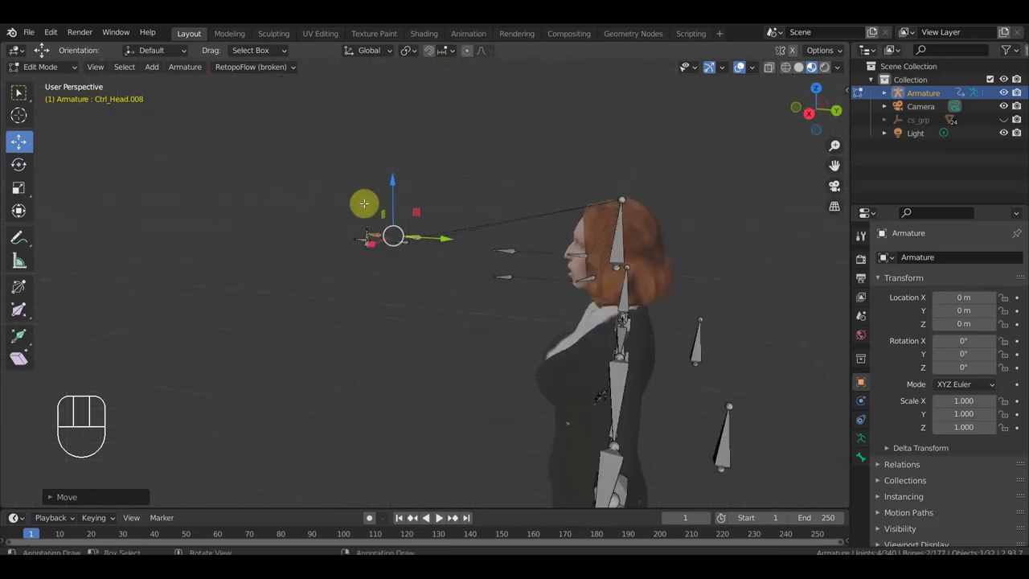
{"action": "key", "text": "KP_2"}
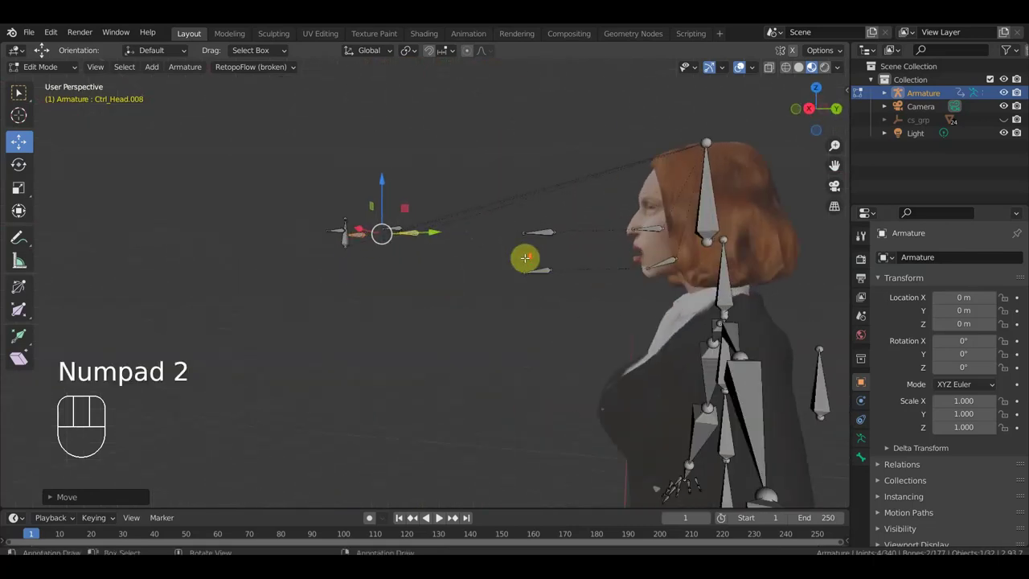
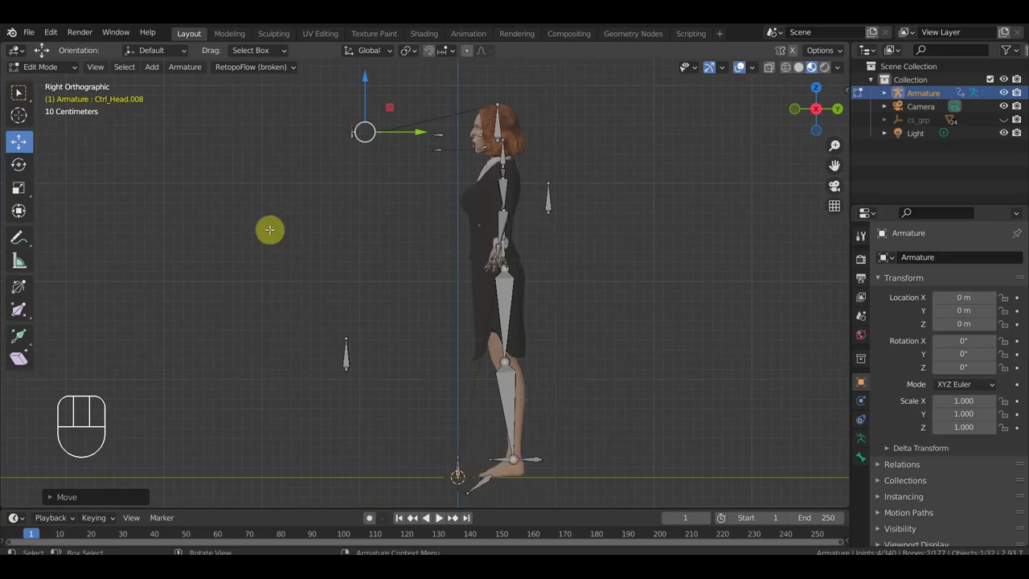
{"action": "key", "text": "KP_1"}
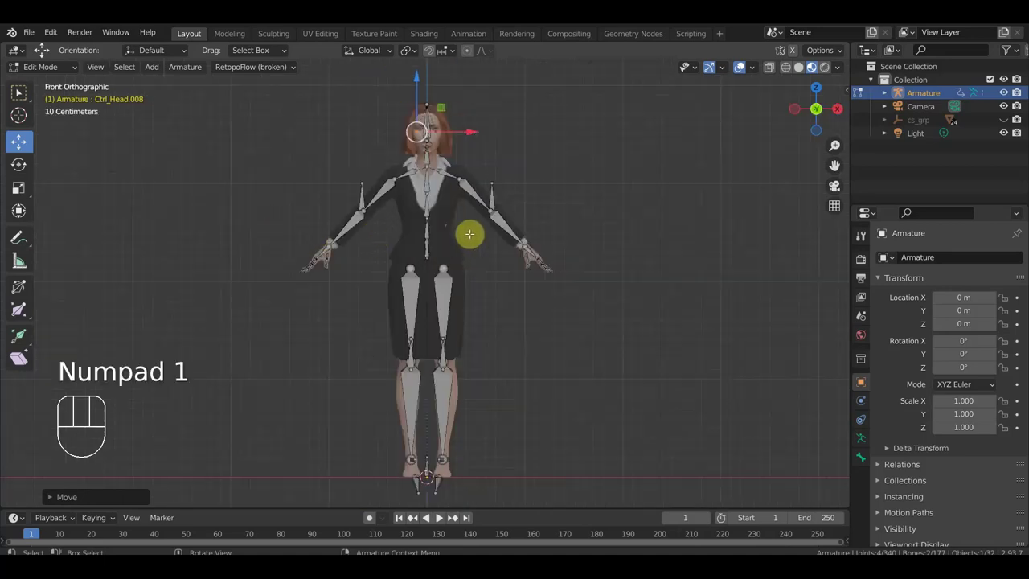
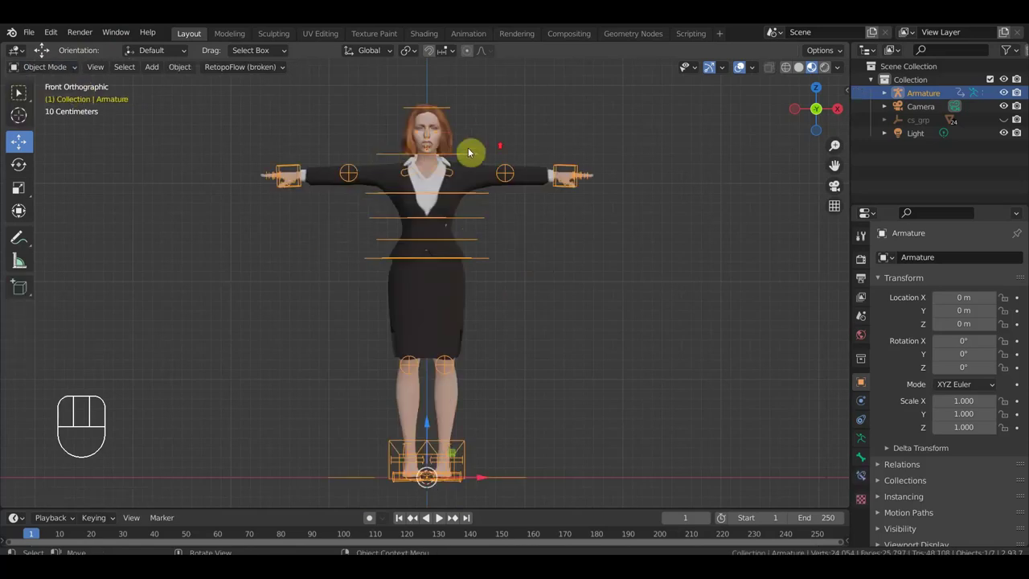
Step: Inspect the bound character from several angles and make the hair object active again
{"action": "left_click_drag", "start_coordinate": [489, 182], "coordinate": [444, 224]}
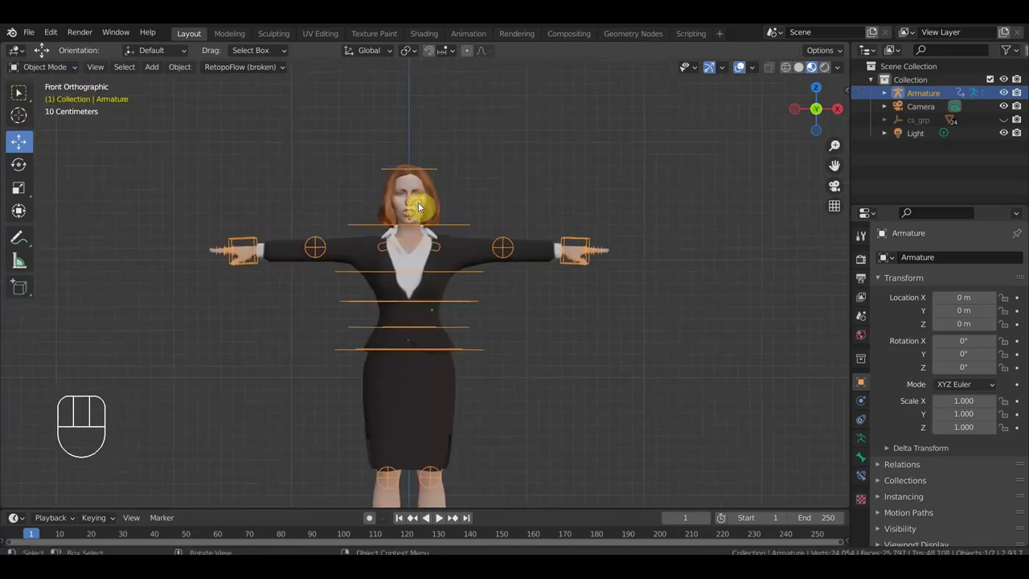
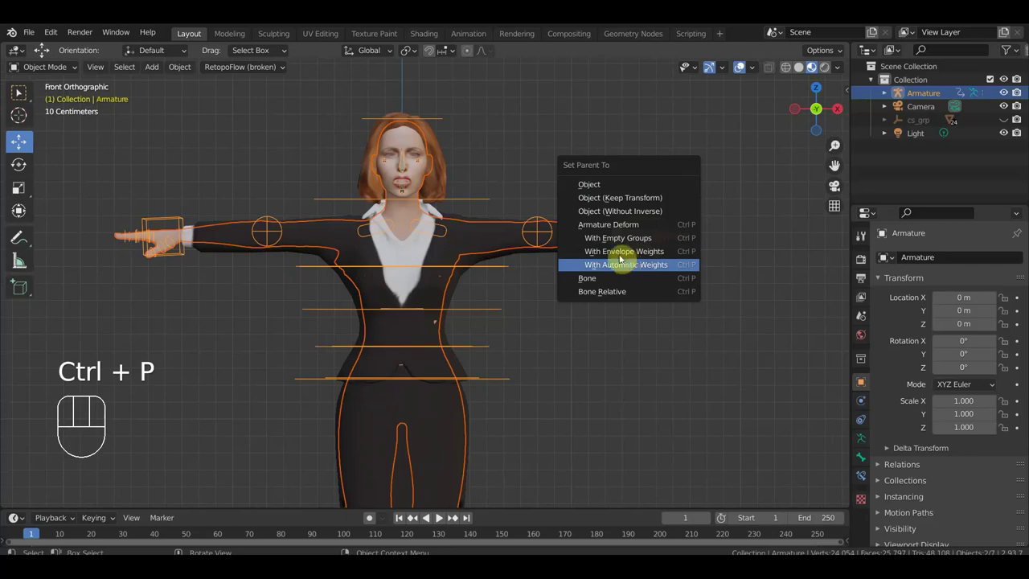
{"action": "left_click_drag", "start_coordinate": [687, 185], "coordinate": [540, 238]}
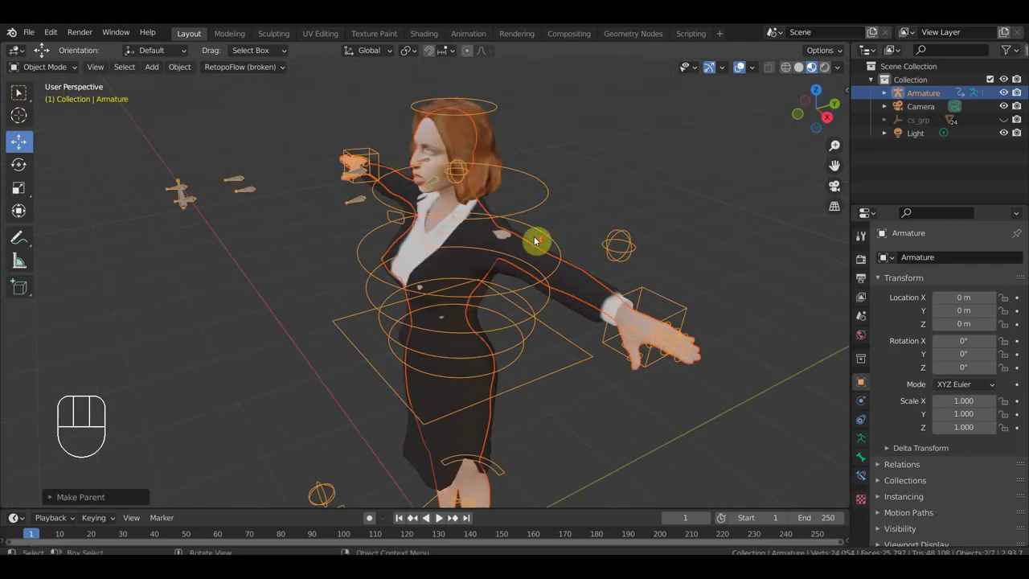
{"action": "left_click_drag", "start_coordinate": [580, 197], "coordinate": [626, 179]}
{"action": "left_click_drag", "start_coordinate": [538, 197], "coordinate": [464, 179]}
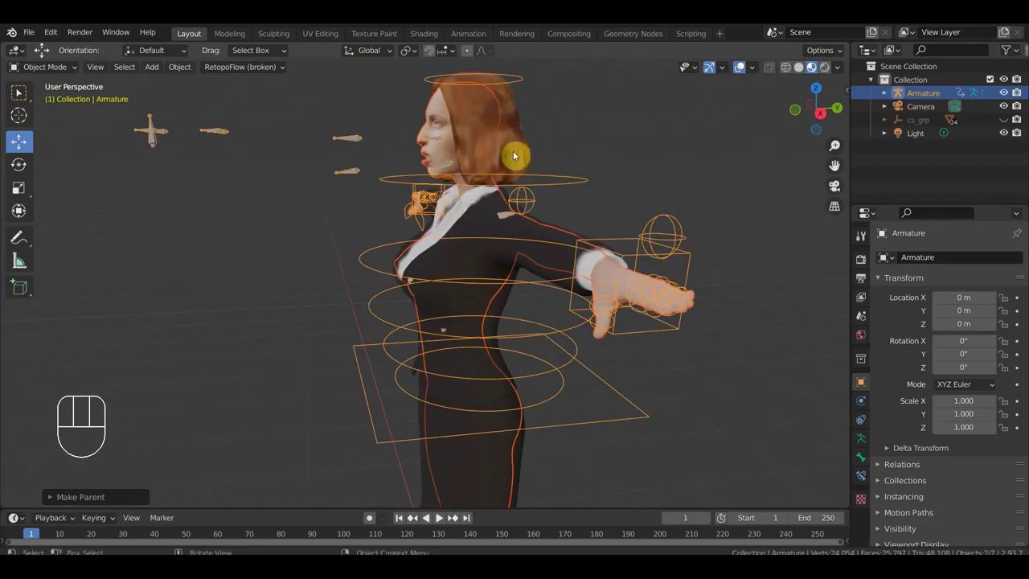
{"action": "left_click", "coordinate": [520, 154]}
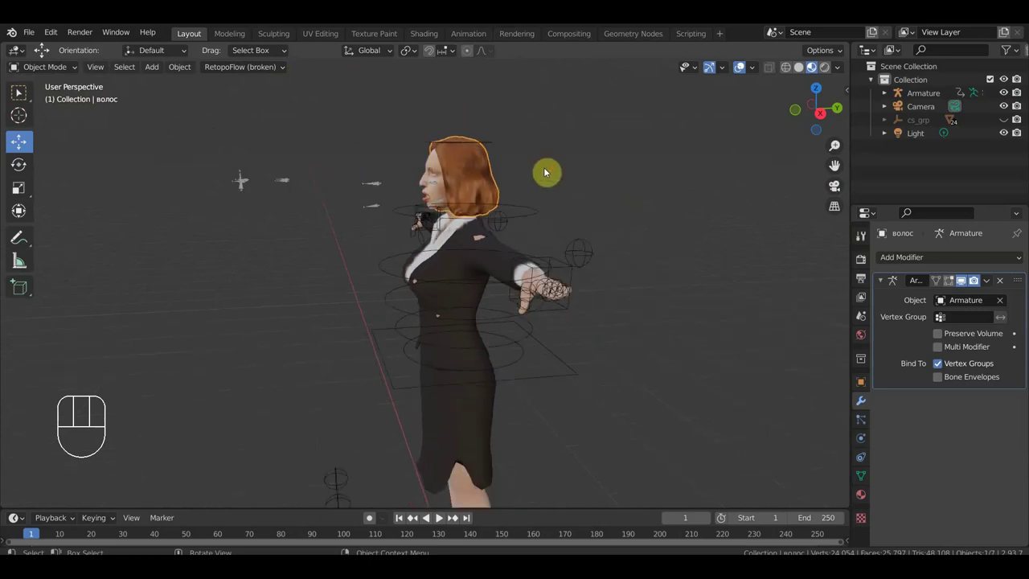
Step: Clear the hair's armature parent (Alt+P) and move it back onto the head in side view
{"action": "key", "text": "alt+p"}
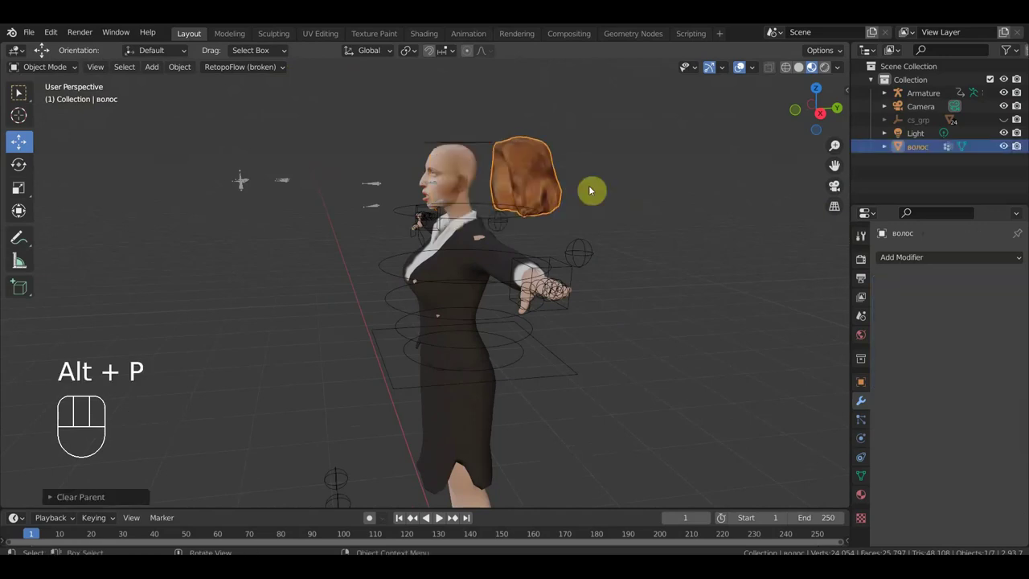
{"action": "key", "text": "KP_3"}
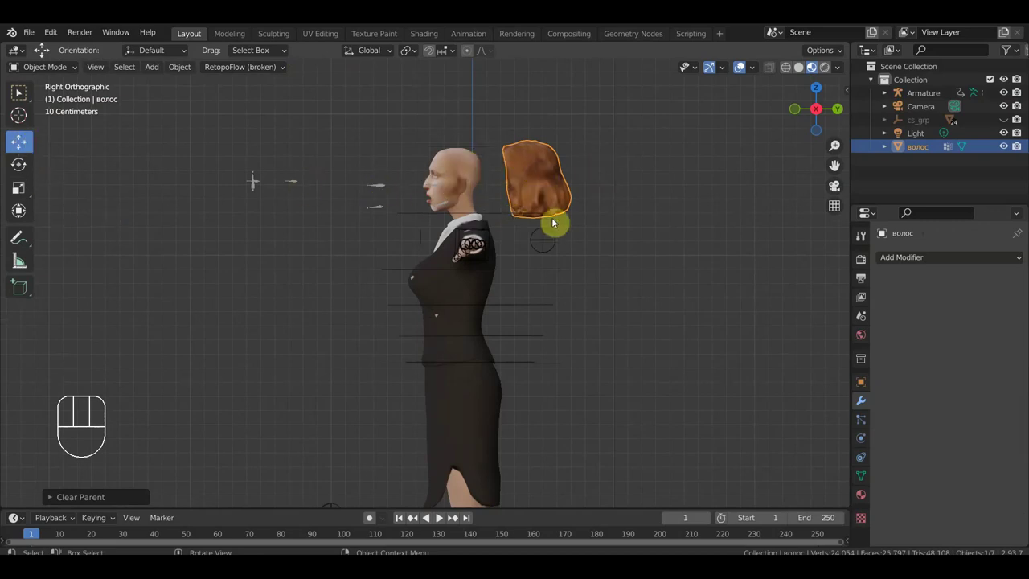
{"action": "left_click_drag", "start_coordinate": [191, 70], "coordinate": [361, 110]}
{"action": "left_click_drag", "start_coordinate": [596, 184], "coordinate": [524, 193]}
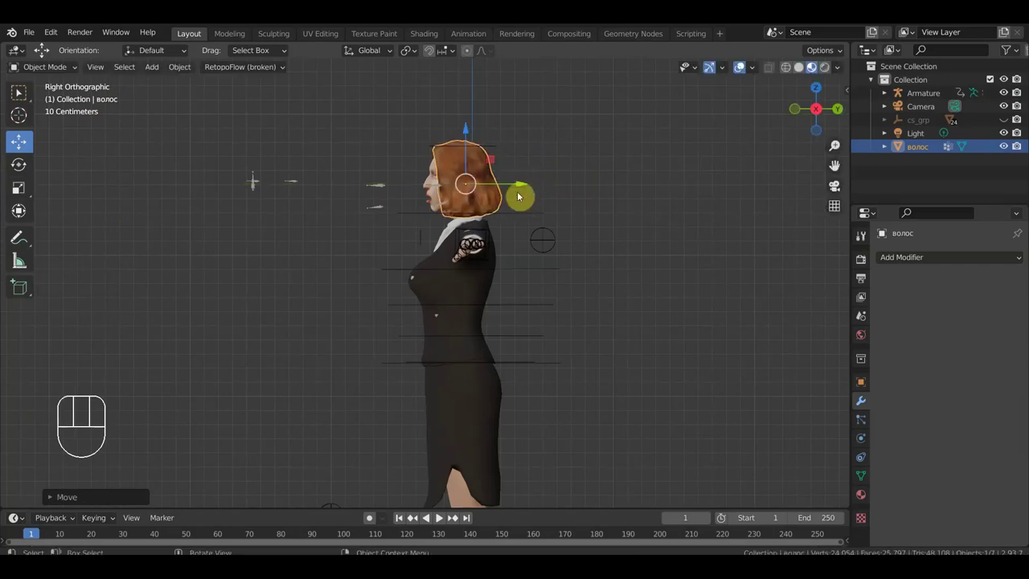
Step: Check the hair fit around the head and add the armature to the selection
{"action": "left_click_drag", "start_coordinate": [574, 204], "coordinate": [665, 206]}
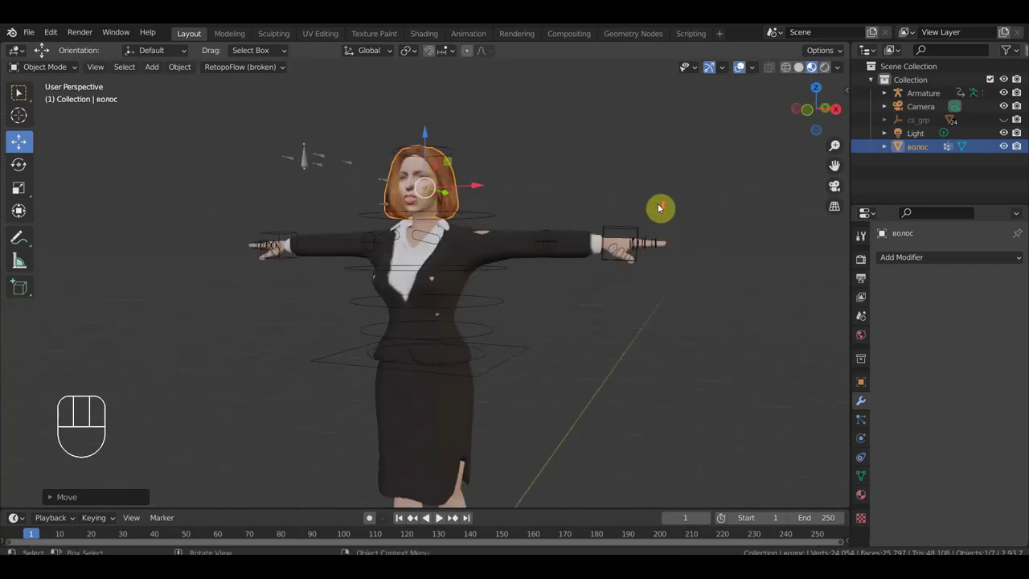
{"action": "left_click_drag", "start_coordinate": [570, 194], "coordinate": [491, 204]}
{"action": "left_click_drag", "start_coordinate": [627, 205], "coordinate": [632, 256]}
{"action": "left_click_drag", "start_coordinate": [673, 250], "coordinate": [571, 176]}
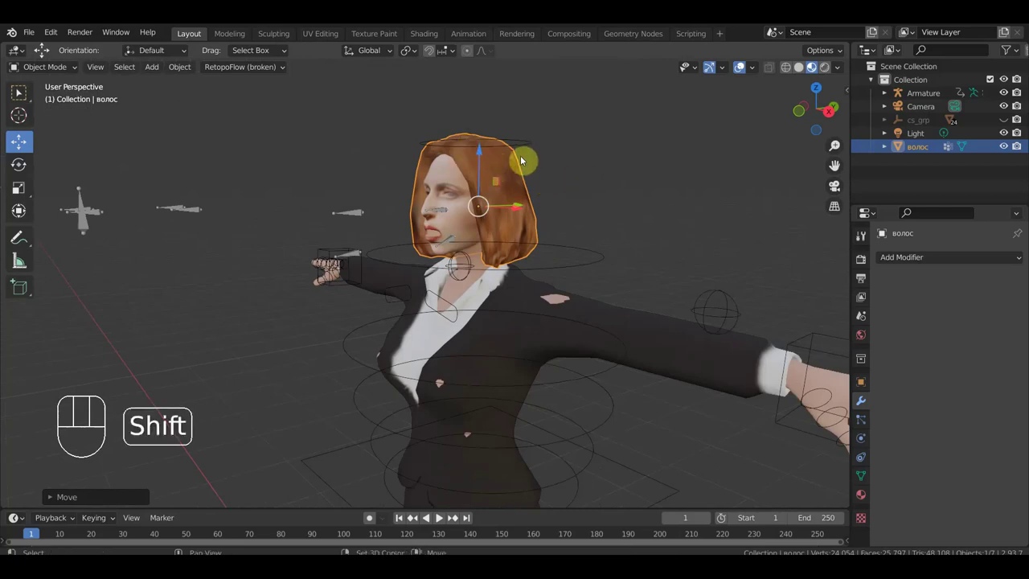
{"action": "left_click", "coordinate": [533, 143]}
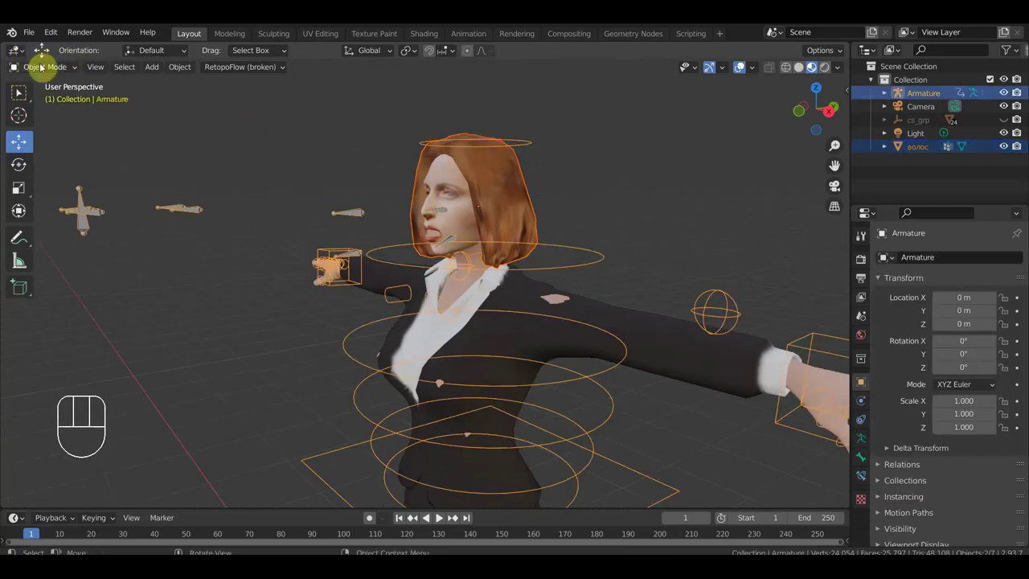
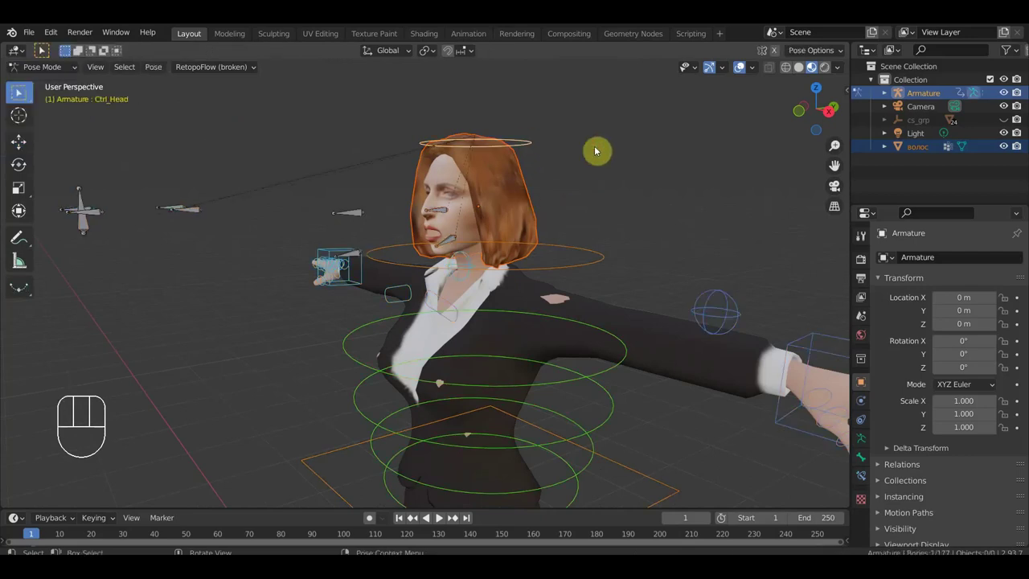
Step: Bring up the parenting options for attaching the hair to the Ctrl_Head control
{"action": "key", "text": "ctrl+p"}
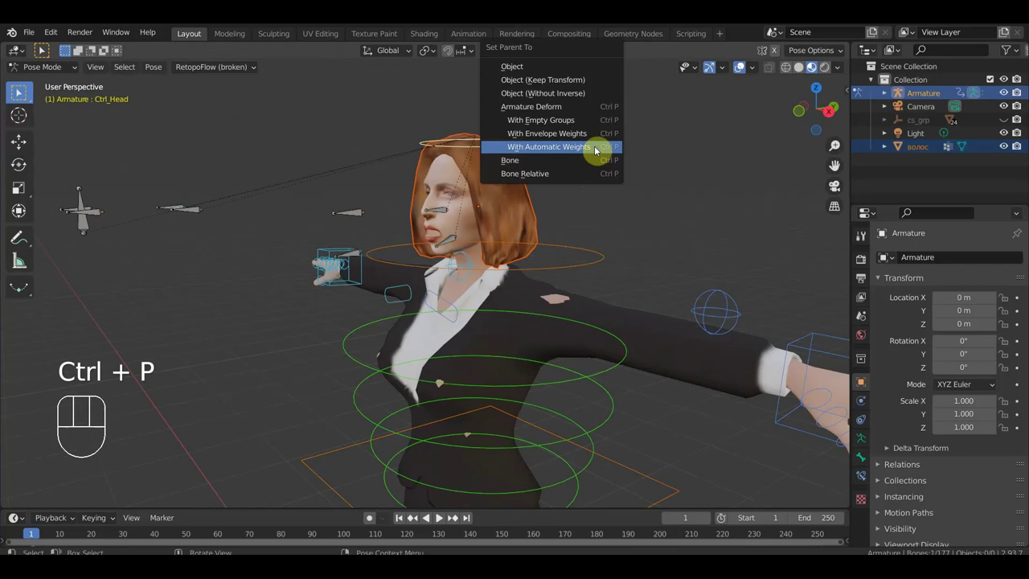
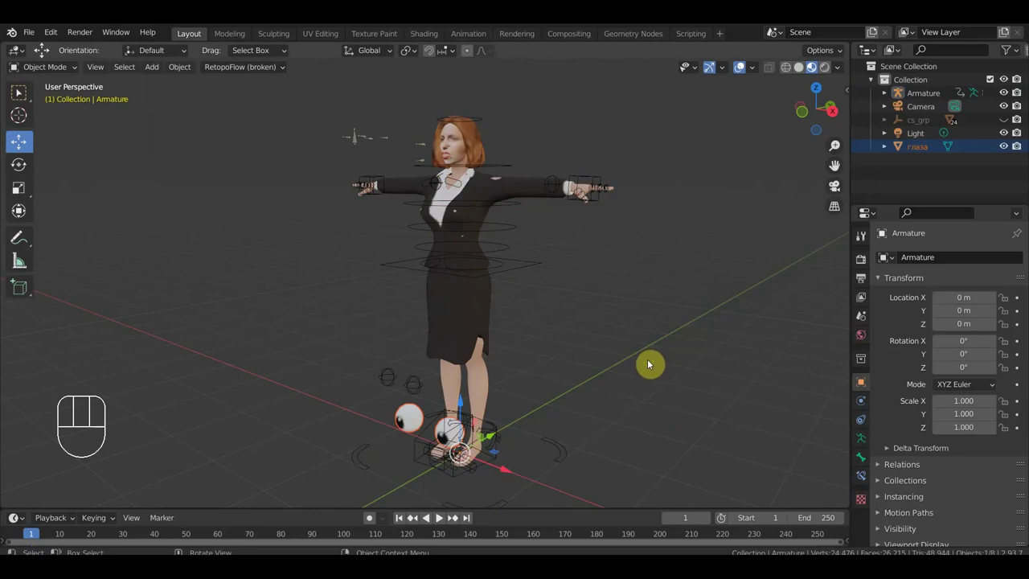
Step: Delete the stray eyes object imported near the character's feet
{"action": "left_click_drag", "start_coordinate": [684, 360], "coordinate": [653, 344]}
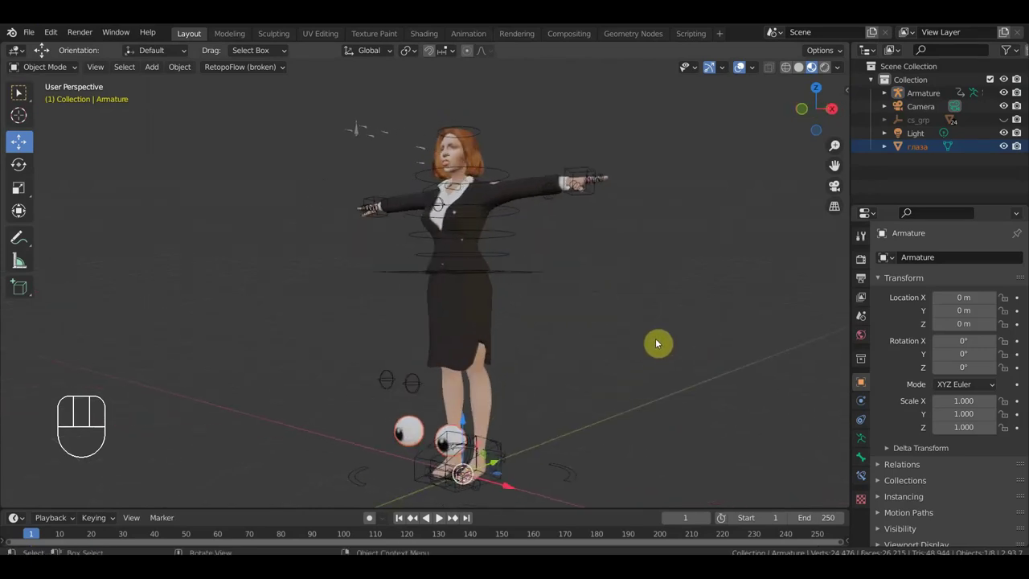
{"action": "key", "text": "Delete"}
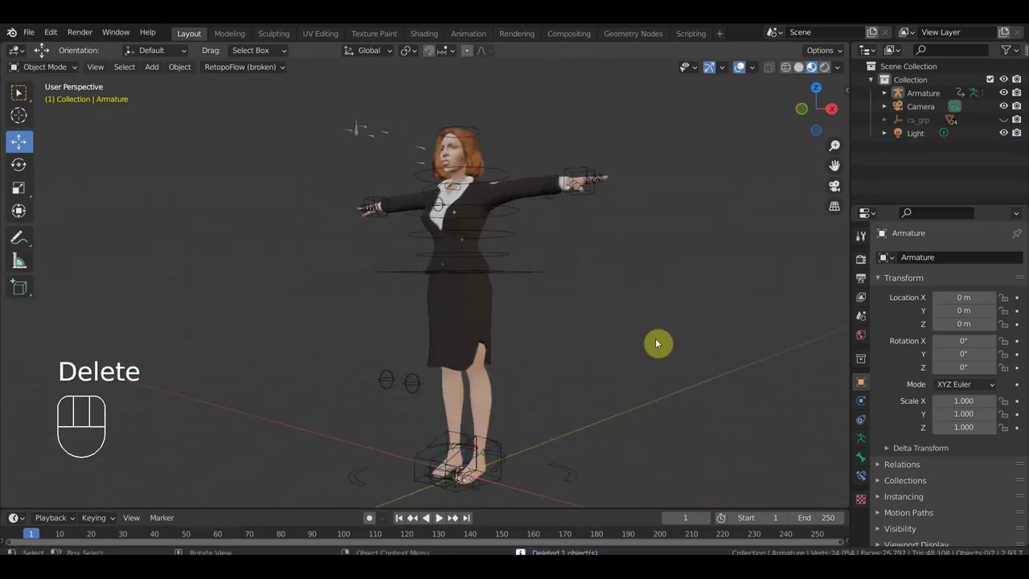
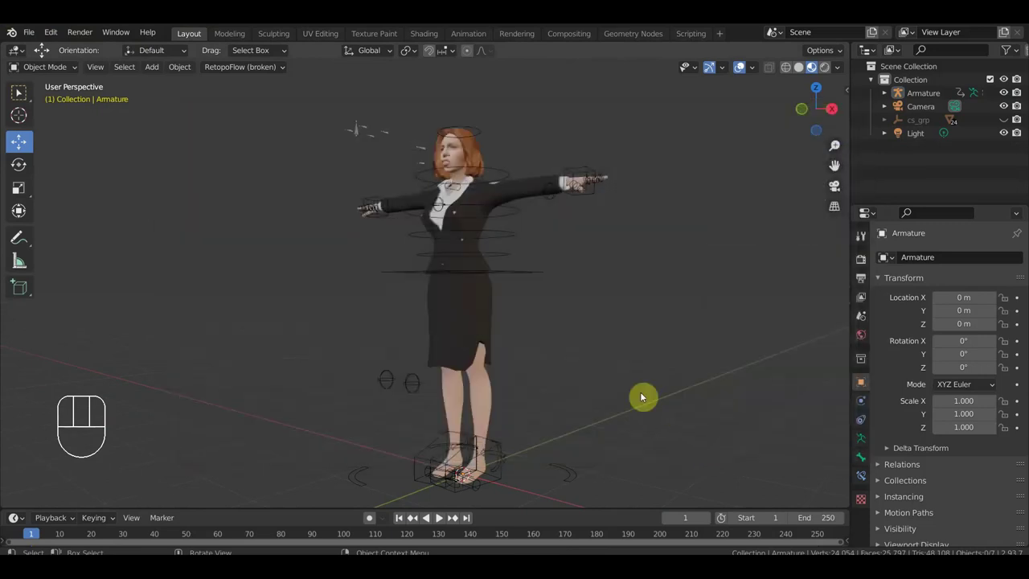
Step: Duplicate the зубы низ lower teeth and rotate the copy 180° to flip it upside down
{"action": "left_click_drag", "start_coordinate": [606, 397], "coordinate": [568, 398]}
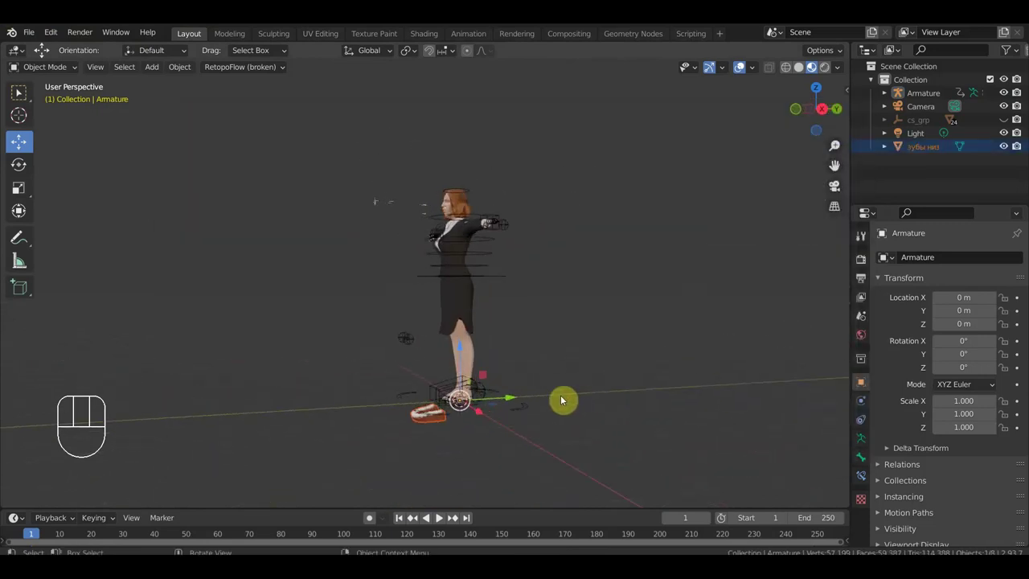
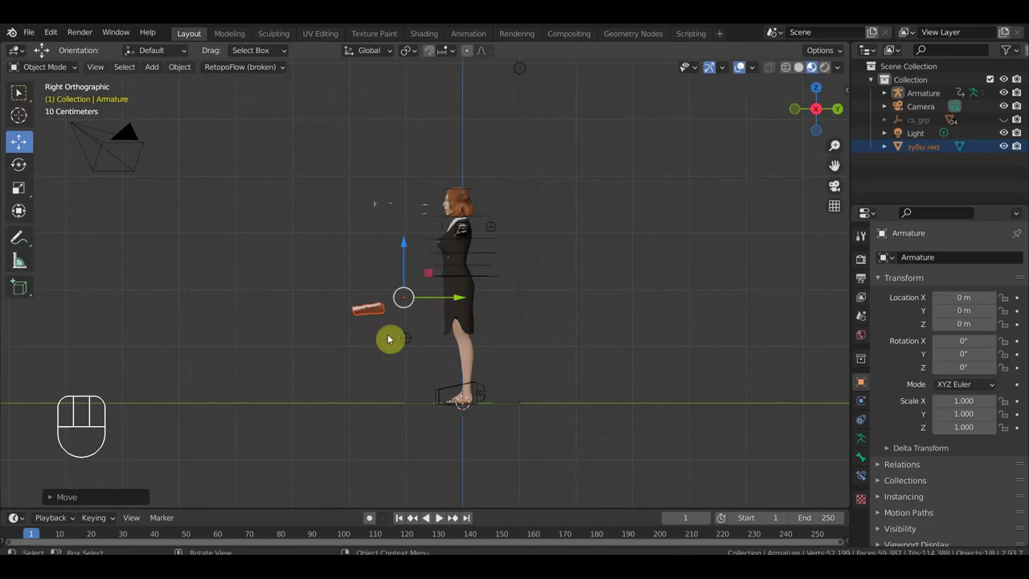
{"action": "left_click_drag", "start_coordinate": [40, 37], "coordinate": [353, 337]}
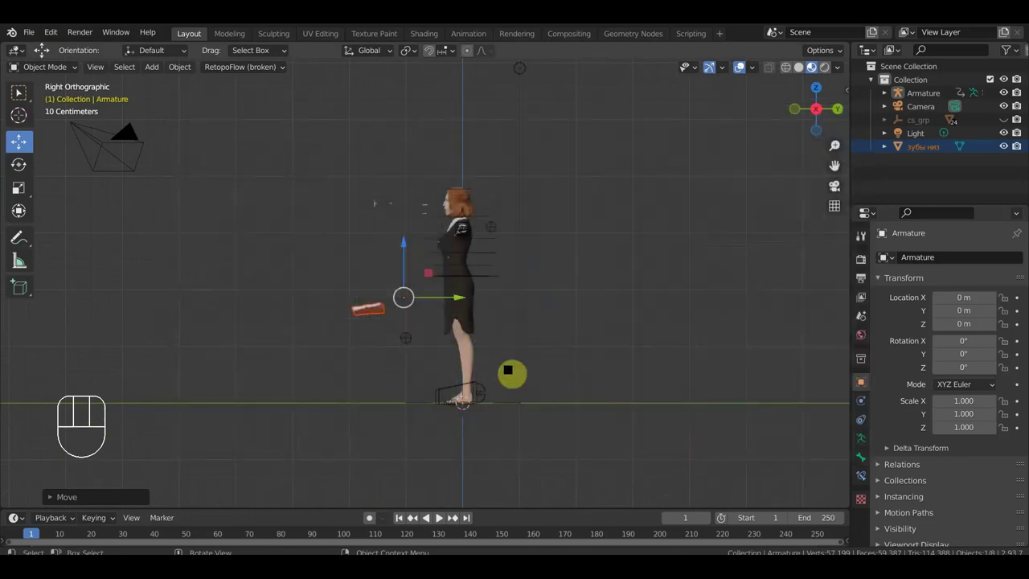
{"action": "key", "text": "KP_1"}
{"action": "key", "text": "r"}
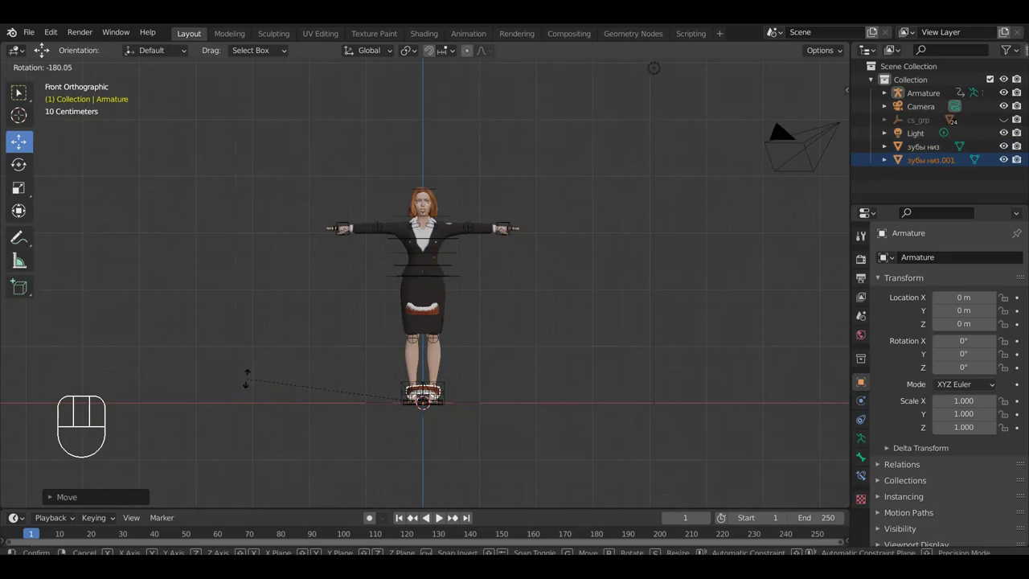
{"action": "left_click", "coordinate": [254, 380]}
{"action": "key", "text": "KP_3"}
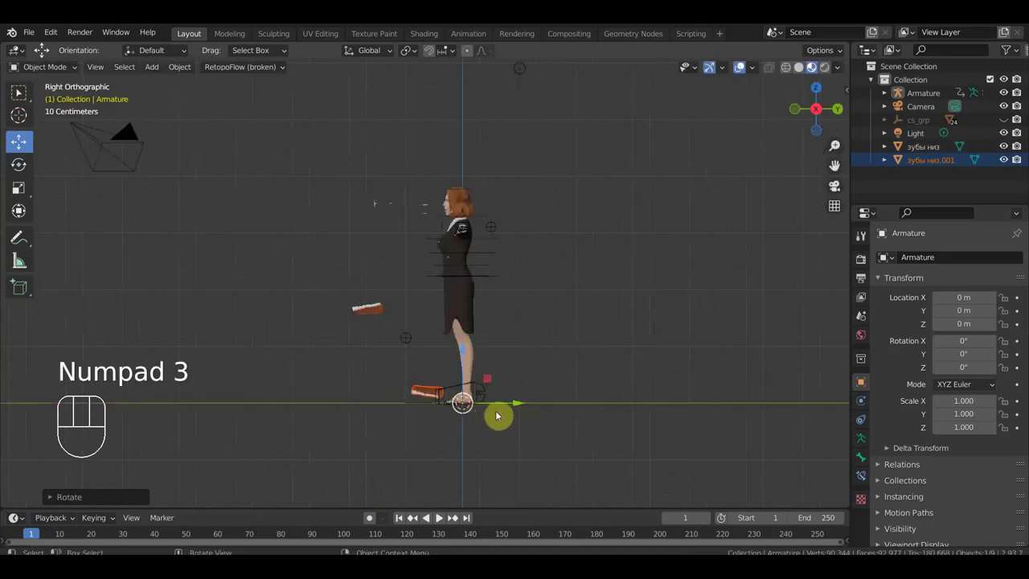
{"action": "key", "text": "r"}
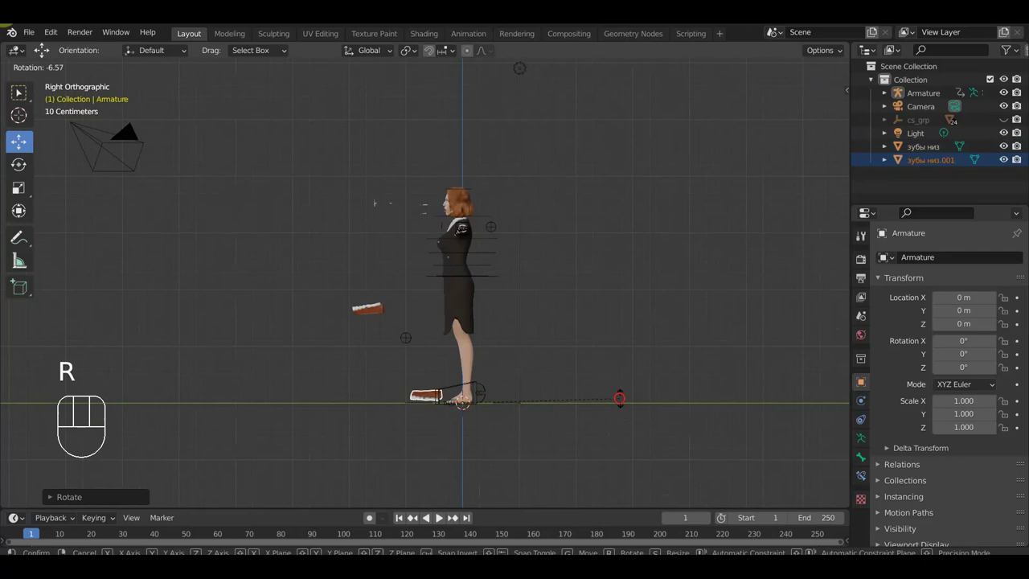
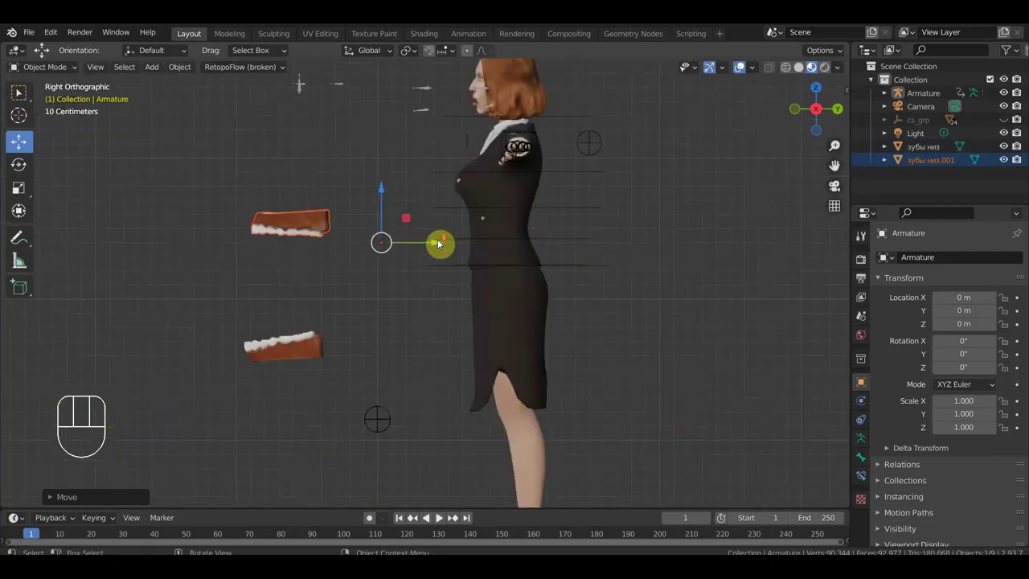
Step: Raise the flipped teeth copy up to mouth height and reselect the original lower teeth
{"action": "key", "text": "s"}
{"action": "left_click_drag", "start_coordinate": [391, 153], "coordinate": [450, 487]}
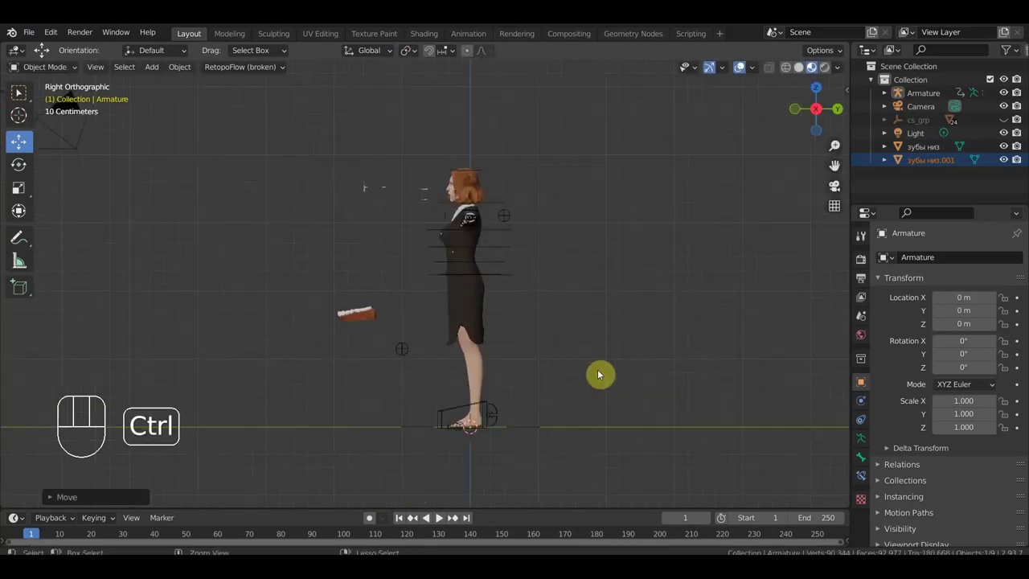
{"action": "key", "text": "ctrl+z"}
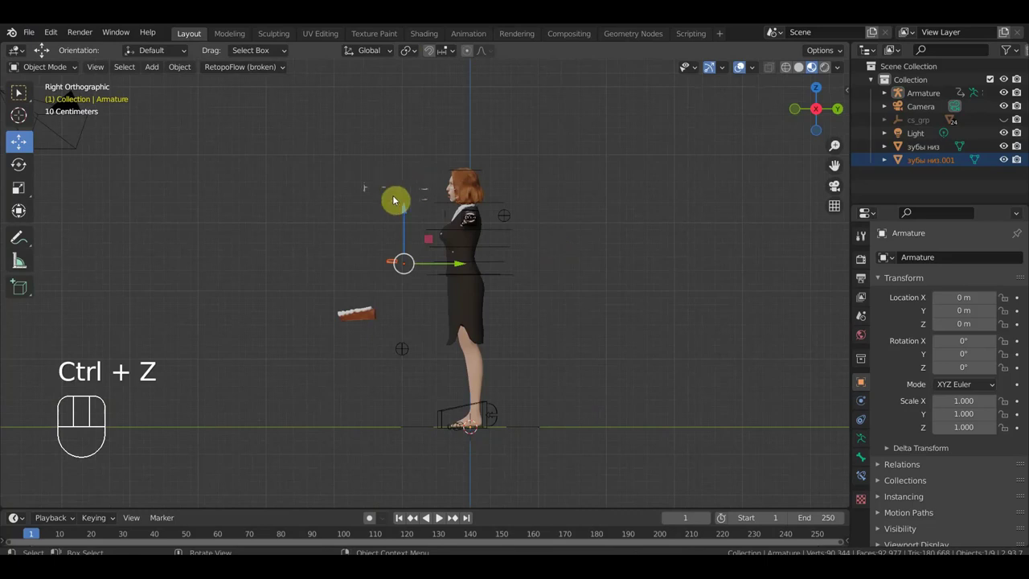
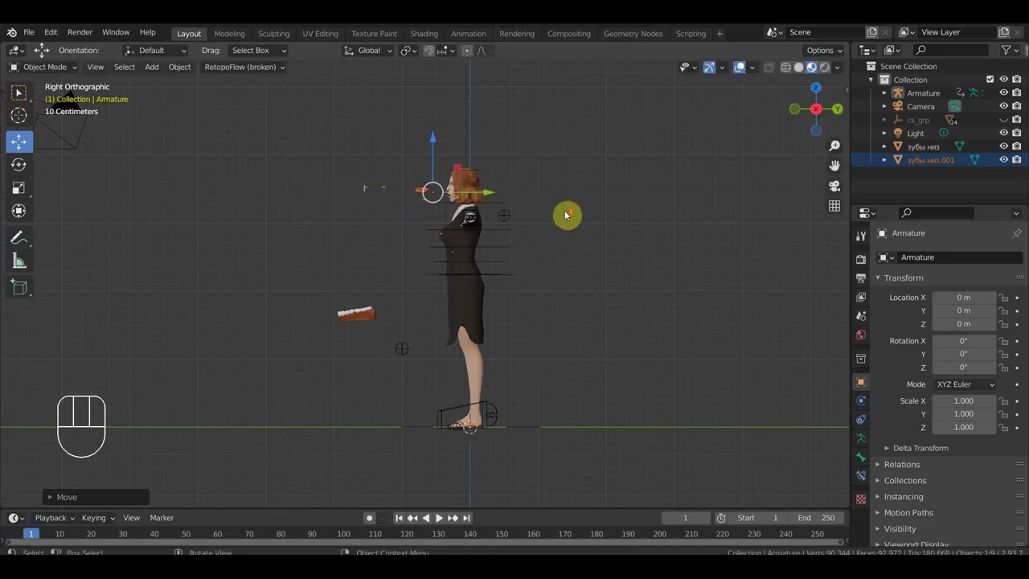
{"action": "left_click_drag", "start_coordinate": [617, 336], "coordinate": [530, 313]}
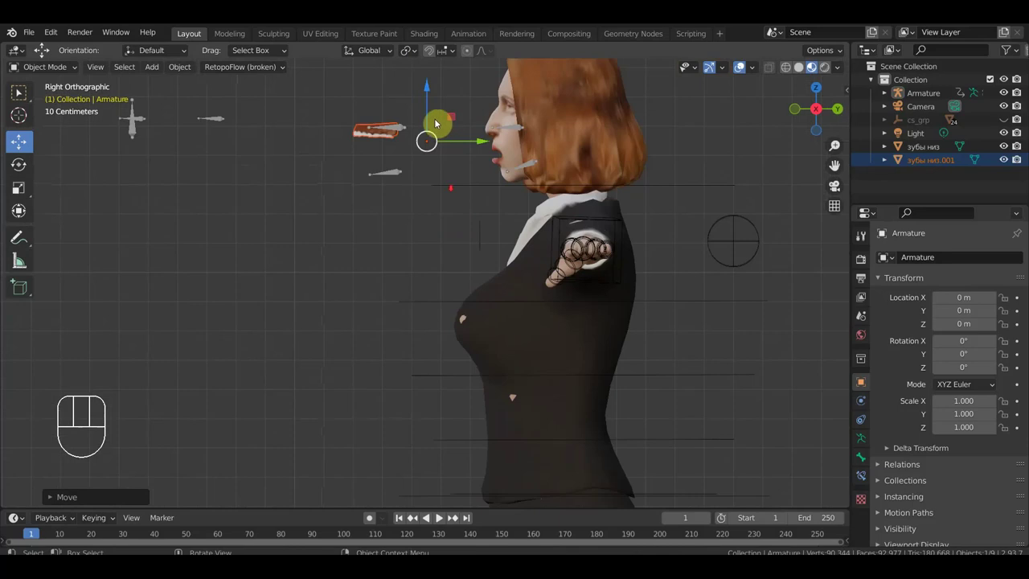
{"action": "left_click", "coordinate": [302, 442]}
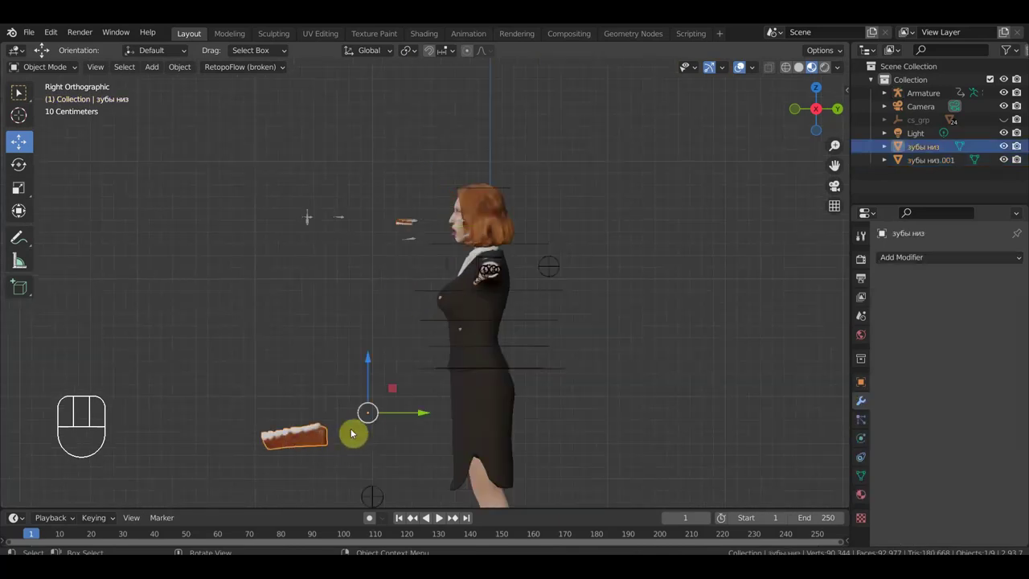
Step: Scale the lower teeth down and place them below the upper copy in front of the mouth
{"action": "key", "text": "s"}
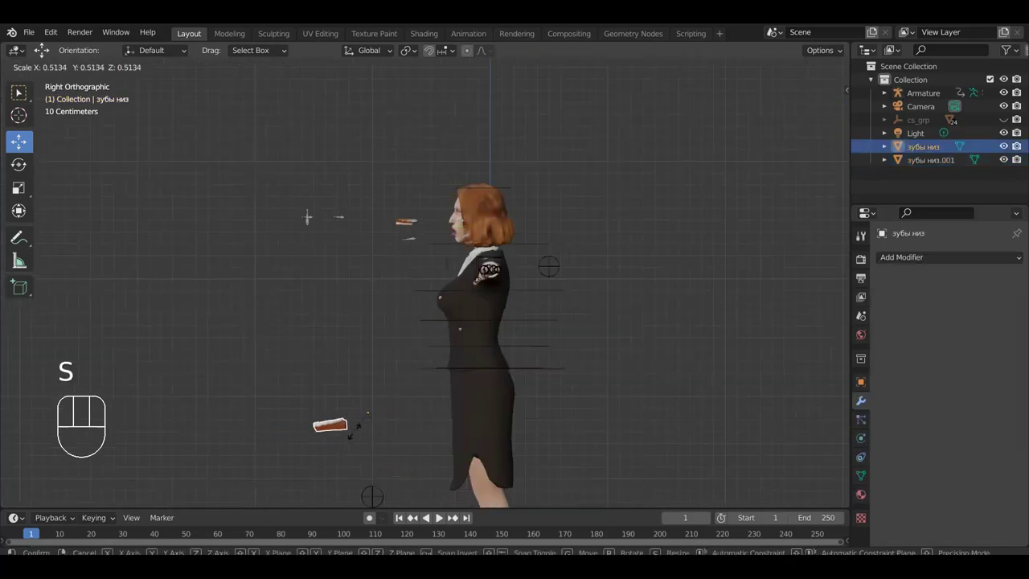
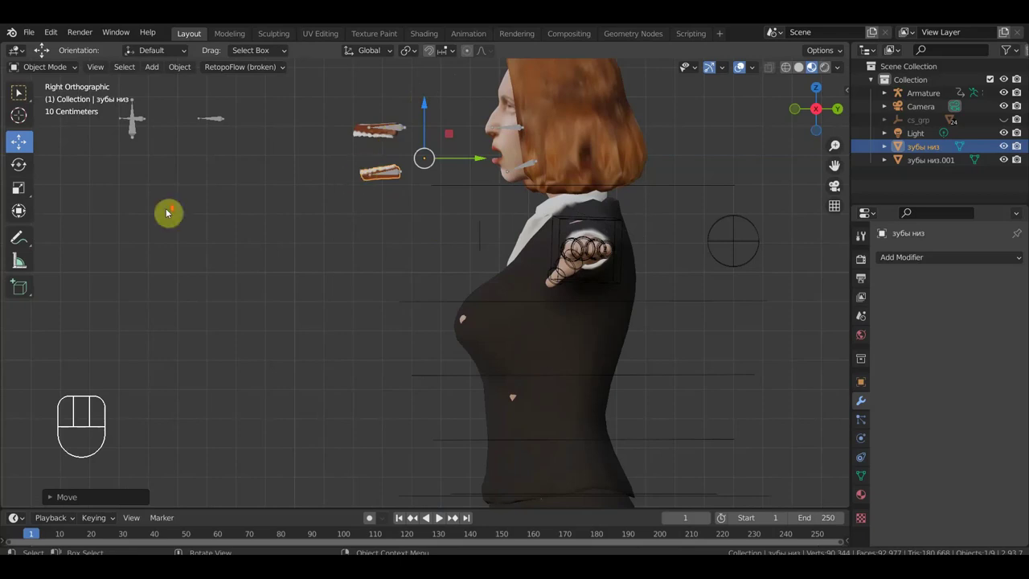
{"action": "left_click_drag", "start_coordinate": [278, 239], "coordinate": [389, 259]}
{"action": "left_click_drag", "start_coordinate": [557, 155], "coordinate": [576, 159]}
{"action": "left_click_drag", "start_coordinate": [561, 196], "coordinate": [473, 232]}
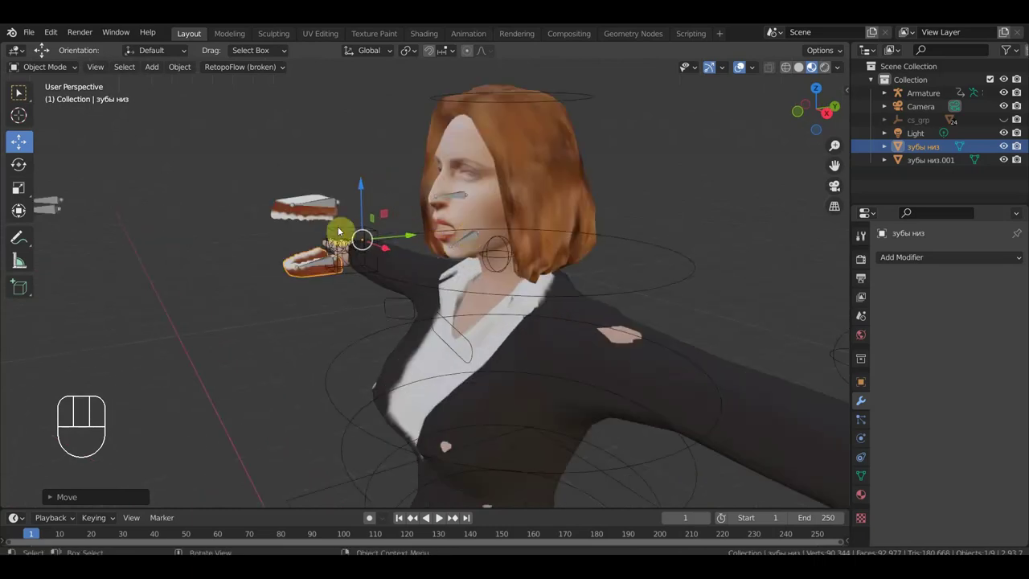
Step: Select the upper teeth copy together with the Ctrl_Head.003 bone in pose mode
{"action": "left_click", "coordinate": [292, 201]}
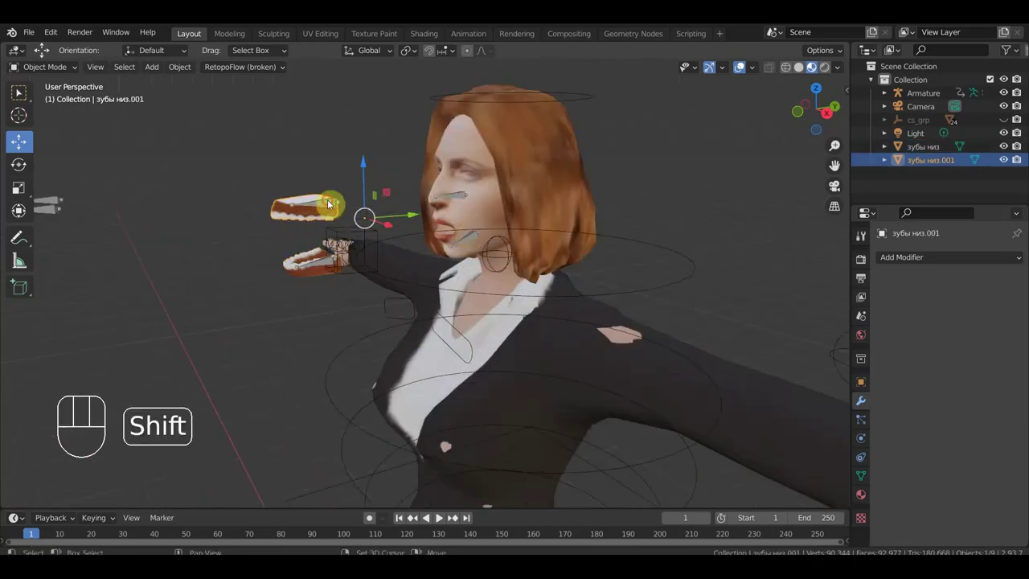
{"action": "left_click_drag", "start_coordinate": [45, 69], "coordinate": [22, 90]}
{"action": "left_click", "coordinate": [21, 90]}
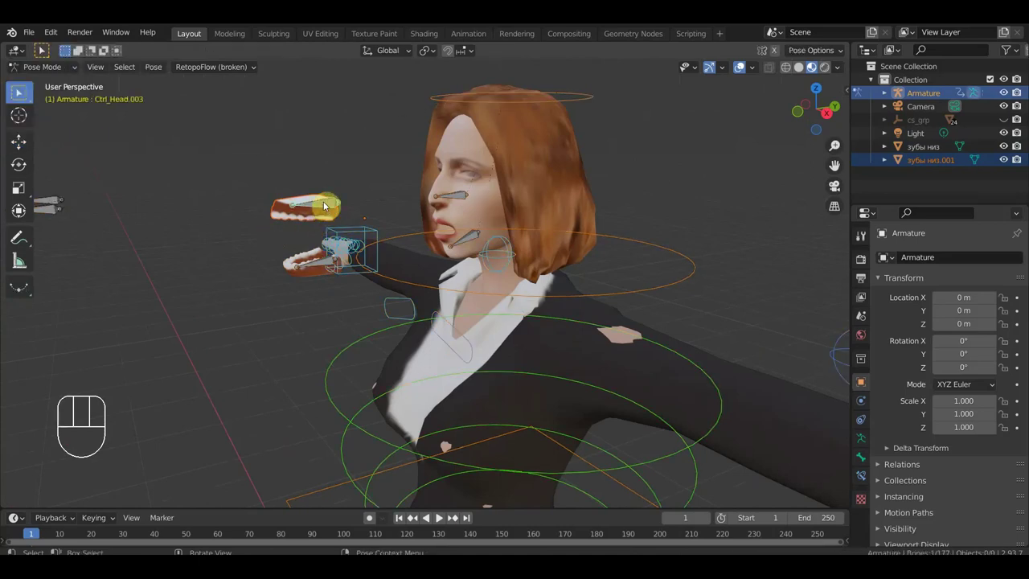
Step: Parent the upper teeth to Ctrl_Head.003 and the lower teeth to the Ctrl_Head.004 jaw bone
{"action": "key", "text": "ctrl+p"}
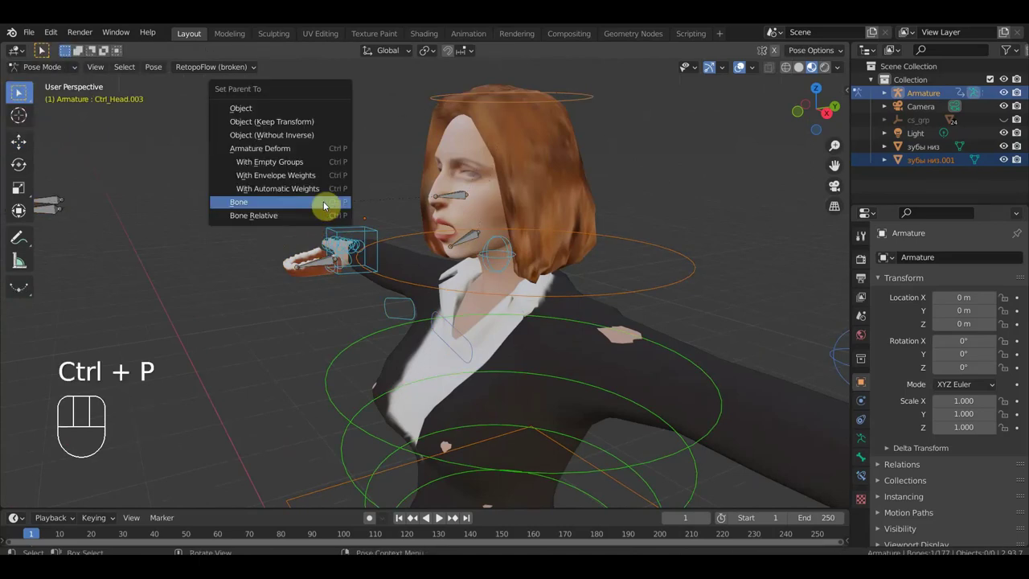
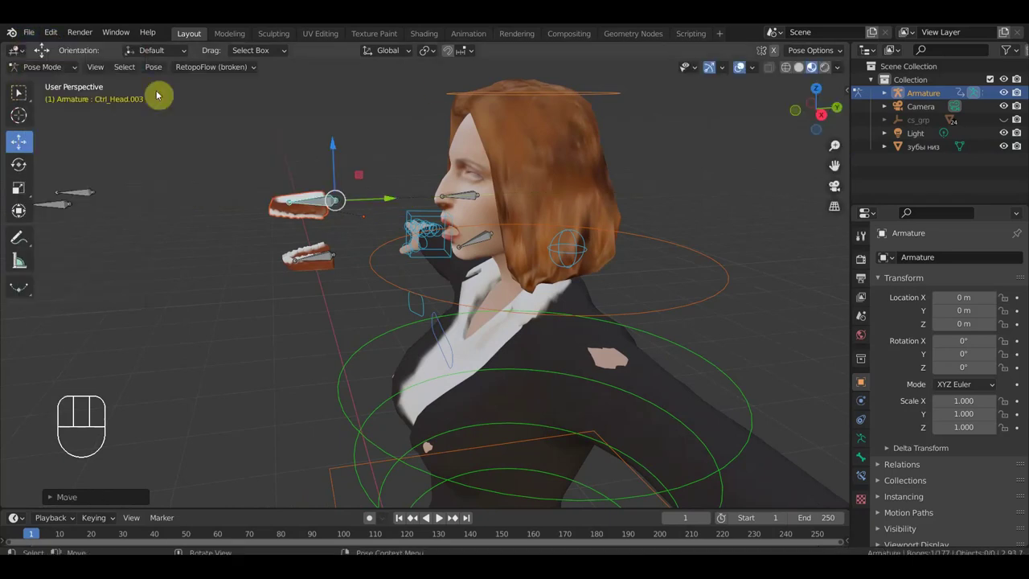
{"action": "left_click_drag", "start_coordinate": [55, 68], "coordinate": [98, 135]}
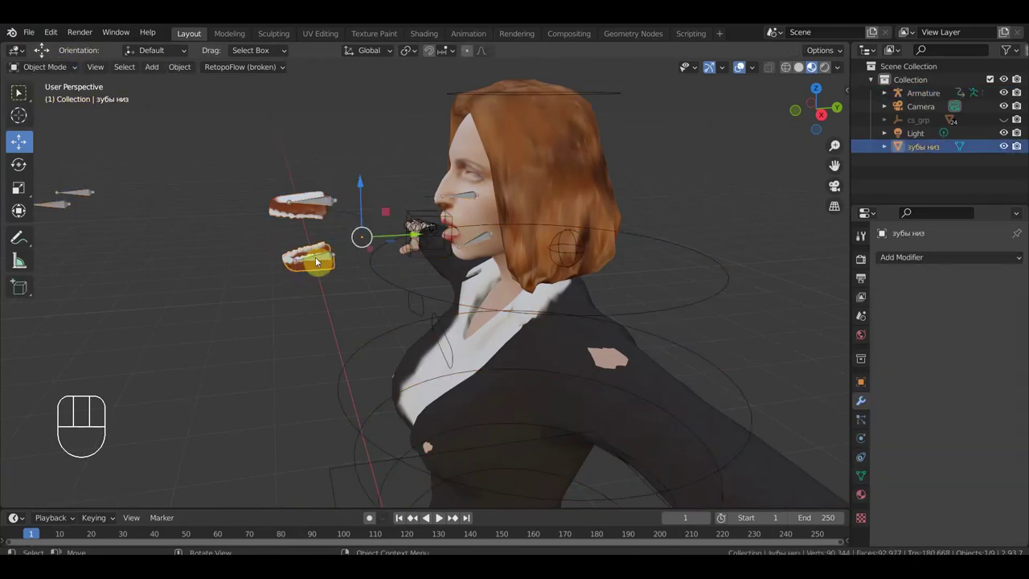
{"action": "left_click", "coordinate": [324, 258]}
{"action": "left_click_drag", "start_coordinate": [57, 69], "coordinate": [296, 224]}
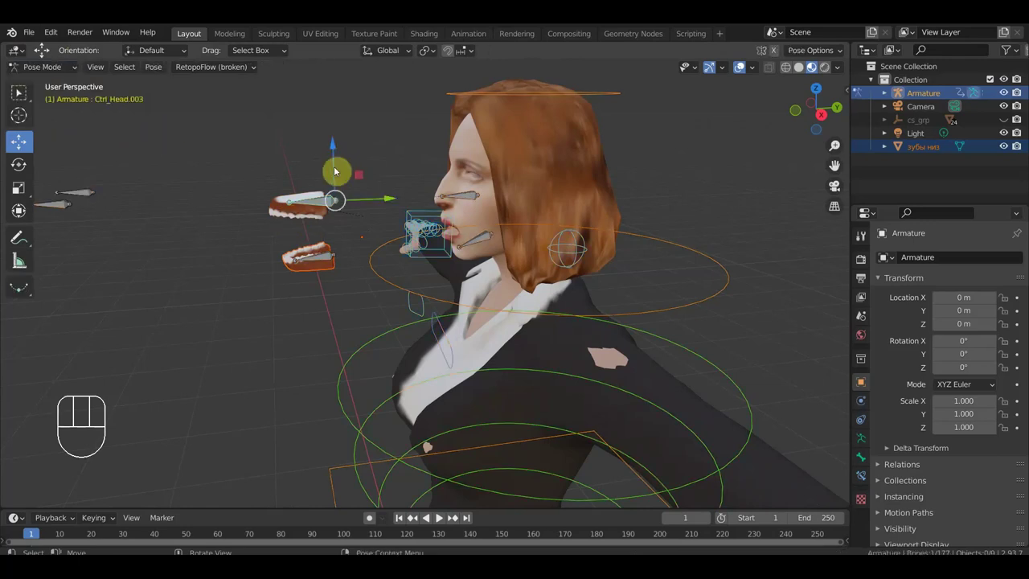
{"action": "key", "text": "ctrl+p"}
{"action": "left_click", "coordinate": [327, 257]}
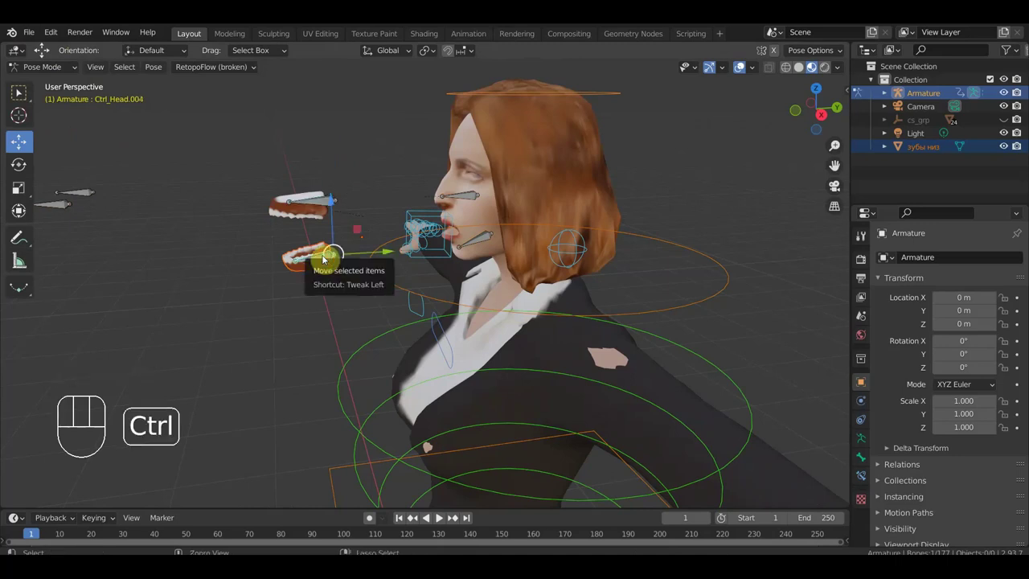
{"action": "key", "text": "ctrl+p"}
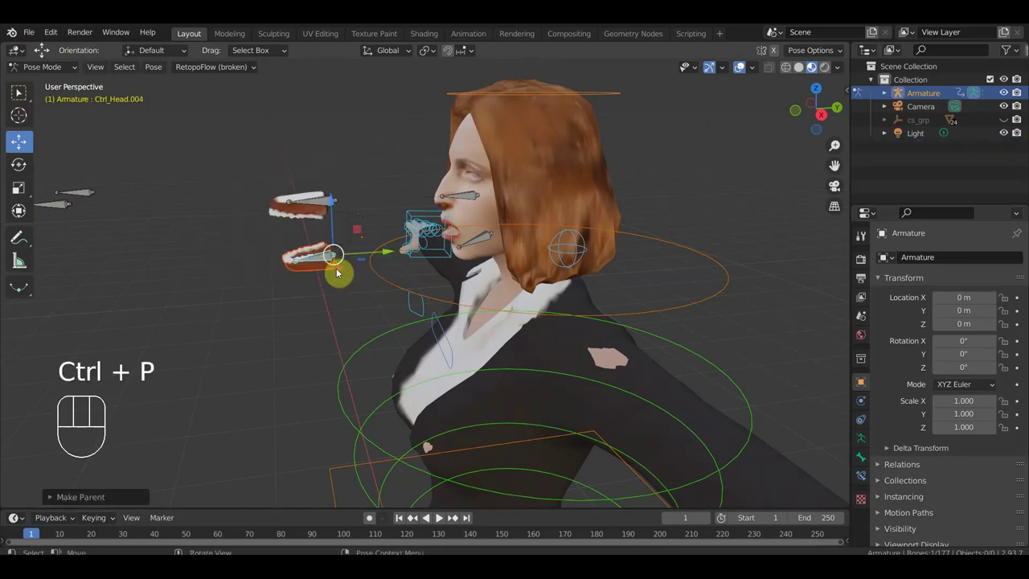
Step: Check the result from the side, frame the whole character and save the file
{"action": "key", "text": "KP_3"}
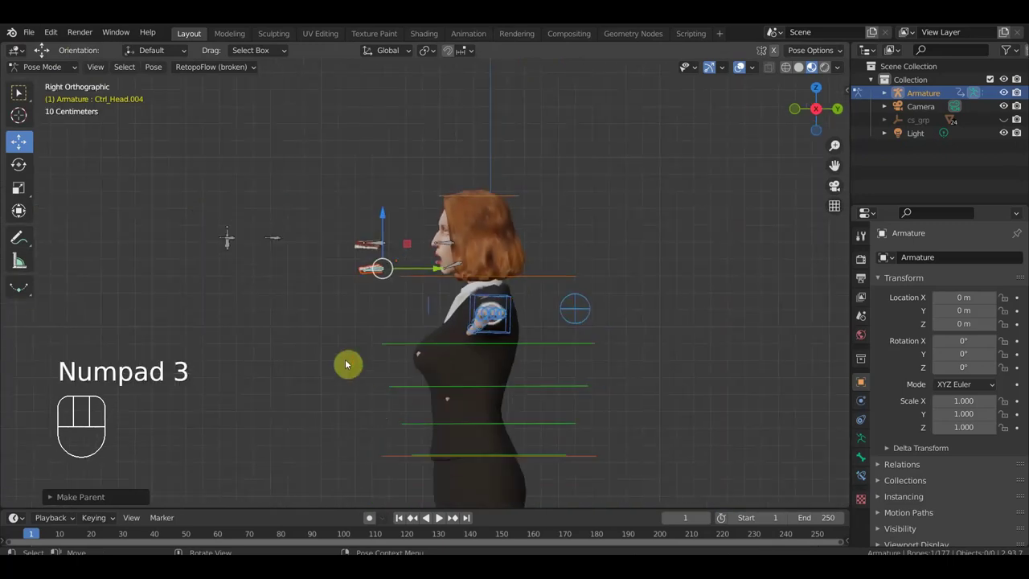
{"action": "left_click_drag", "start_coordinate": [349, 281], "coordinate": [347, 221]}
{"action": "middle_click", "coordinate": [346, 221]}
{"action": "left_click_drag", "start_coordinate": [444, 246], "coordinate": [505, 301]}
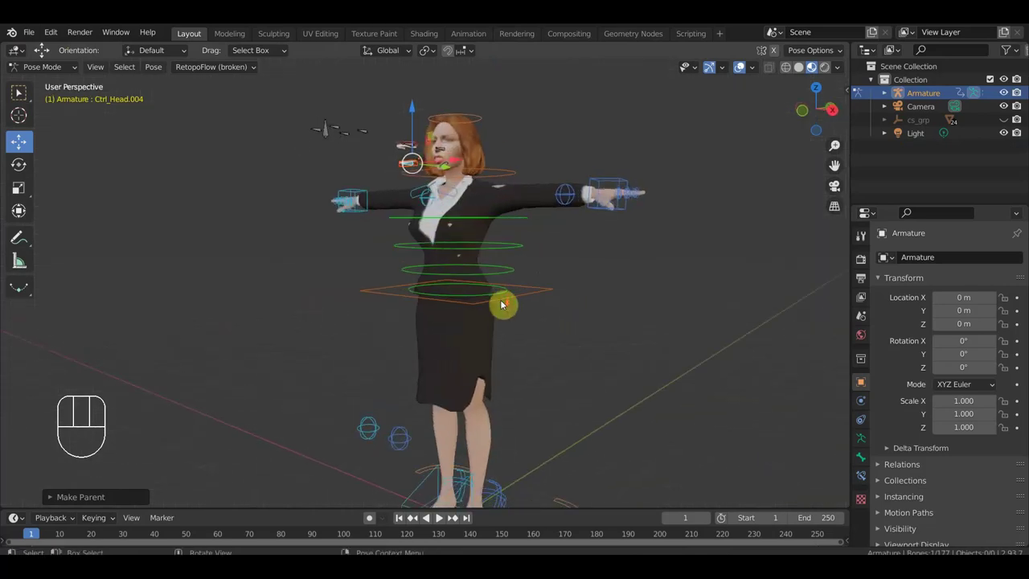
{"action": "left_click_drag", "start_coordinate": [503, 289], "coordinate": [502, 279]}
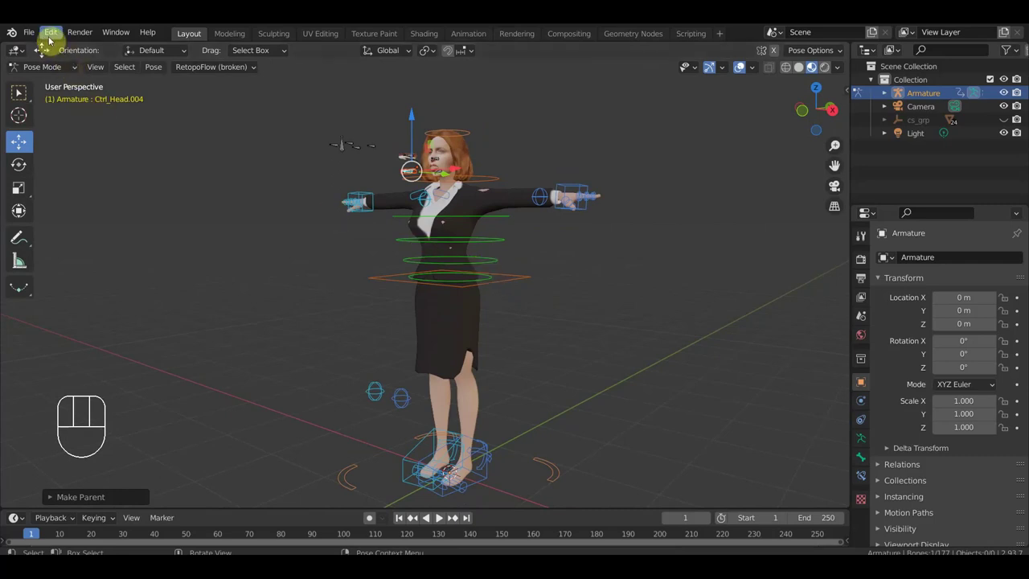
{"action": "left_click_drag", "start_coordinate": [35, 31], "coordinate": [63, 125]}
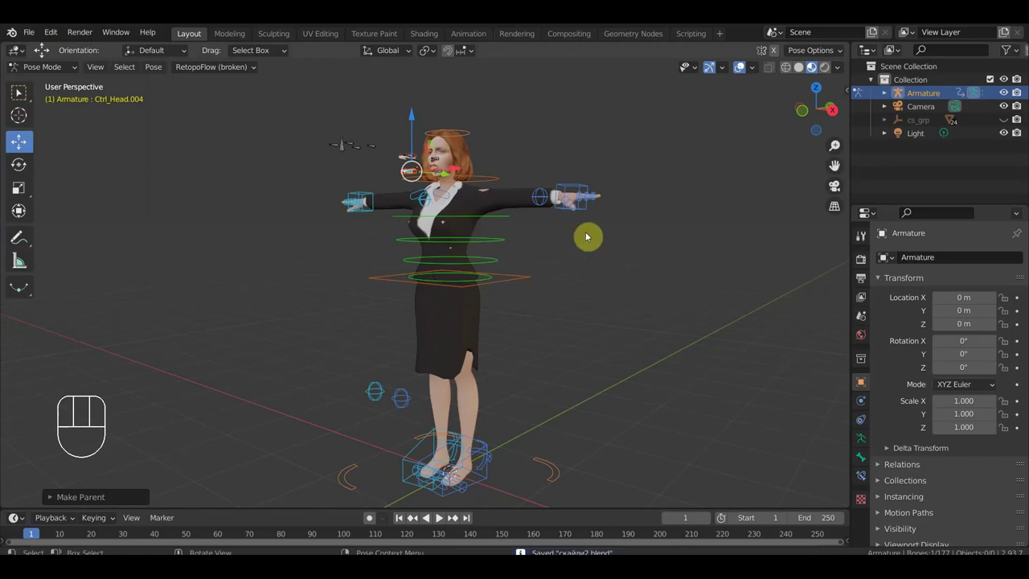
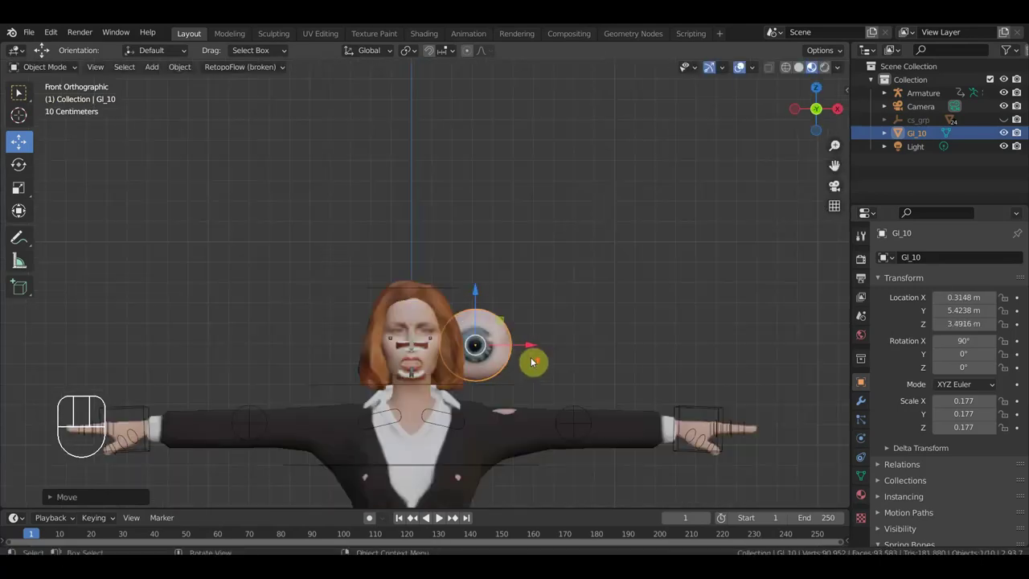
Step: Scale the appended Gl_10 eyeball down to about 0.026
{"action": "key", "text": "s"}
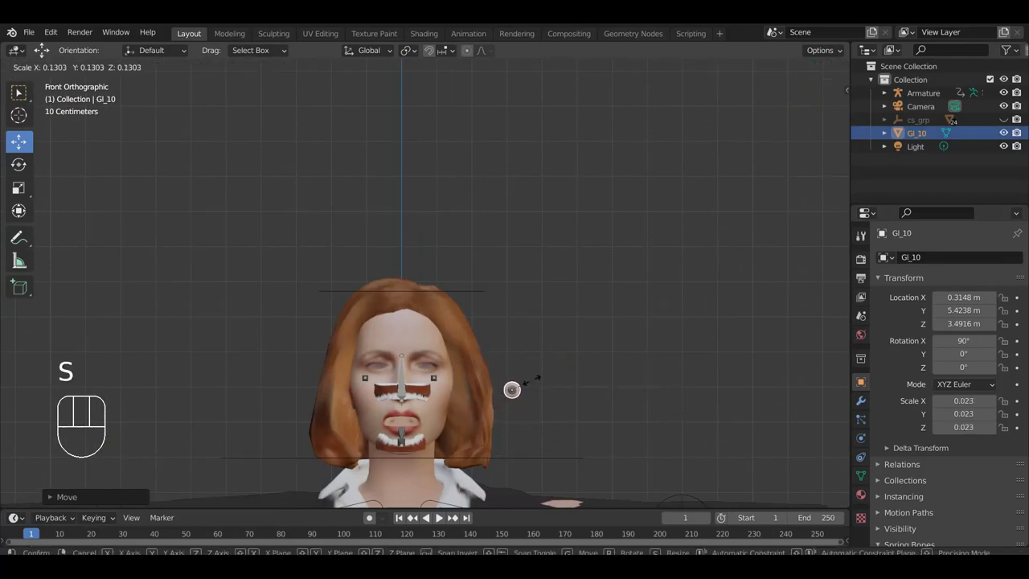
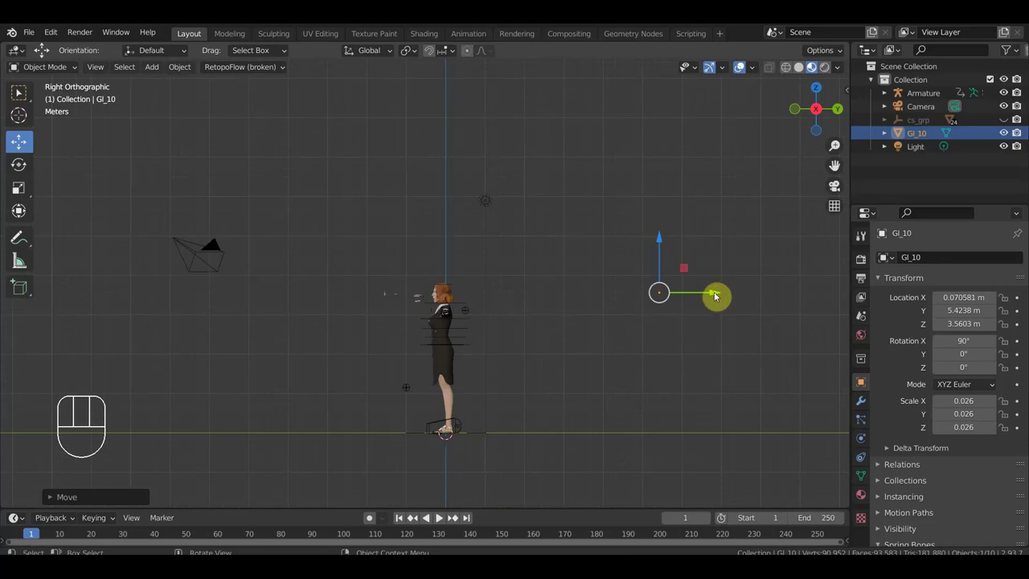
Step: Drag the Gl_10 eyeball along Y in Right Ortho to seat it in the eye socket
{"action": "left_click_drag", "start_coordinate": [725, 293], "coordinate": [497, 304]}
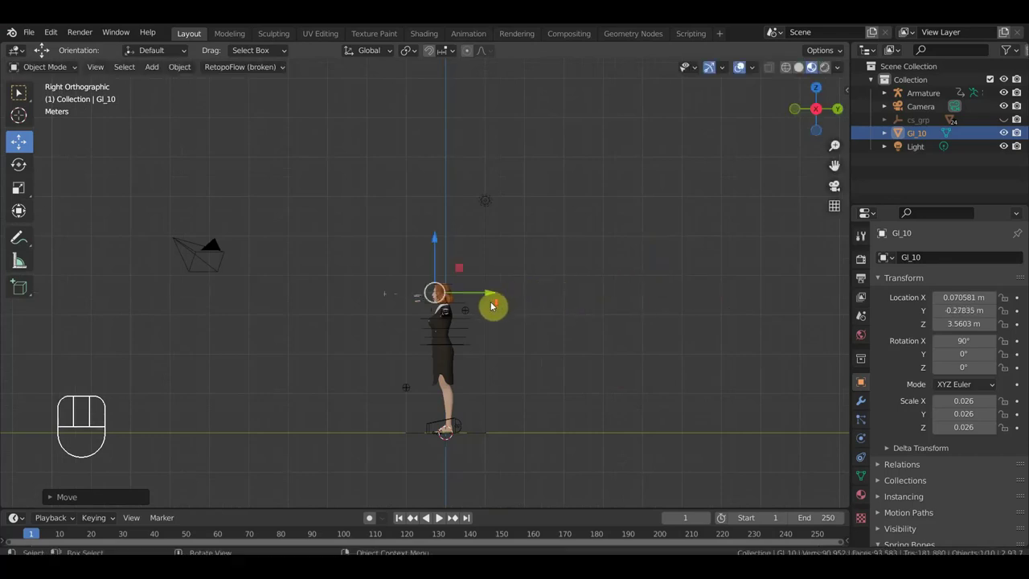
{"action": "left_click_drag", "start_coordinate": [588, 382], "coordinate": [612, 374]}
{"action": "left_click_drag", "start_coordinate": [673, 370], "coordinate": [650, 366]}
{"action": "left_click_drag", "start_coordinate": [623, 359], "coordinate": [473, 216]}
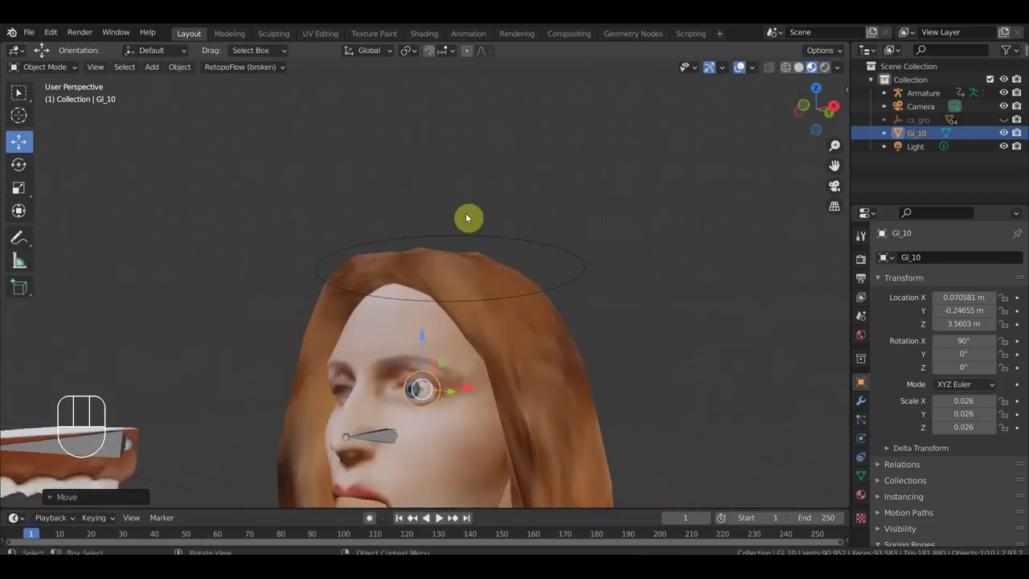
{"action": "left_click_drag", "start_coordinate": [538, 262], "coordinate": [476, 343]}
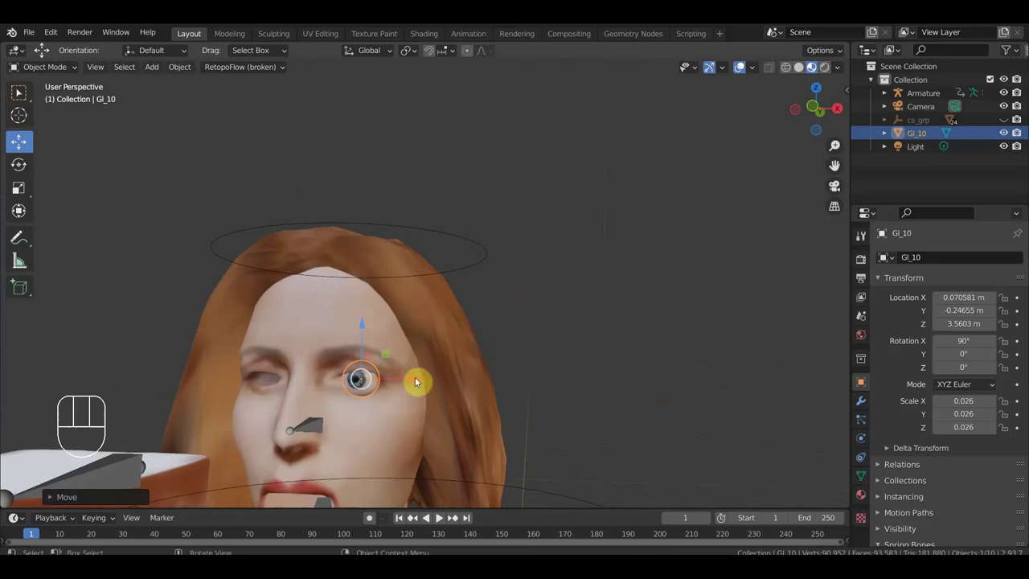
Step: Fine-tune the eyeball's X position from the front view so it sits centred in the socket
{"action": "left_click_drag", "start_coordinate": [421, 382], "coordinate": [480, 373]}
{"action": "left_click_drag", "start_coordinate": [464, 372], "coordinate": [391, 379]}
{"action": "left_click_drag", "start_coordinate": [553, 382], "coordinate": [567, 380]}
{"action": "left_click_drag", "start_coordinate": [772, 316], "coordinate": [786, 305]}
{"action": "key", "text": "KP_1"}
{"action": "left_click", "coordinate": [743, 70]}
{"action": "left_click", "coordinate": [744, 70]}
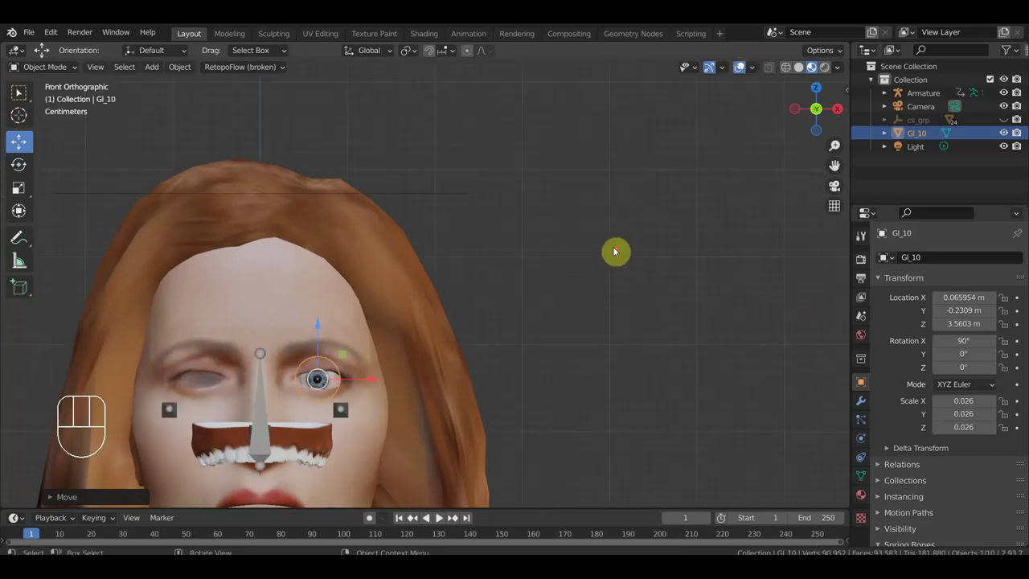
{"action": "middle_click", "coordinate": [669, 219]}
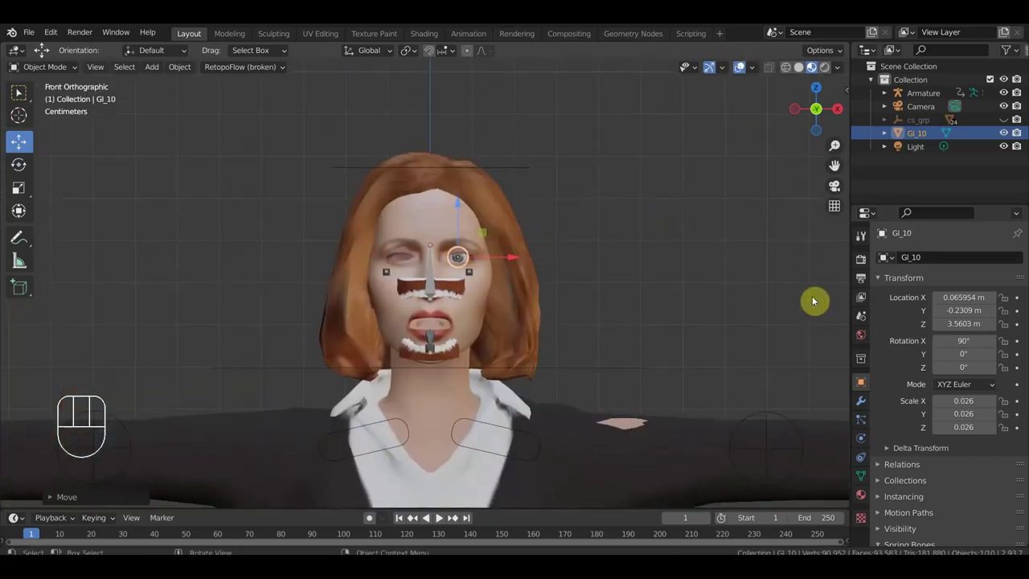
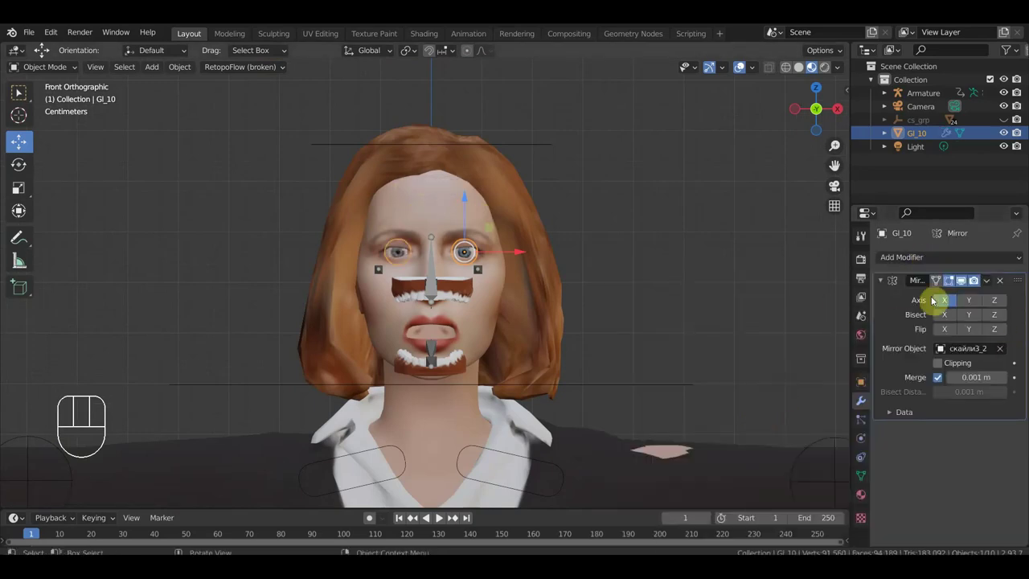
Step: Apply the eyeball's Mirror modifier and separate one eye (L, P) into Gl_10.001
{"action": "left_click_drag", "start_coordinate": [992, 282], "coordinate": [940, 297]}
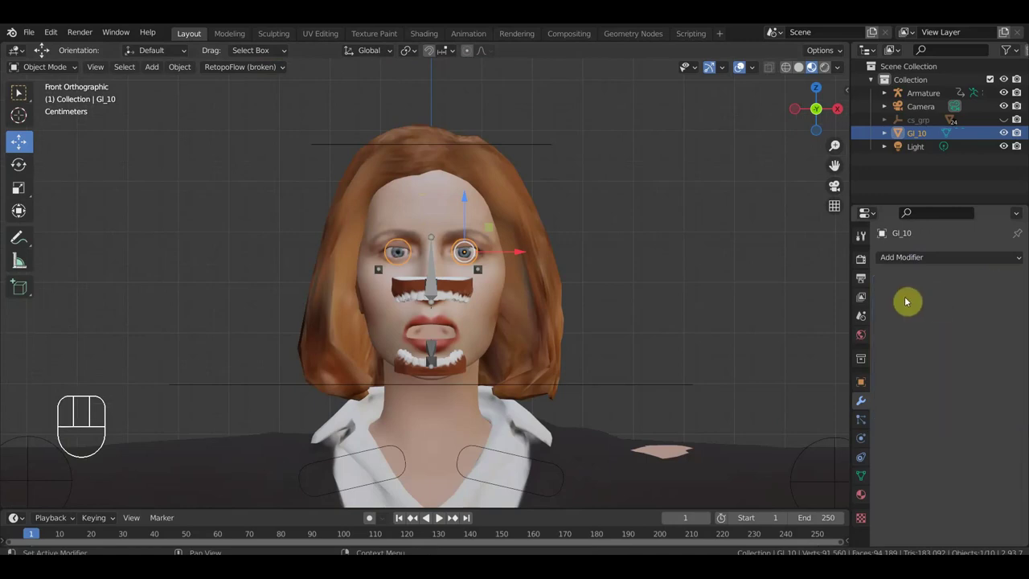
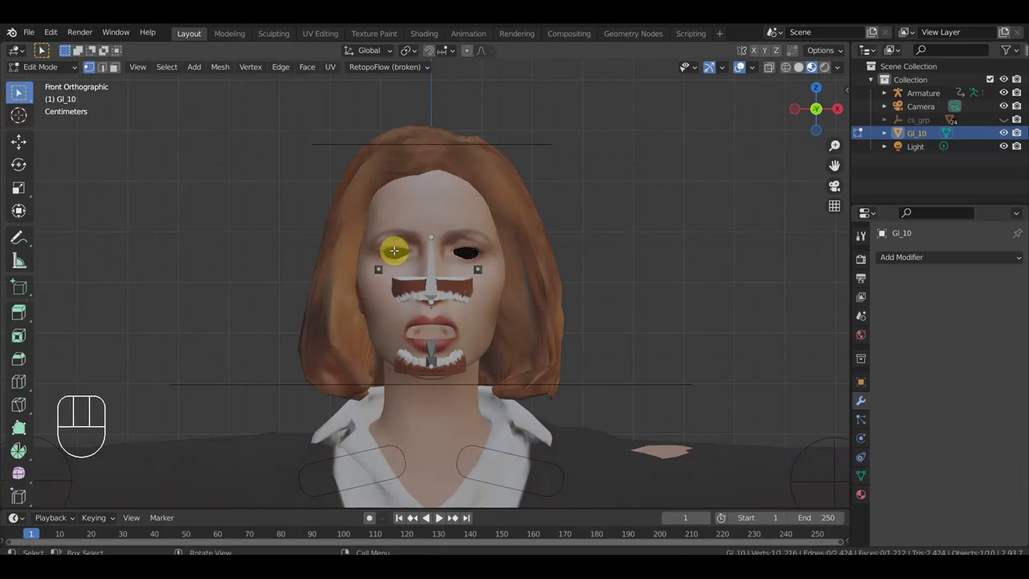
{"action": "key", "text": "l"}
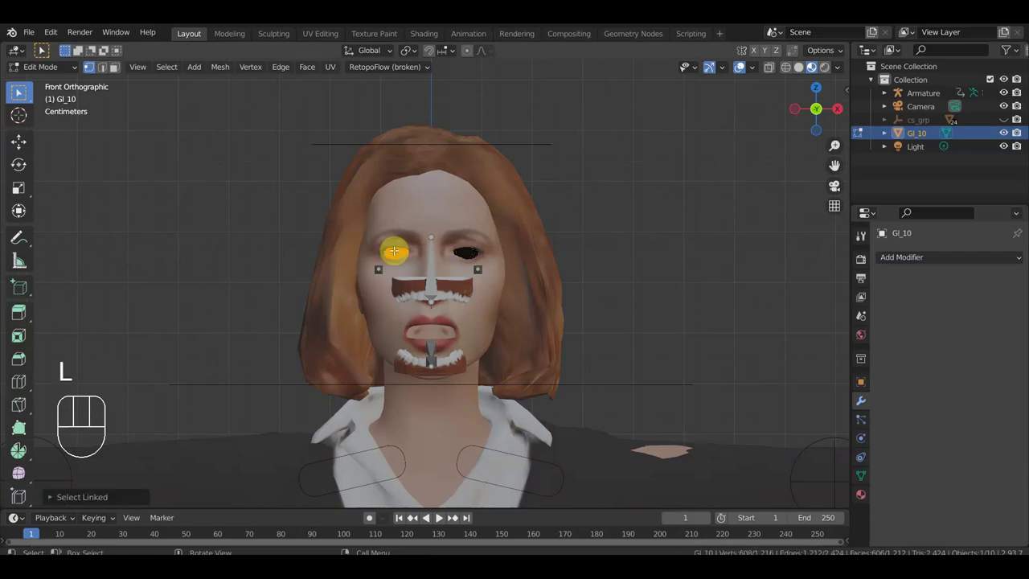
{"action": "key", "text": "p"}
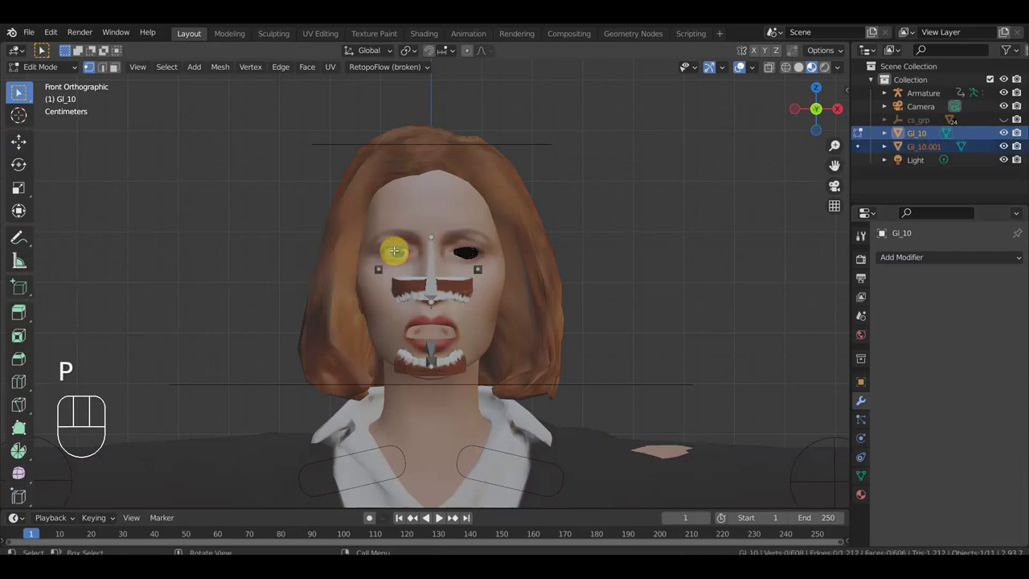
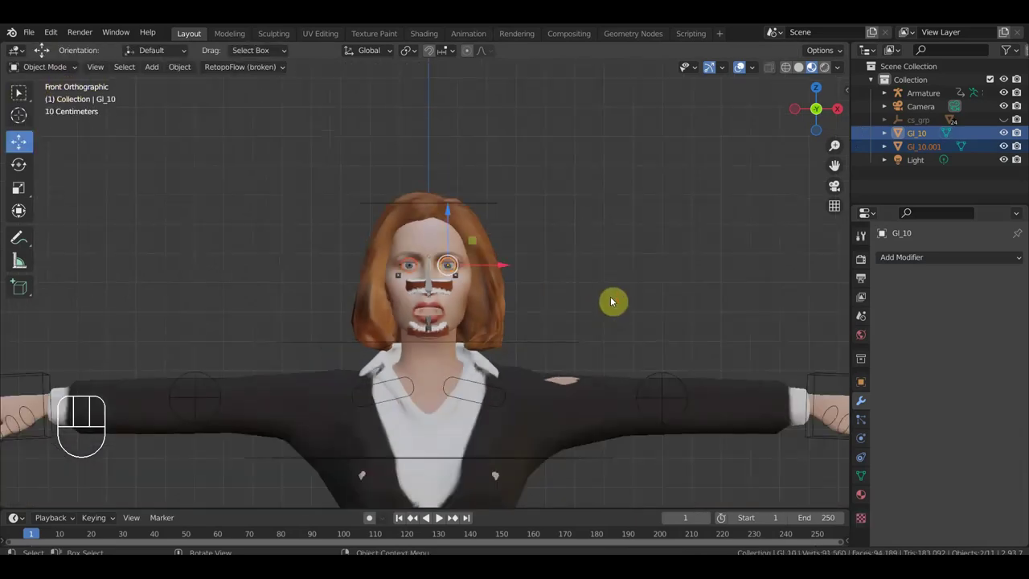
{"action": "key", "text": "KP_3"}
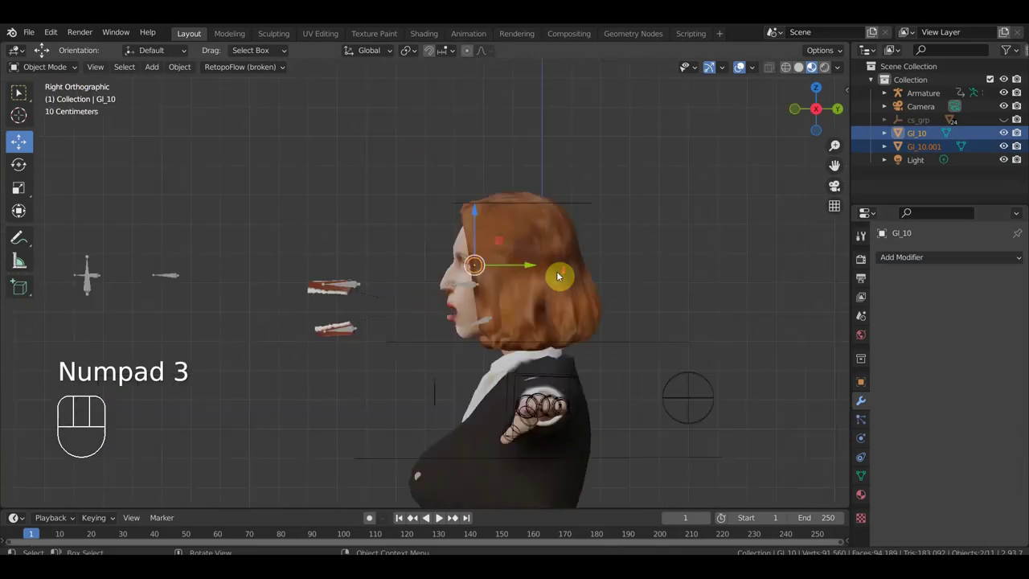
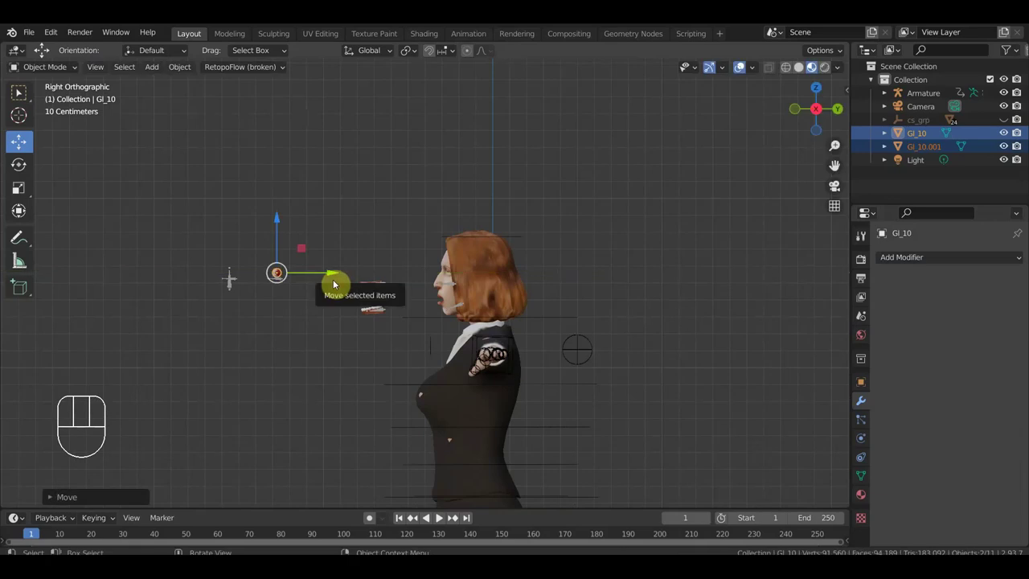
{"action": "left_click", "coordinate": [234, 281]}
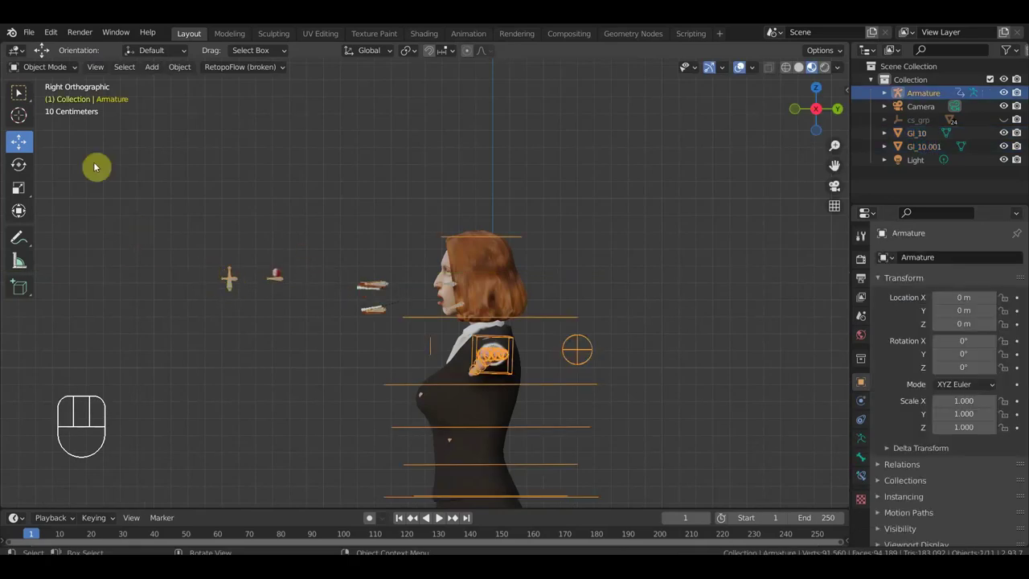
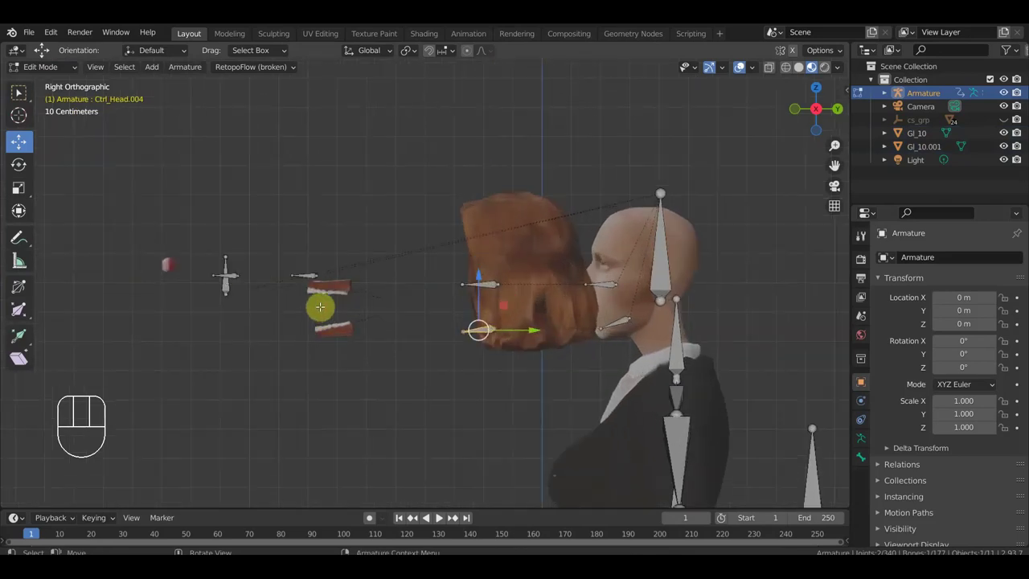
{"action": "key", "text": "KP_3"}
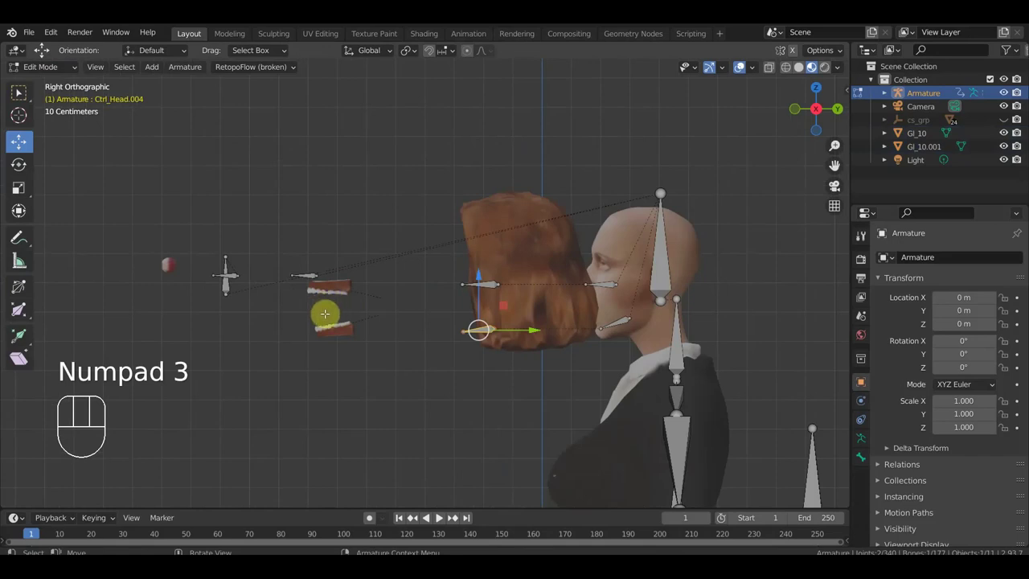
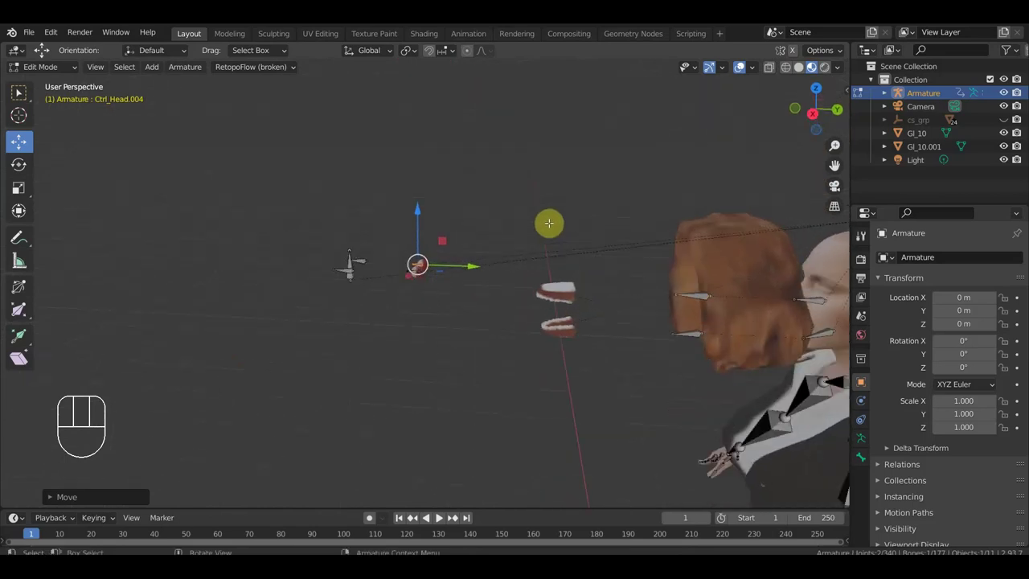
{"action": "key", "text": "KP_3"}
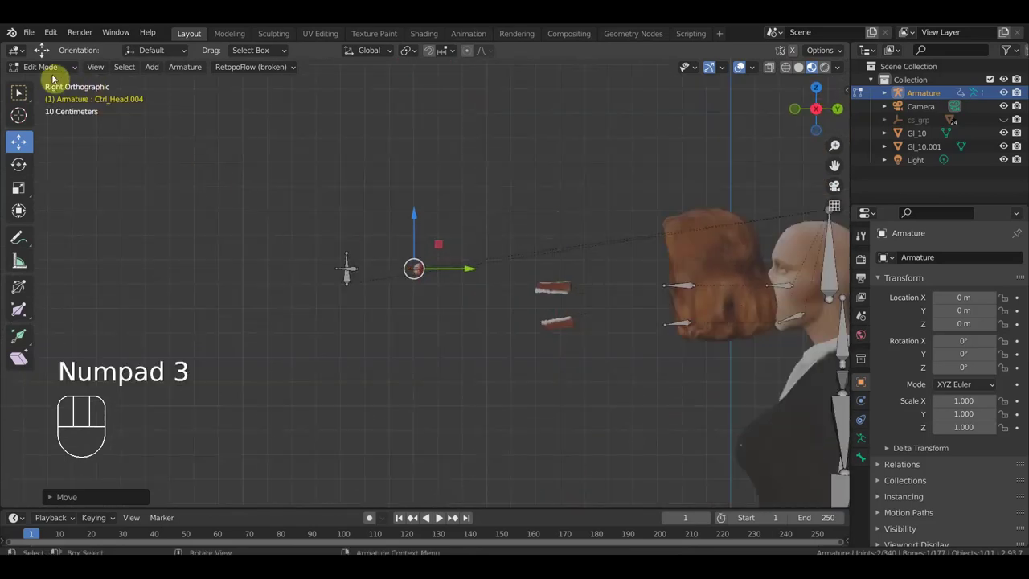
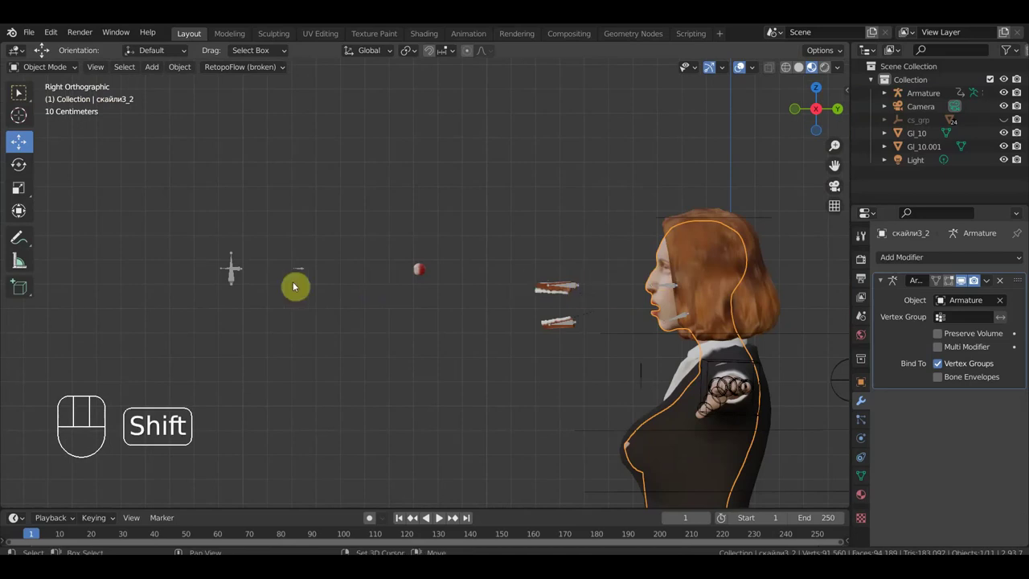
Step: Parent GI_10 and GI_10.001 to the Armature with automatic weights and inspect the eye control
{"action": "key", "text": "ctrl+p"}
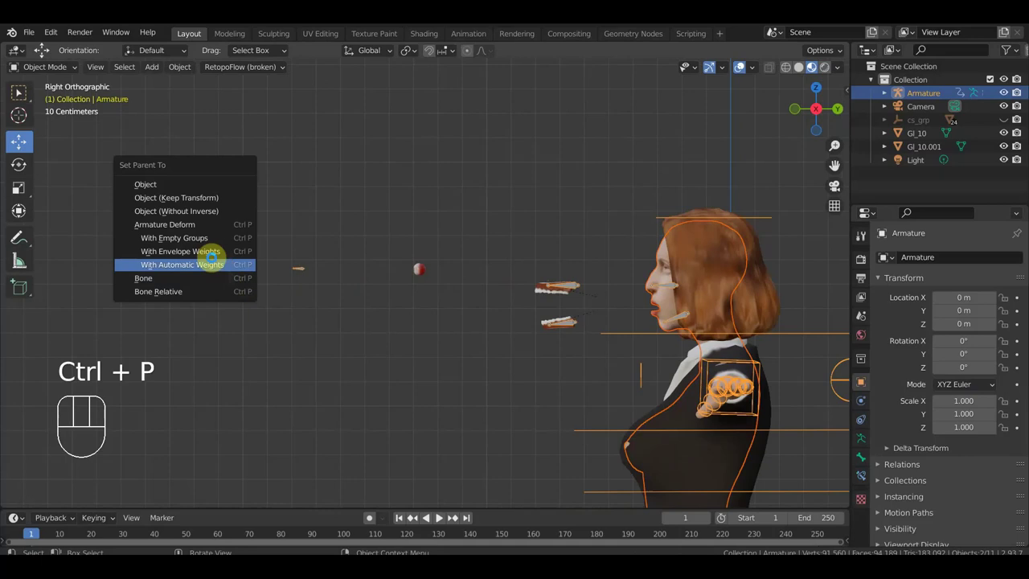
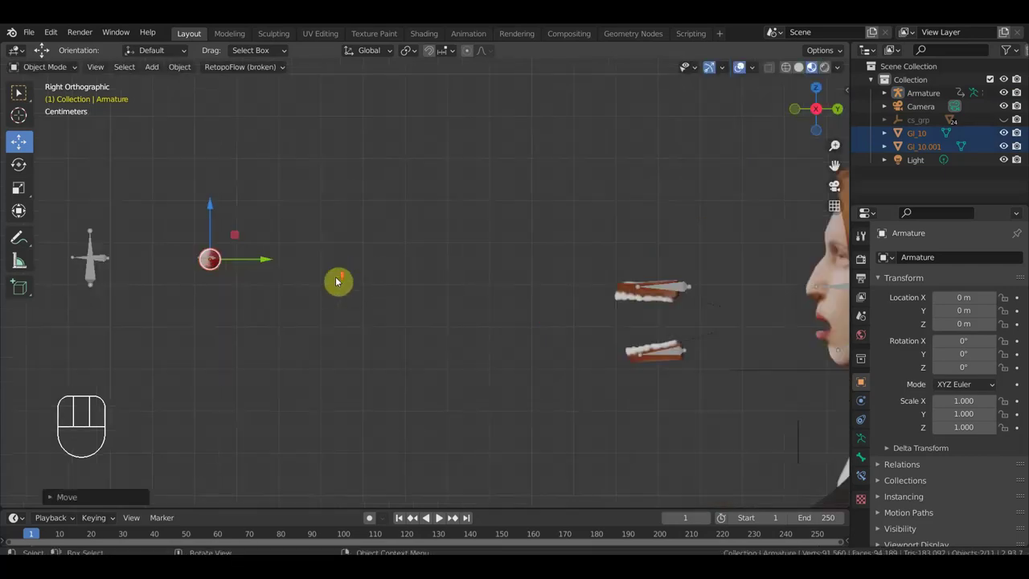
{"action": "left_click_drag", "start_coordinate": [402, 286], "coordinate": [504, 312]}
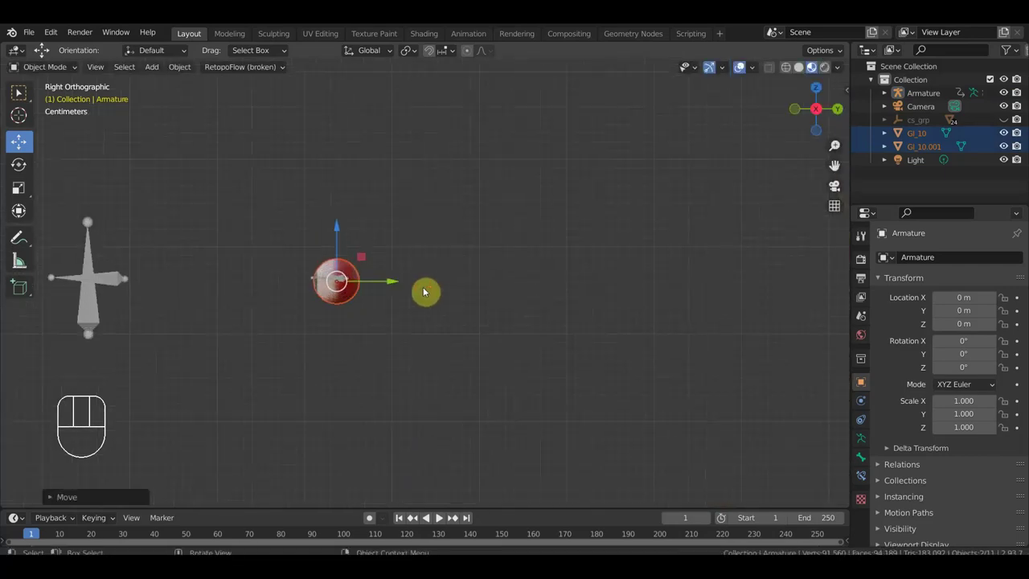
{"action": "left_click_drag", "start_coordinate": [405, 282], "coordinate": [409, 281]}
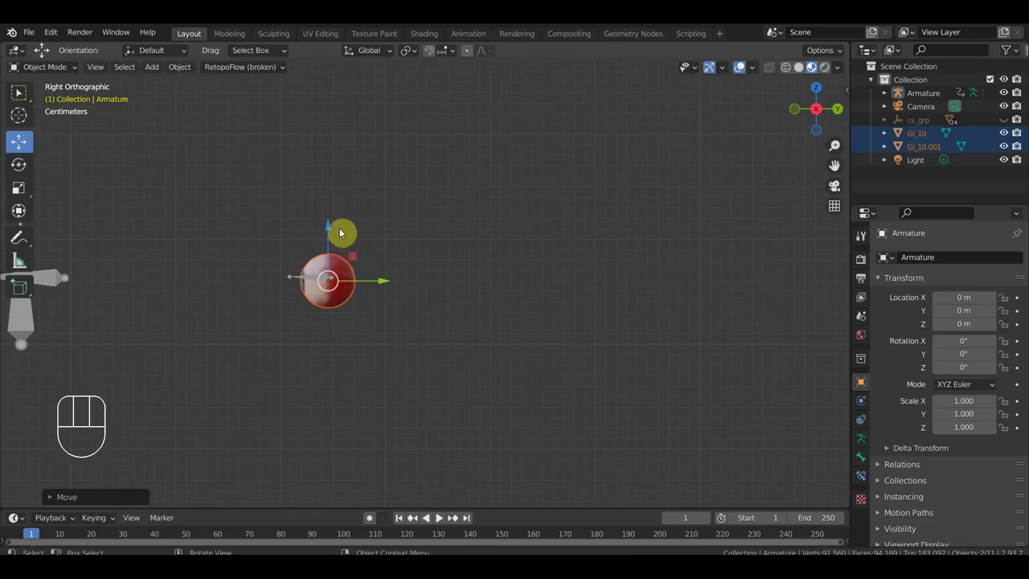
{"action": "left_click_drag", "start_coordinate": [339, 229], "coordinate": [344, 227]}
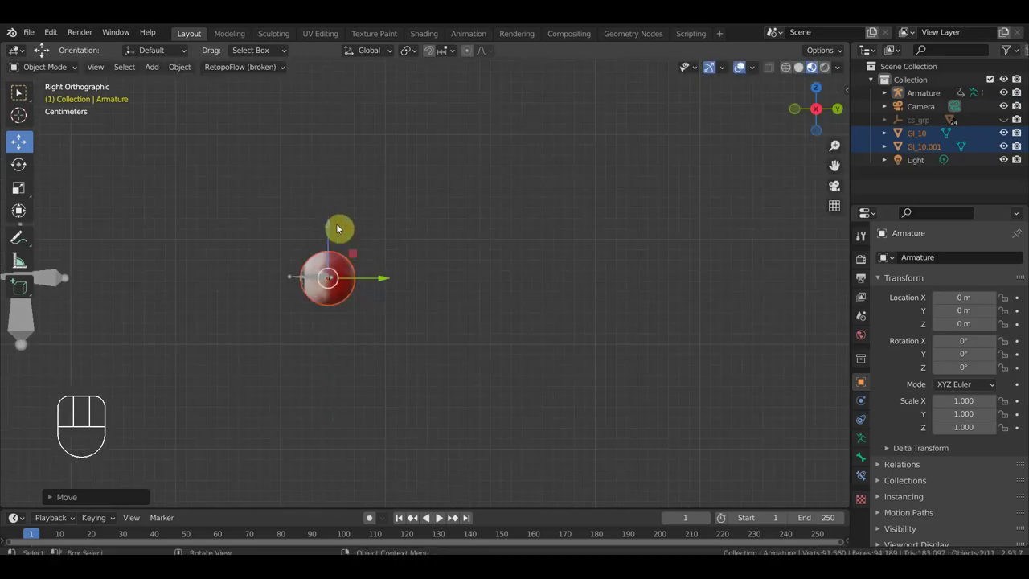
{"action": "left_click_drag", "start_coordinate": [414, 311], "coordinate": [386, 364]}
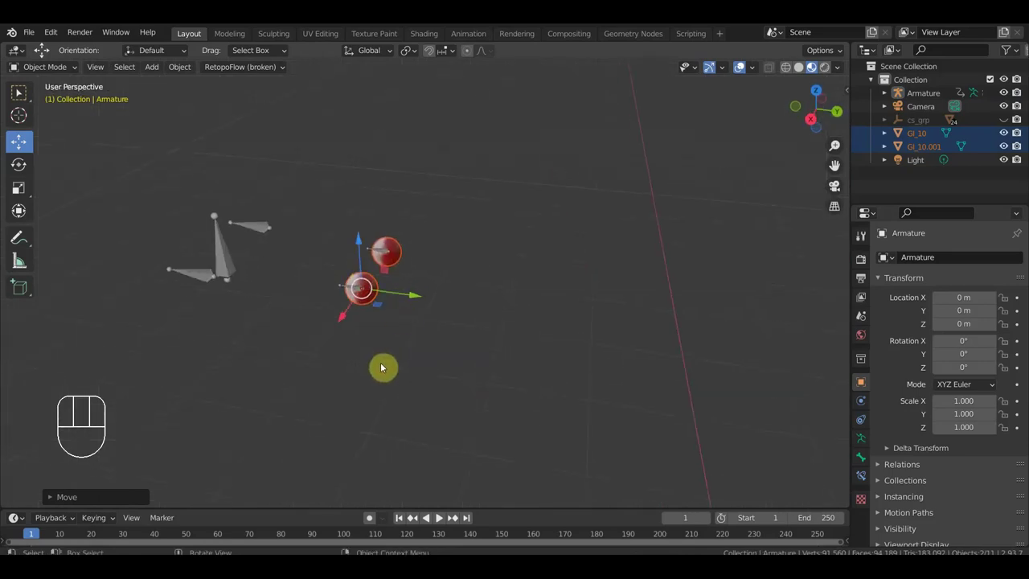
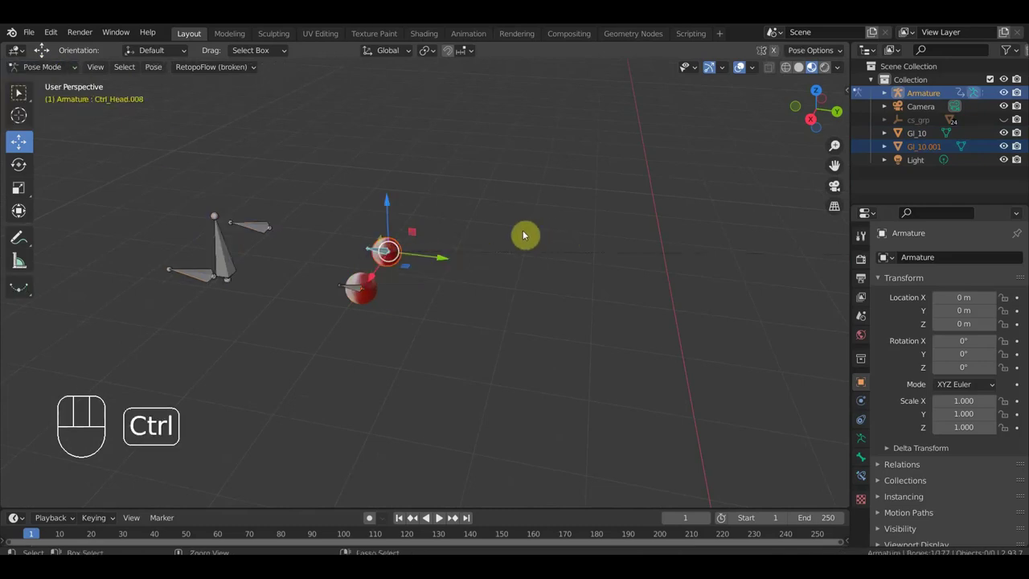
Step: Parent Gl_10.001 to bone Ctrl_Head.008, then undo a stray move
{"action": "key", "text": "ctrl+p"}
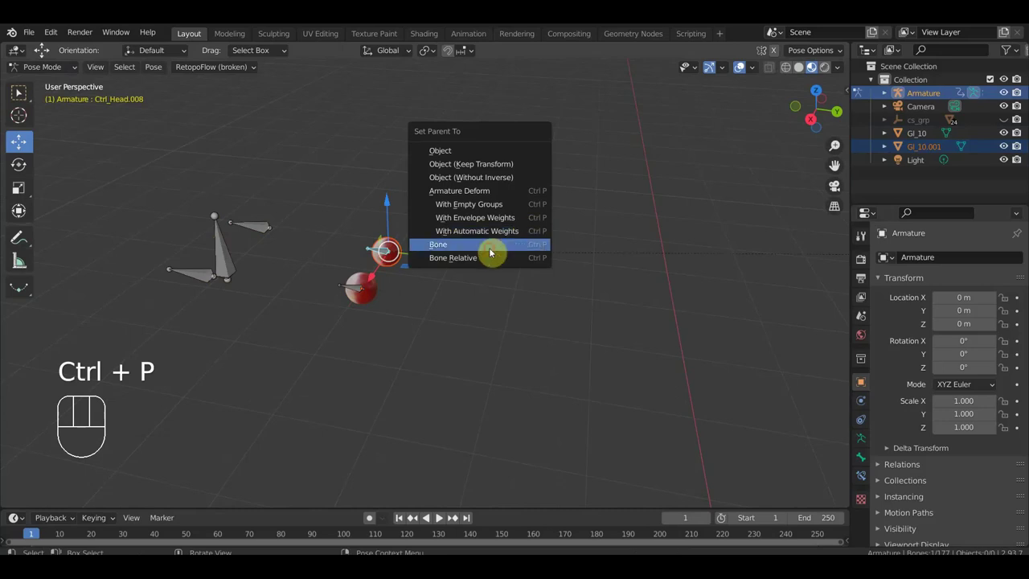
{"action": "left_click_drag", "start_coordinate": [447, 261], "coordinate": [448, 263]}
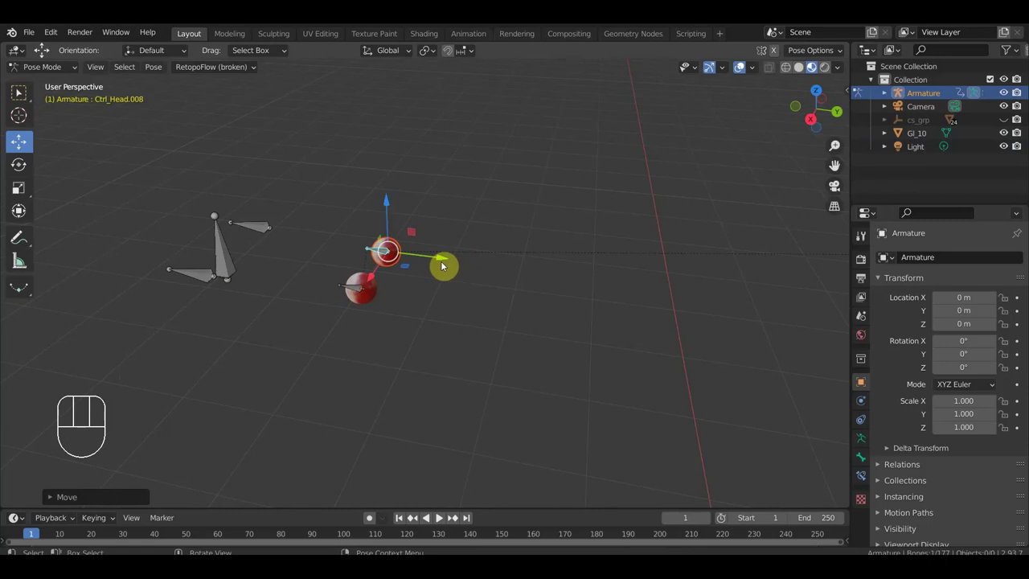
{"action": "key", "text": "ctrl+z"}
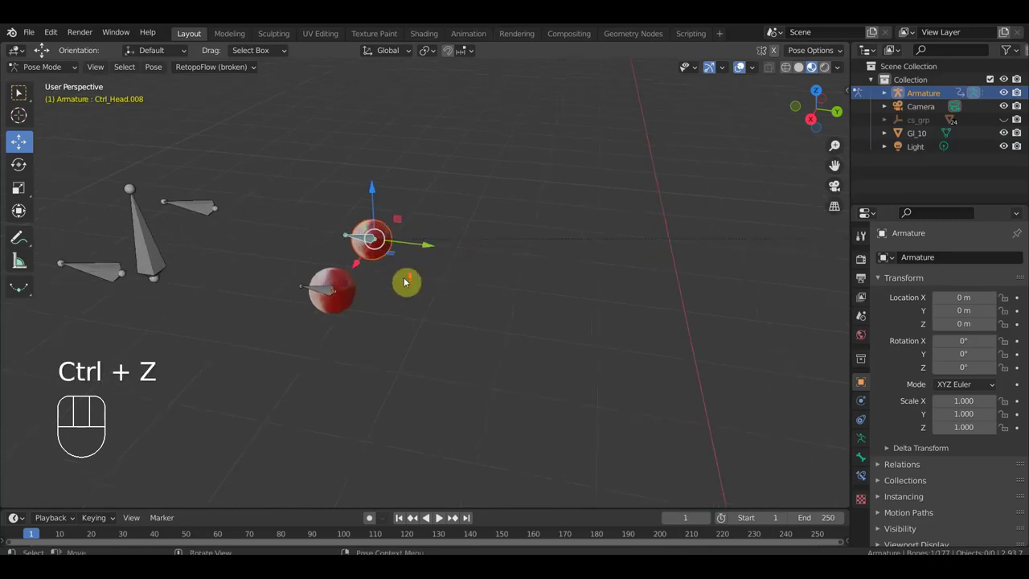
Step: Parent Gl_10 to the control bone Ctrl_Head.005
{"action": "left_click", "coordinate": [332, 287]}
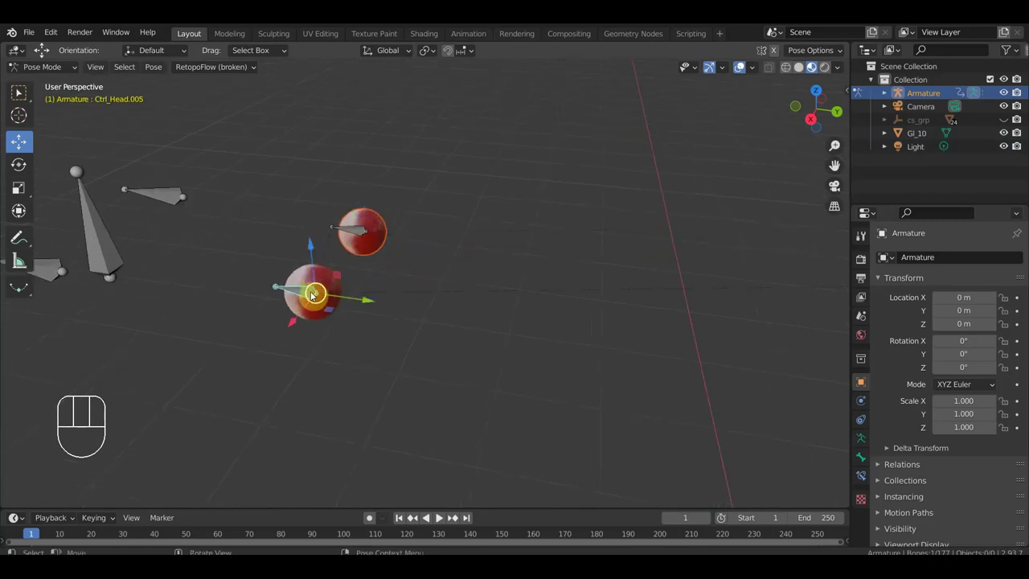
{"action": "left_click_drag", "start_coordinate": [58, 67], "coordinate": [309, 254]}
{"action": "left_click", "coordinate": [308, 276]}
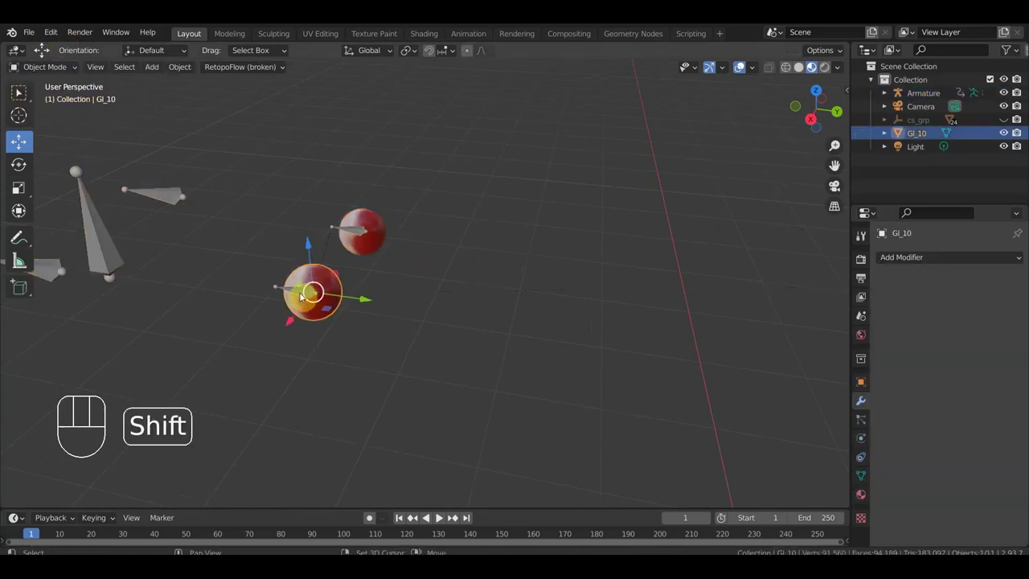
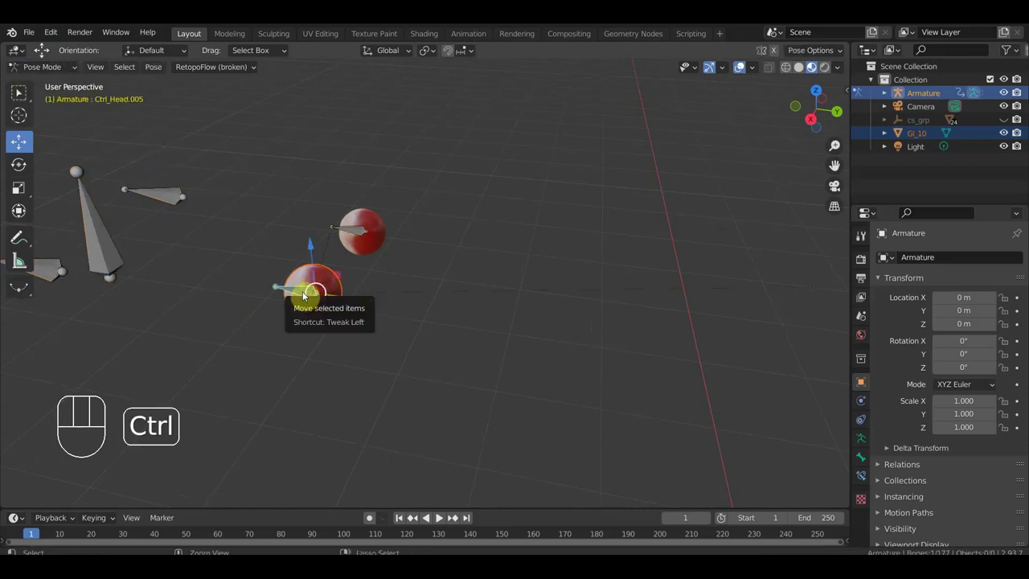
{"action": "key", "text": "ctrl+p"}
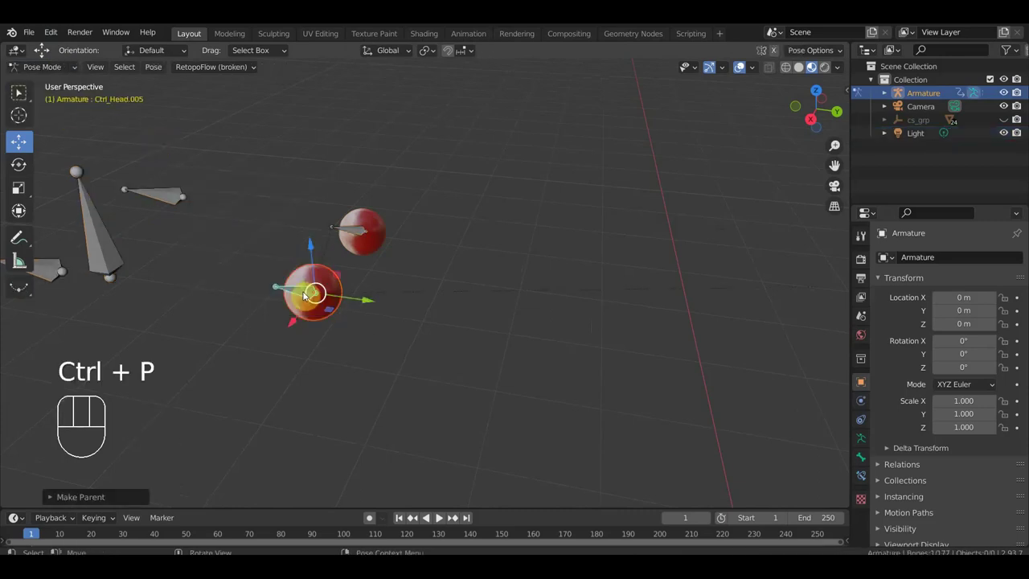
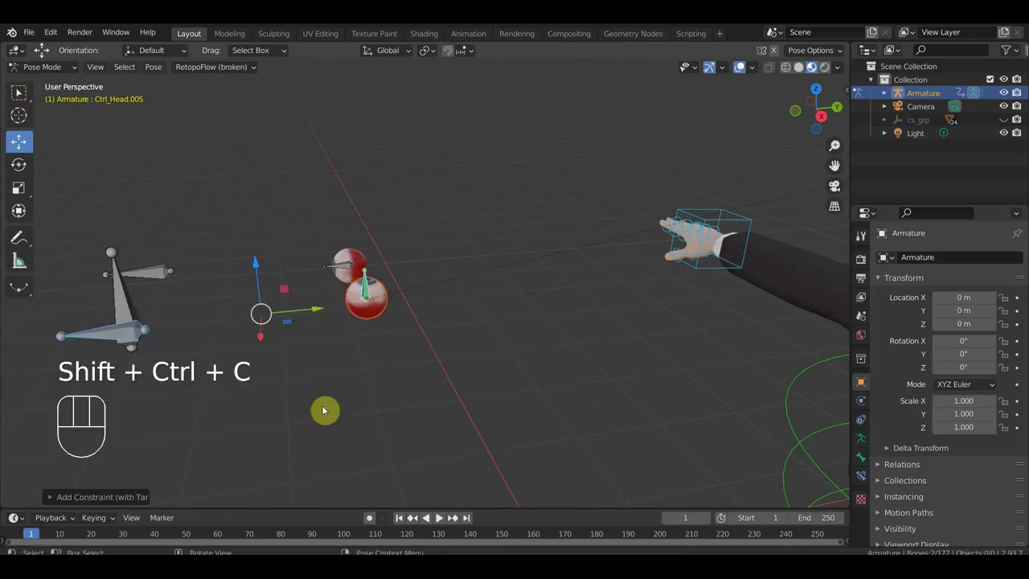
Step: Add a Track To constraint on the head control bone and copy it to Ctrl_Head.009 and Ctrl_Head.008
{"action": "left_click", "coordinate": [872, 480]}
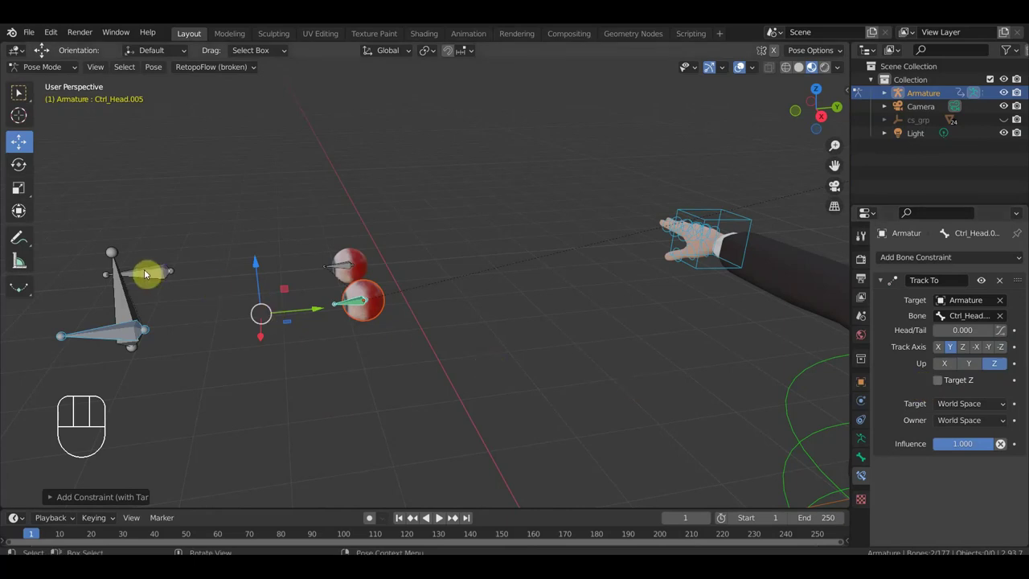
{"action": "left_click_drag", "start_coordinate": [153, 274], "coordinate": [329, 273]}
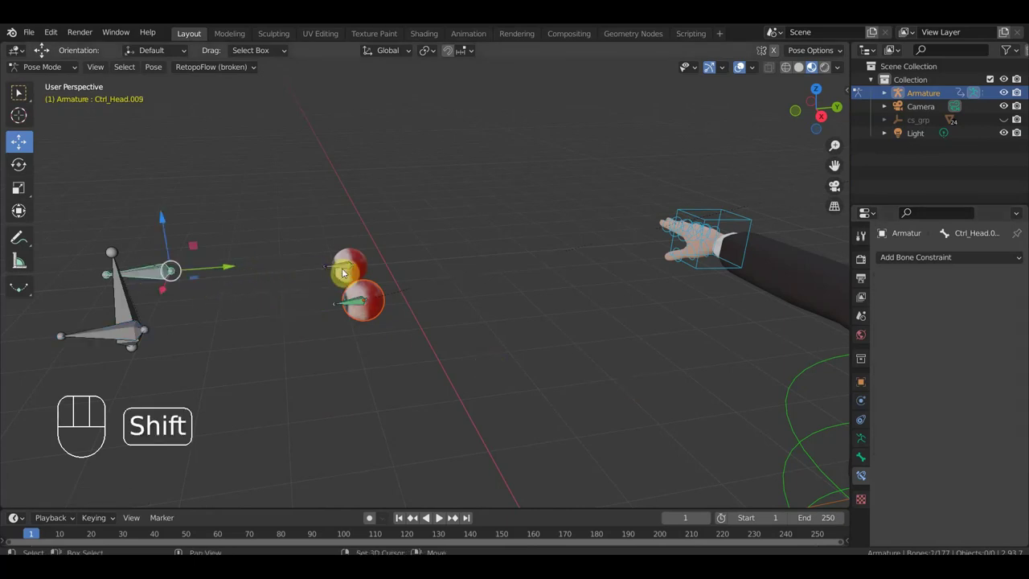
{"action": "left_click_drag", "start_coordinate": [350, 267], "coordinate": [505, 286]}
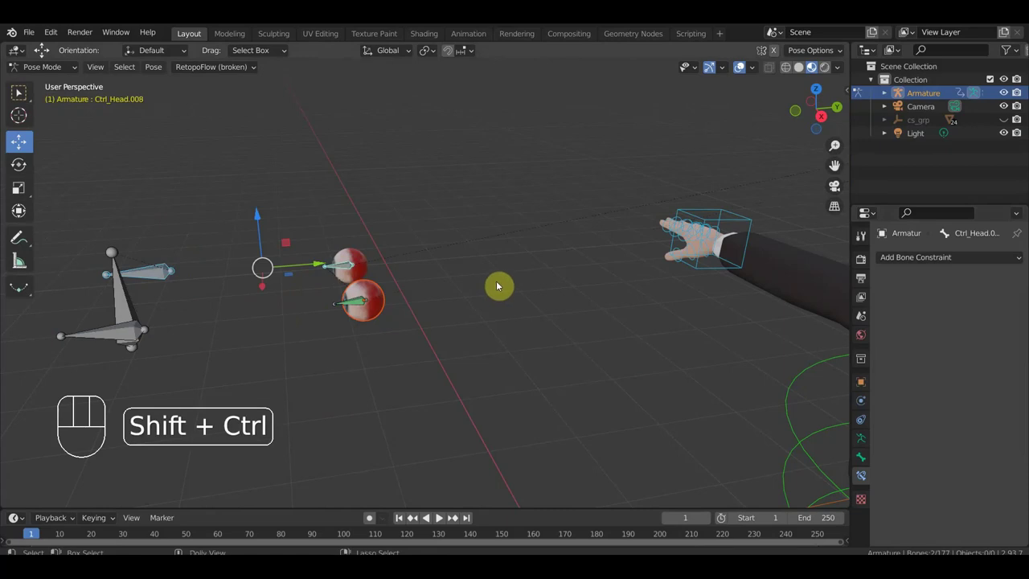
{"action": "key", "text": "ctrl+shift+c"}
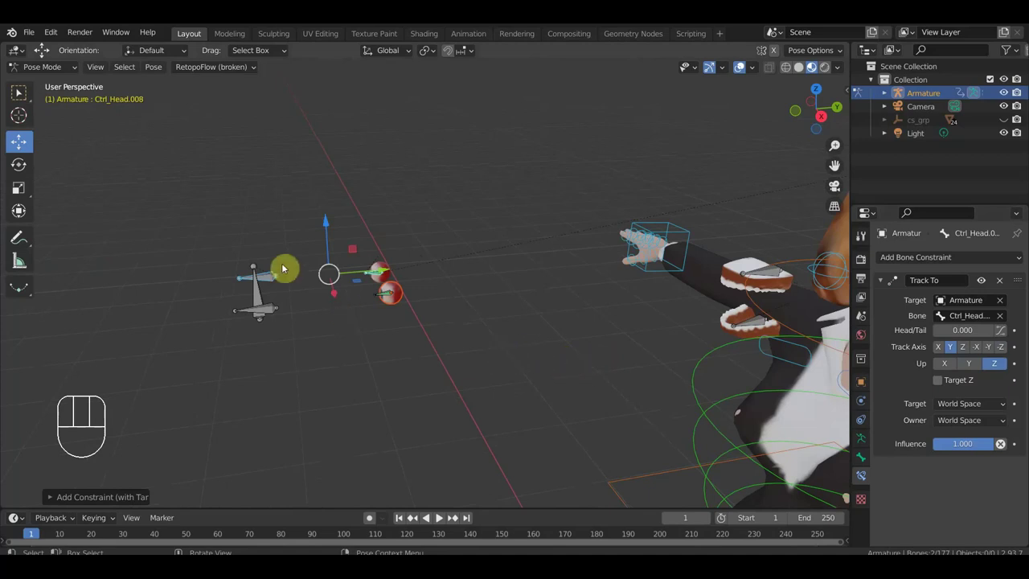
{"action": "left_click_drag", "start_coordinate": [55, 63], "coordinate": [355, 264]}
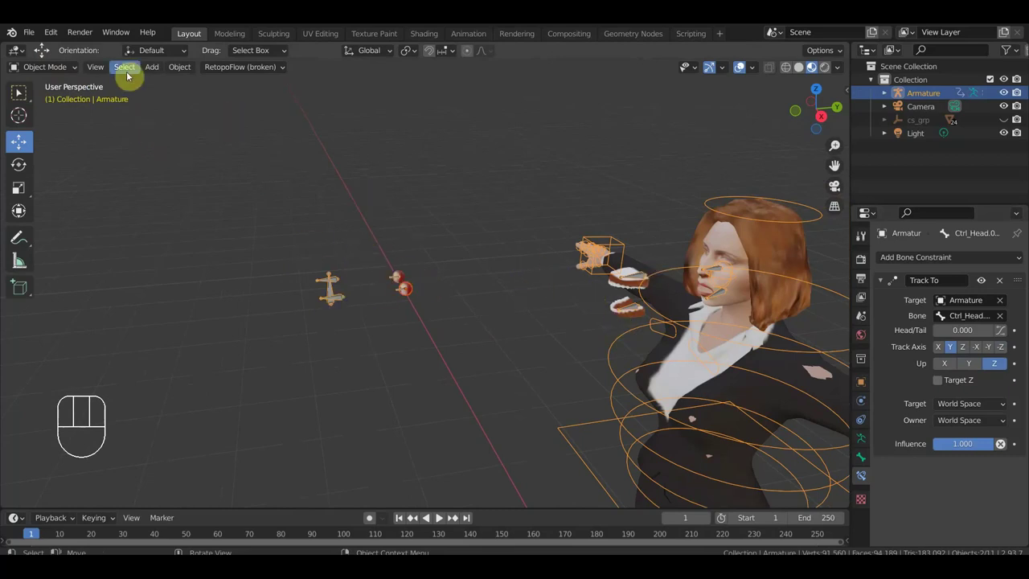
Step: Save the blend file and check the head controls from the right side view
{"action": "left_click", "coordinate": [57, 68]}
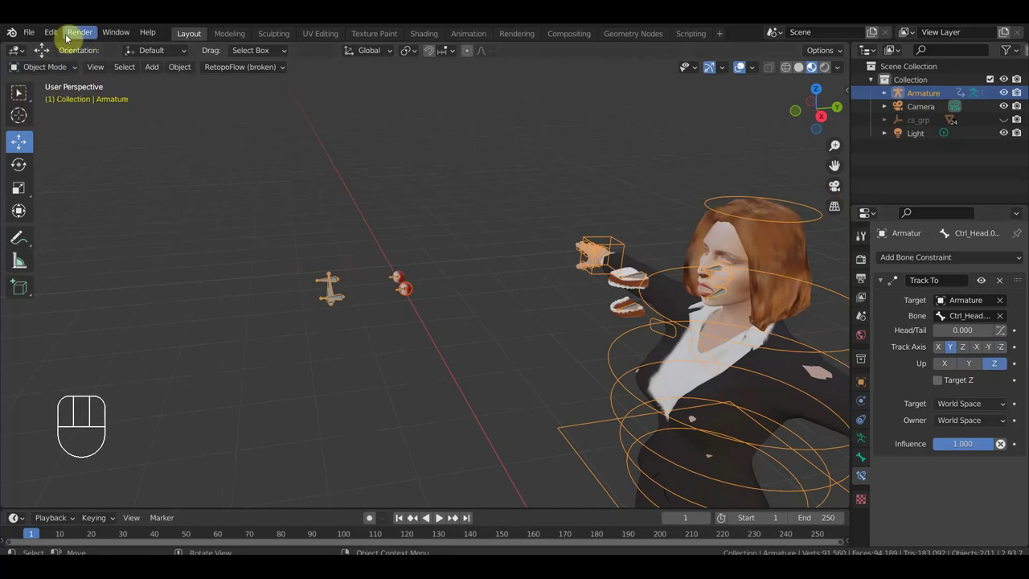
{"action": "left_click_drag", "start_coordinate": [37, 37], "coordinate": [209, 196]}
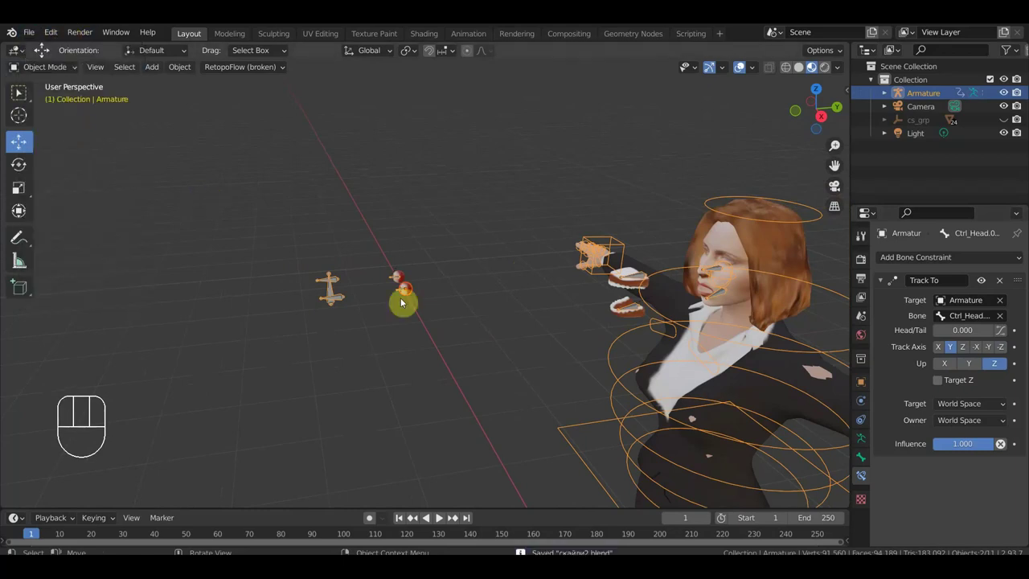
{"action": "key", "text": "KP_3"}
{"action": "left_click_drag", "start_coordinate": [441, 291], "coordinate": [416, 281]}
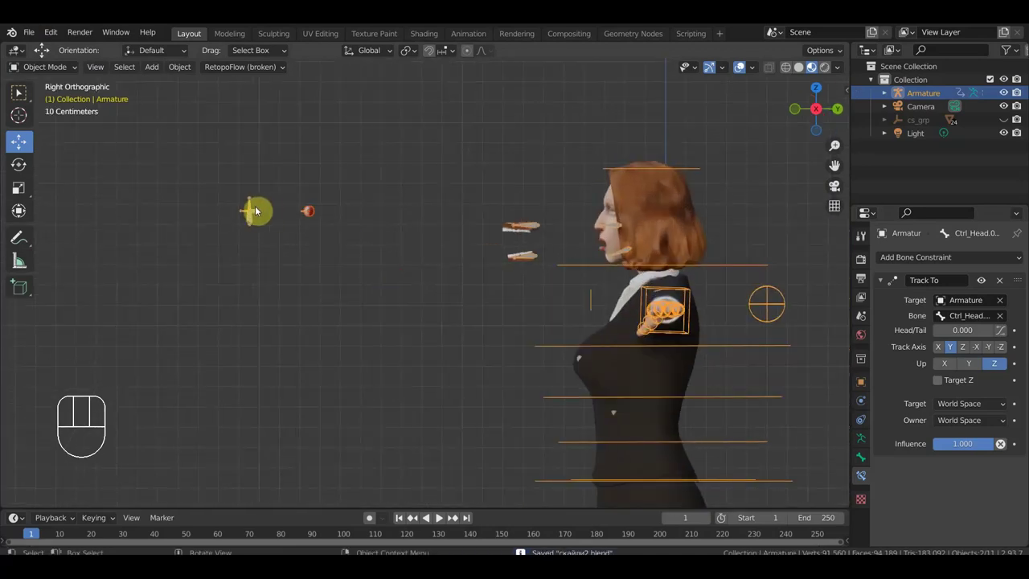
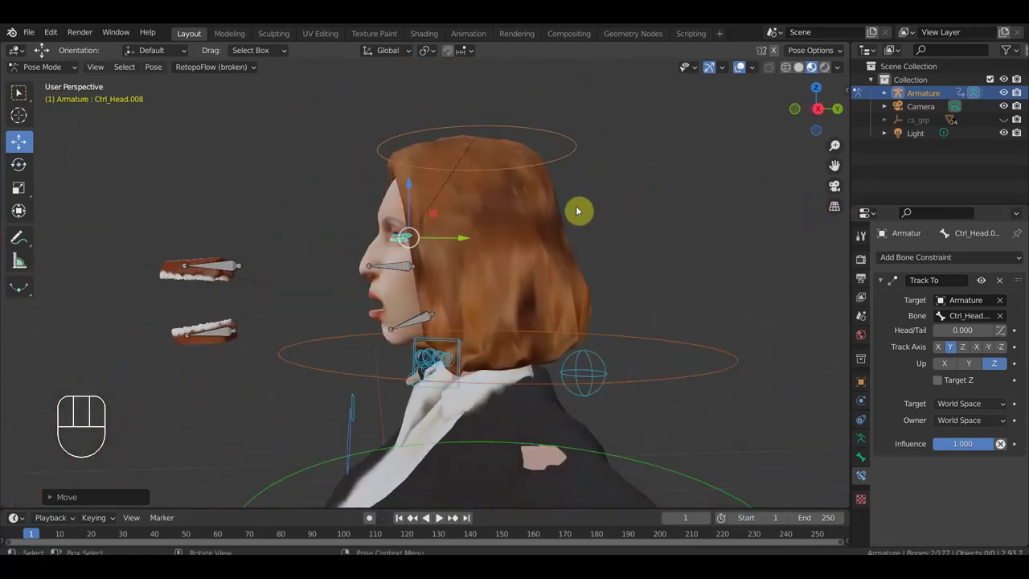
{"action": "key", "text": "KP_3"}
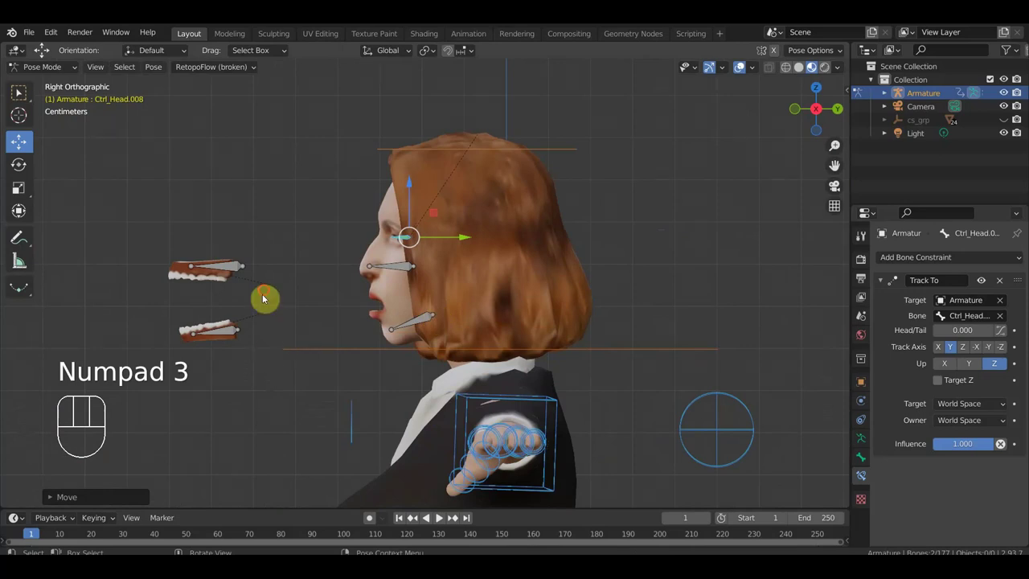
{"action": "left_click_drag", "start_coordinate": [214, 268], "coordinate": [243, 271]}
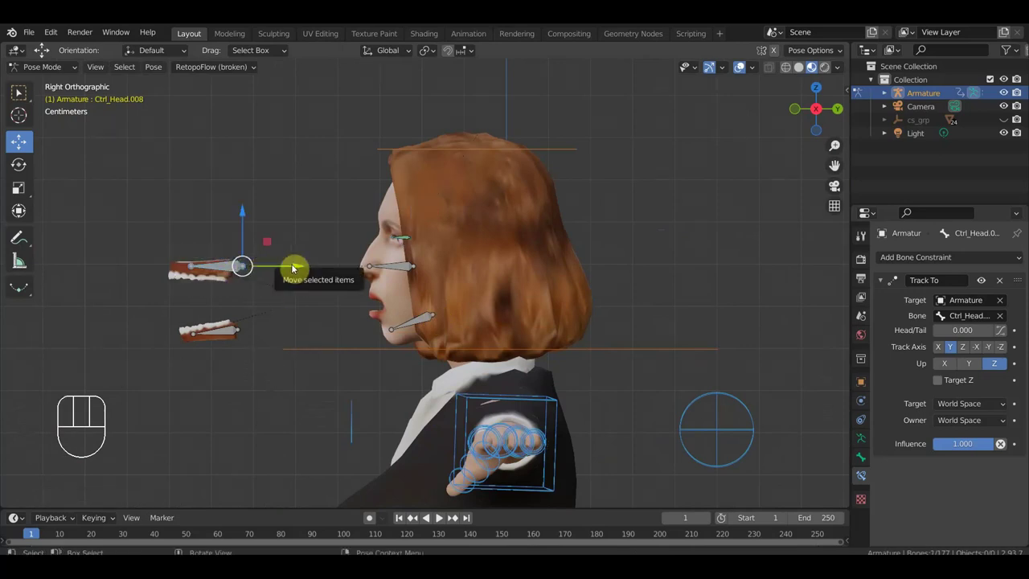
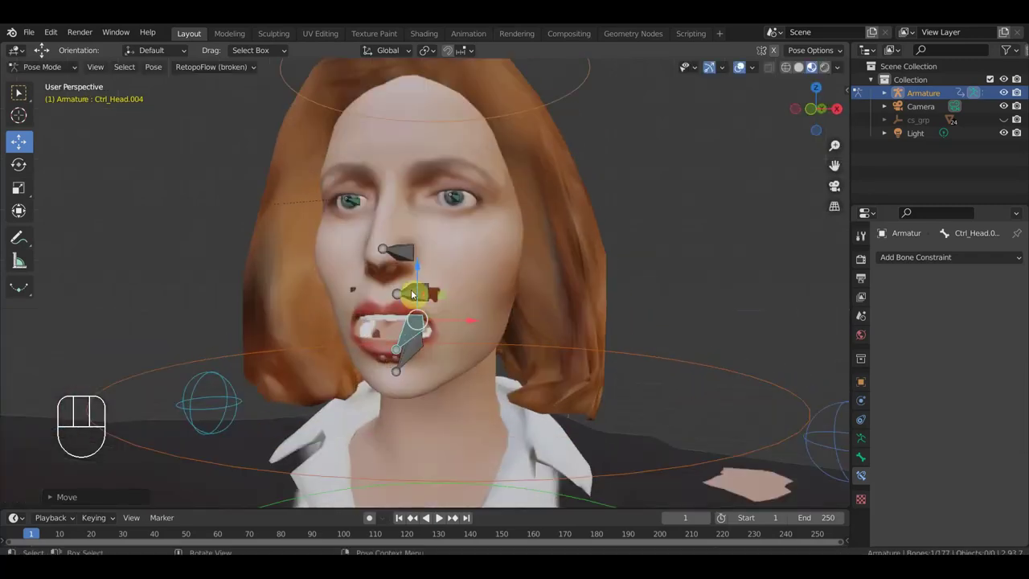
Step: Test-move the eye and jaw face controls from front and side views
{"action": "left_click_drag", "start_coordinate": [422, 271], "coordinate": [430, 259]}
{"action": "key", "text": "KP_1"}
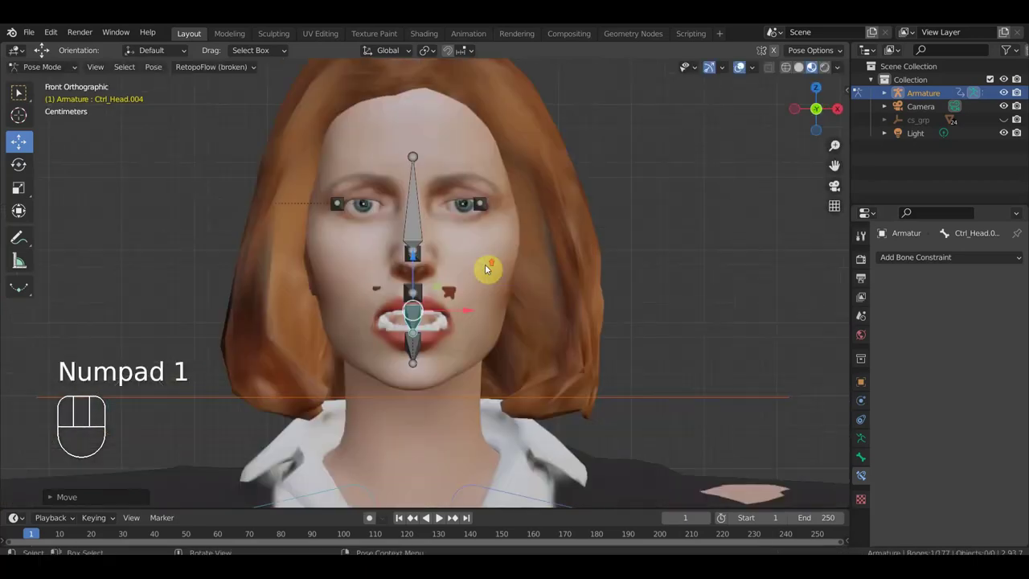
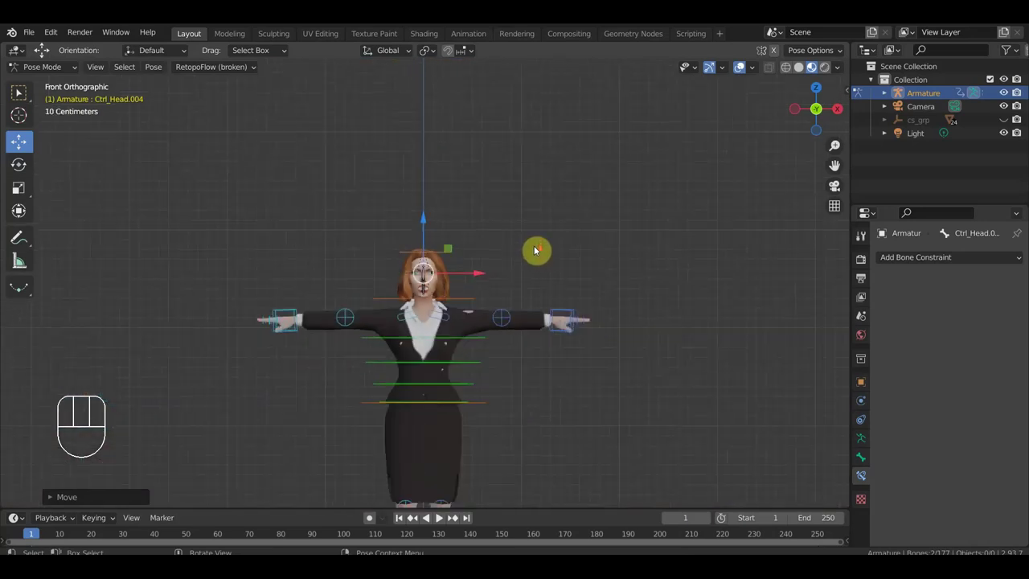
{"action": "left_click_drag", "start_coordinate": [538, 226], "coordinate": [547, 128]}
{"action": "key", "text": "KP_3"}
{"action": "left_click_drag", "start_coordinate": [584, 271], "coordinate": [552, 220]}
{"action": "left_click_drag", "start_coordinate": [565, 199], "coordinate": [500, 281]}
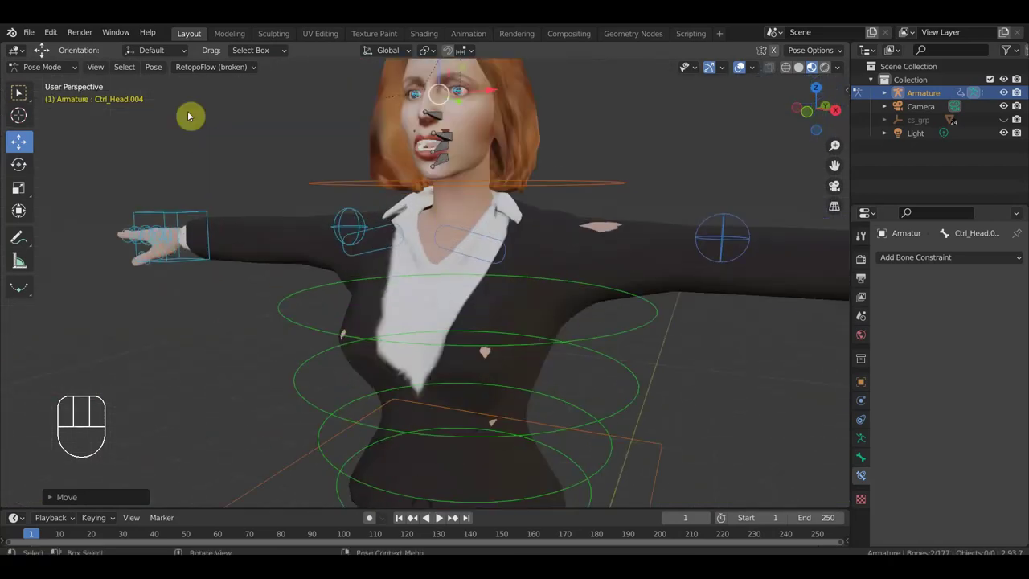
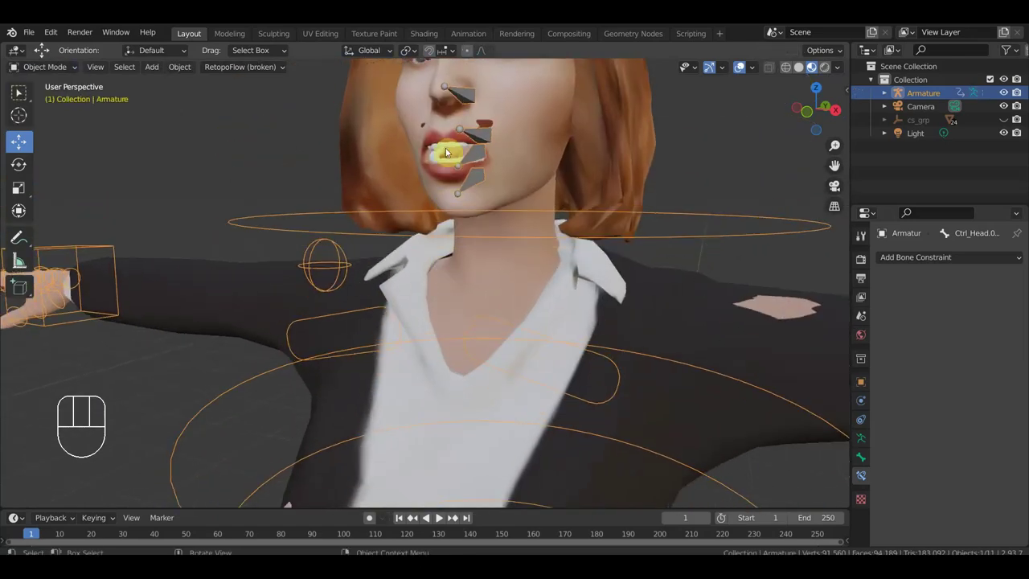
Step: Scale the lower teeth object зубы низ down to fit inside the mouth
{"action": "left_click", "coordinate": [455, 147]}
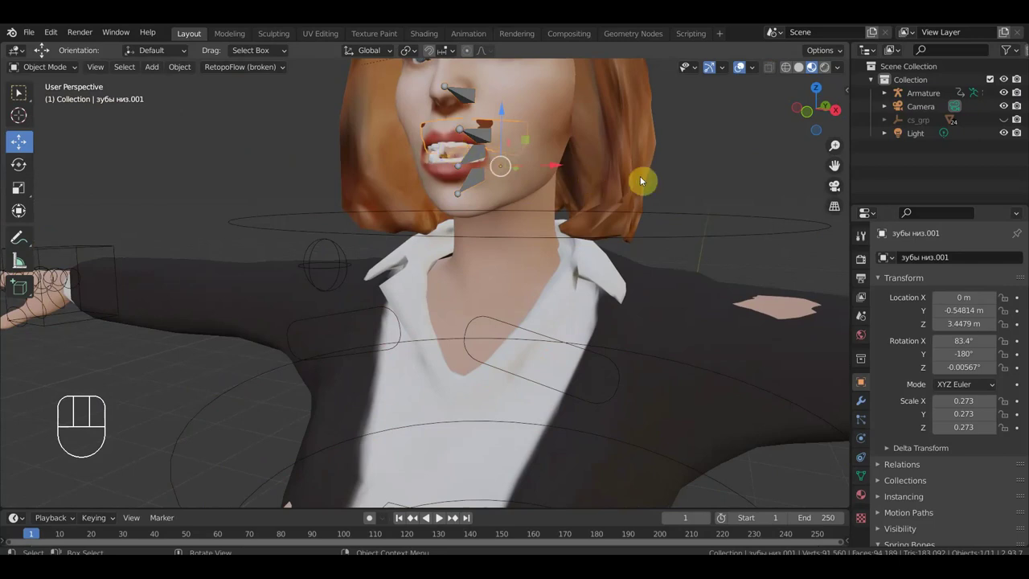
{"action": "key", "text": "s"}
{"action": "left_click", "coordinate": [702, 194]}
{"action": "key", "text": "KP_1"}
{"action": "left_click_drag", "start_coordinate": [552, 160], "coordinate": [463, 165]}
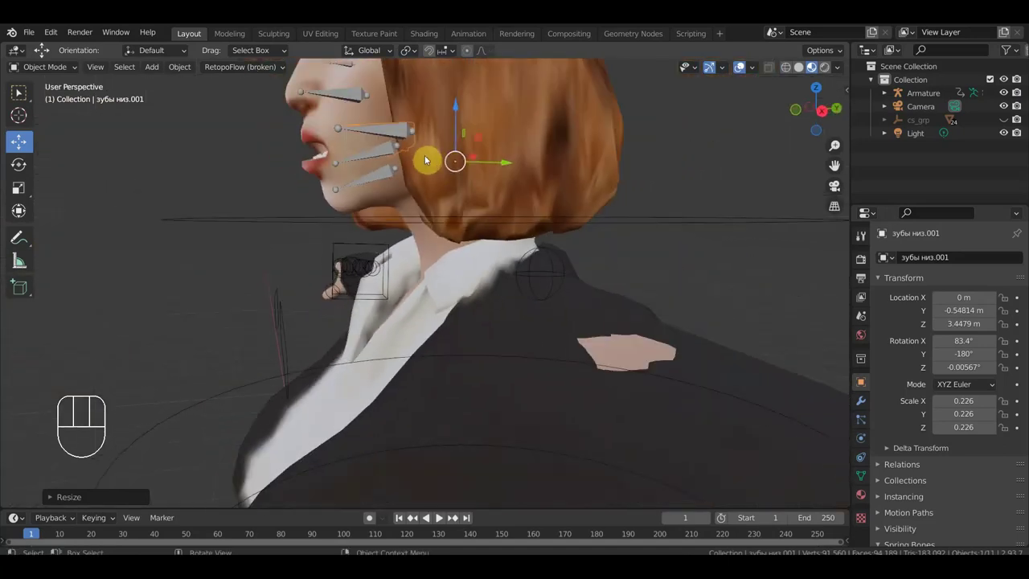
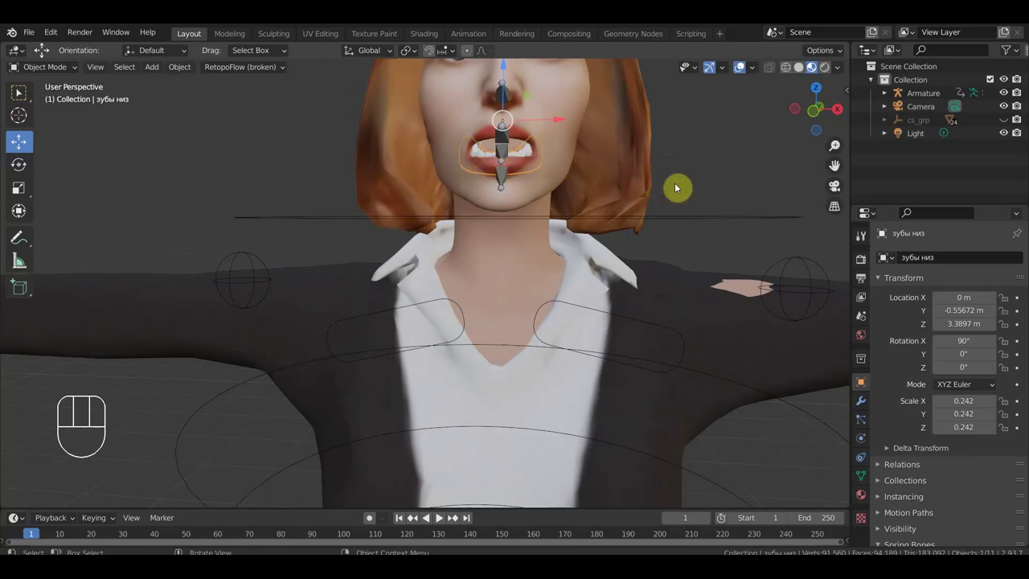
{"action": "key", "text": "s"}
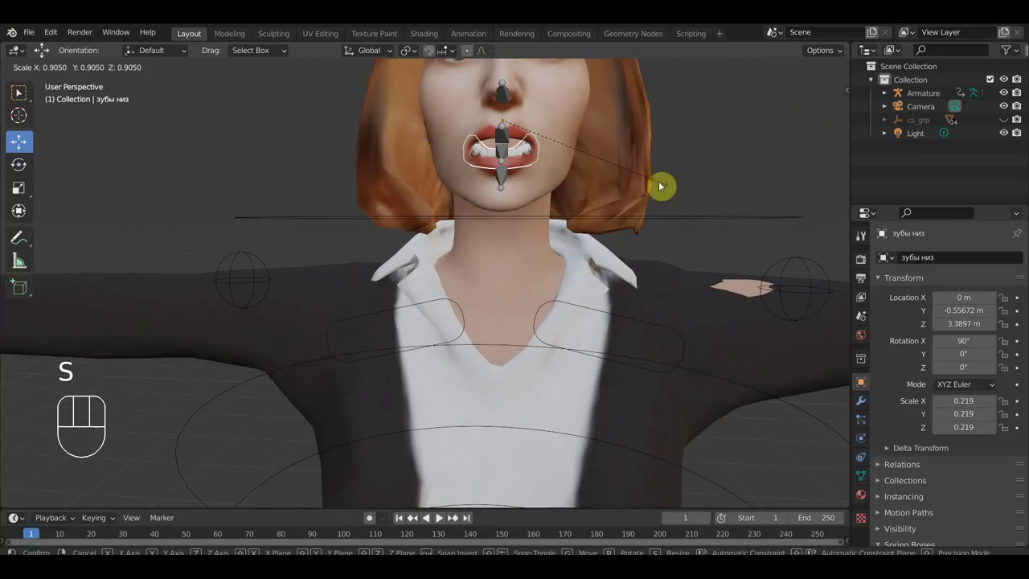
{"action": "left_click_drag", "start_coordinate": [589, 187], "coordinate": [446, 149]}
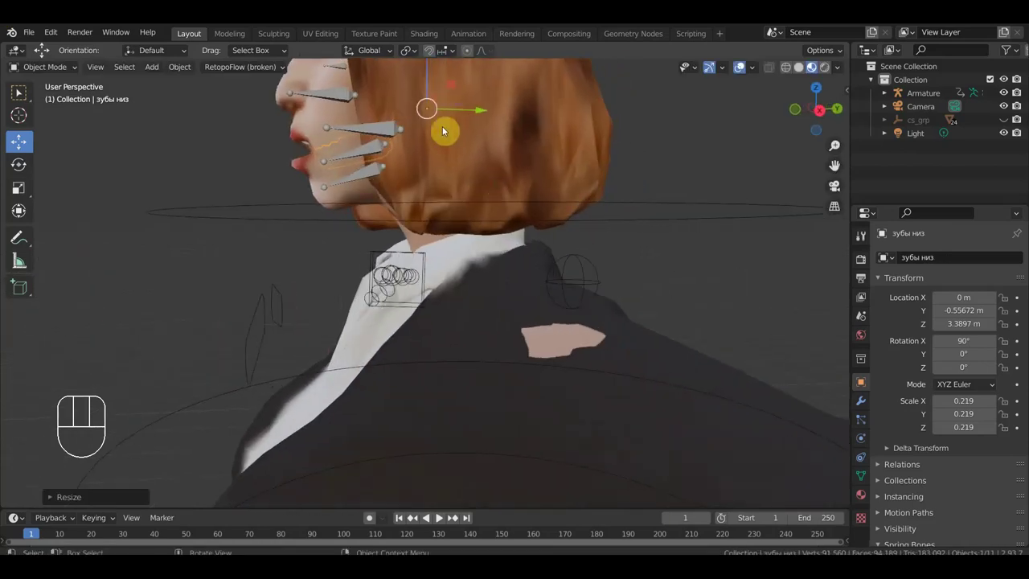
Step: Reselect the lower teeth among the head objects and shift them back into the mouth
{"action": "left_click", "coordinate": [433, 86]}
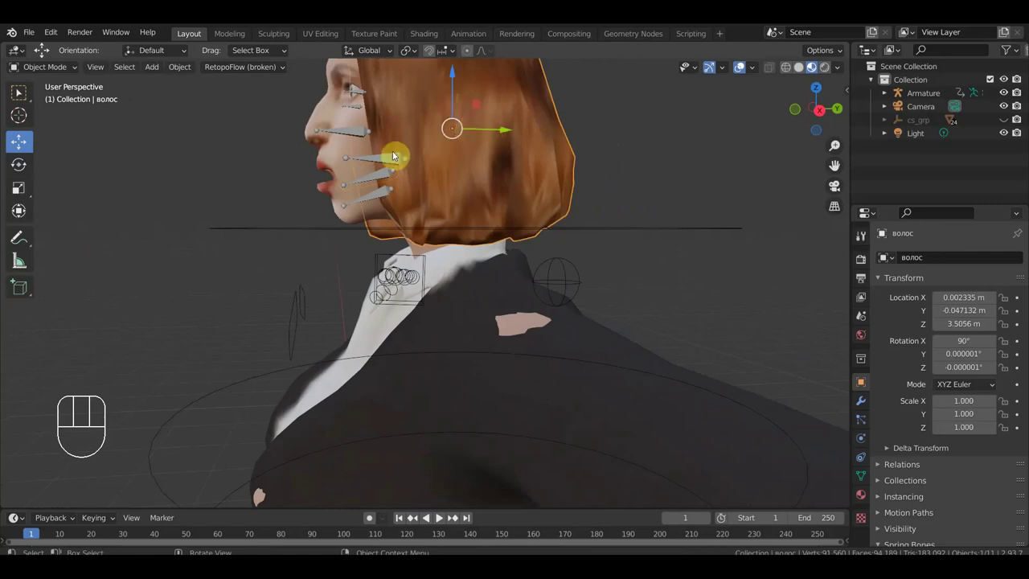
{"action": "left_click", "coordinate": [386, 162]}
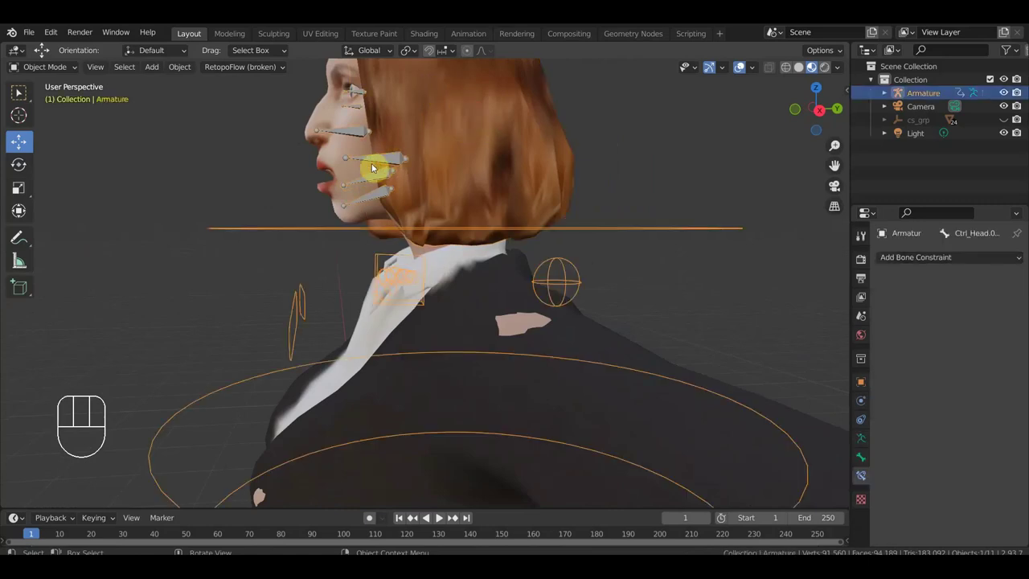
{"action": "left_click", "coordinate": [336, 176]}
{"action": "left_click_drag", "start_coordinate": [401, 187], "coordinate": [451, 194]}
{"action": "left_click", "coordinate": [454, 192]}
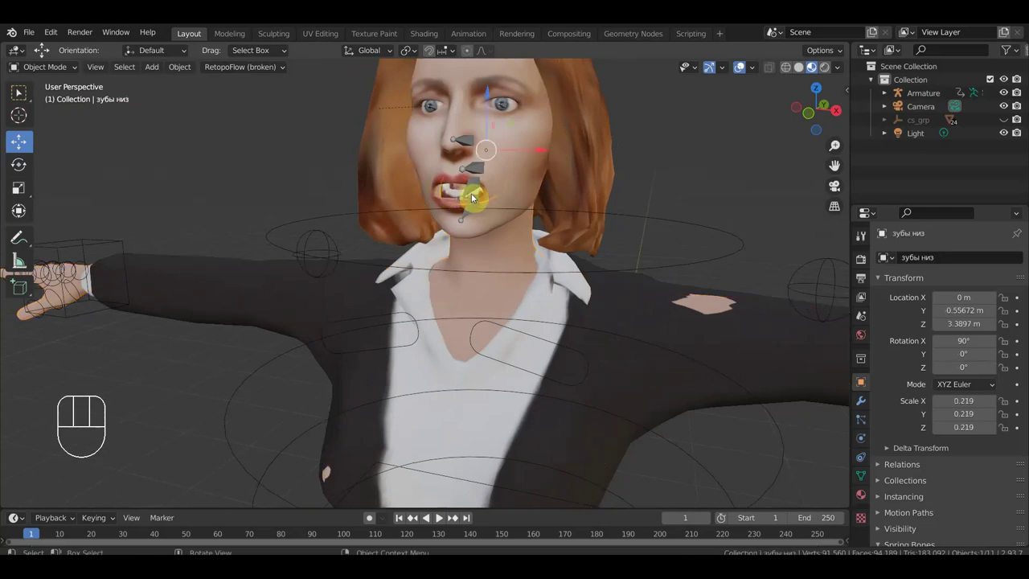
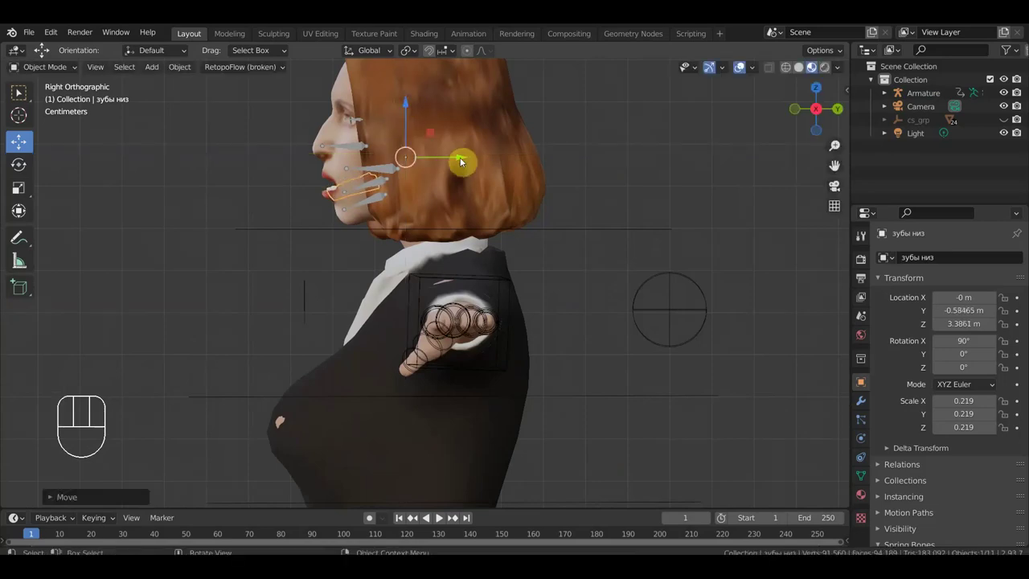
{"action": "left_click_drag", "start_coordinate": [466, 156], "coordinate": [474, 156]}
Step: Check the teeth fit from the front with nothing selected, then reselect the lower teeth
{"action": "key", "text": "KP_1"}
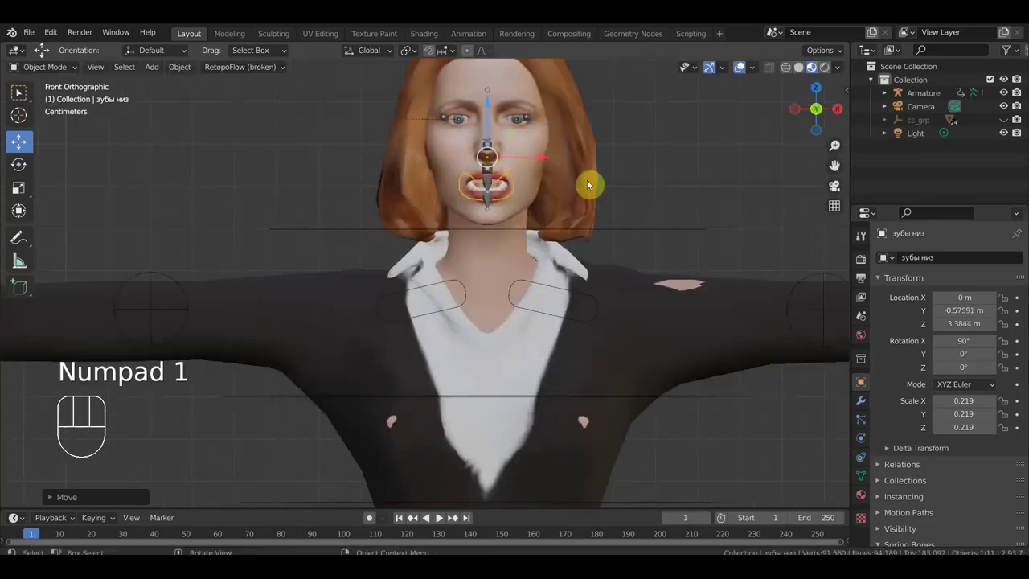
{"action": "left_click", "coordinate": [689, 184]}
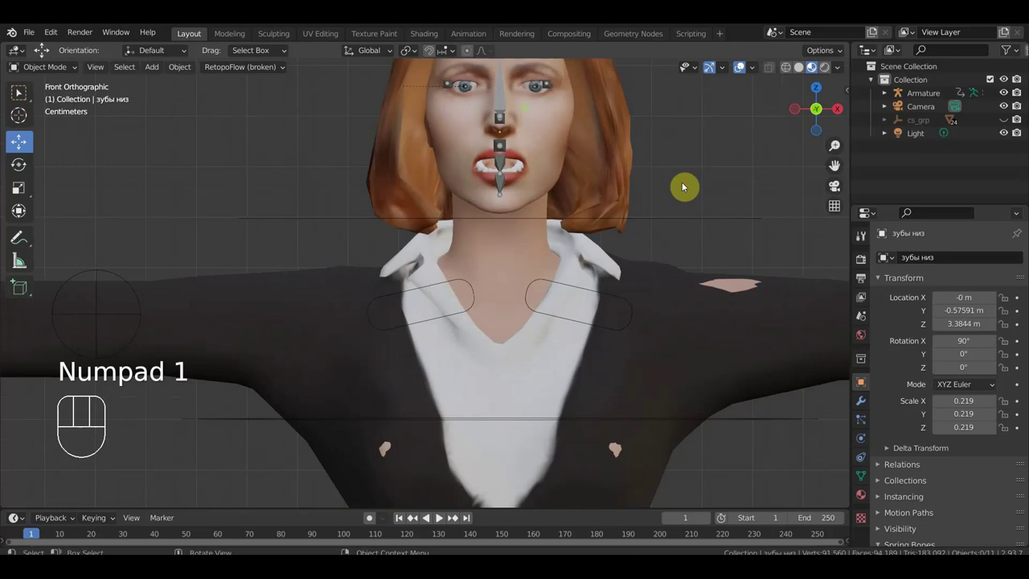
{"action": "left_click_drag", "start_coordinate": [560, 207], "coordinate": [475, 197]}
{"action": "left_click", "coordinate": [420, 170]}
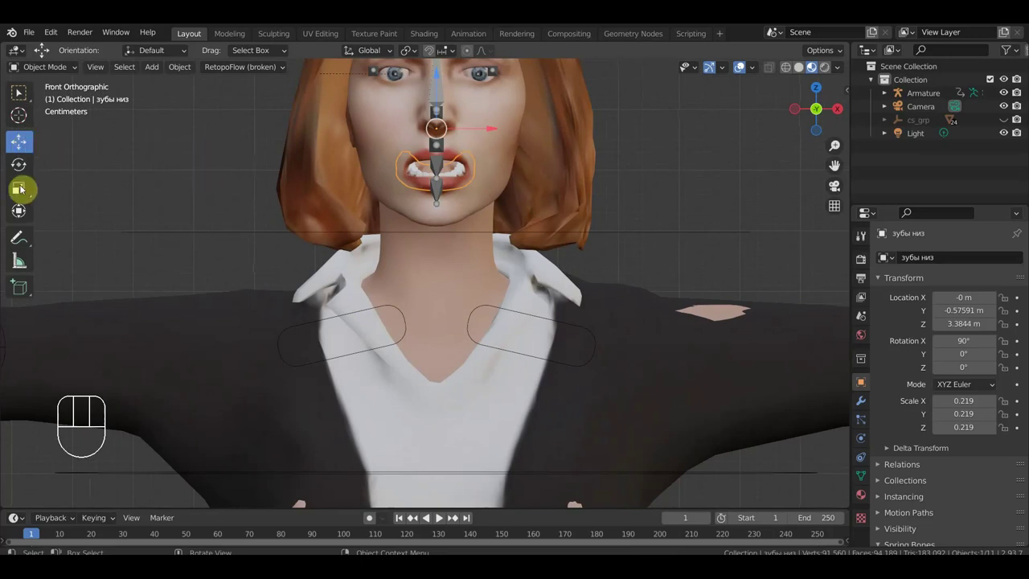
Step: Switch to the Transform tool and frame the teeth from the side for duplicating
{"action": "left_click", "coordinate": [70, 210]}
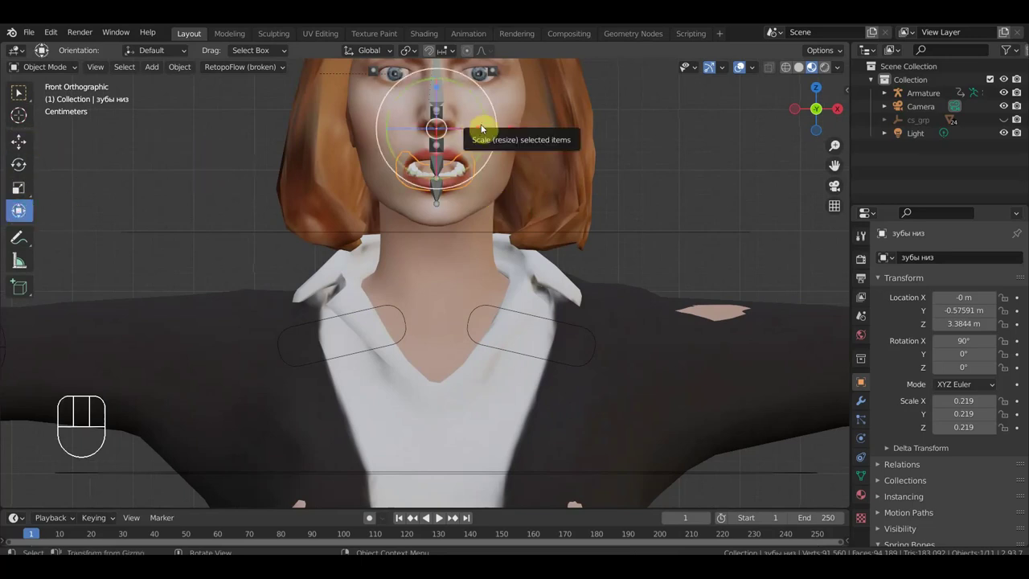
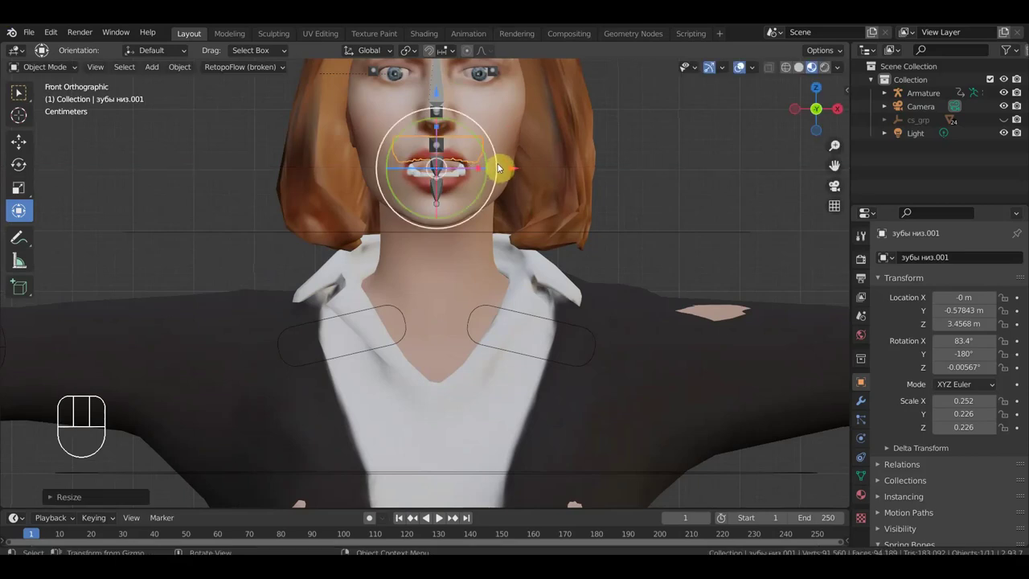
{"action": "left_click_drag", "start_coordinate": [556, 194], "coordinate": [486, 199]}
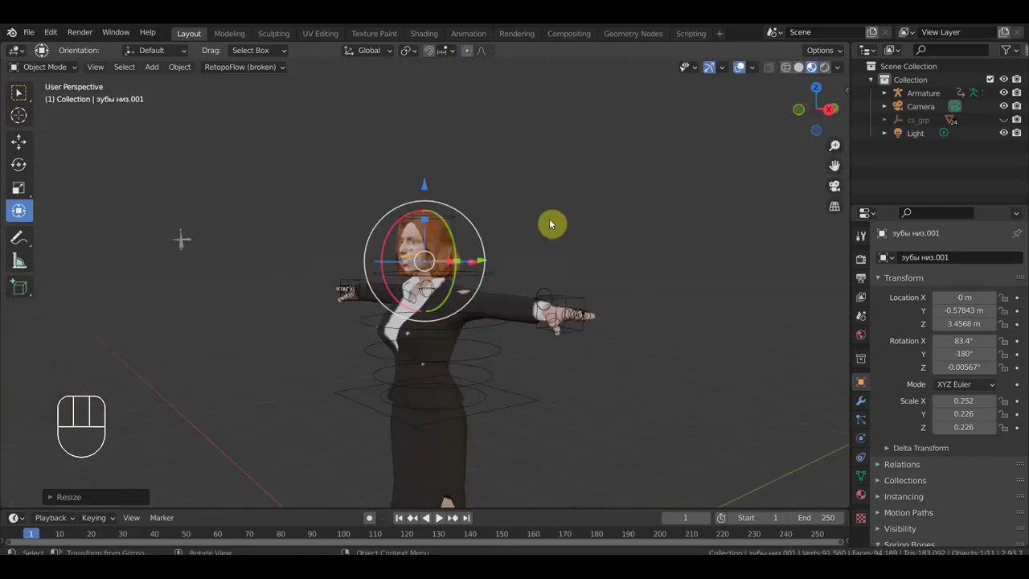
{"action": "key", "text": "KP_3"}
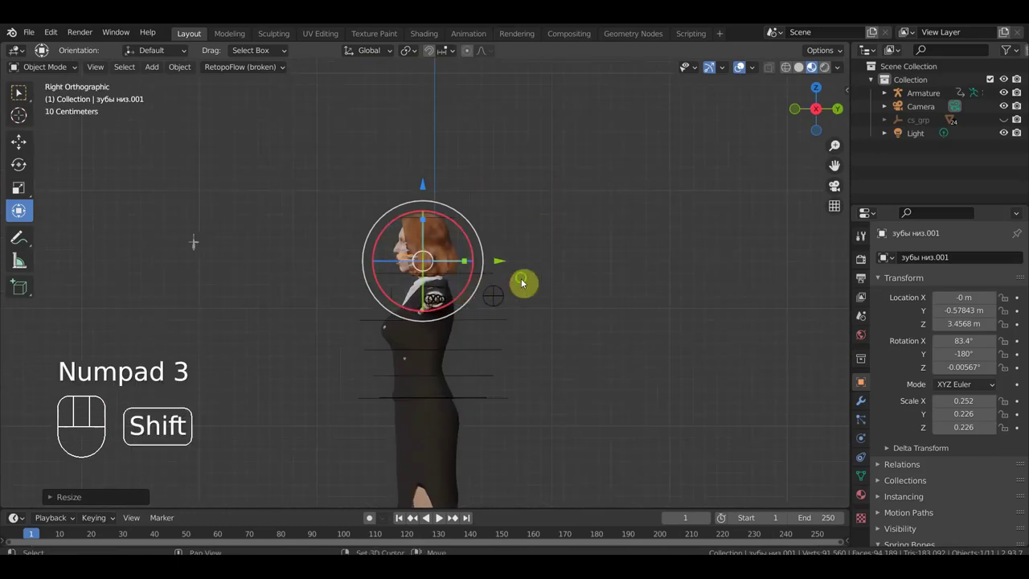
{"action": "left_click_drag", "start_coordinate": [536, 222], "coordinate": [543, 179]}
{"action": "middle_click", "coordinate": [548, 150]}
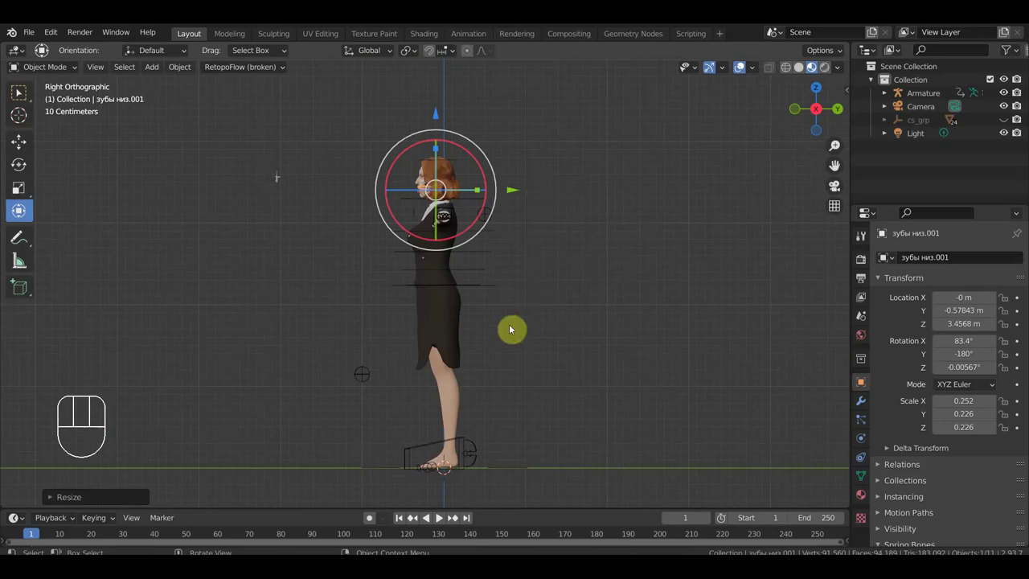
{"action": "left_click_drag", "start_coordinate": [576, 317], "coordinate": [624, 303]}
{"action": "left_click_drag", "start_coordinate": [649, 226], "coordinate": [548, 334]}
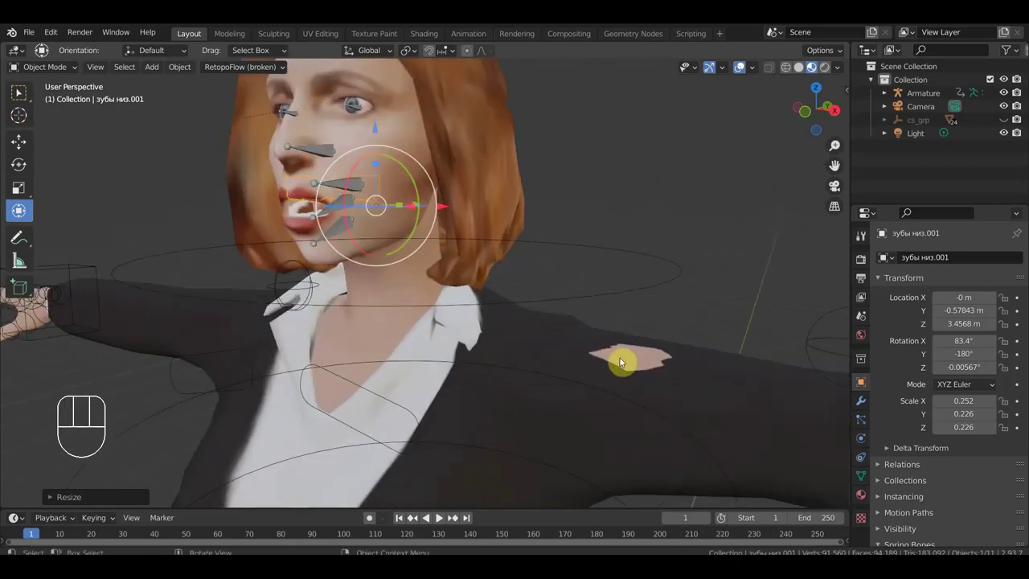
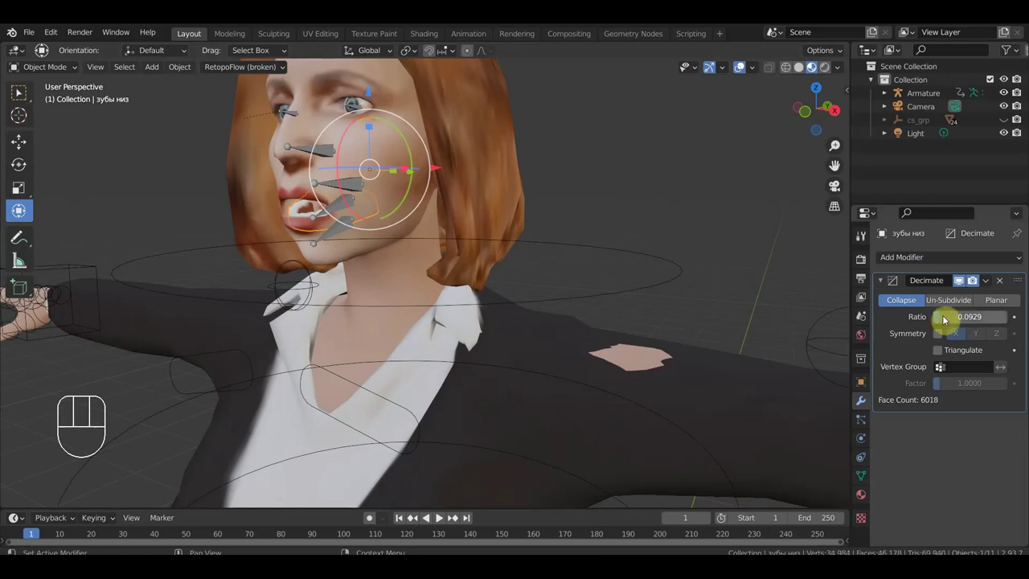
Step: Lower the teeth Decimate ratio to about 0.09 and apply it, then select eyeball Gl_10
{"action": "left_click_drag", "start_coordinate": [993, 282], "coordinate": [950, 332]}
{"action": "left_click_drag", "start_coordinate": [716, 424], "coordinate": [754, 416]}
{"action": "key", "text": "KP_1"}
{"action": "left_click_drag", "start_coordinate": [674, 351], "coordinate": [651, 351]}
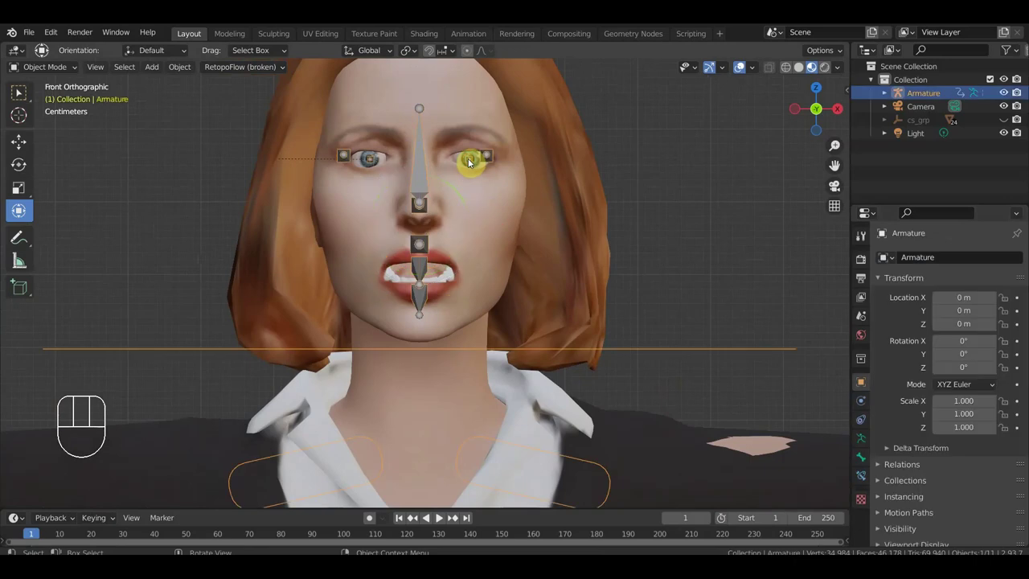
{"action": "left_click", "coordinate": [465, 160]}
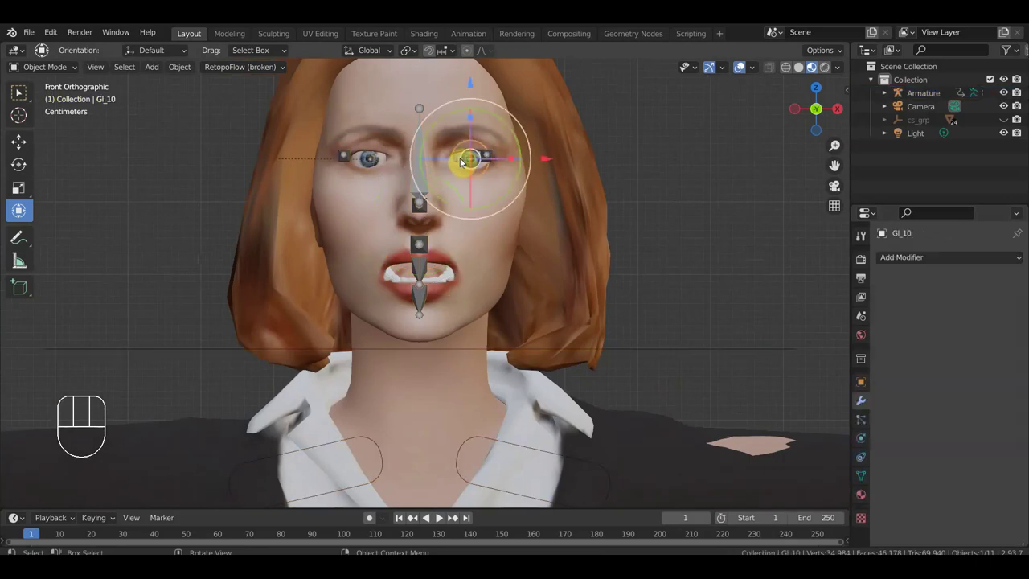
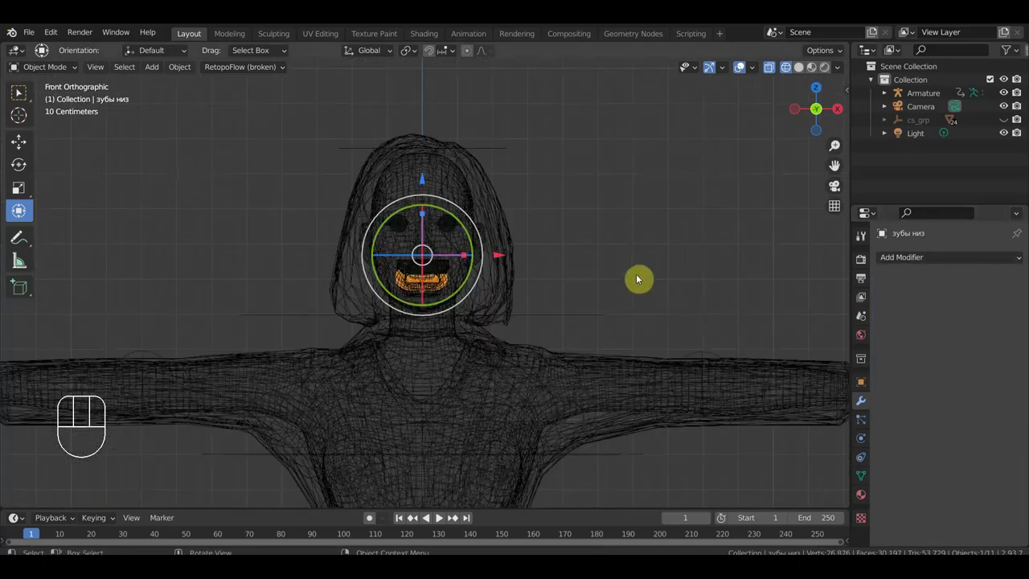
Step: Inspect the body mesh from the side and select the suit mesh юбка2
{"action": "left_click", "coordinate": [463, 251]}
{"action": "left_click", "coordinate": [446, 346]}
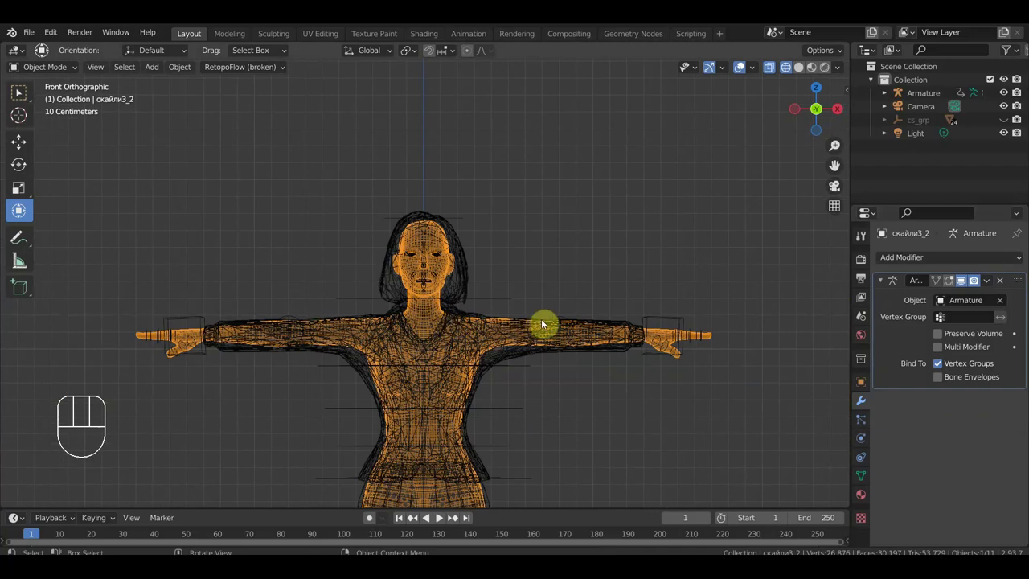
{"action": "key", "text": "KP_3"}
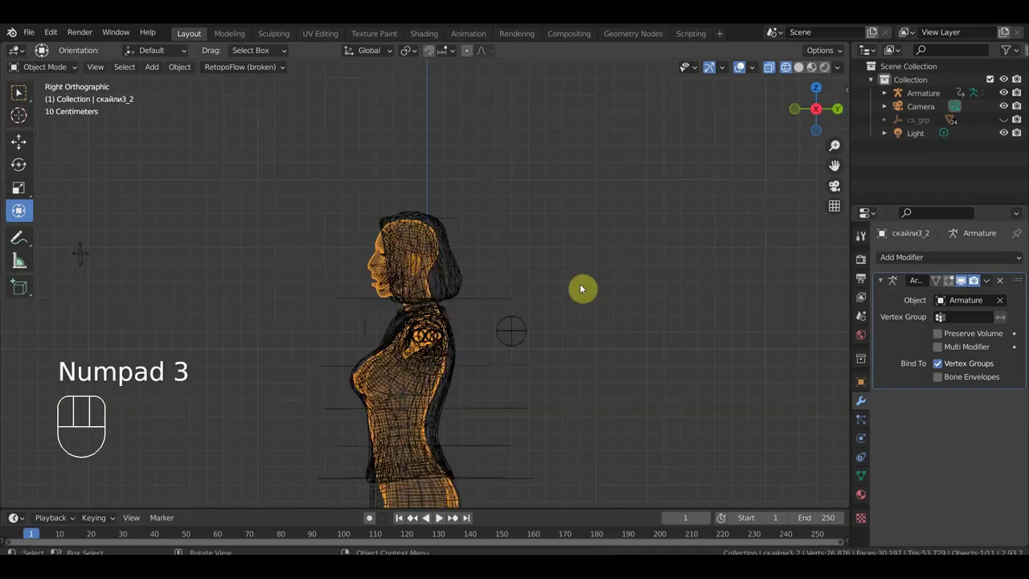
{"action": "left_click_drag", "start_coordinate": [606, 292], "coordinate": [857, 188]}
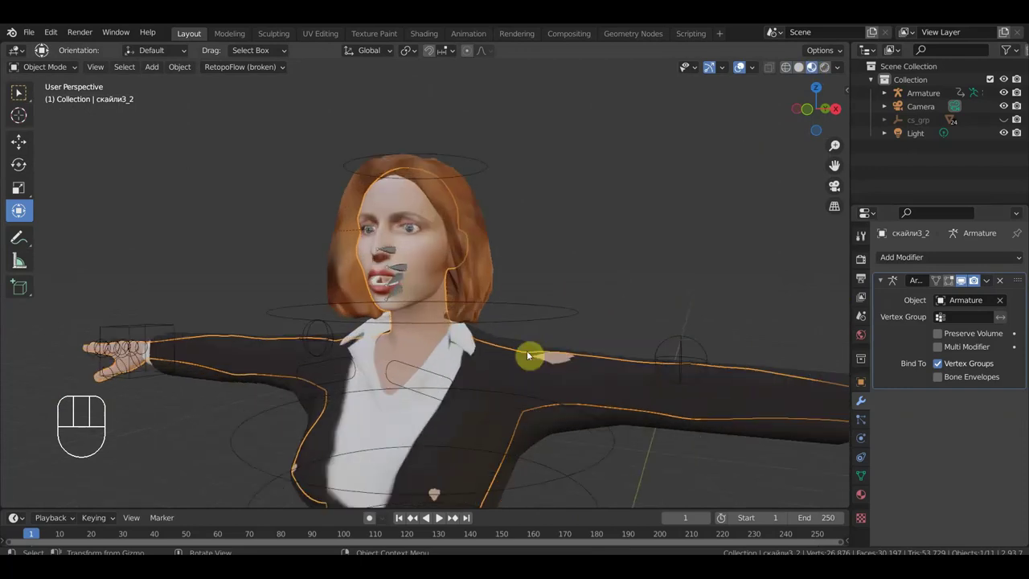
{"action": "left_click", "coordinate": [570, 378]}
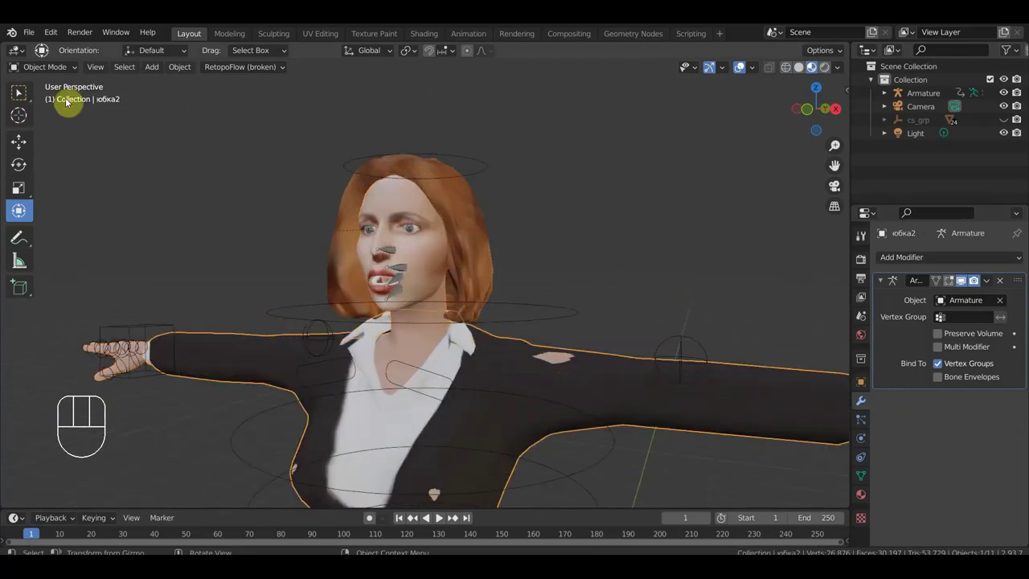
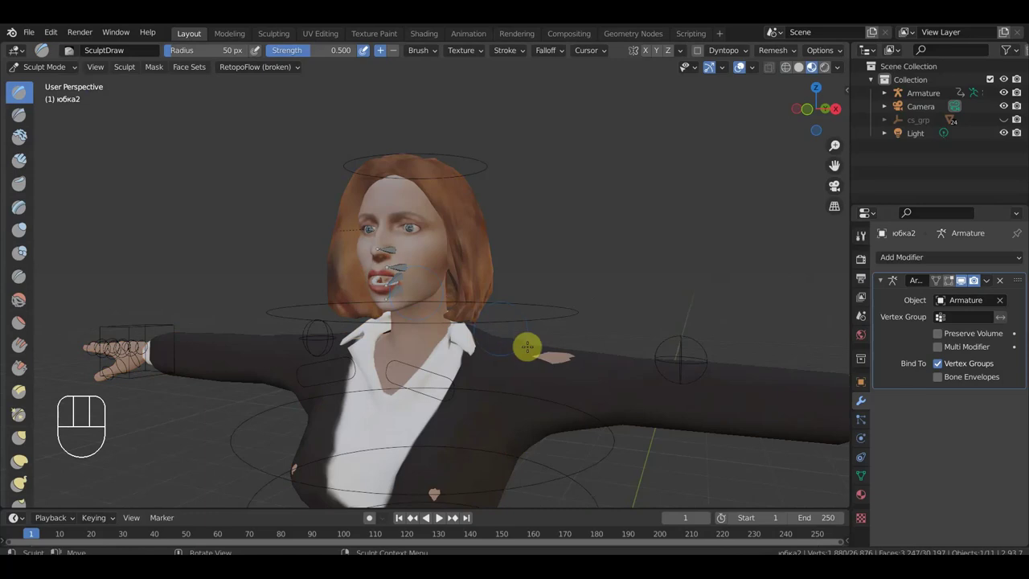
Step: Enlarge the sculpt brush, view the foot from the right side and switch to box select
{"action": "key", "text": "f"}
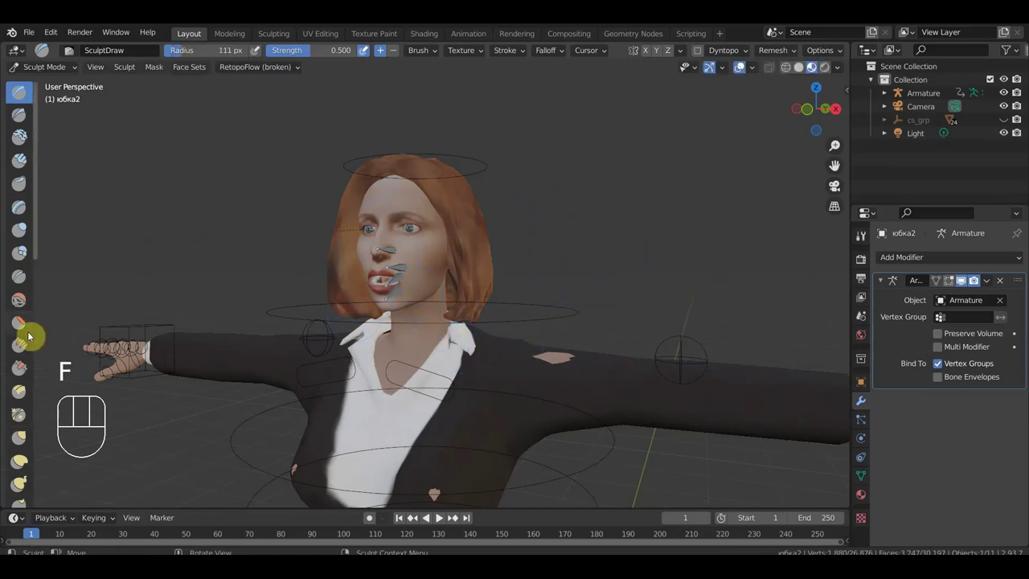
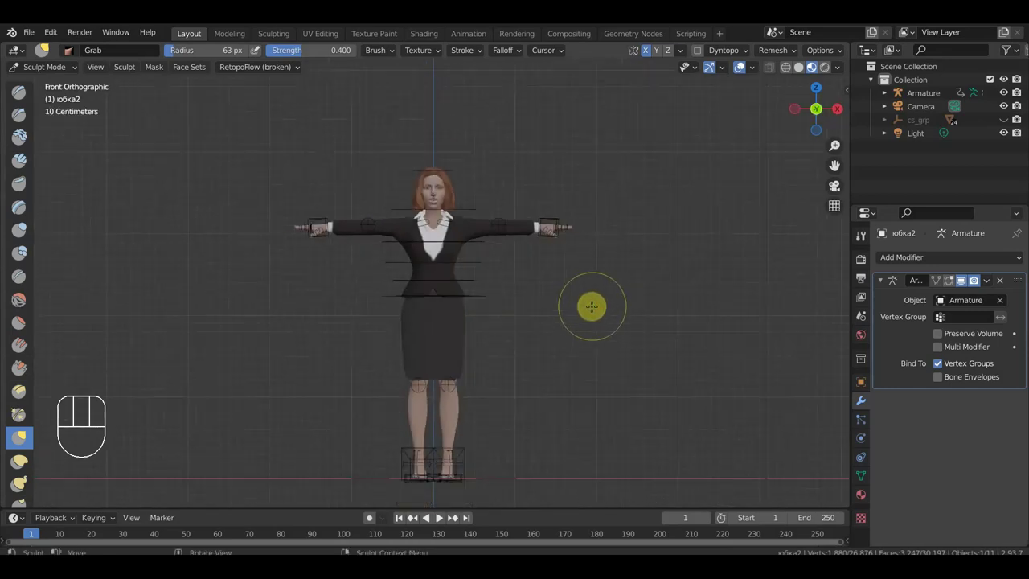
{"action": "left_click_drag", "start_coordinate": [49, 70], "coordinate": [121, 115]}
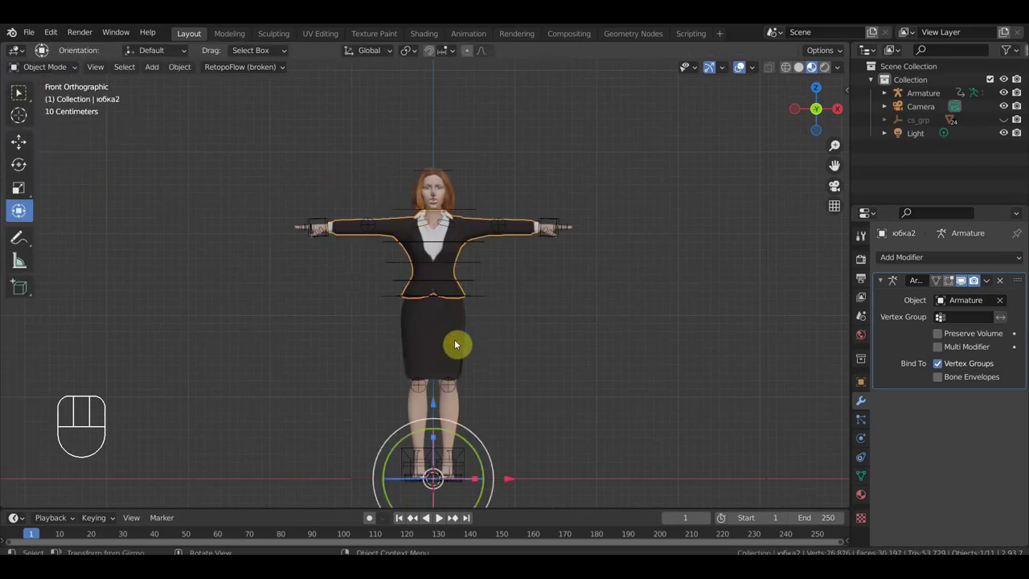
{"action": "left_click_drag", "start_coordinate": [387, 336], "coordinate": [312, 335]}
{"action": "key", "text": "KP_3"}
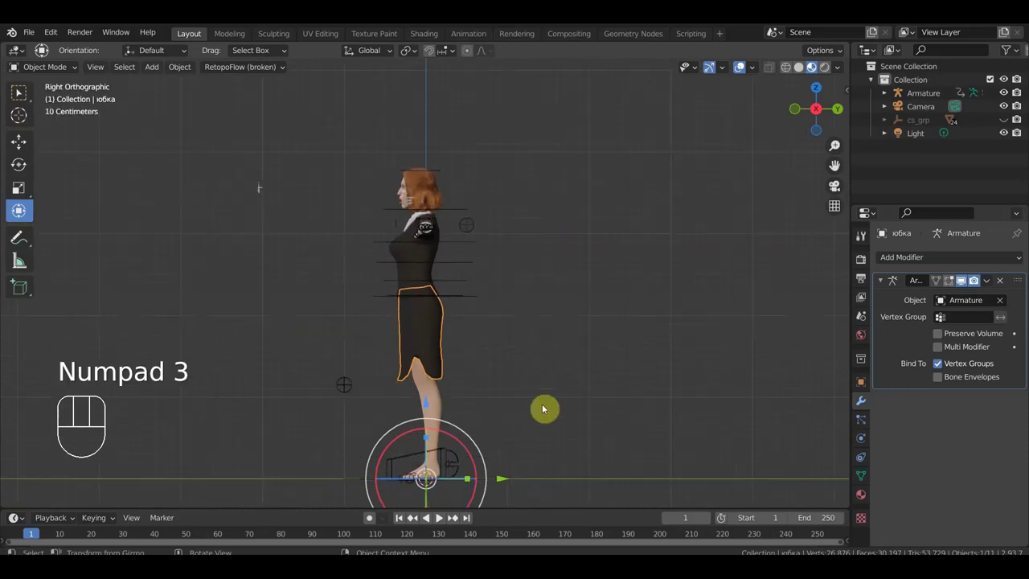
{"action": "left_click_drag", "start_coordinate": [550, 357], "coordinate": [517, 288]}
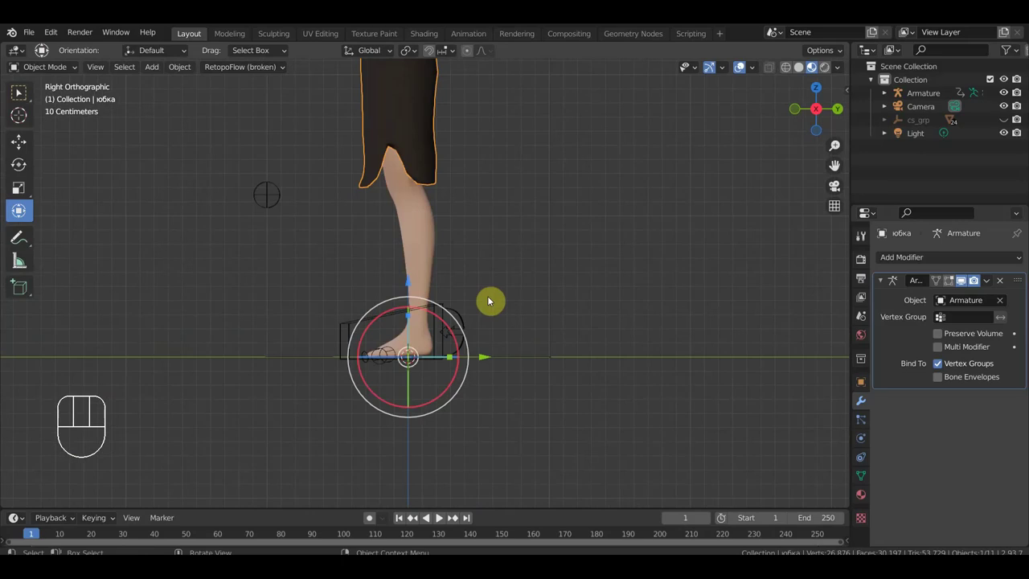
{"action": "left_click", "coordinate": [23, 94]}
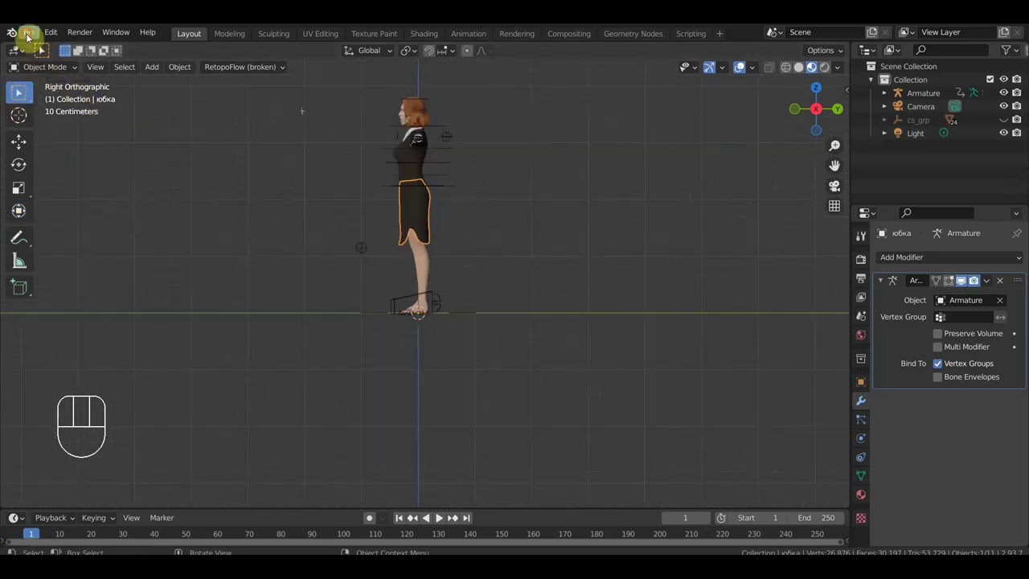
Step: Import the high-heel shoe, scale it to foot size and move it under the character's heel
{"action": "left_click_drag", "start_coordinate": [34, 36], "coordinate": [22, 90]}
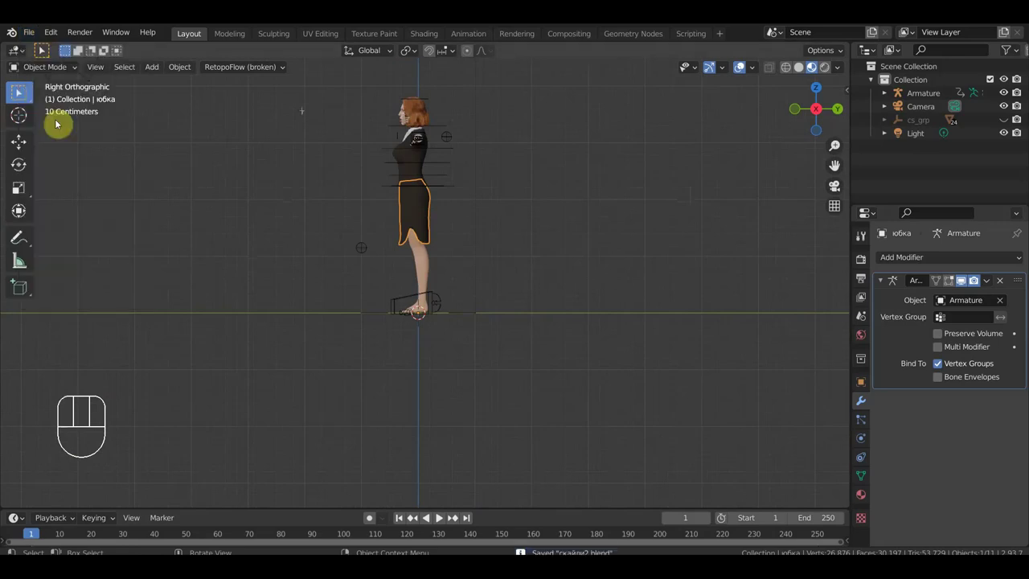
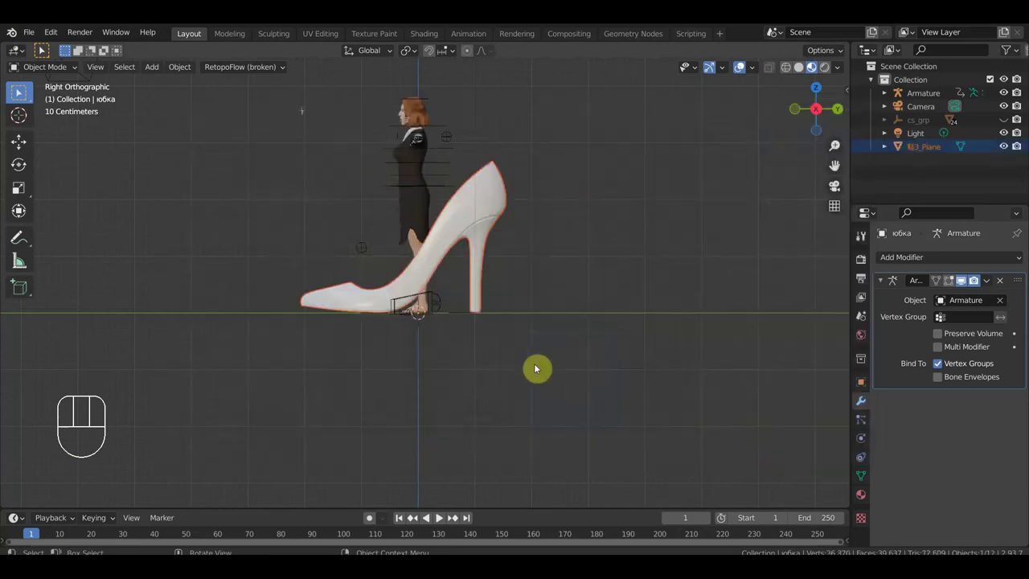
{"action": "key", "text": "s"}
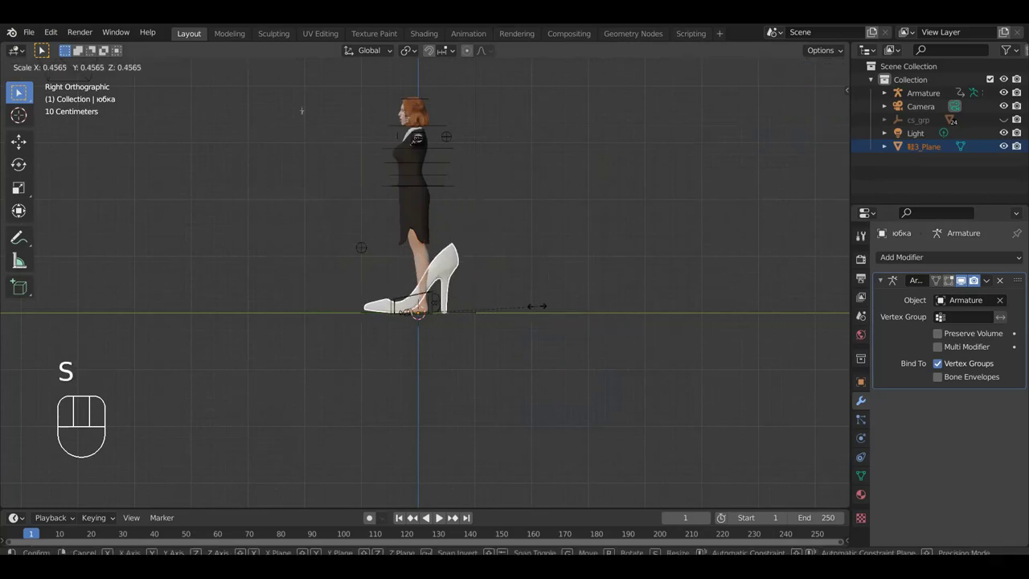
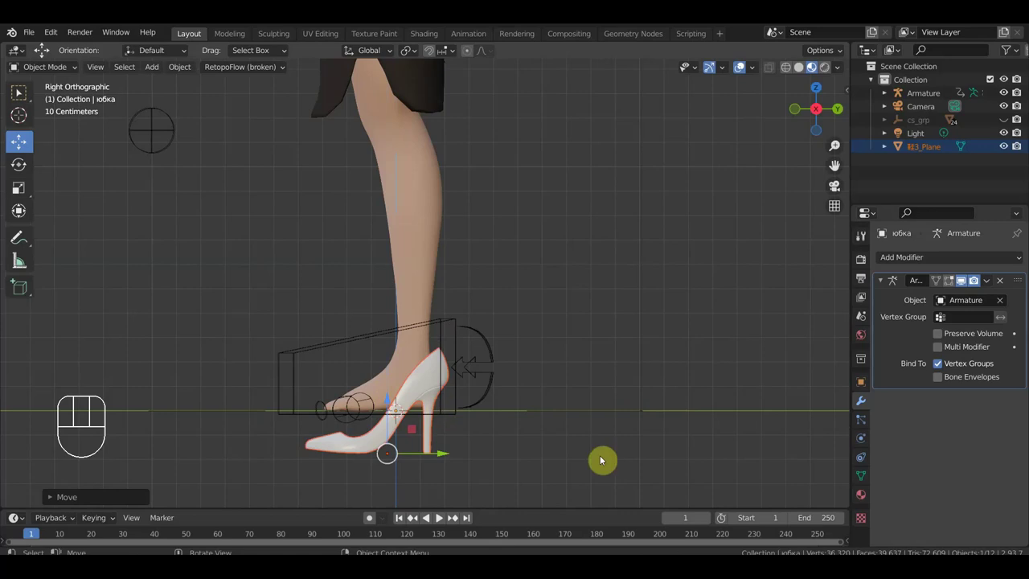
{"action": "key", "text": "s"}
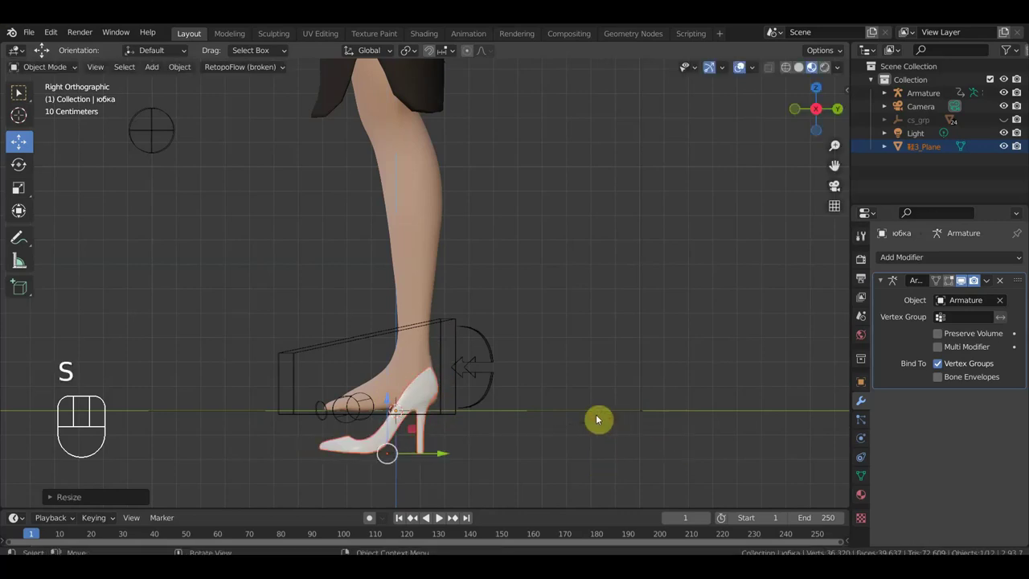
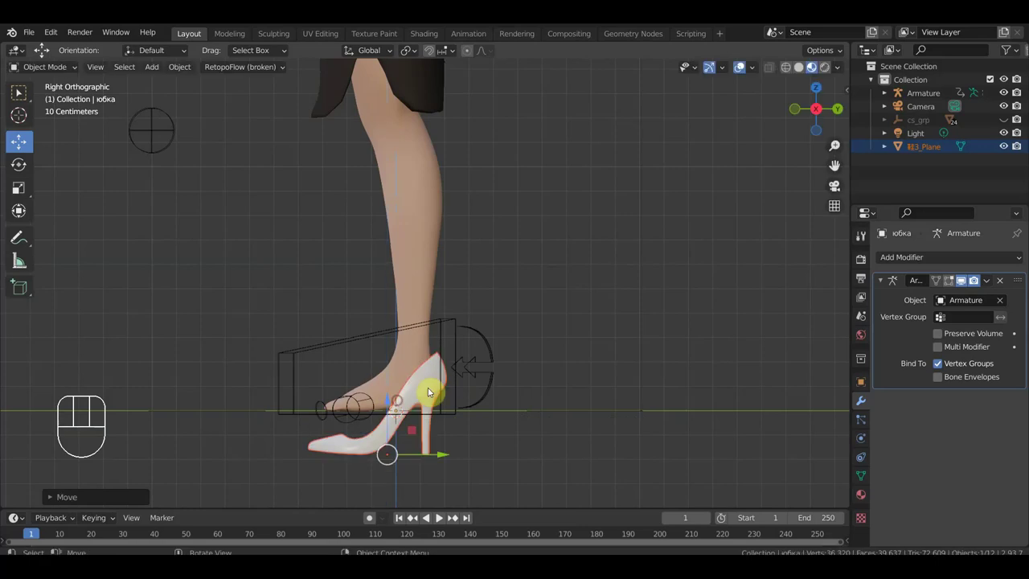
Step: Orbit around the feet, then line the shoe up with the right foot in front view
{"action": "left_click_drag", "start_coordinate": [550, 395], "coordinate": [654, 393]}
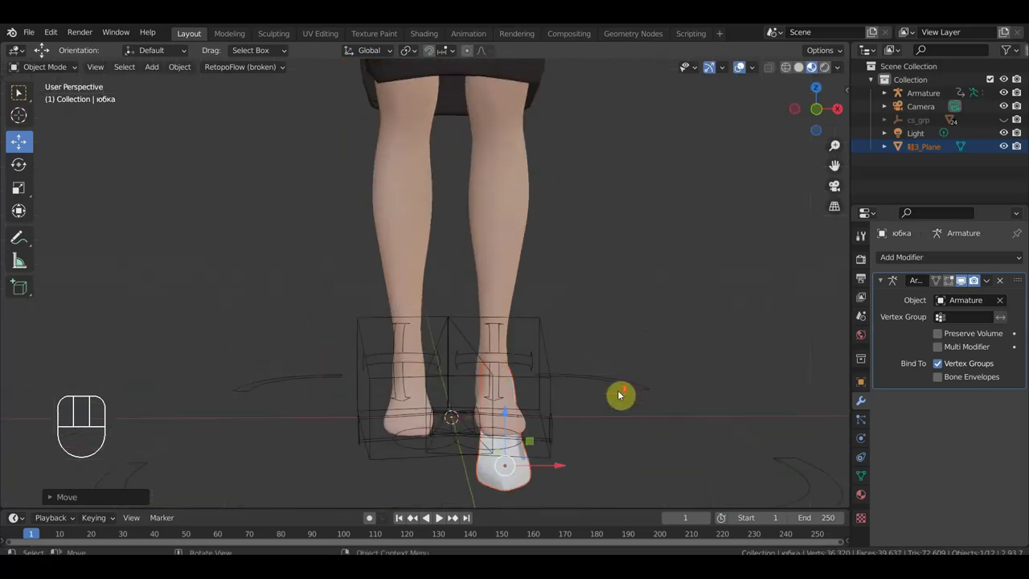
{"action": "left_click_drag", "start_coordinate": [619, 401], "coordinate": [458, 383]}
{"action": "left_click_drag", "start_coordinate": [355, 401], "coordinate": [327, 412]}
{"action": "left_click_drag", "start_coordinate": [297, 444], "coordinate": [307, 442]}
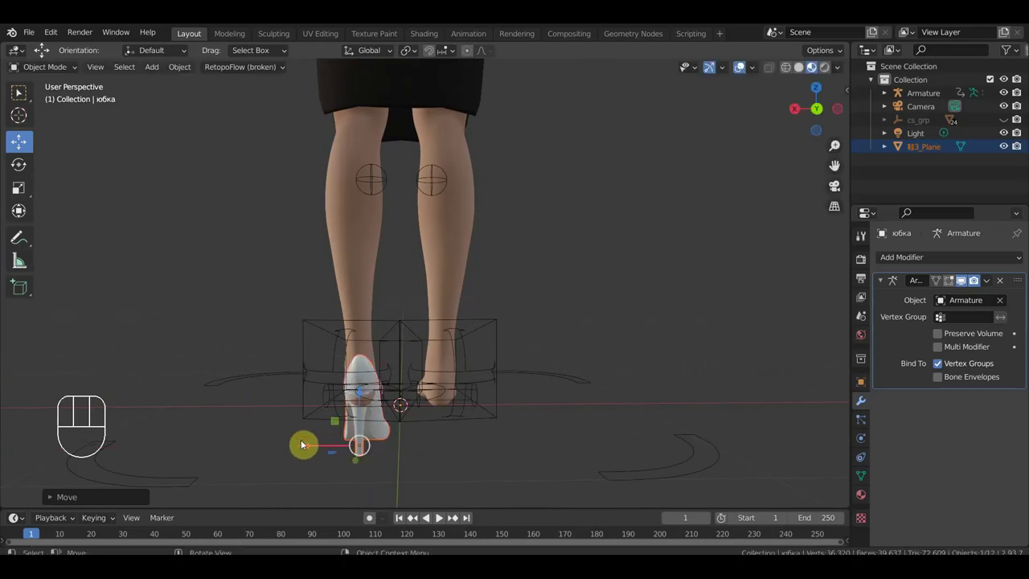
{"action": "key", "text": "KP_1"}
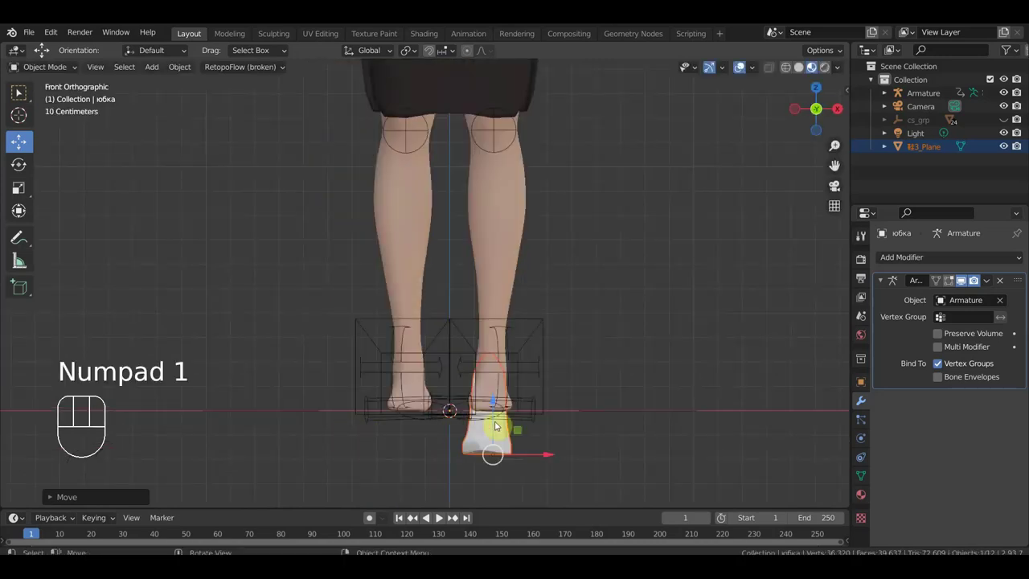
{"action": "left_click_drag", "start_coordinate": [550, 453], "coordinate": [567, 428]}
Step: Nudge the shoe under the heel in side view and select the character's armature
{"action": "key", "text": "KP_3"}
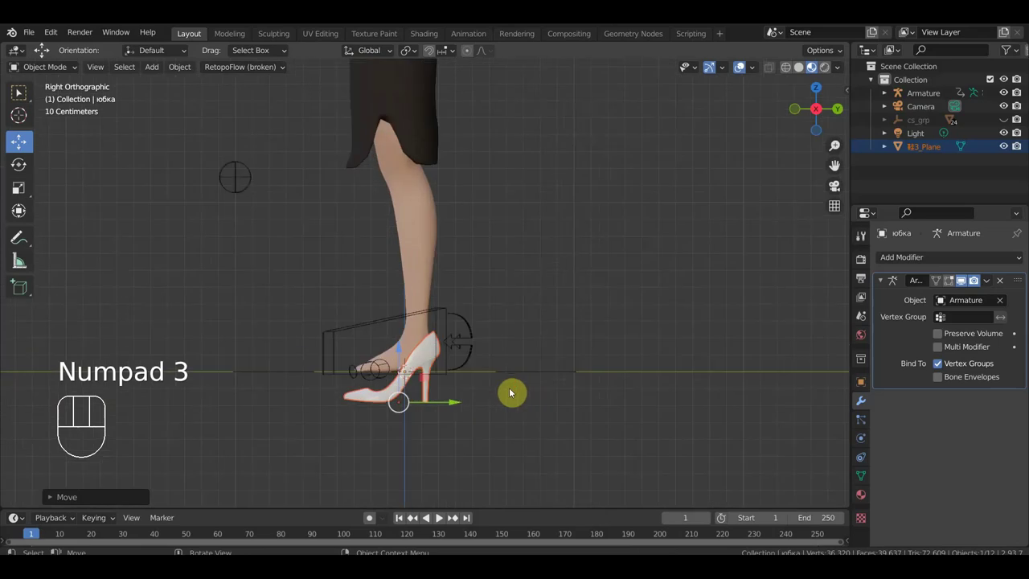
{"action": "left_click_drag", "start_coordinate": [463, 403], "coordinate": [457, 393]}
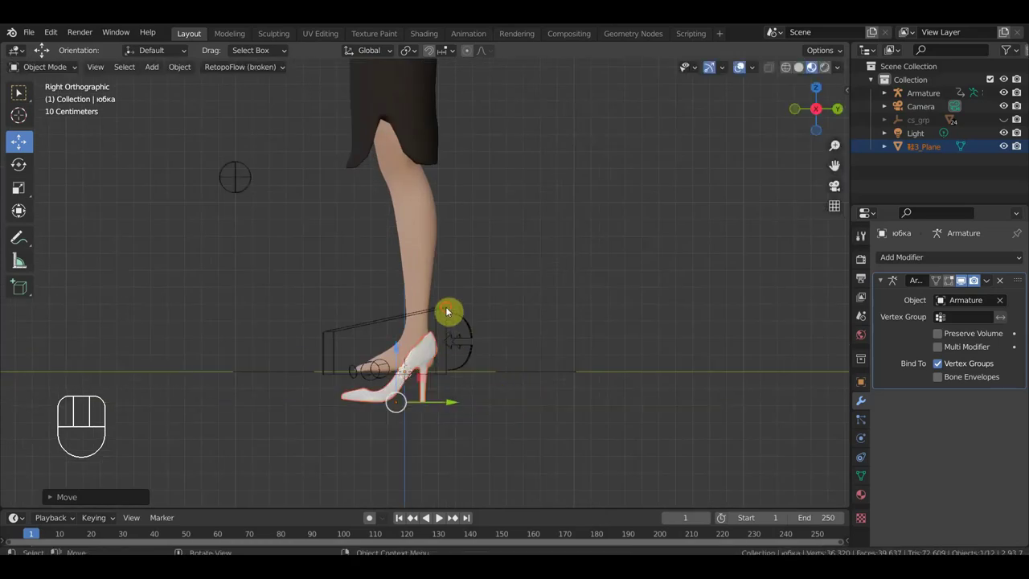
{"action": "left_click", "coordinate": [452, 309]}
Step: In Pose Mode, lift the foot control to test it against the shoe and put it back
{"action": "left_click_drag", "start_coordinate": [53, 69], "coordinate": [395, 297]}
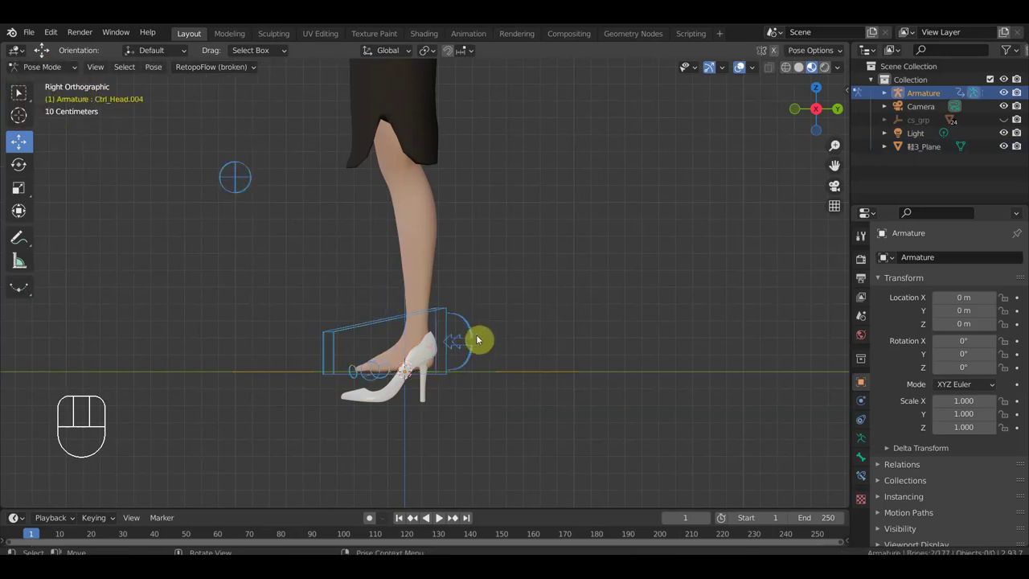
{"action": "left_click_drag", "start_coordinate": [488, 364], "coordinate": [491, 319]}
{"action": "key", "text": "r"}
{"action": "key", "text": "g"}
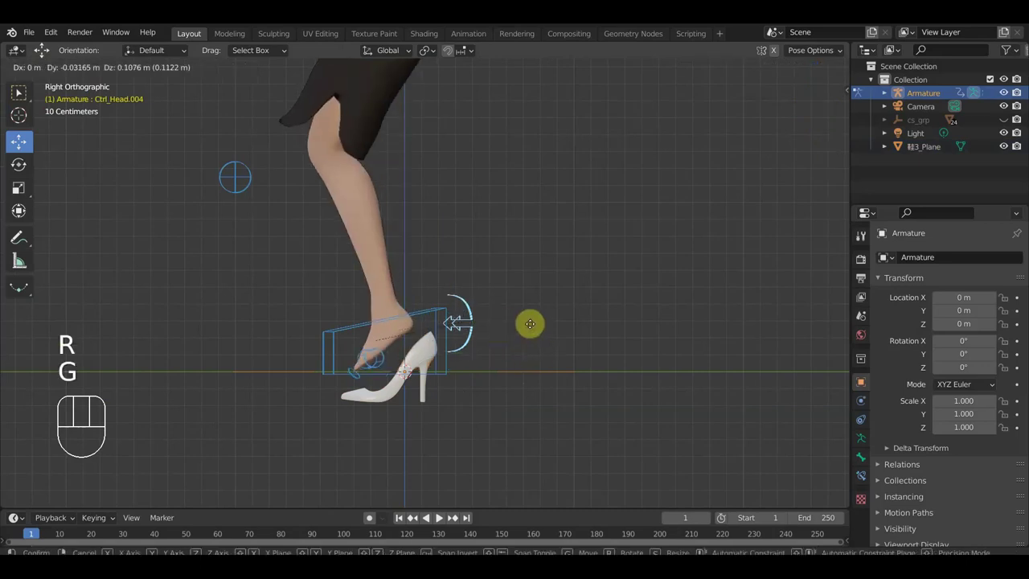
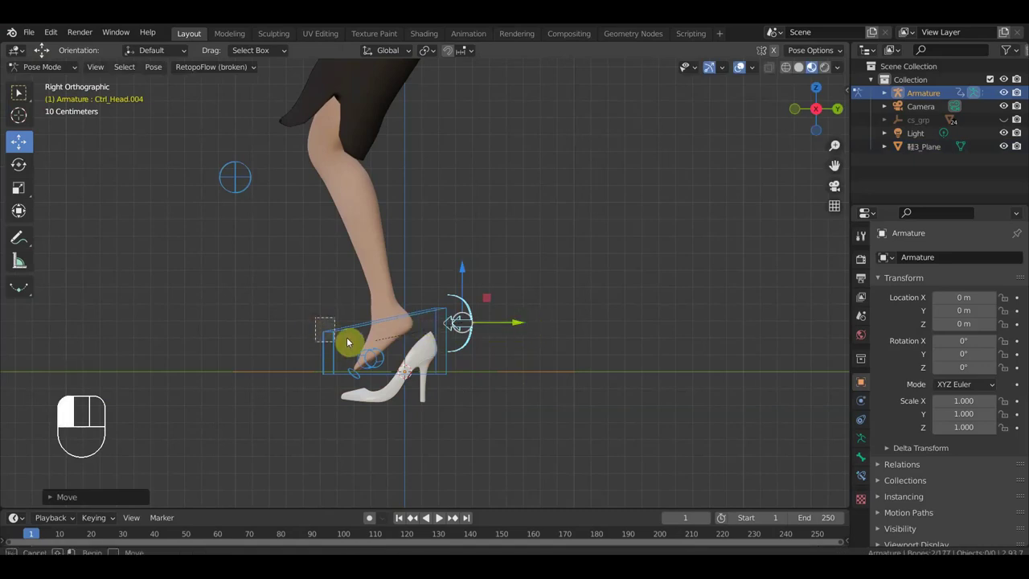
{"action": "key", "text": "g"}
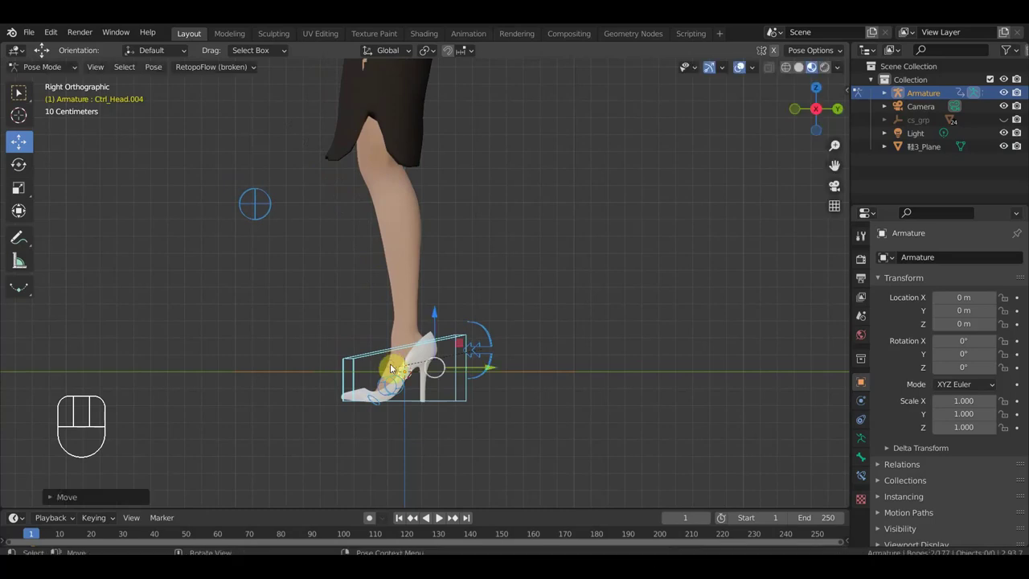
Step: Inspect the shoe against the foot, then insert Location & Rotation keyframes on all bones
{"action": "left_click_drag", "start_coordinate": [615, 371], "coordinate": [594, 364]}
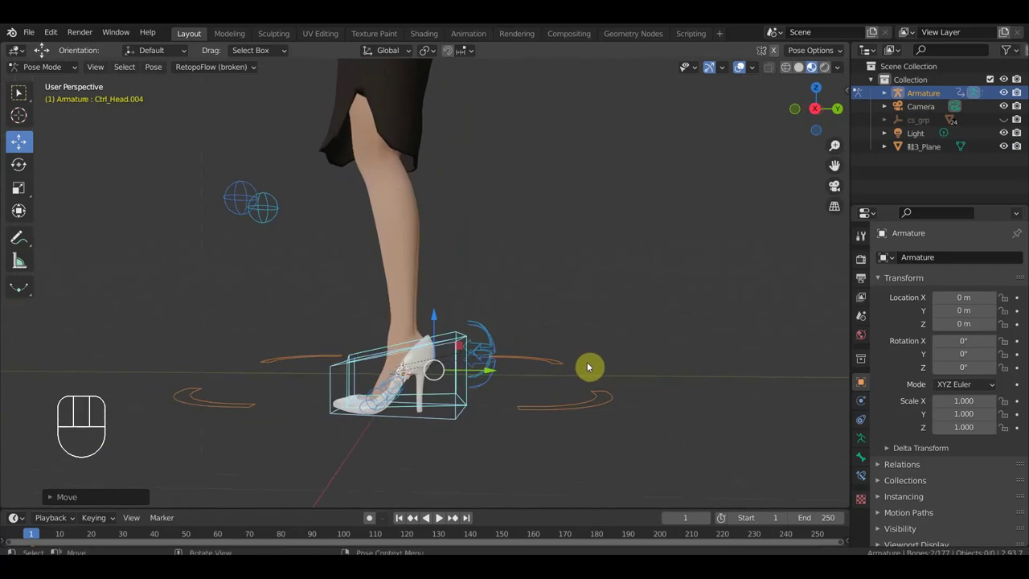
{"action": "key", "text": "KP_1"}
{"action": "key", "text": "KP_3"}
{"action": "key", "text": "KP_3"}
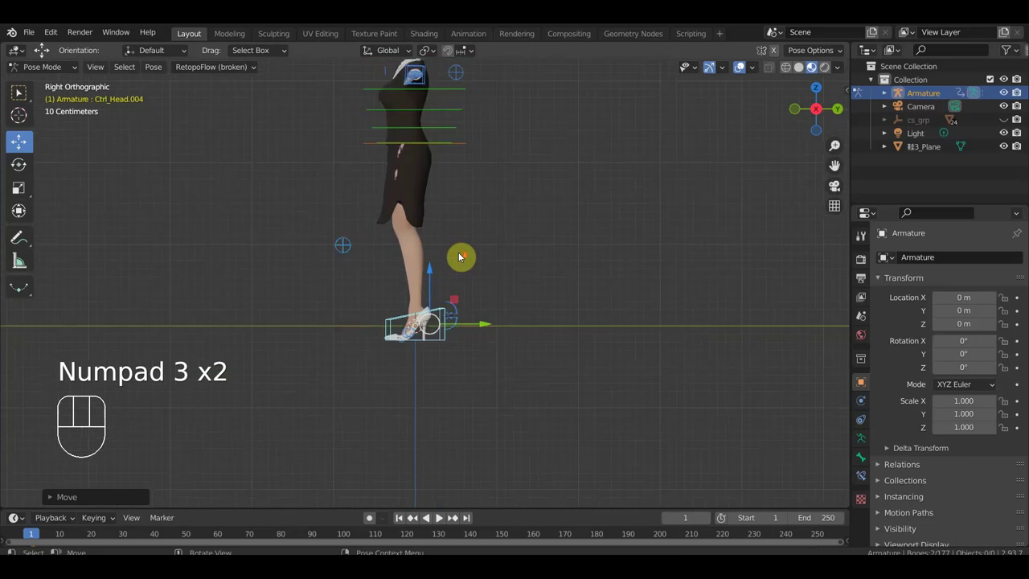
{"action": "left_click_drag", "start_coordinate": [439, 280], "coordinate": [442, 282]}
{"action": "left_click_drag", "start_coordinate": [490, 310], "coordinate": [497, 304]}
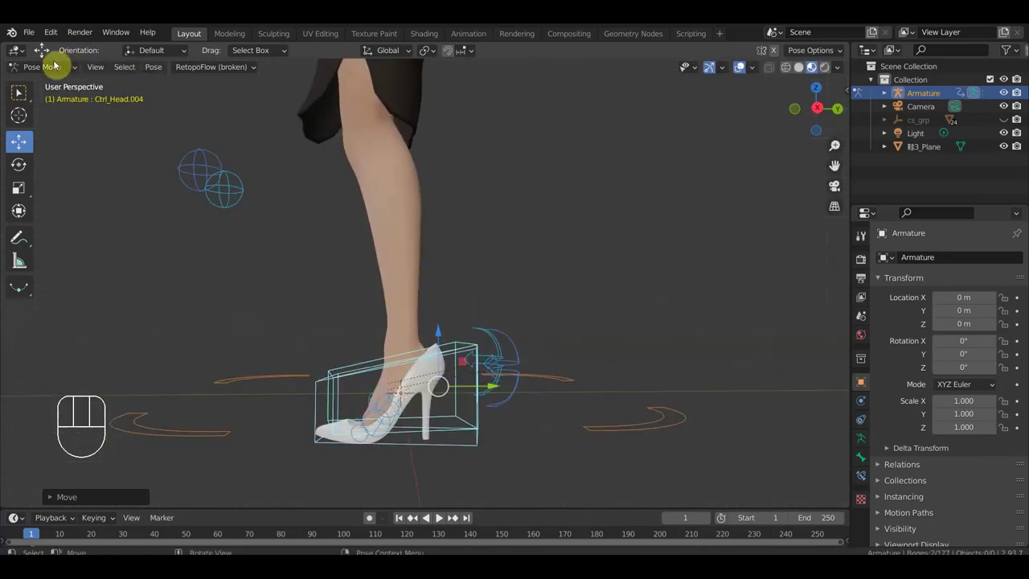
{"action": "key", "text": "a"}
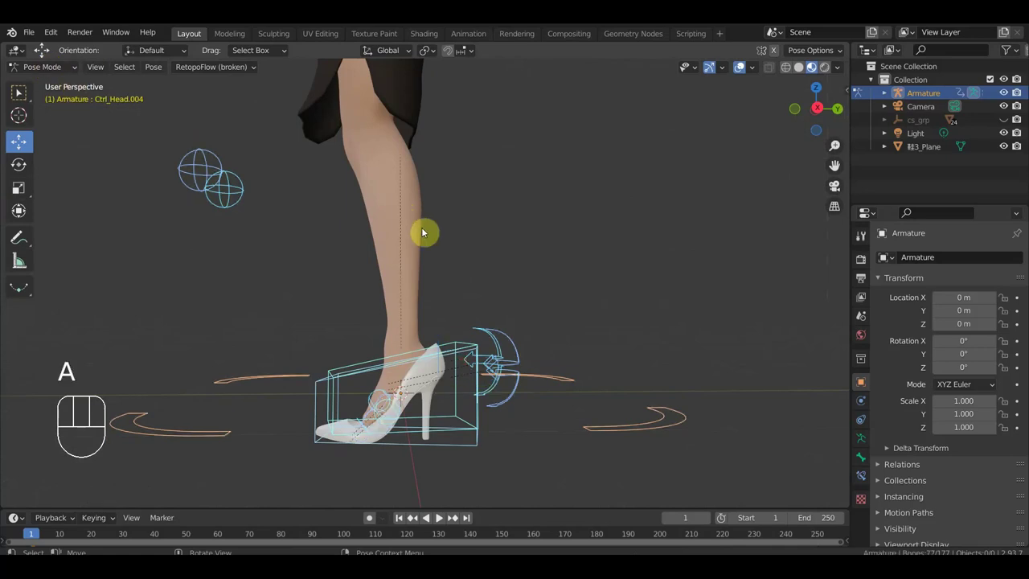
{"action": "key", "text": "i"}
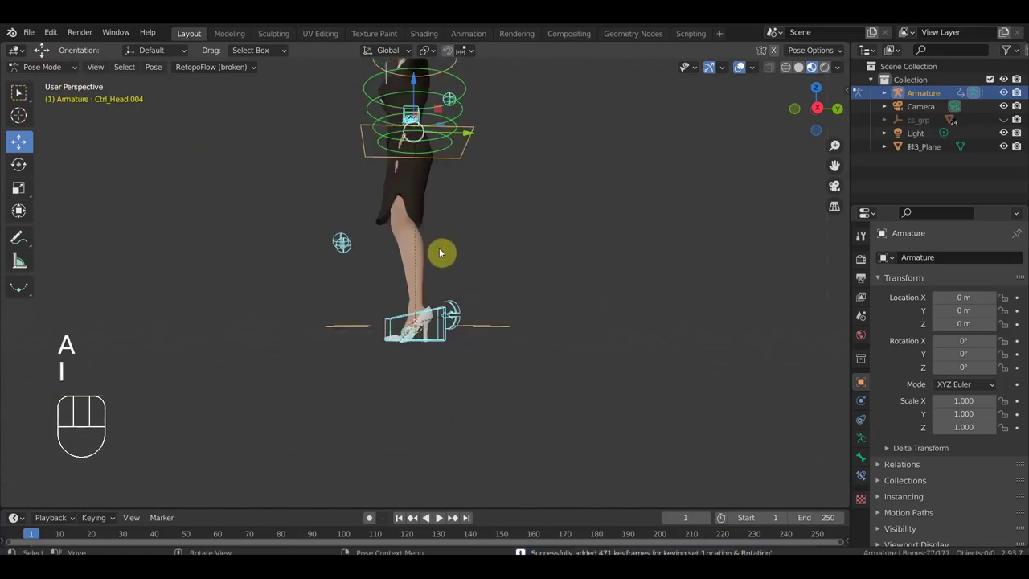
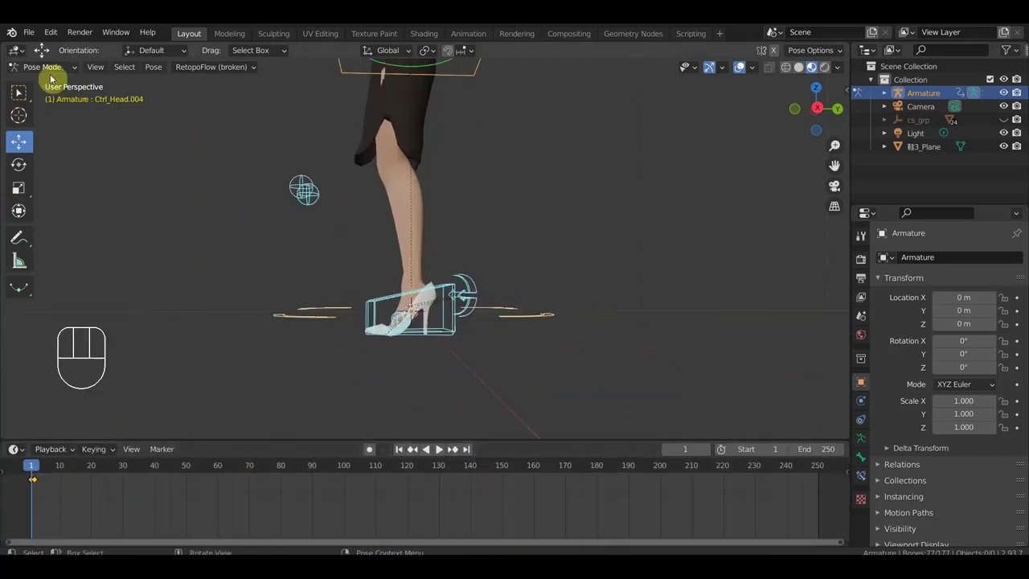
{"action": "left_click_drag", "start_coordinate": [51, 70], "coordinate": [178, 158]}
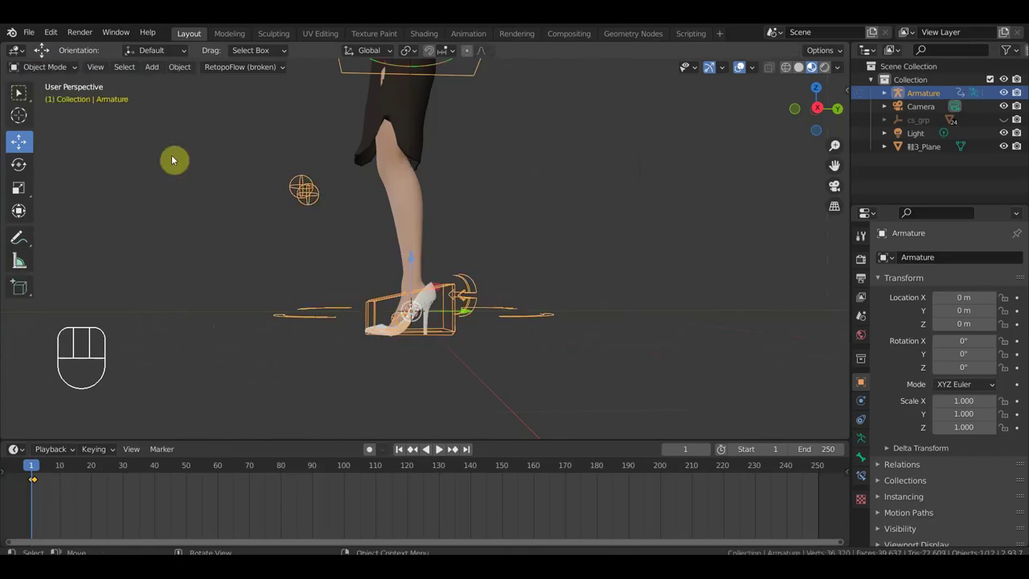
{"action": "left_click", "coordinate": [388, 397]}
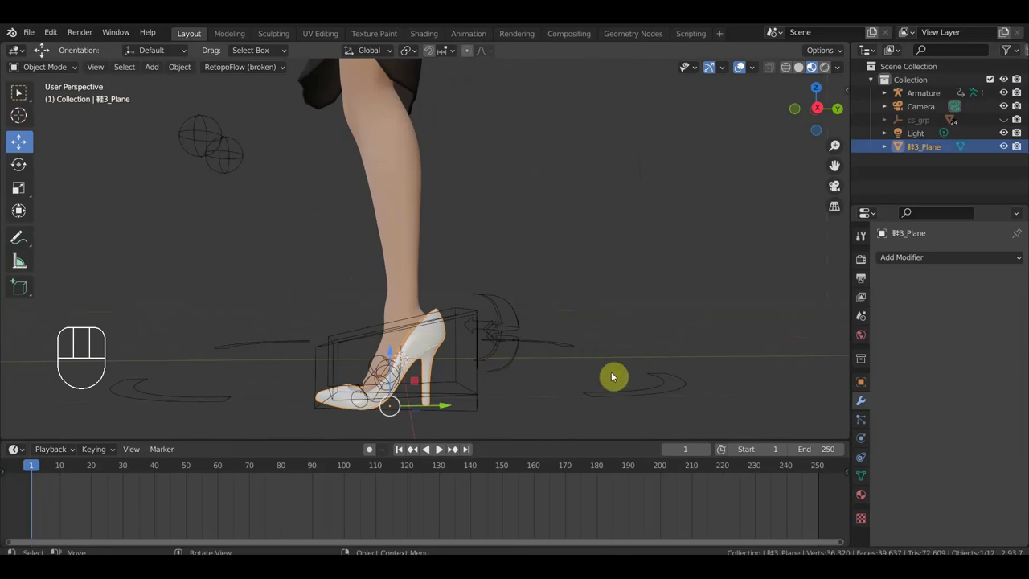
{"action": "key", "text": "s"}
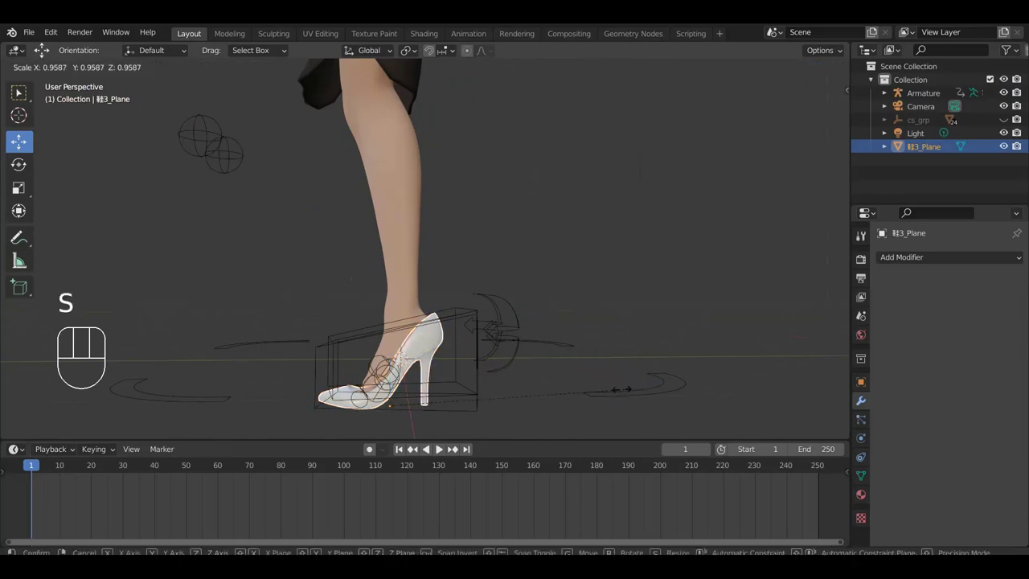
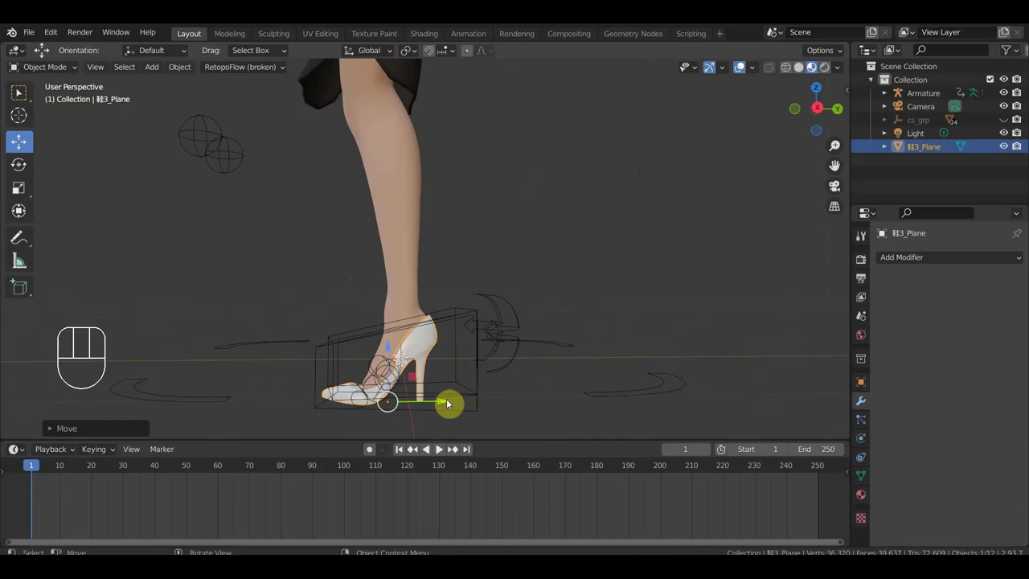
{"action": "middle_click", "coordinate": [479, 430]}
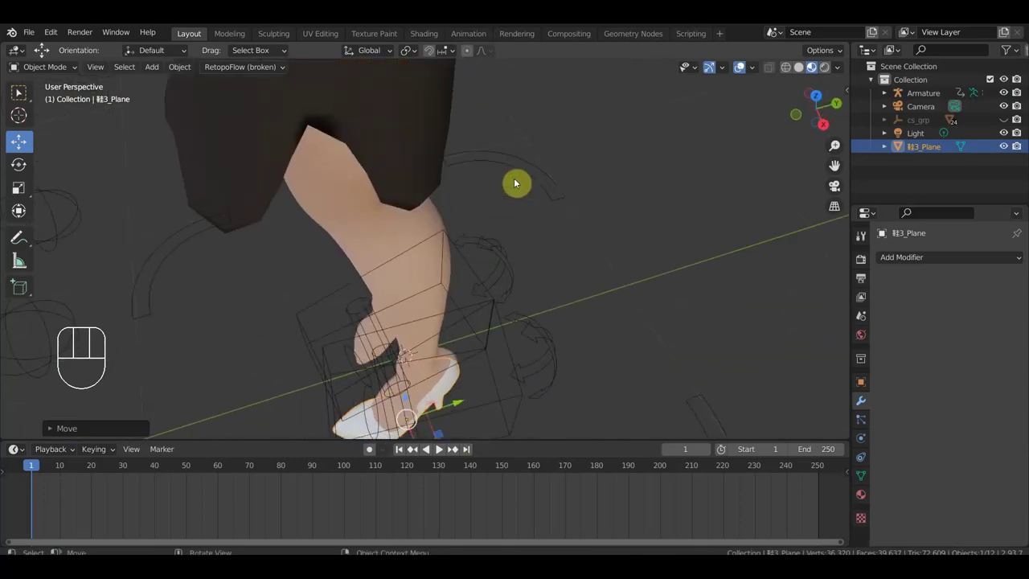
{"action": "left_click_drag", "start_coordinate": [511, 262], "coordinate": [509, 146]}
{"action": "left_click_drag", "start_coordinate": [502, 133], "coordinate": [488, 131]}
{"action": "left_click_drag", "start_coordinate": [510, 152], "coordinate": [508, 155]}
{"action": "key", "text": "KP_3"}
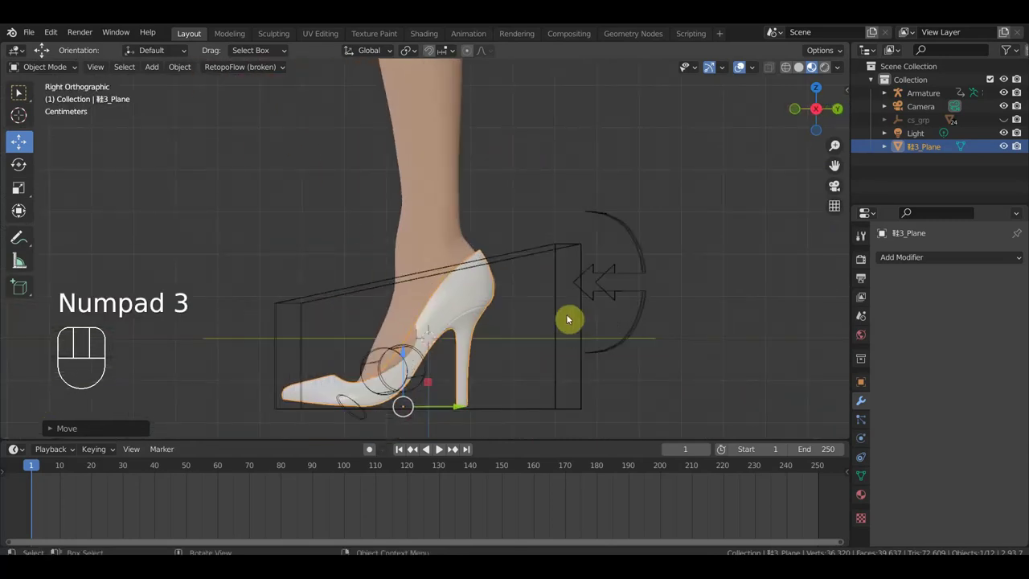
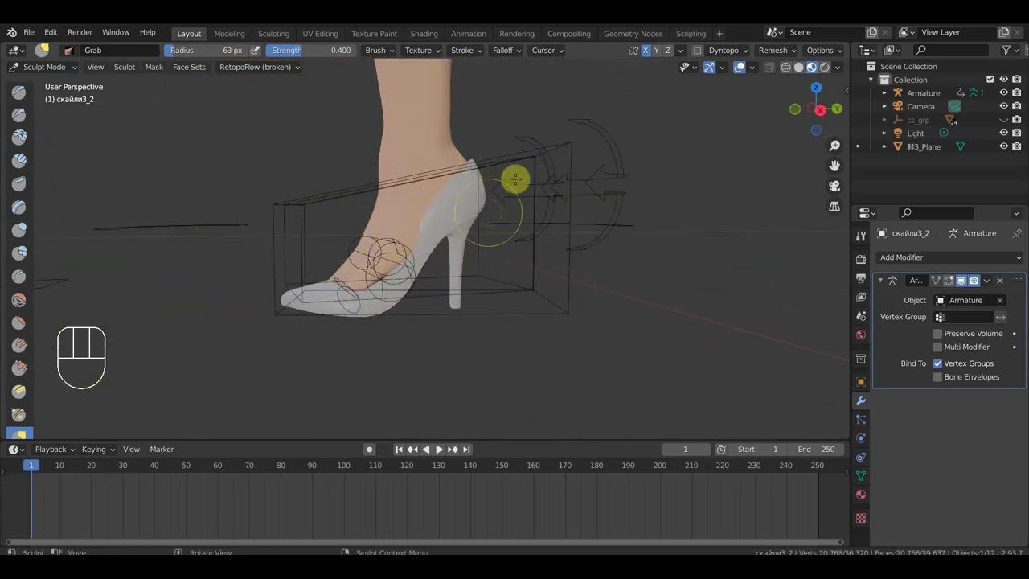
Step: Enlarge the Grab brush radius to about 116 over the shoe
{"action": "key", "text": "f"}
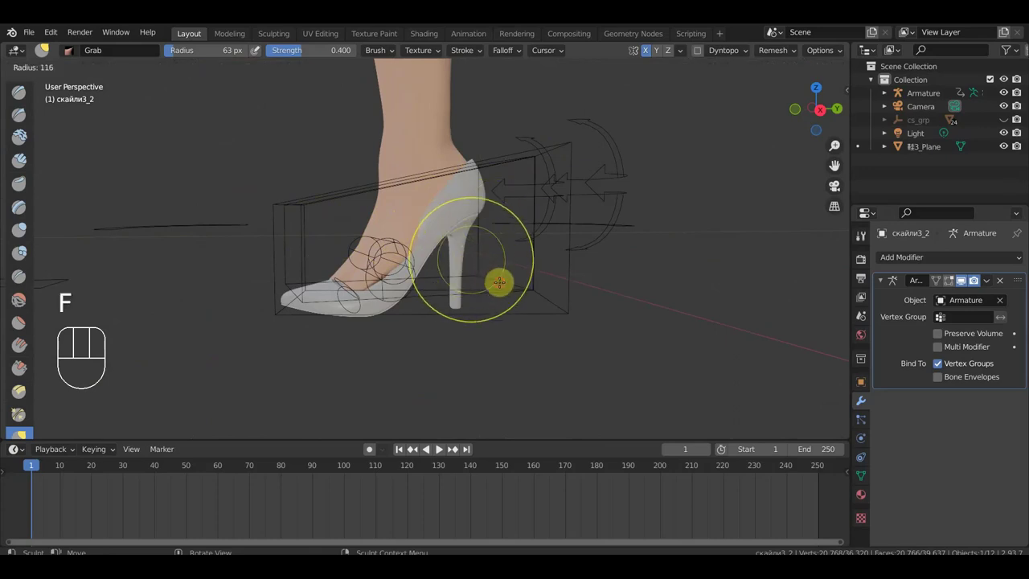
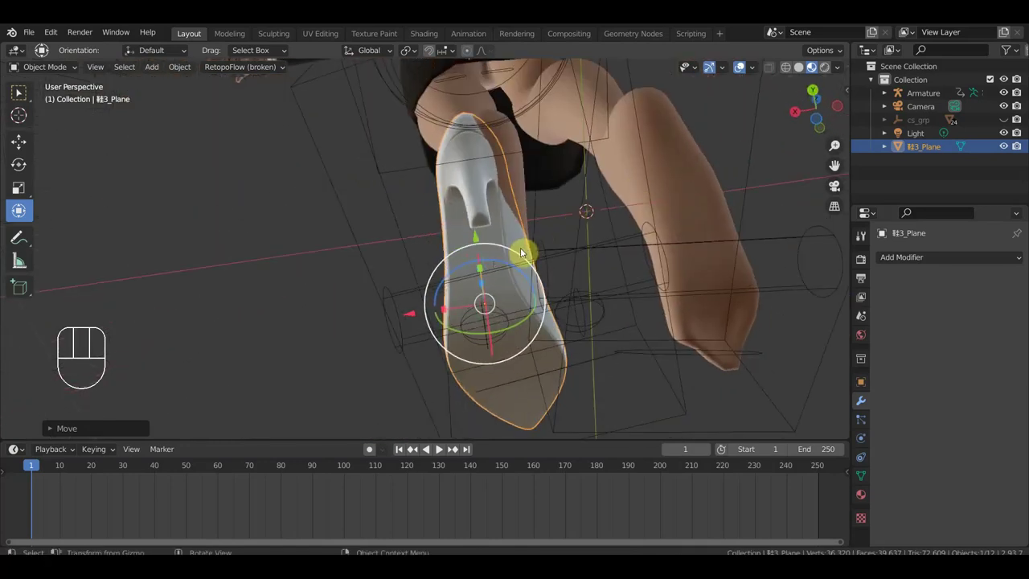
Step: Orbit the view to inspect the shoe from the side
{"action": "left_click_drag", "start_coordinate": [526, 252], "coordinate": [534, 261]}
{"action": "left_click_drag", "start_coordinate": [544, 313], "coordinate": [458, 365]}
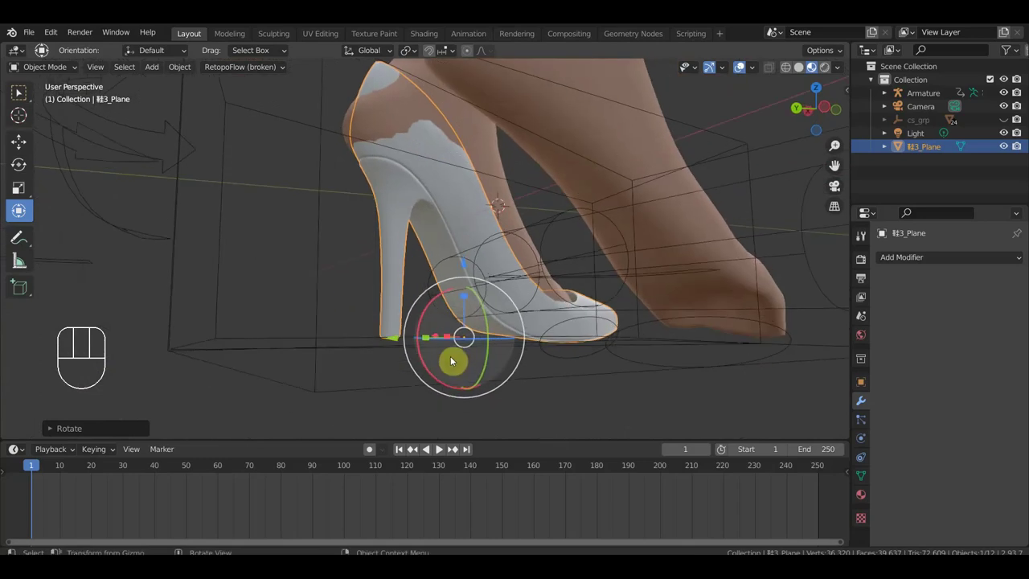
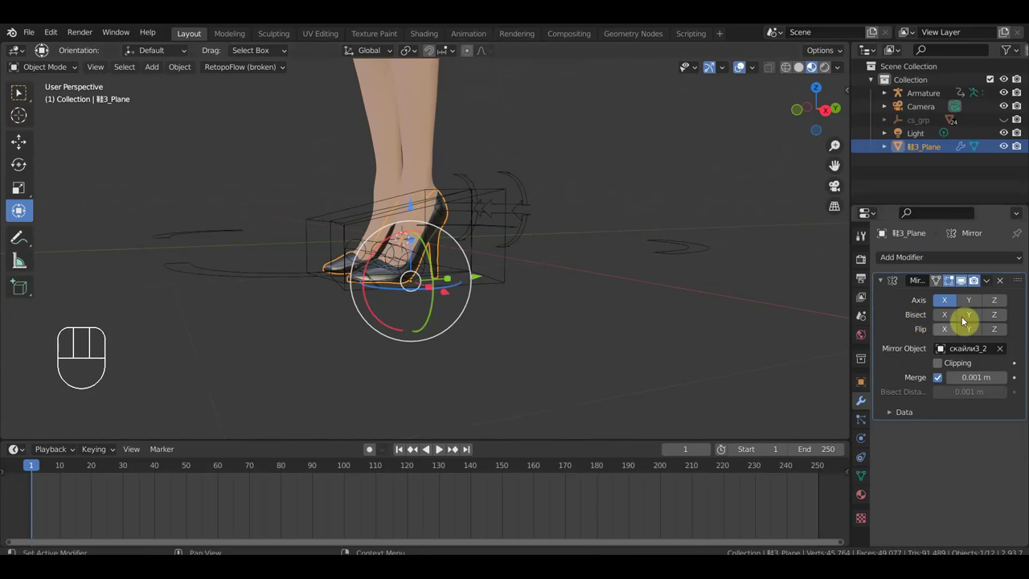
Step: Apply the Mirror modifier so both shoes become real geometry, then add the armature to the selection
{"action": "left_click_drag", "start_coordinate": [991, 284], "coordinate": [664, 283]}
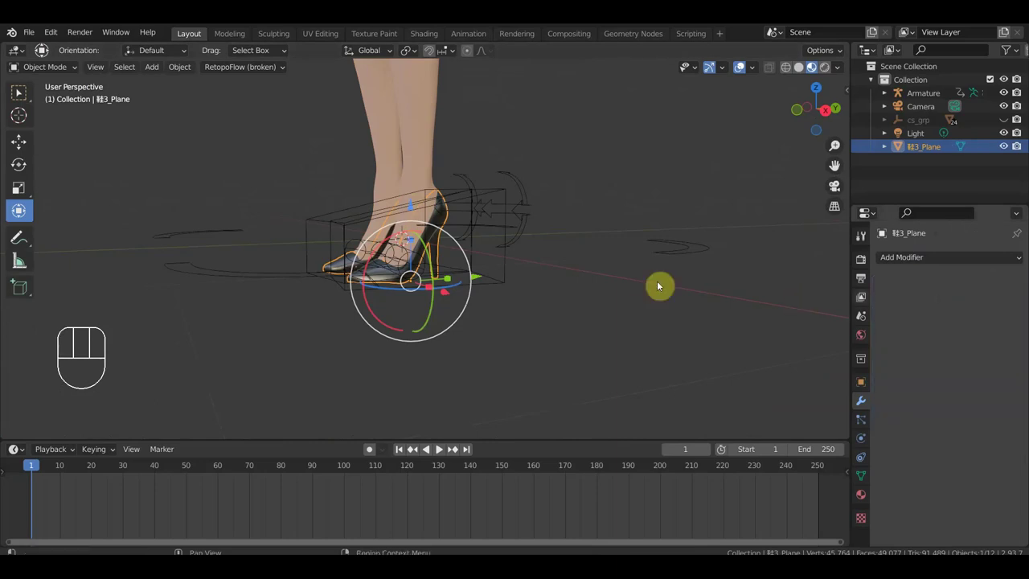
{"action": "key", "text": "KP_1"}
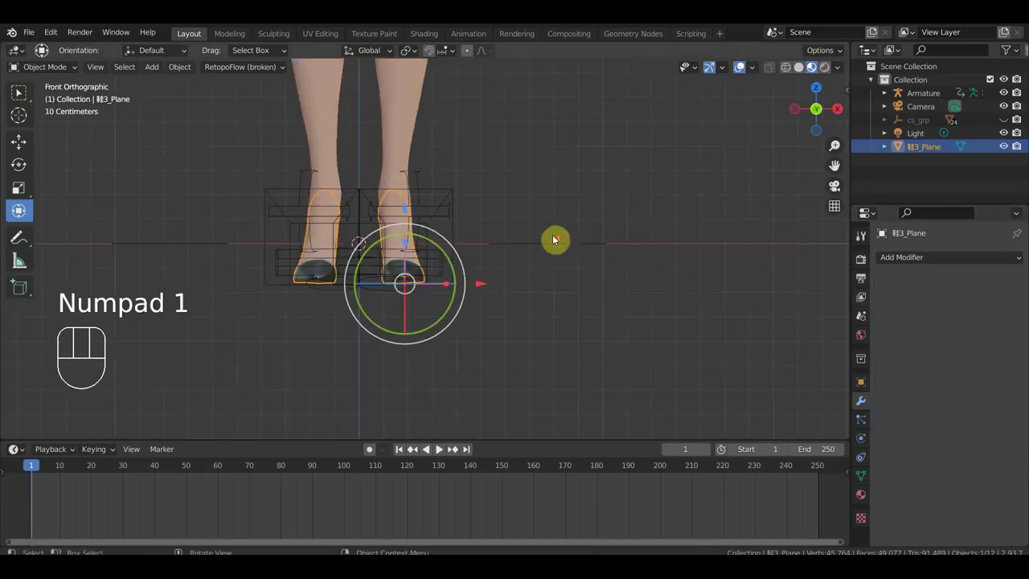
{"action": "left_click_drag", "start_coordinate": [363, 282], "coordinate": [388, 353]}
{"action": "left_click_drag", "start_coordinate": [498, 305], "coordinate": [327, 292]}
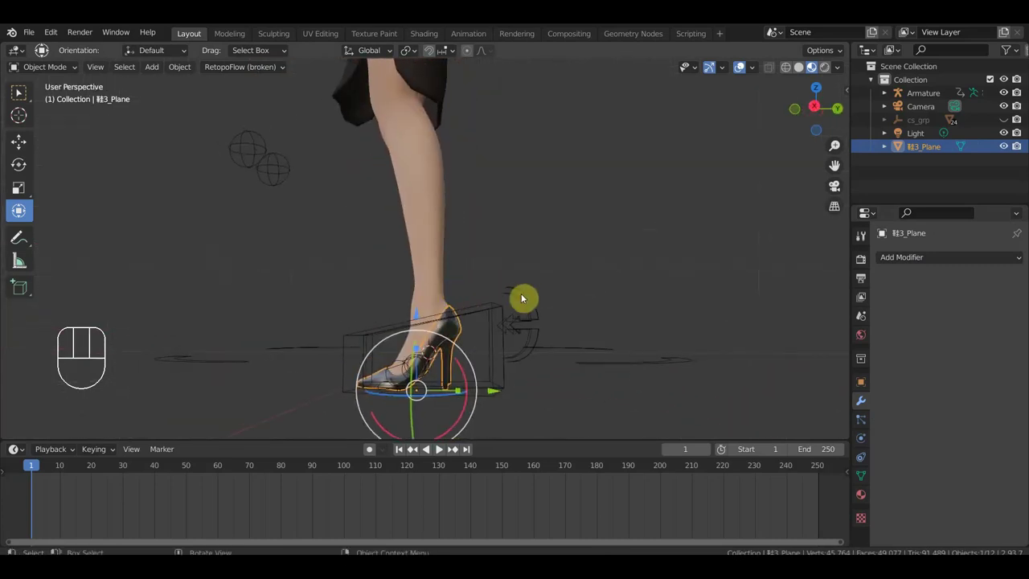
{"action": "left_click_drag", "start_coordinate": [530, 329], "coordinate": [555, 360]}
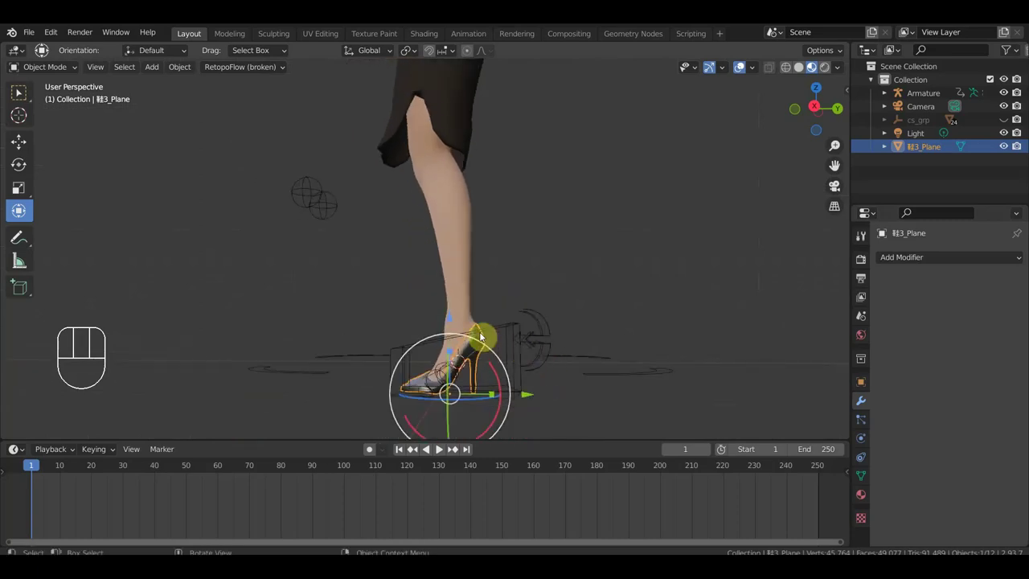
{"action": "left_click", "coordinate": [543, 341]}
Step: Parent the black shoes to the armature With Armature Deform via Ctrl+P
{"action": "key", "text": "ctrl+shift+c"}
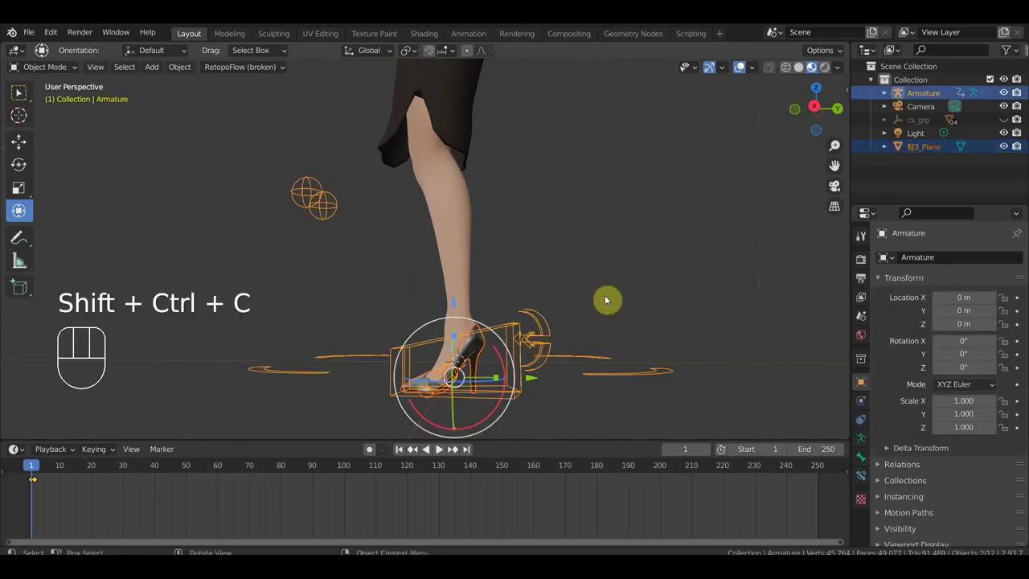
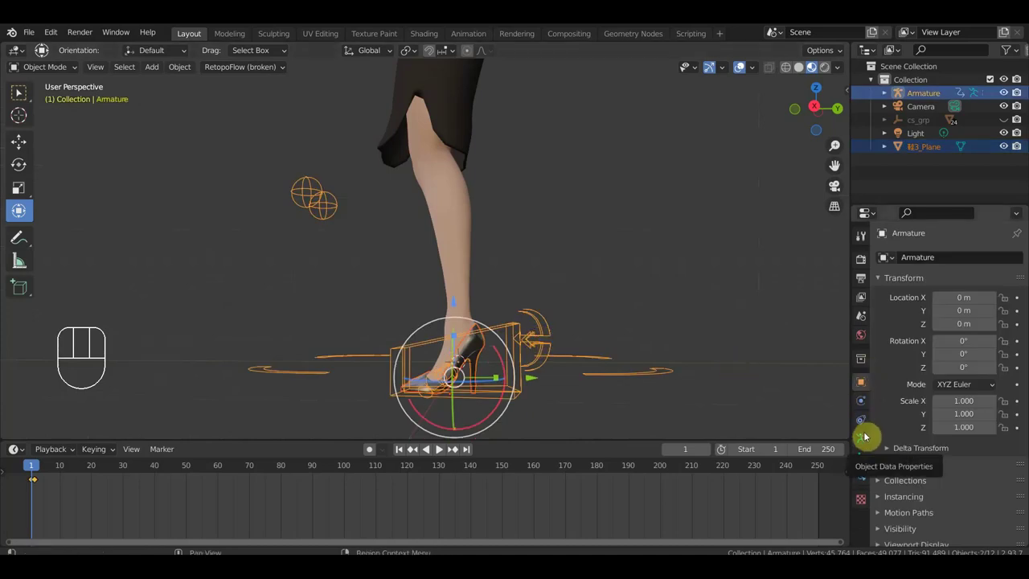
{"action": "key", "text": "ctrl+p"}
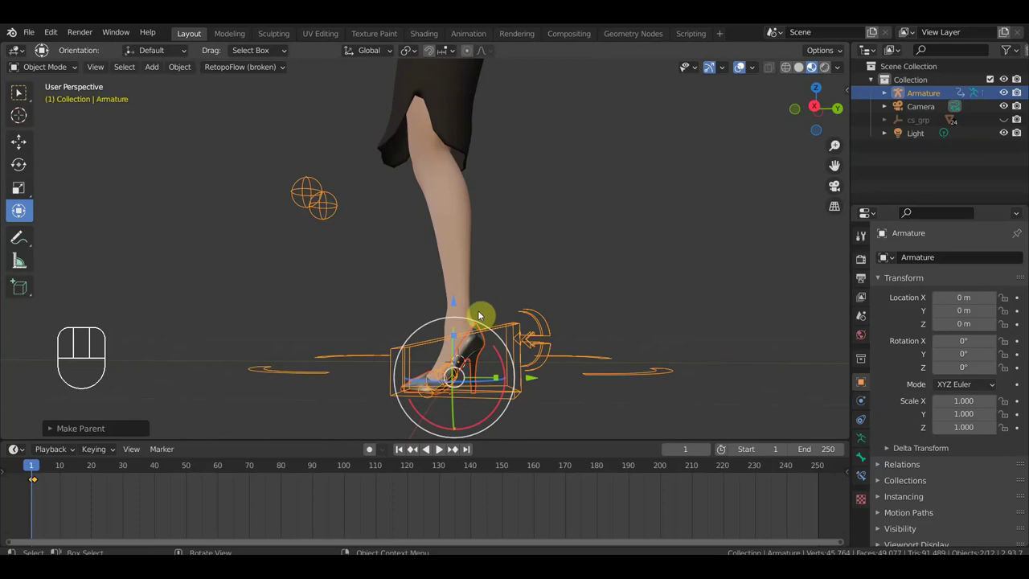
Step: Apply the shoe's Data Transfer vertex groups so only its Armature modifier remains, then check in side view
{"action": "left_click", "coordinate": [478, 351]}
{"action": "left_click_drag", "start_coordinate": [931, 259], "coordinate": [657, 296]}
{"action": "left_click", "coordinate": [990, 423]}
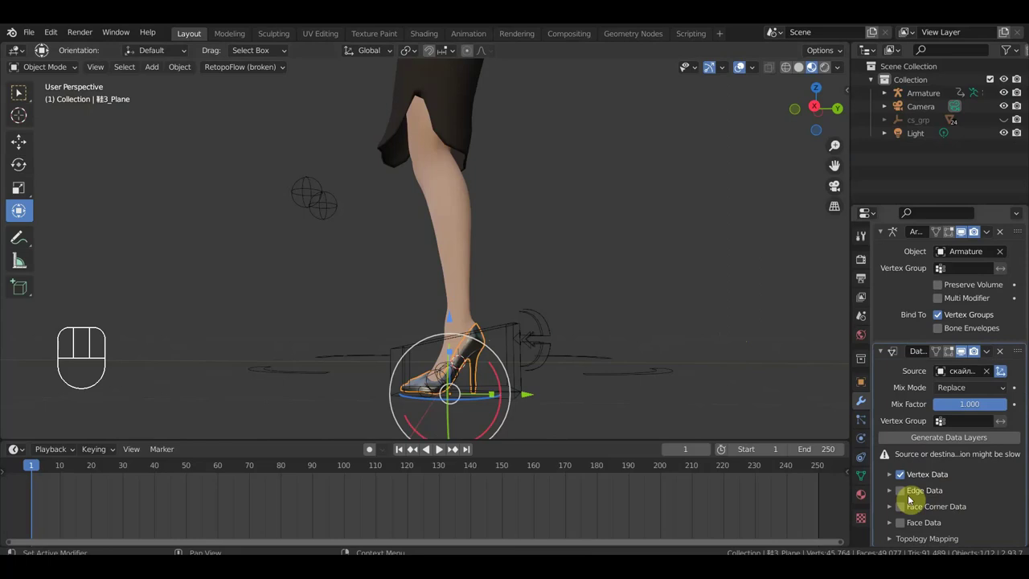
{"action": "left_click", "coordinate": [894, 477]}
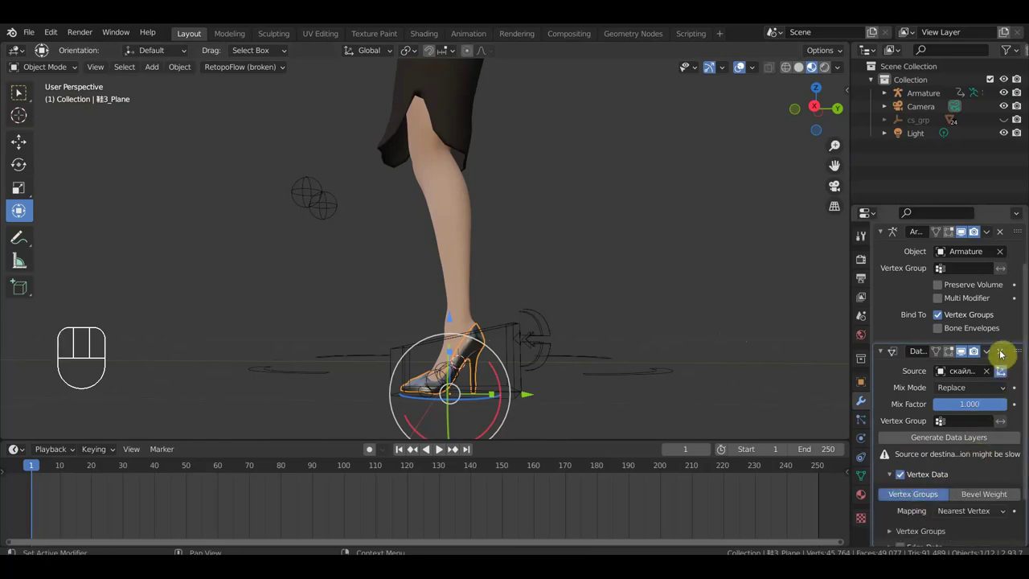
{"action": "left_click_drag", "start_coordinate": [991, 353], "coordinate": [669, 316]}
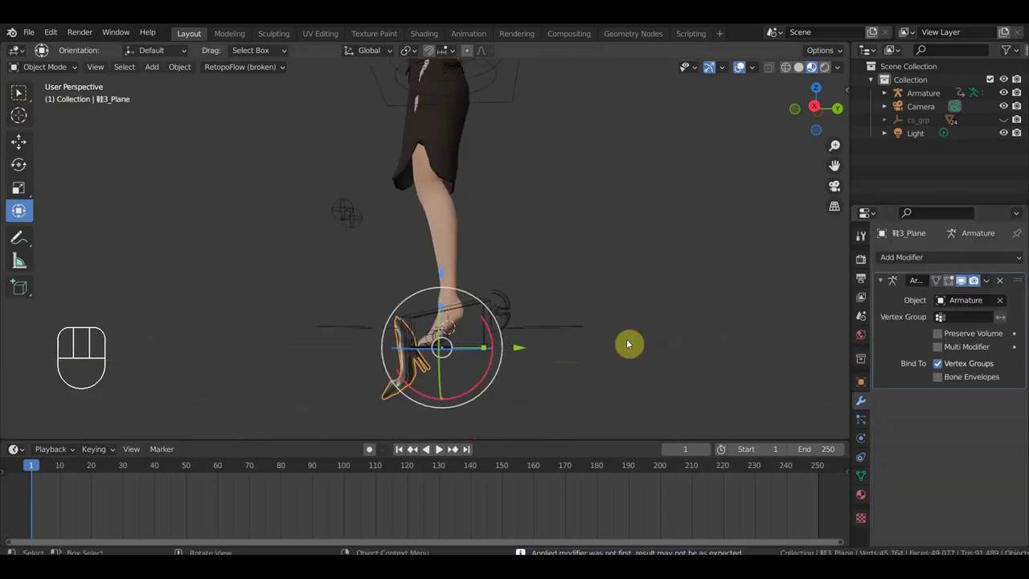
{"action": "key", "text": "KP_3"}
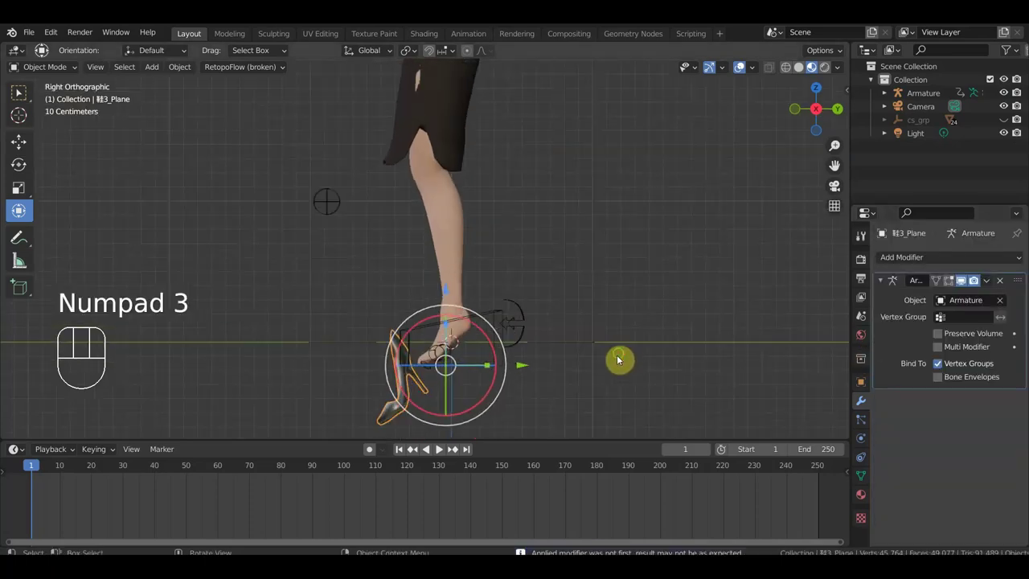
{"action": "left_click_drag", "start_coordinate": [638, 326], "coordinate": [640, 298]}
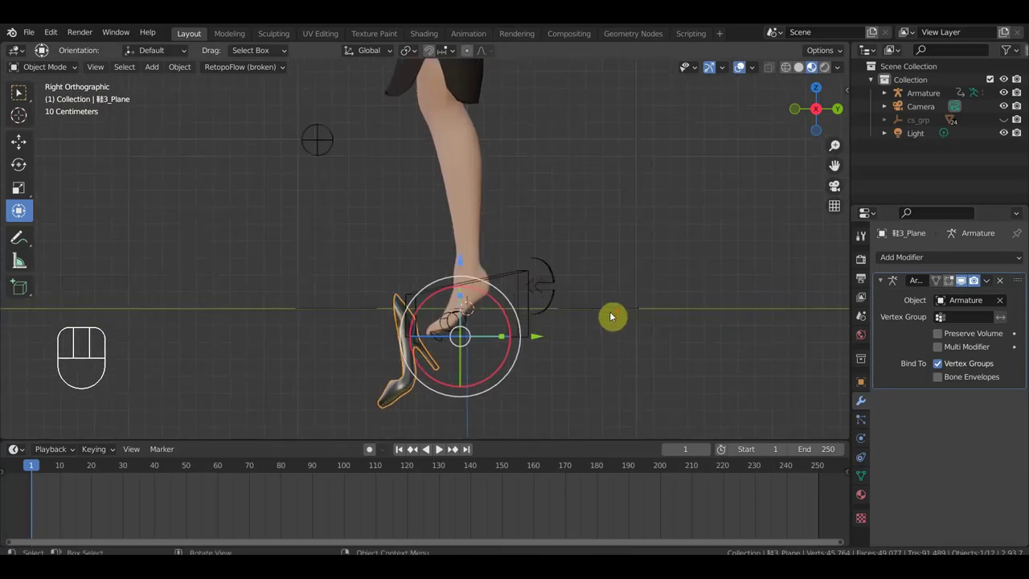
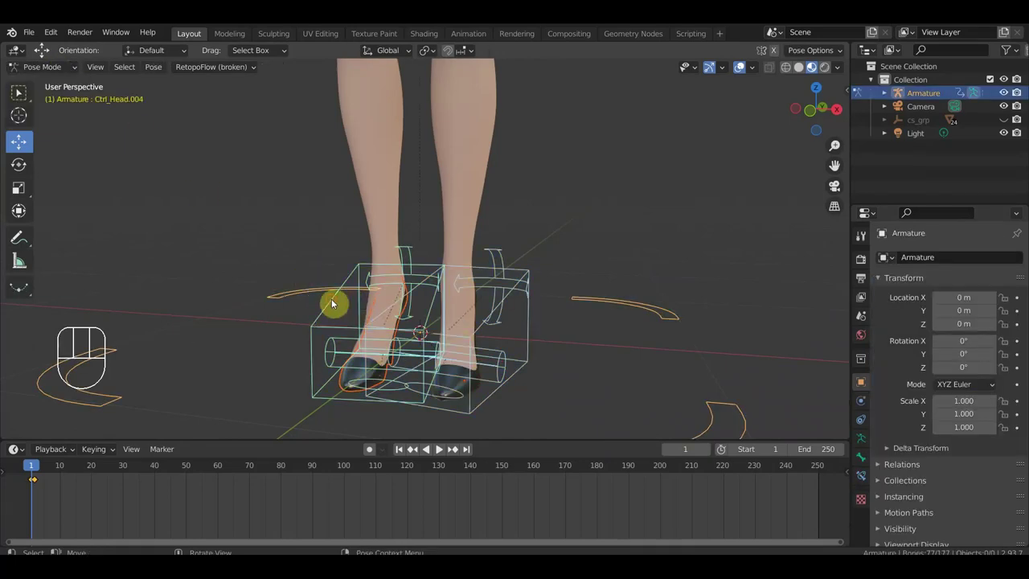
Step: Undo the parenting attempt and orbit to a close side look at the shoe
{"action": "key", "text": "ctrl+p"}
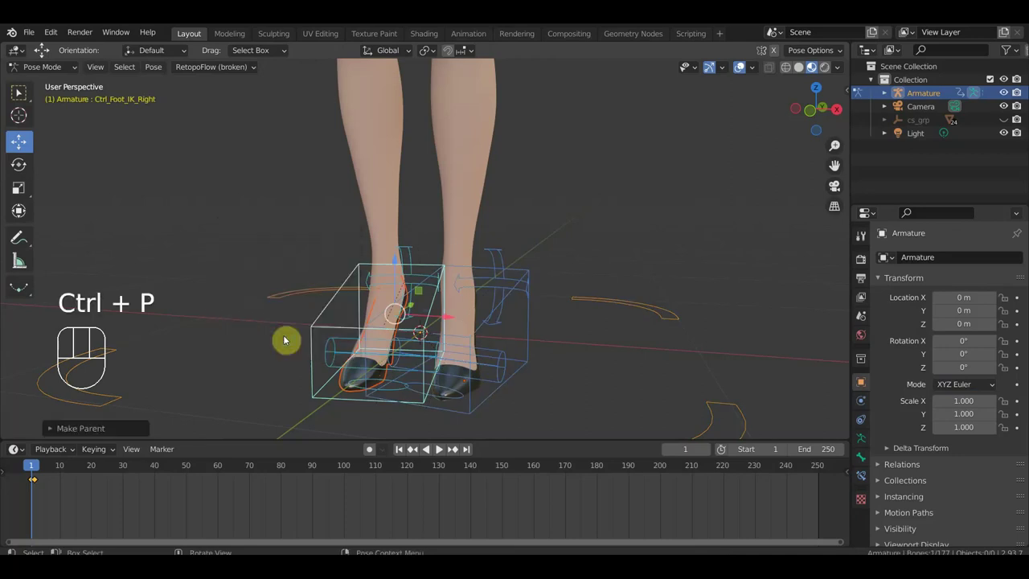
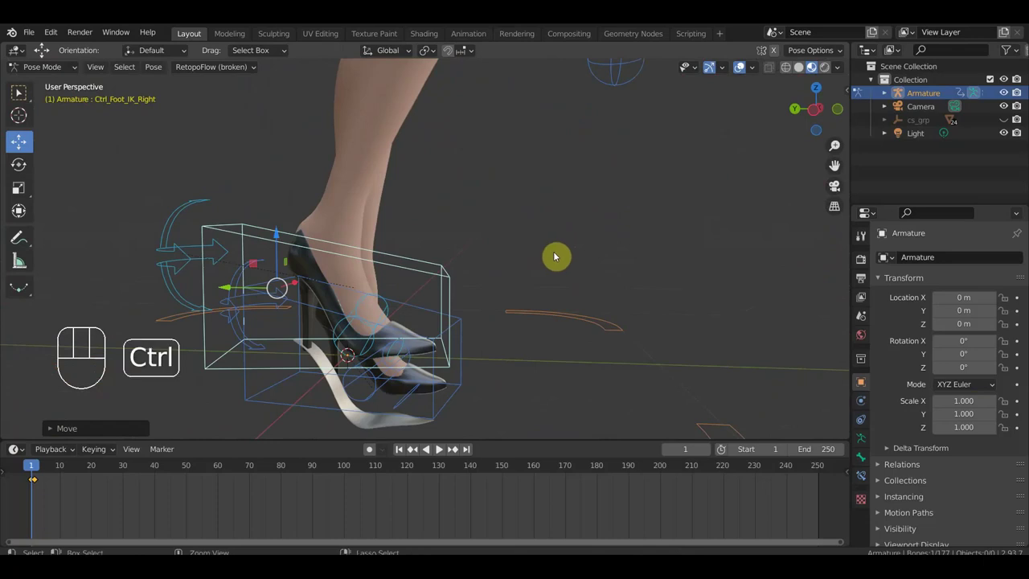
{"action": "key", "text": "ctrl+z"}
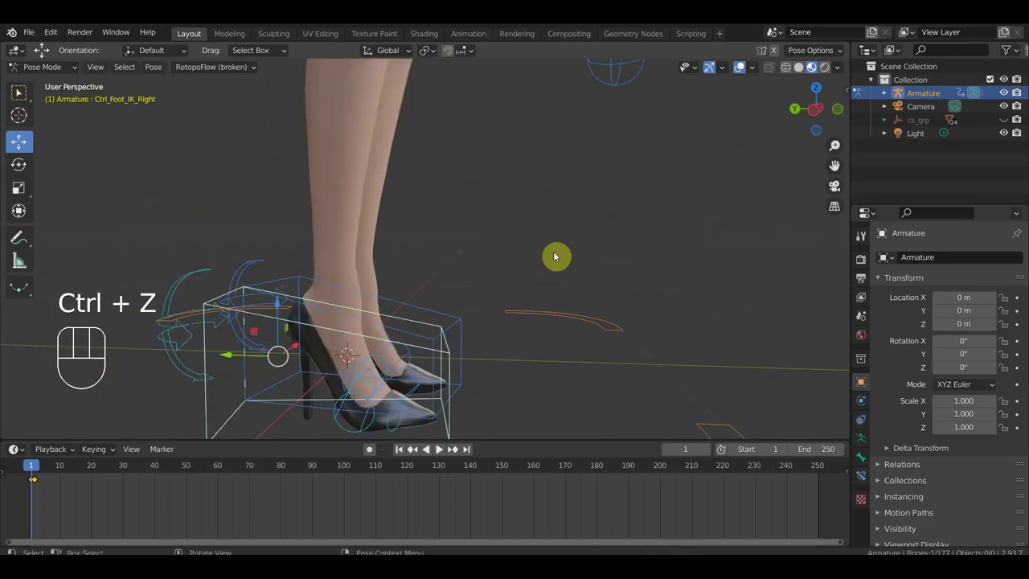
{"action": "left_click_drag", "start_coordinate": [623, 306], "coordinate": [653, 322]}
{"action": "left_click_drag", "start_coordinate": [637, 322], "coordinate": [622, 248]}
{"action": "left_click_drag", "start_coordinate": [607, 256], "coordinate": [369, 278]}
{"action": "key", "text": "KP_1"}
{"action": "left_click_drag", "start_coordinate": [492, 307], "coordinate": [389, 303]}
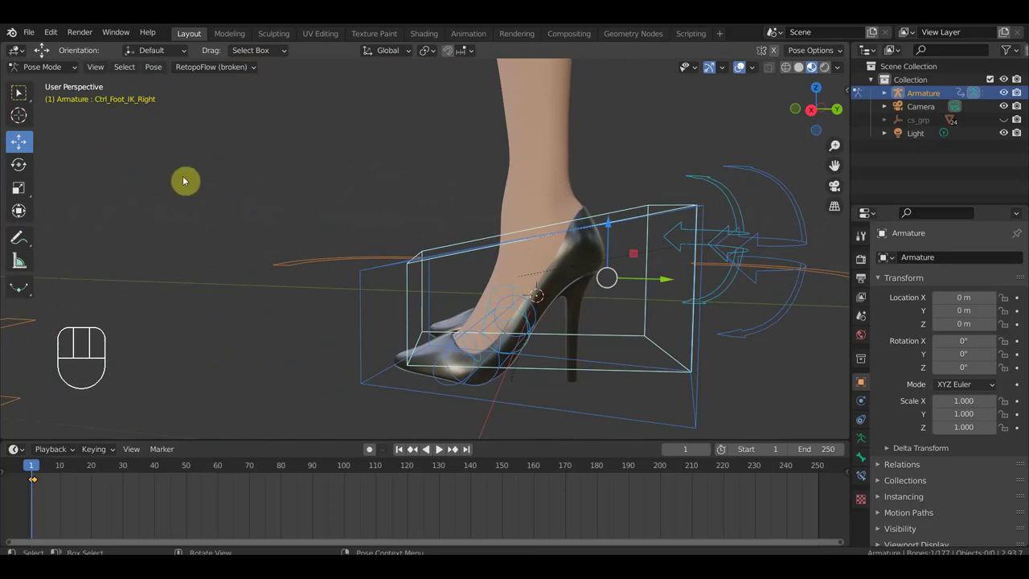
Step: Step back through undo, then test Ctrl_Foot_IK_Right against the shoe
{"action": "key", "text": "ctrl+z"}
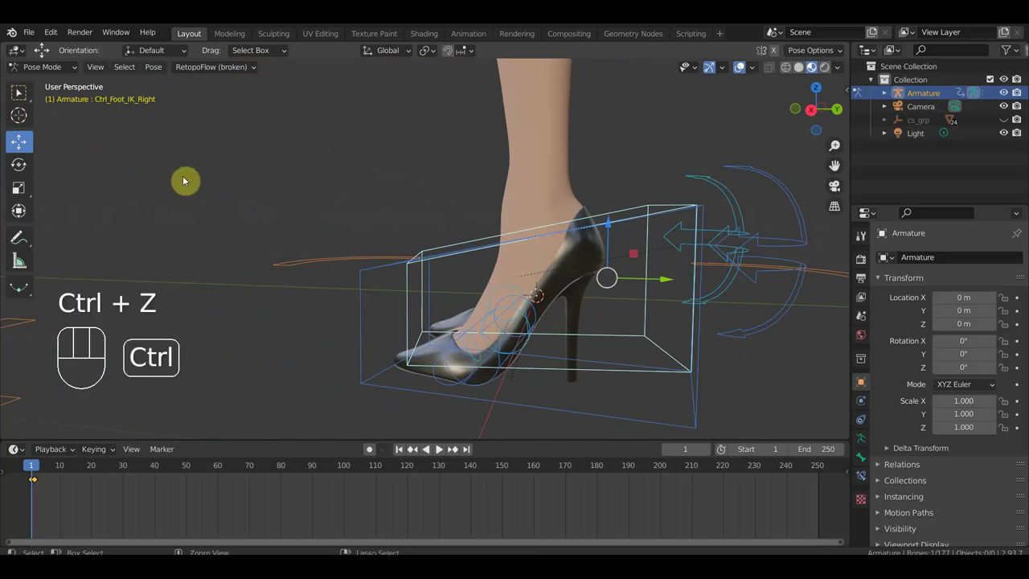
{"action": "key", "text": "ctrl+z"}
{"action": "key", "text": "ctrl+z"}
{"action": "key", "text": "ctrl+z"}
{"action": "key", "text": "ctrl+z"}
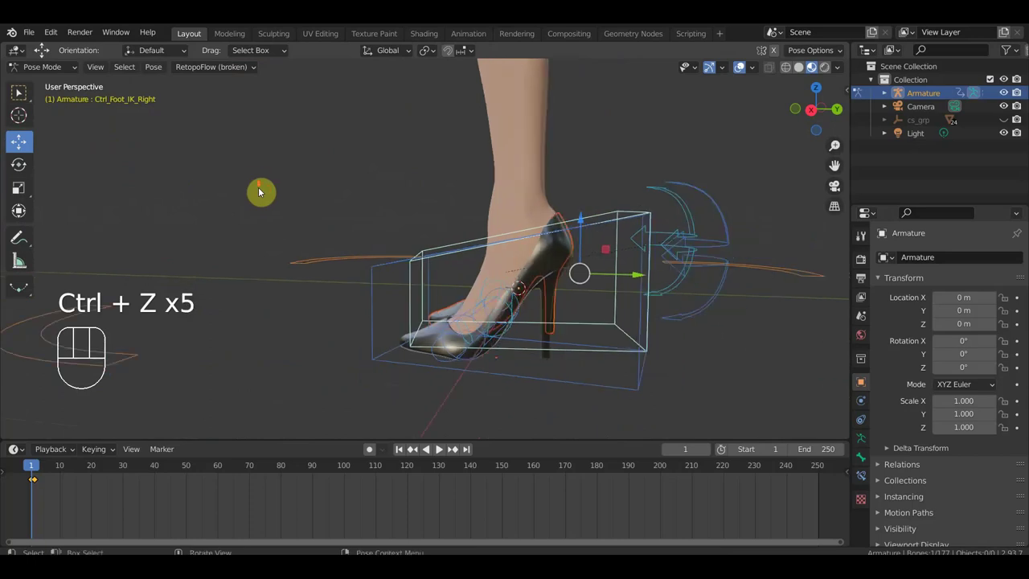
{"action": "left_click", "coordinate": [535, 253]}
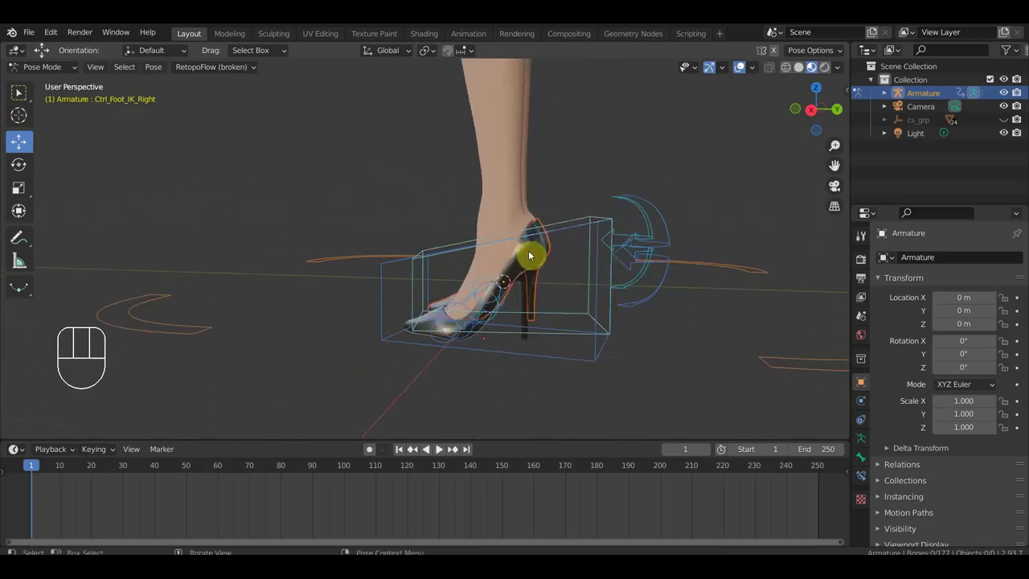
{"action": "left_click_drag", "start_coordinate": [556, 258], "coordinate": [565, 263]}
Step: Return the armature to Object Mode and select the right shoe 靴3_Plane.001
{"action": "left_click", "coordinate": [537, 266]}
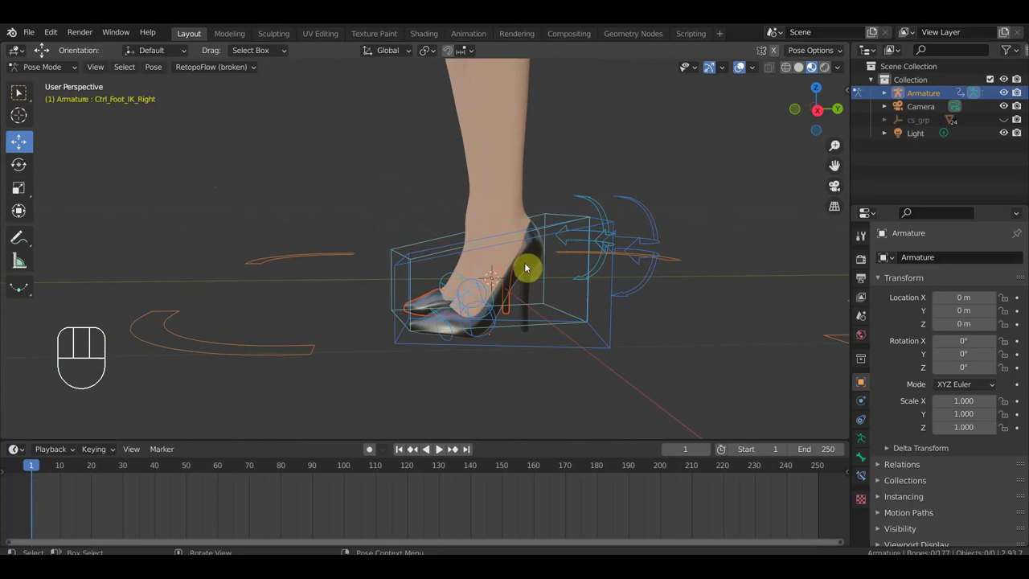
{"action": "left_click_drag", "start_coordinate": [544, 269], "coordinate": [512, 277]}
{"action": "left_click_drag", "start_coordinate": [59, 68], "coordinate": [522, 305]}
{"action": "left_click", "coordinate": [519, 351]}
{"action": "left_click", "coordinate": [553, 310]}
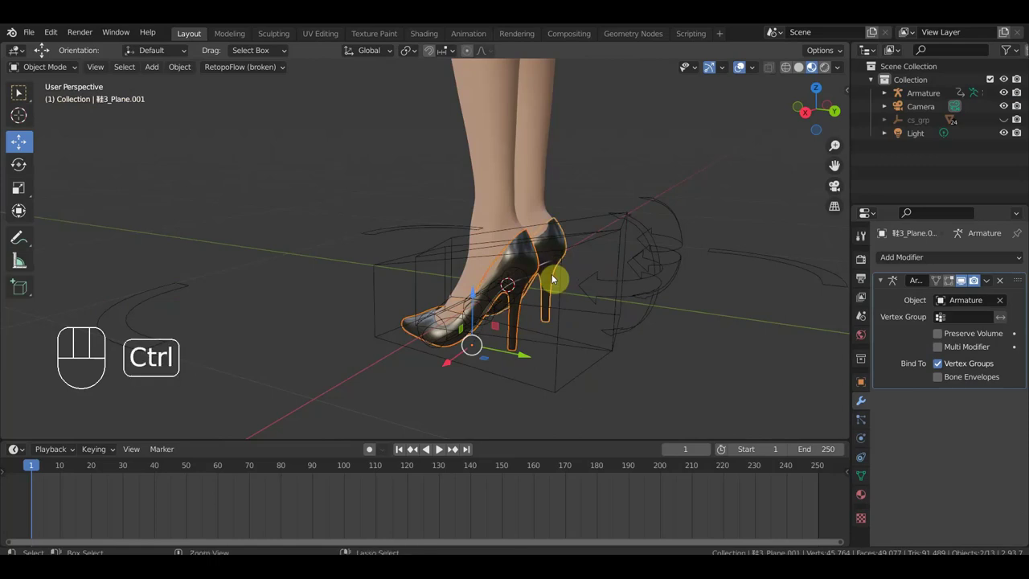
Step: Re-parent the right shoe to the armature and add a Data Transfer modifier to it
{"action": "key", "text": "alt+p"}
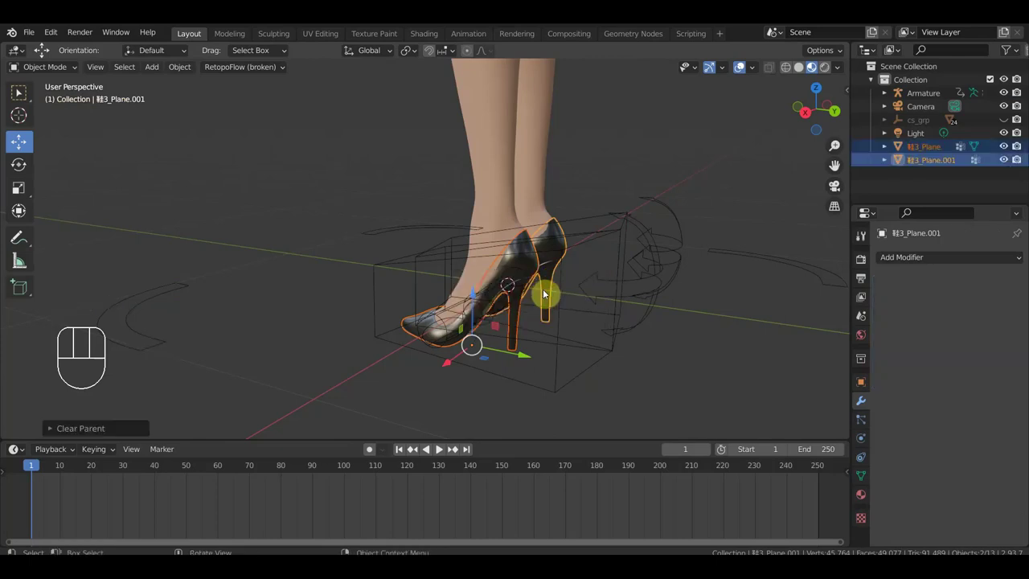
{"action": "key", "text": "ctrl+p"}
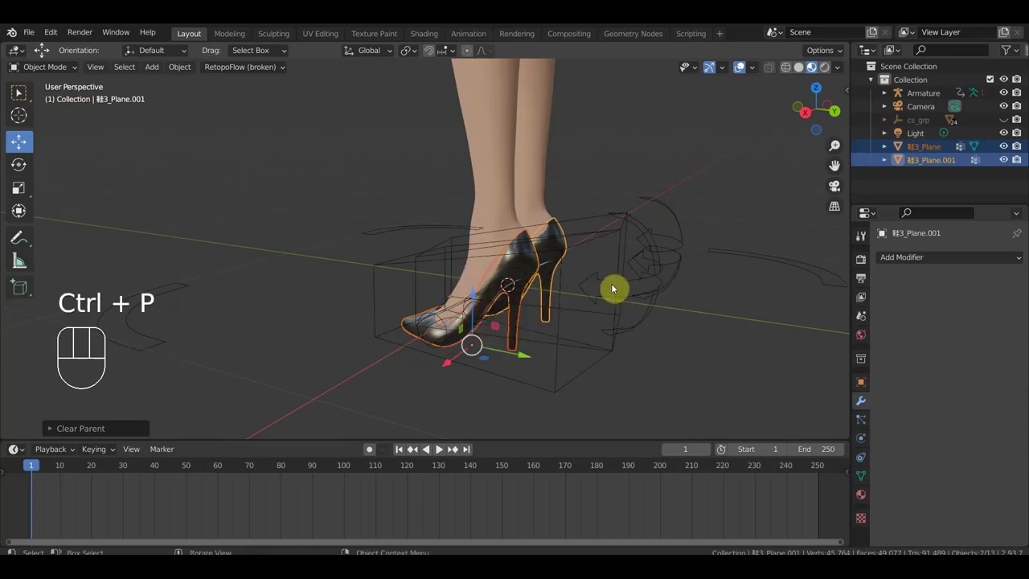
{"action": "left_click", "coordinate": [609, 235]}
{"action": "key", "text": "ctrl+p"}
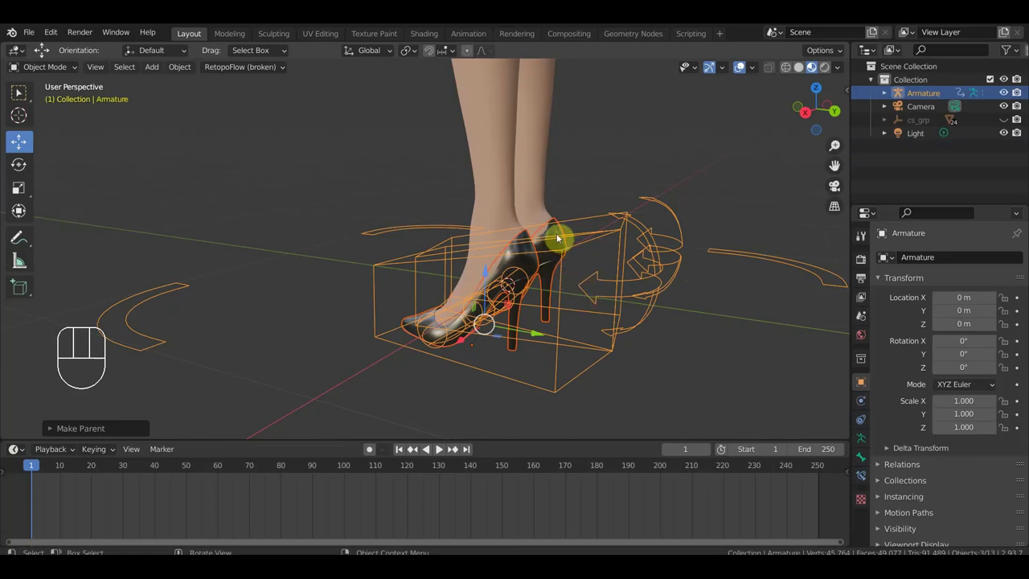
{"action": "left_click", "coordinate": [564, 230]}
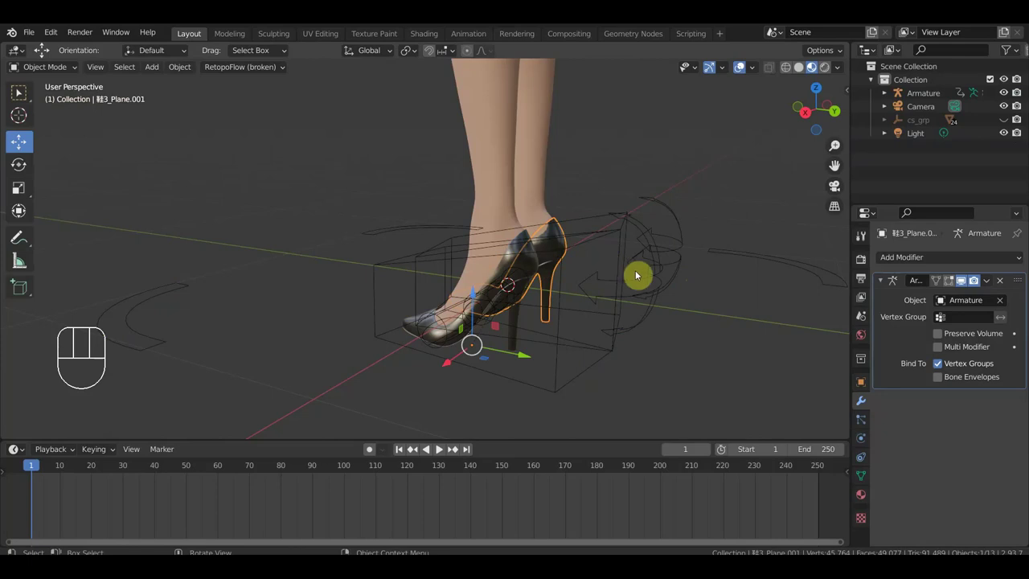
{"action": "left_click_drag", "start_coordinate": [913, 252], "coordinate": [662, 300]}
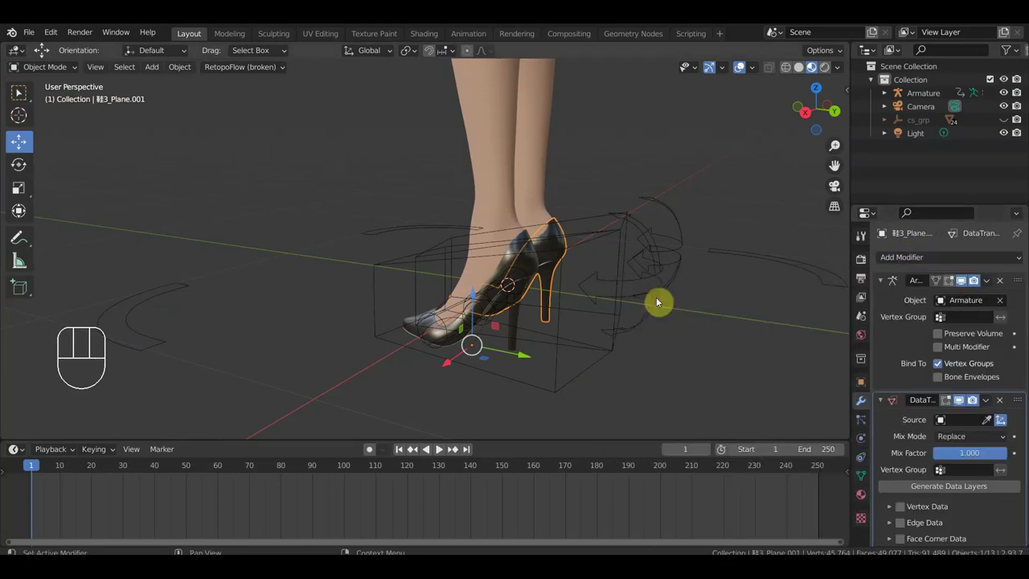
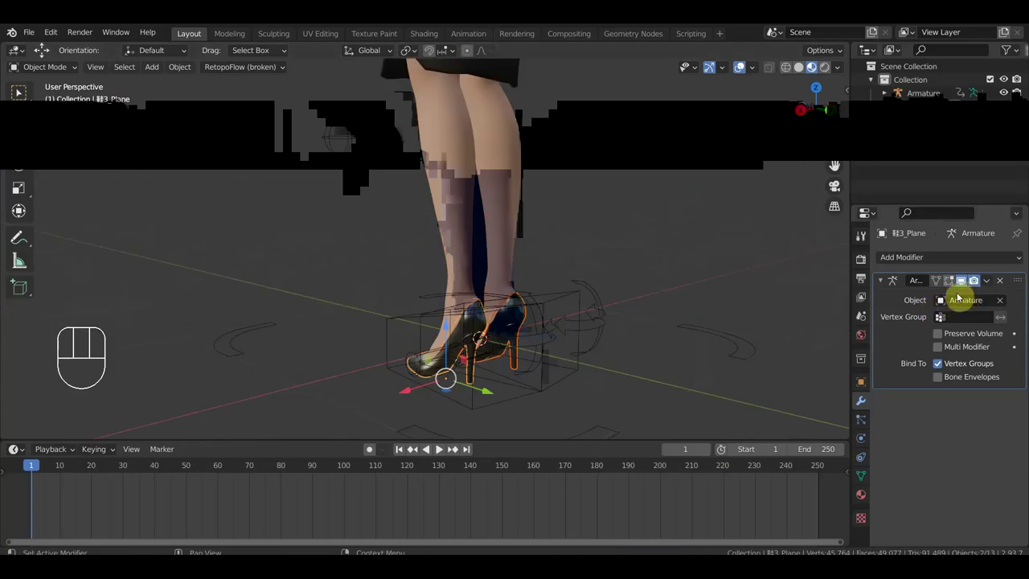
Step: Join into the body mesh скайлиз3_2 and bind it to the armature with automatic weights
{"action": "left_click", "coordinate": [519, 233]}
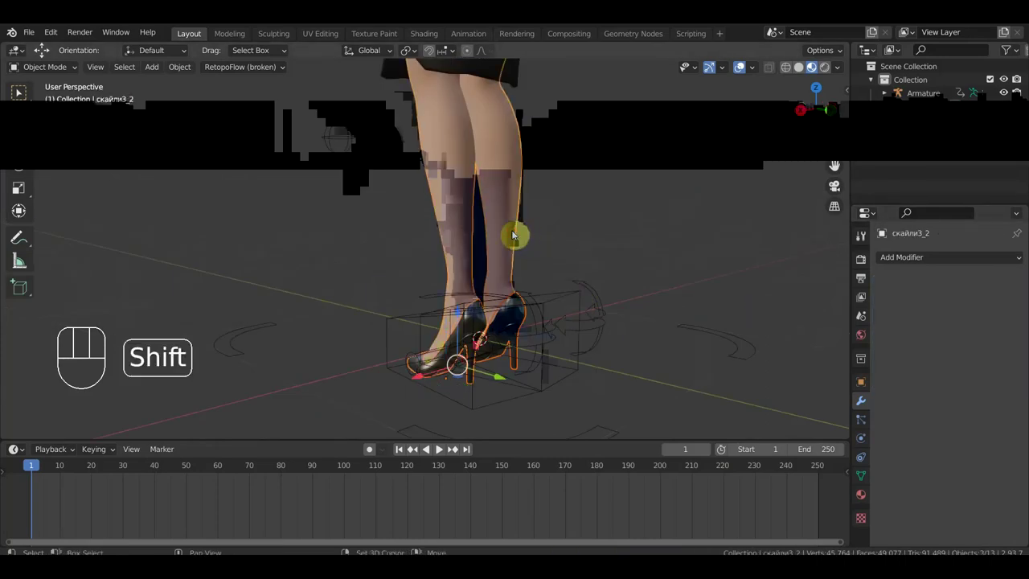
{"action": "key", "text": "ctrl+j"}
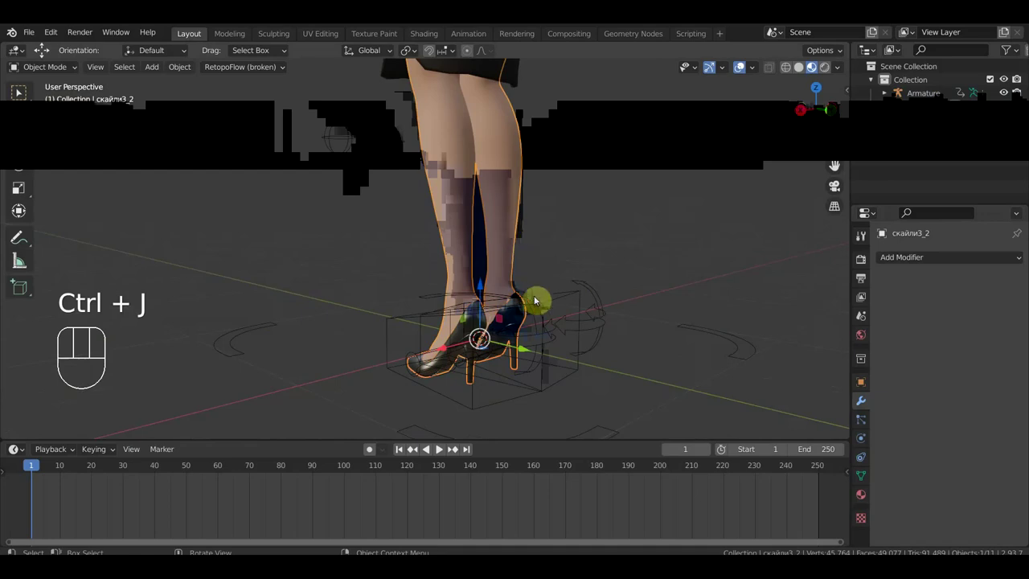
{"action": "left_click", "coordinate": [567, 302]}
{"action": "key", "text": "ctrl+p"}
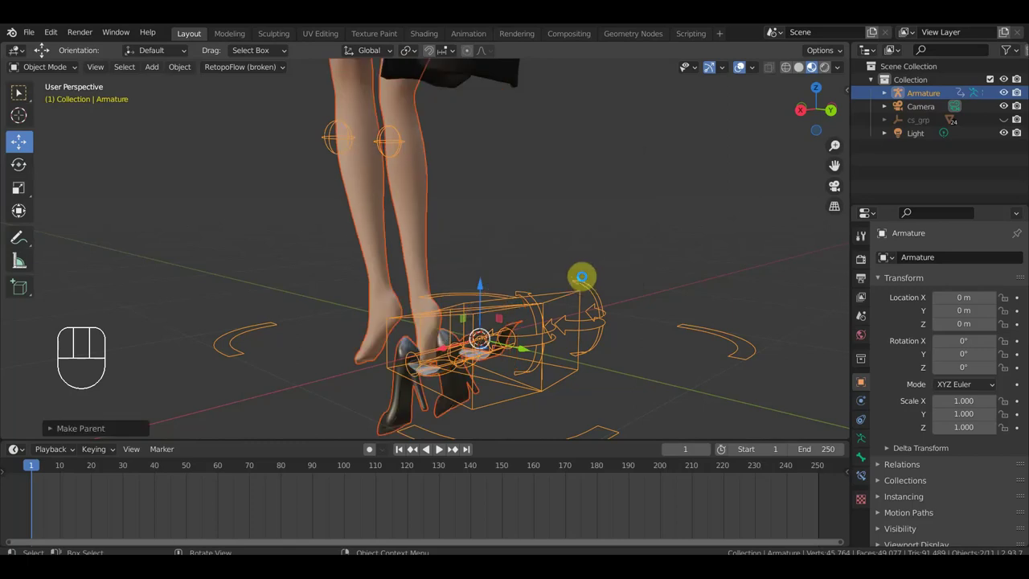
Step: Undo the test pose back to the T-pose and view the character from the front
{"action": "left_click_drag", "start_coordinate": [619, 295], "coordinate": [603, 298]}
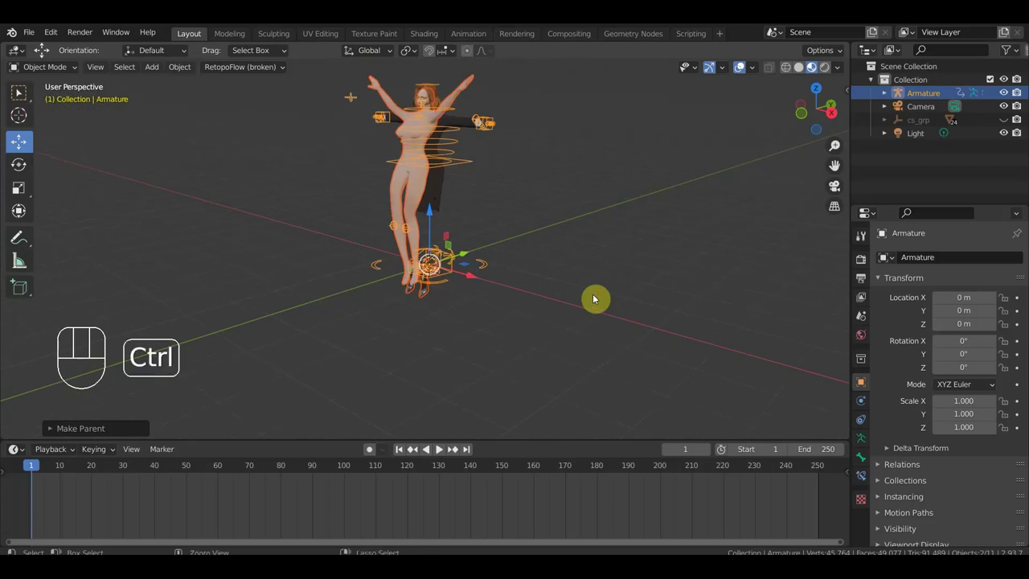
{"action": "key", "text": "ctrl+z"}
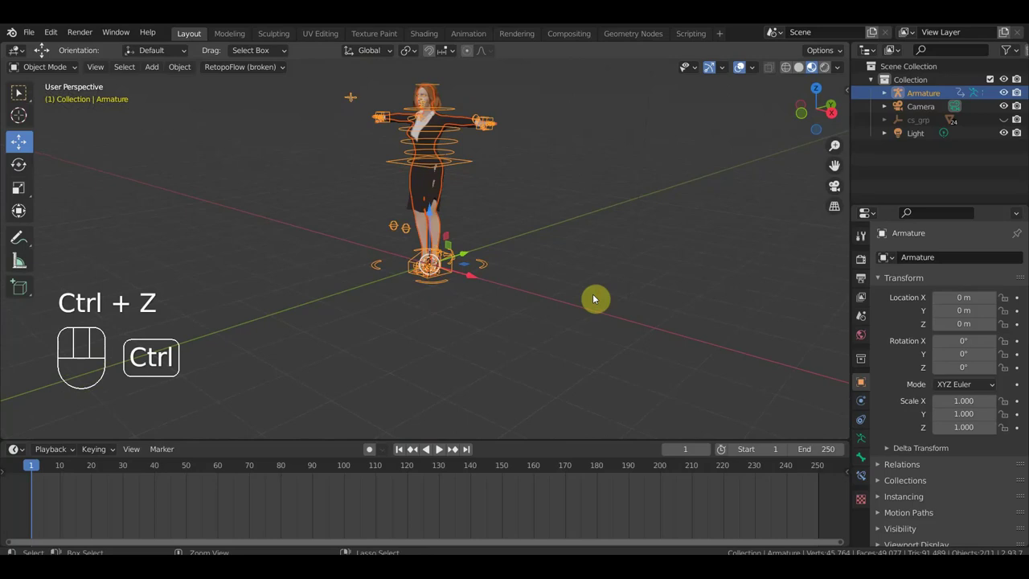
{"action": "key", "text": "ctrl+z"}
{"action": "key", "text": "KP_1"}
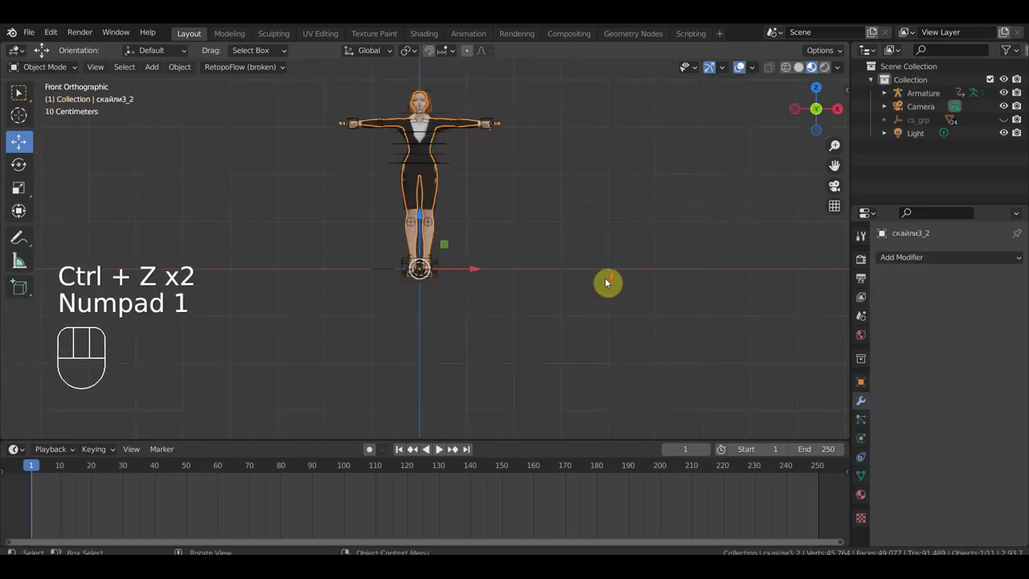
Step: Orbit and zoom around the character to inspect her, then return to front view
{"action": "left_click_drag", "start_coordinate": [643, 354], "coordinate": [655, 130]}
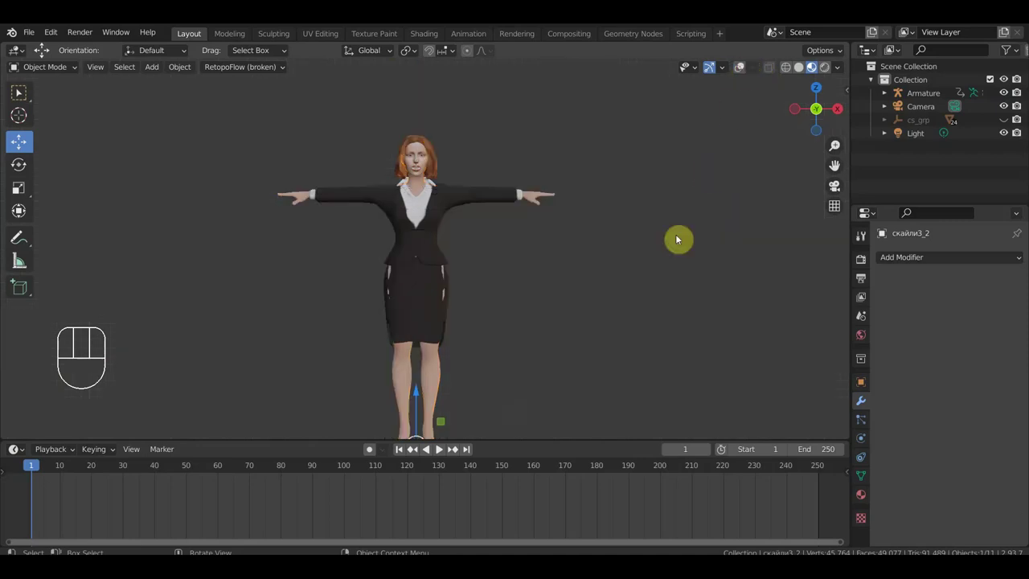
{"action": "left_click_drag", "start_coordinate": [654, 255], "coordinate": [613, 266]}
{"action": "left_click_drag", "start_coordinate": [601, 203], "coordinate": [576, 199]}
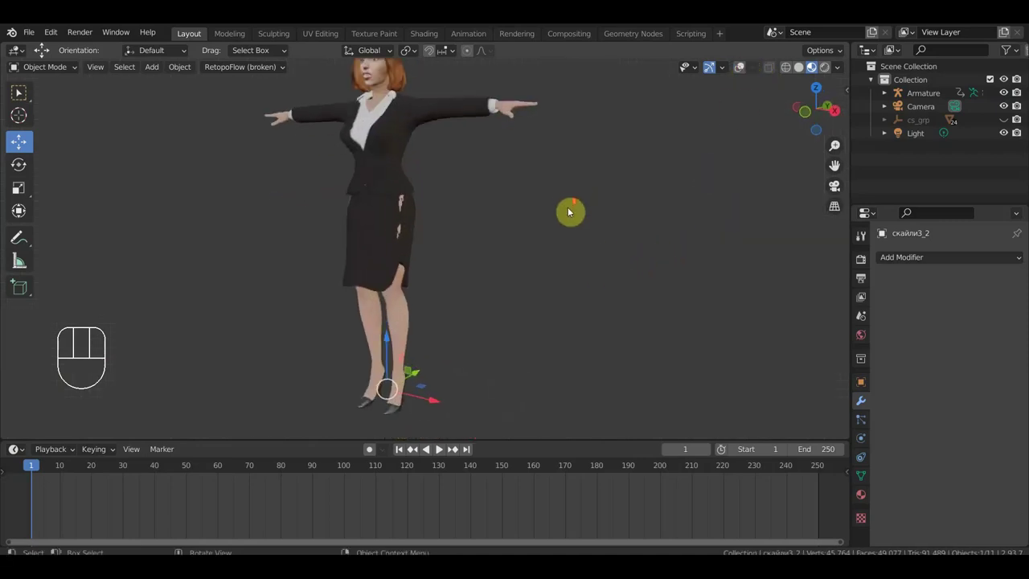
{"action": "middle_click", "coordinate": [585, 194]}
{"action": "key", "text": "KP_1"}
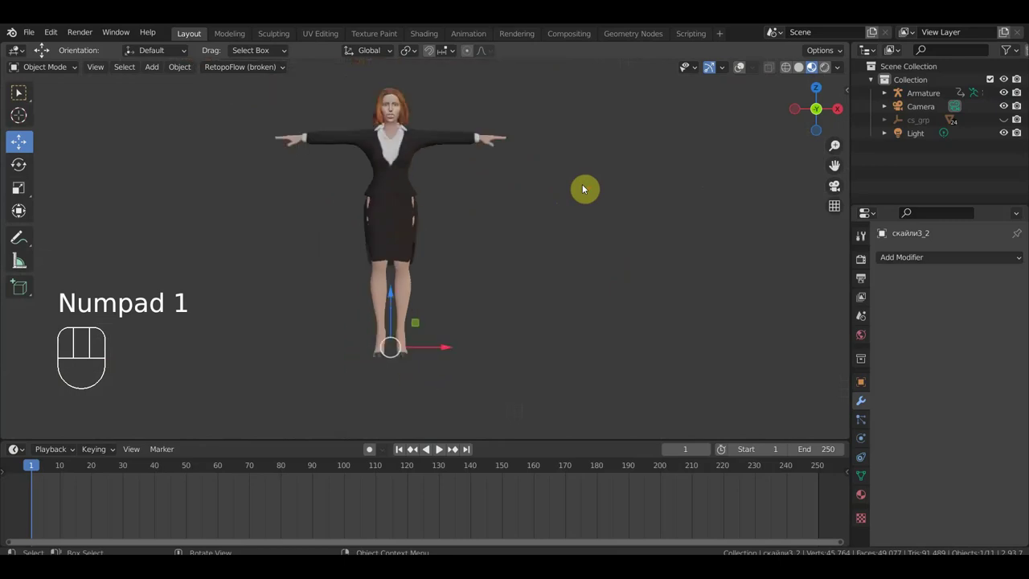